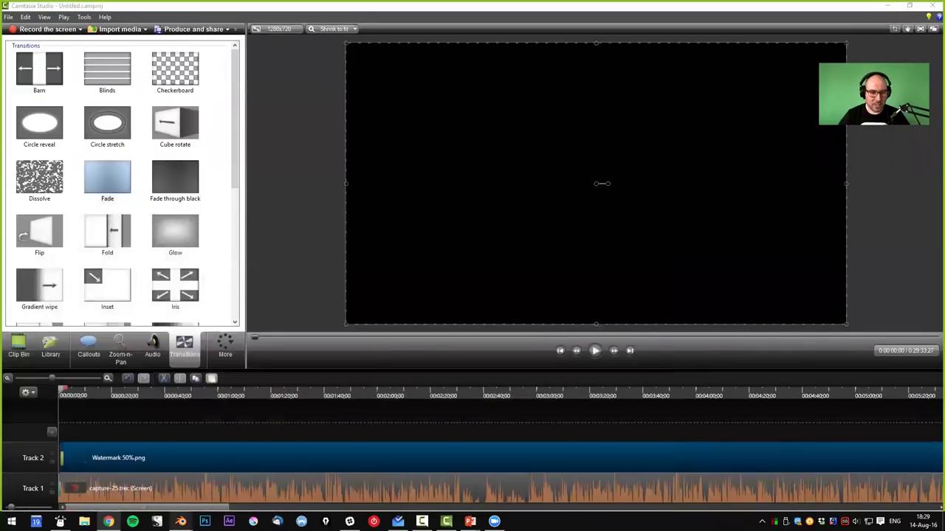
- Bring Blender forward and orbit around the empty scene where the cube is added
key(n)
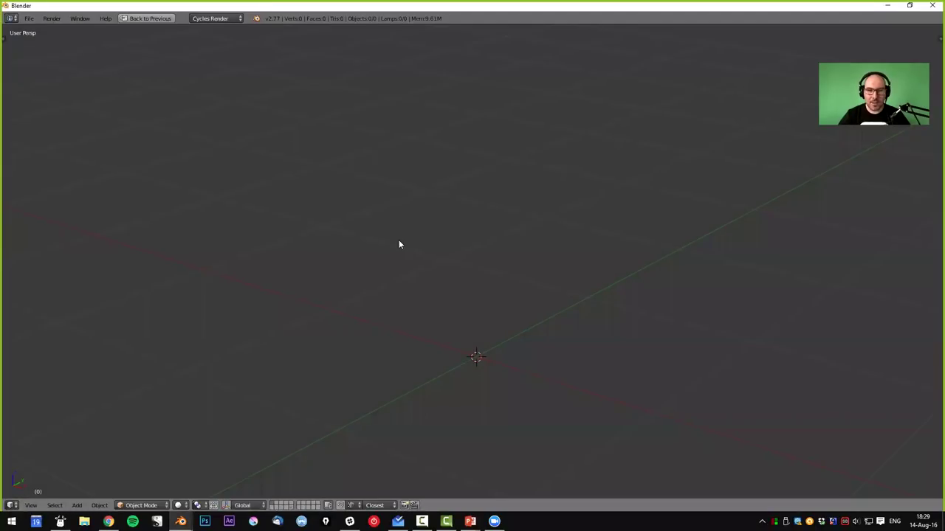
middle_click(487, 305)
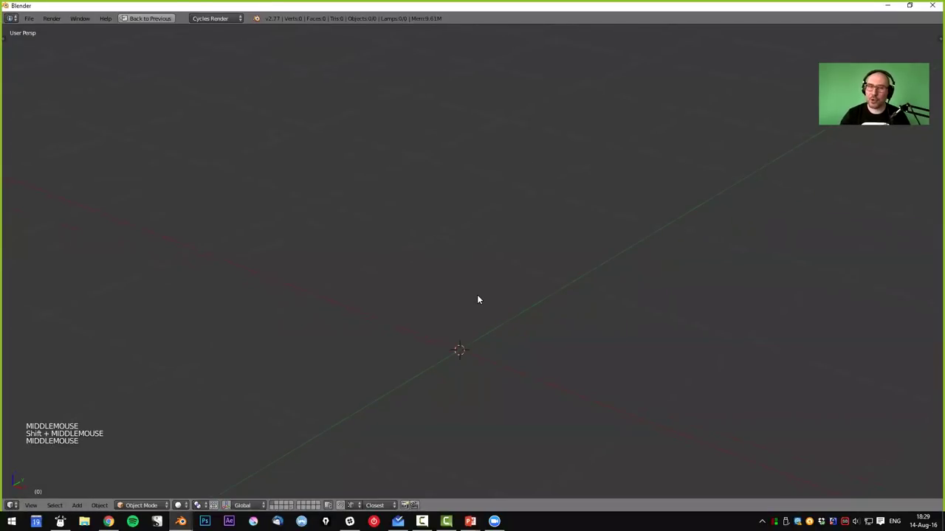
middle_click(479, 296)
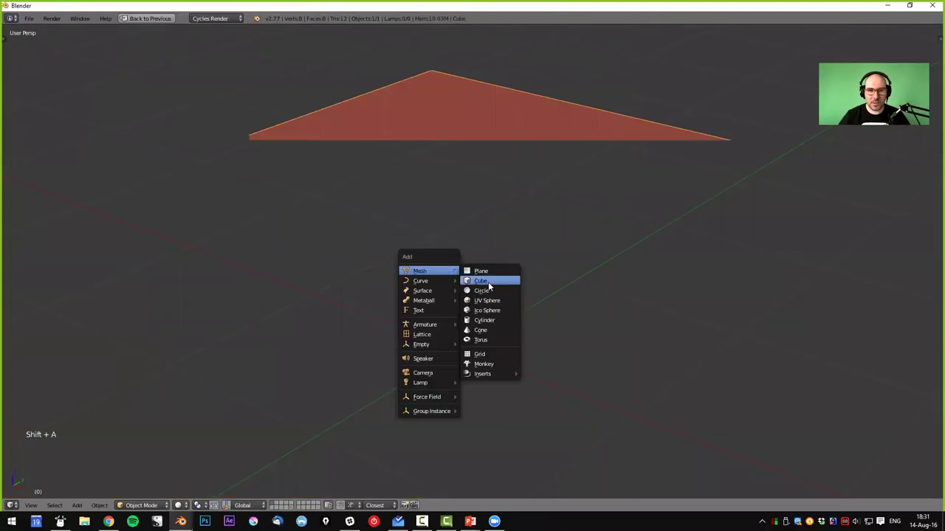
- Orbit and zoom around the newly added cube to view it from above one corner
middle_click(579, 324)
scroll(down, 3)
scroll(up, 3)
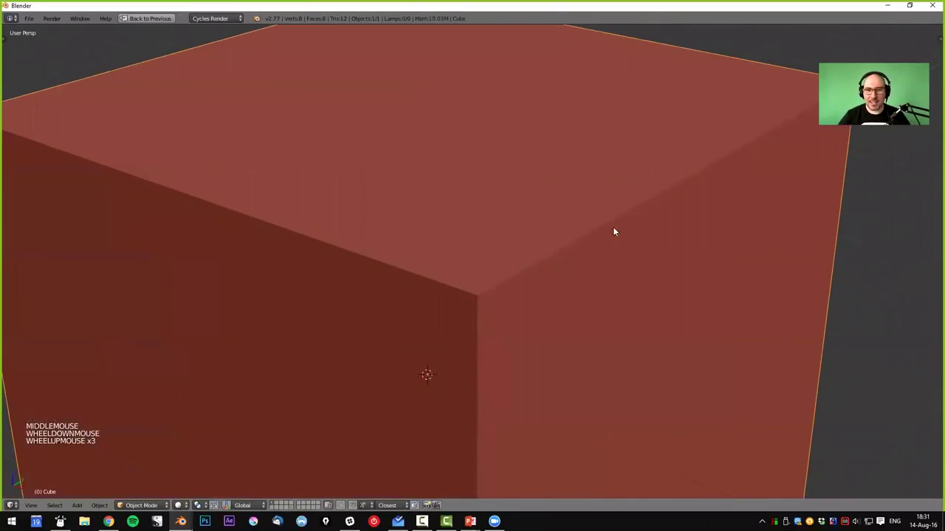
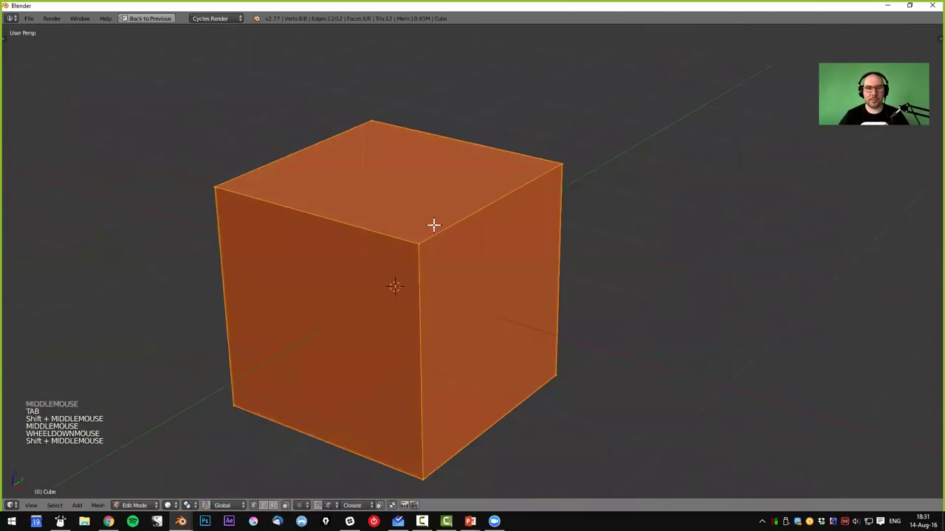
- Shade the subdivided cube smooth from the tool shelf so it reads as a sphere, then inspect it
key(Tab)
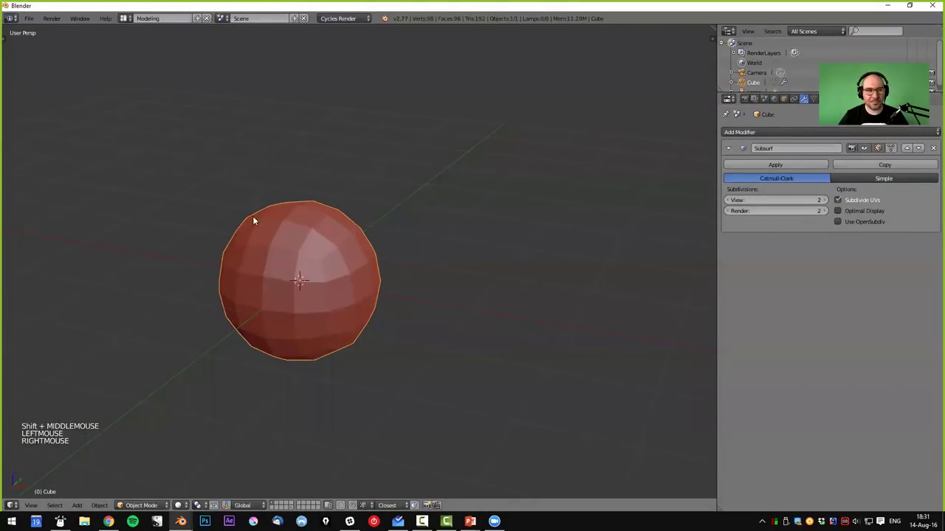
key(t)
click(46, 186)
click(36, 188)
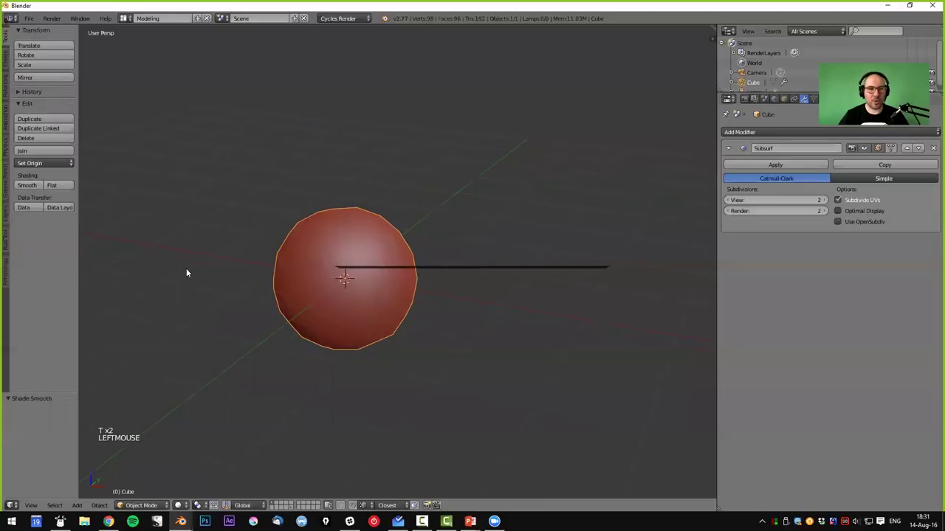
right_click(353, 308)
middle_click(375, 319)
scroll(up, 3)
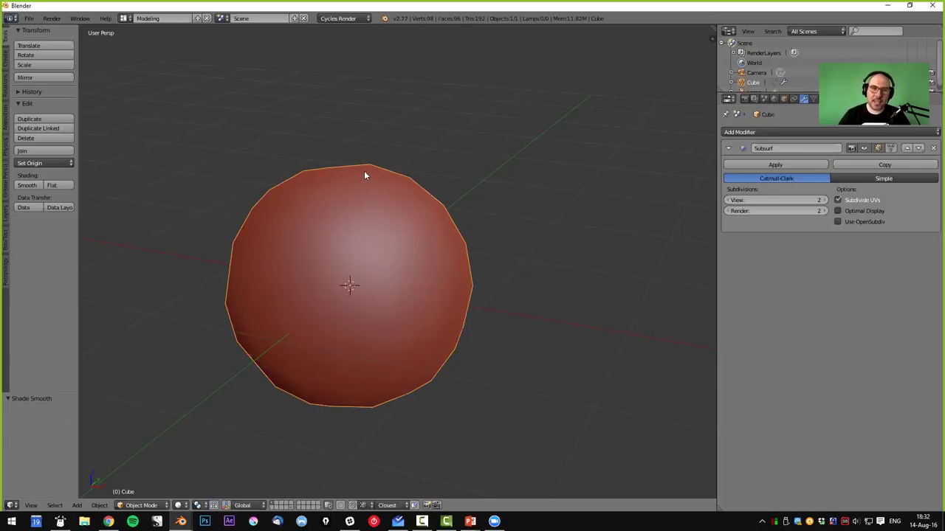
scroll(up, 3)
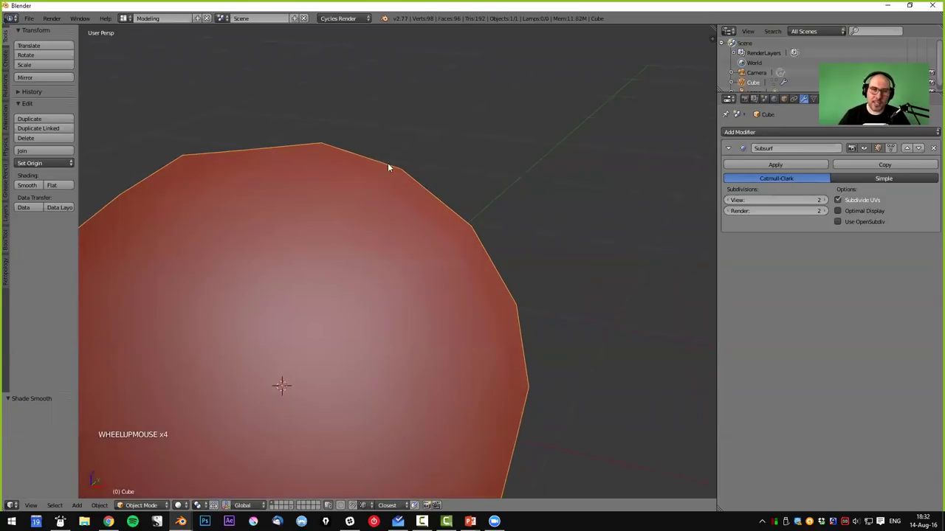
scroll(down, 3)
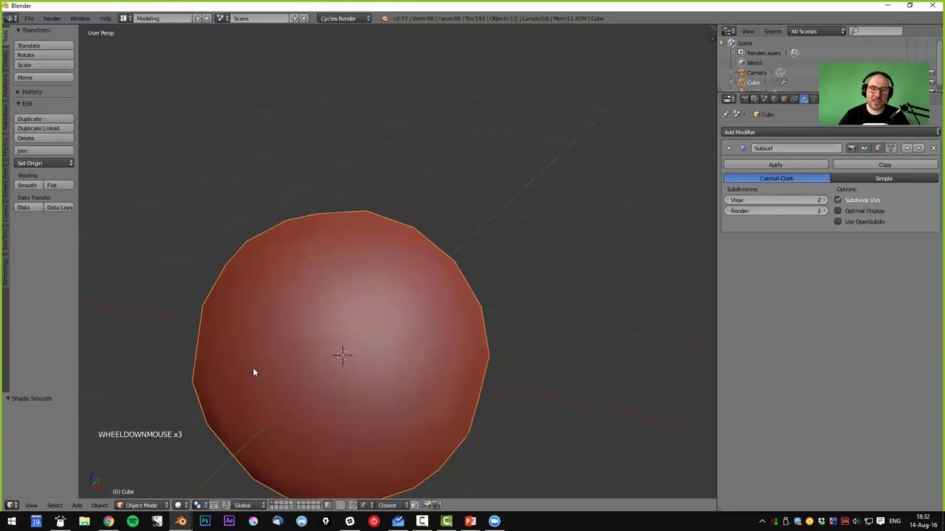
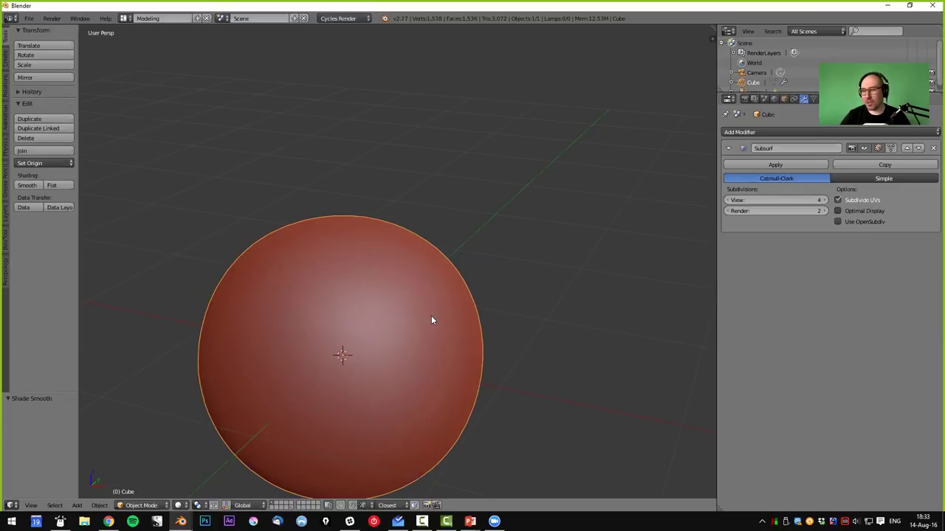
- Select the sphere, enter Edit Mode and cut a new edge loop around the cube with Ctrl+R
right_click(446, 312)
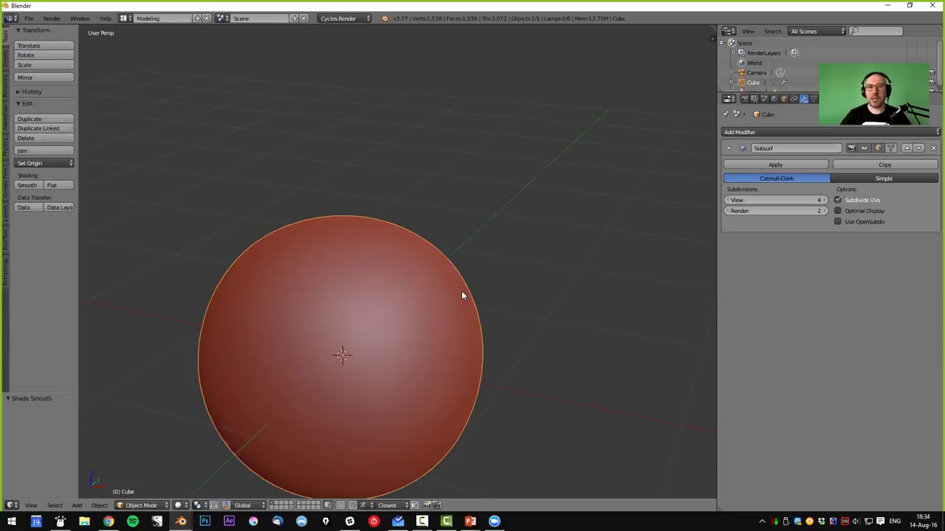
right_click(381, 327)
middle_click(387, 344)
middle_click(429, 315)
key(Tab)
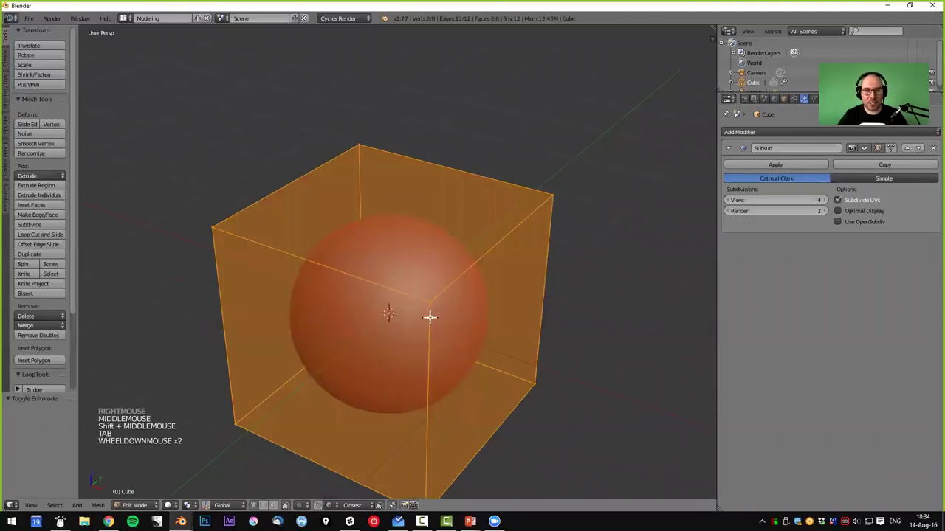
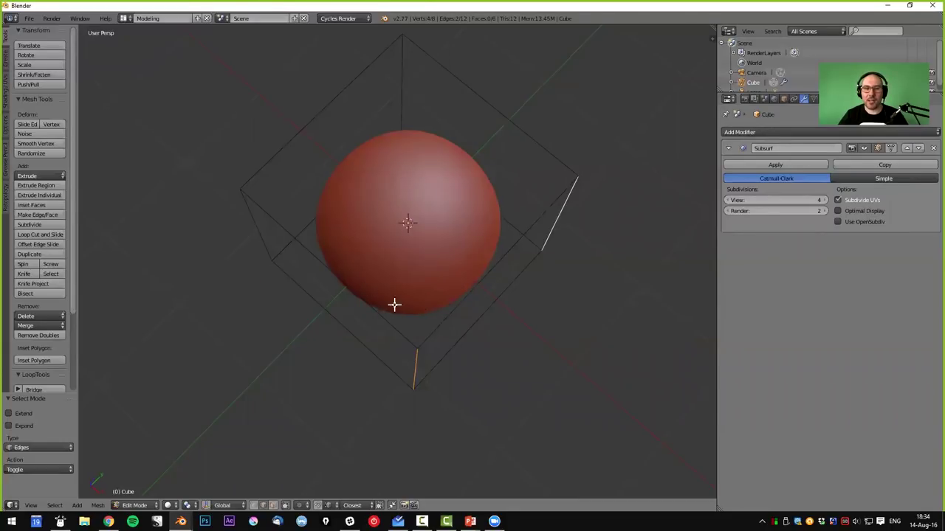
key(ctrl+r)
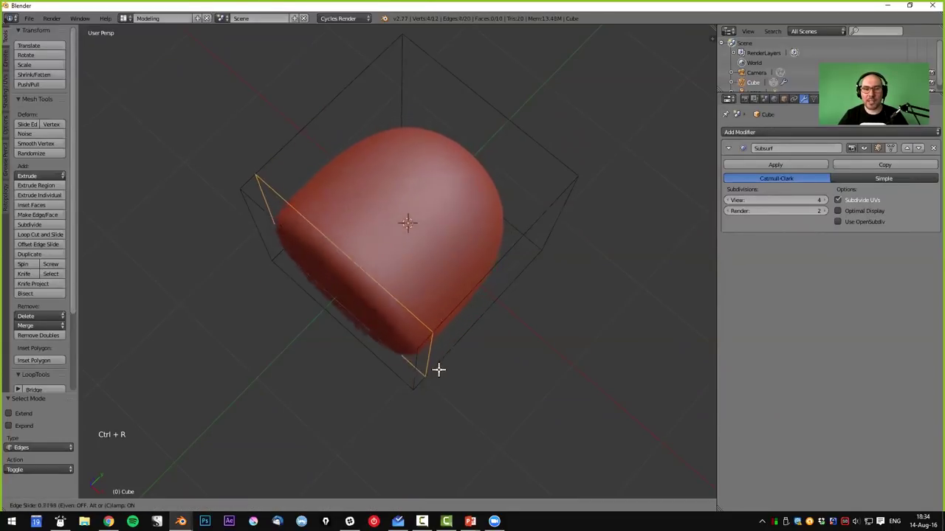
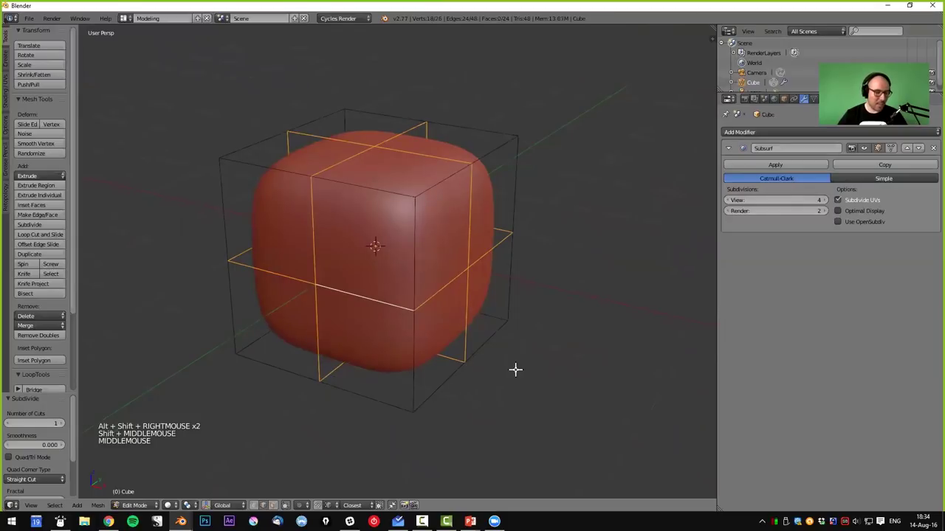
- Widen the bevelled loops out to the cube's edges and return to Object Mode to check the crisp cube
key(ctrl+b)
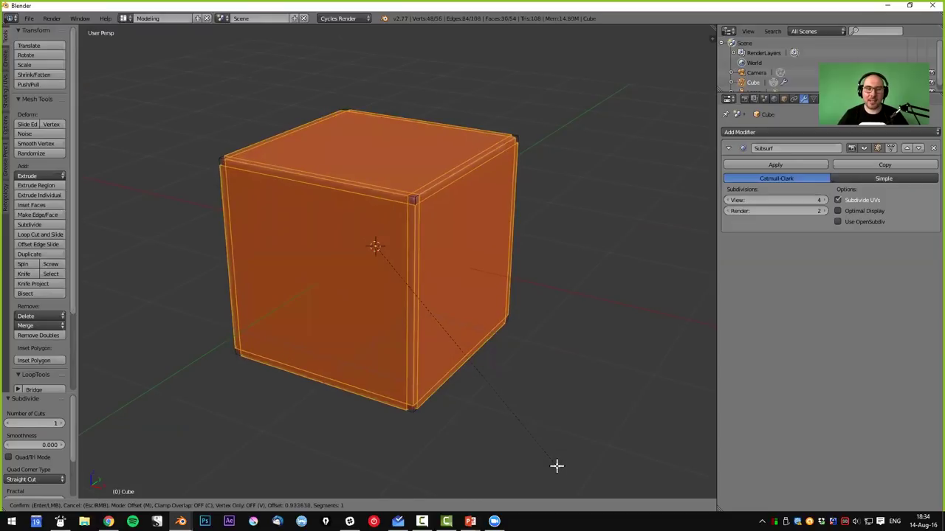
scroll(up, 3)
scroll(up, 3)
key(Tab)
middle_click(420, 233)
middle_click(415, 259)
scroll(down, 3)
scroll(down, 3)
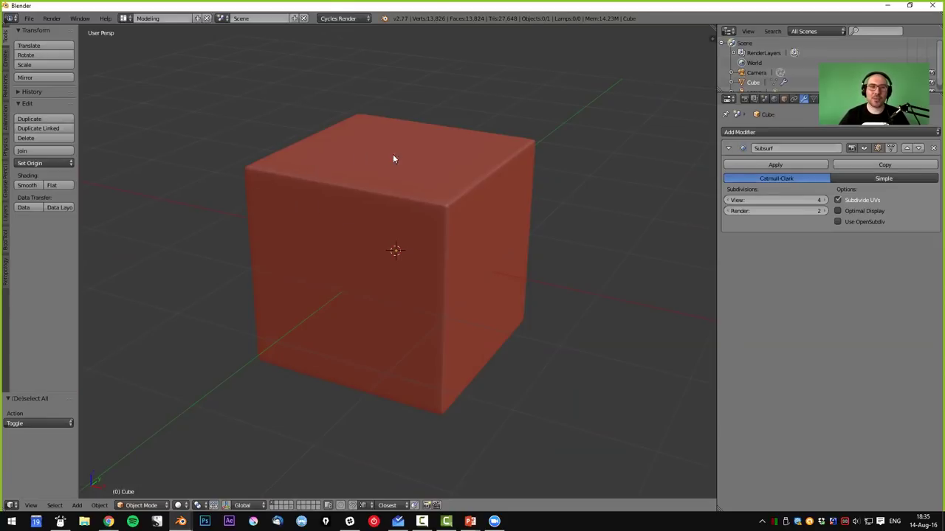
- Add a second cube, bevel all its edges with Ctrl+B and return to Object Mode
right_click(408, 193)
key(g)
key(a)
key(shift+a)
middle_click(460, 217)
middle_click(470, 245)
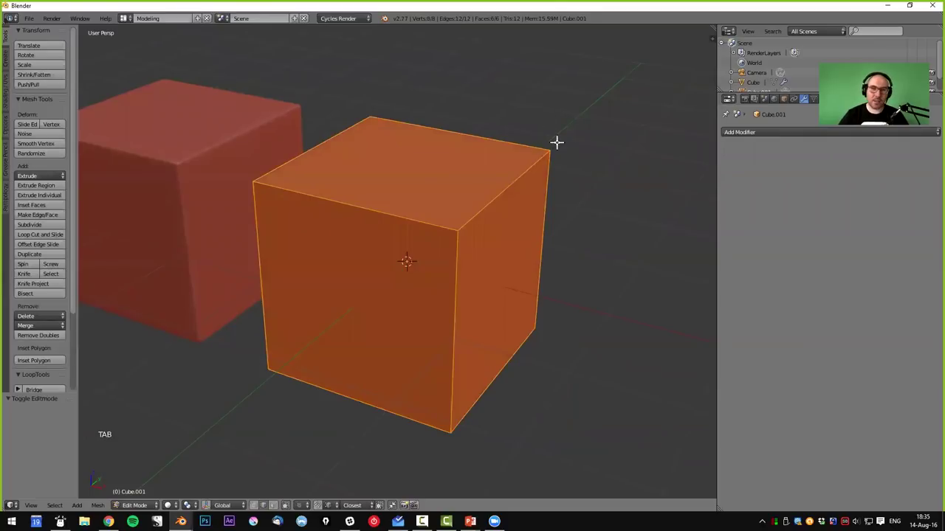
key(ctrl+b)
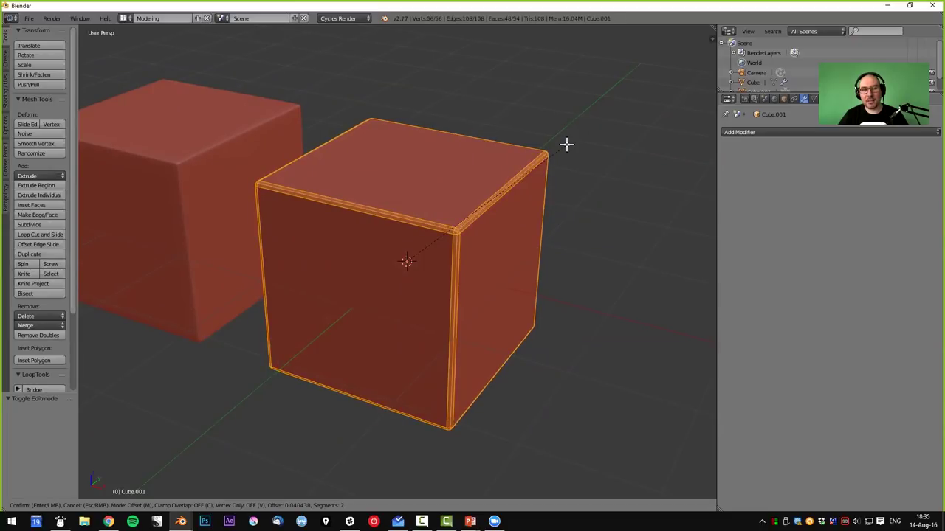
key(Tab)
- Zoom in on the rounded cube and apply smooth shading from the tool shelf
middle_click(520, 227)
scroll(up, 3)
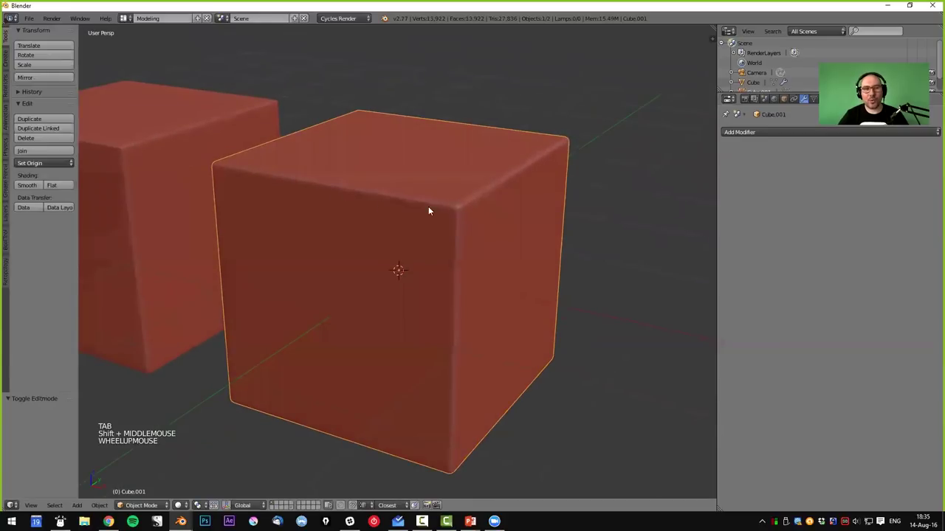
scroll(up, 3)
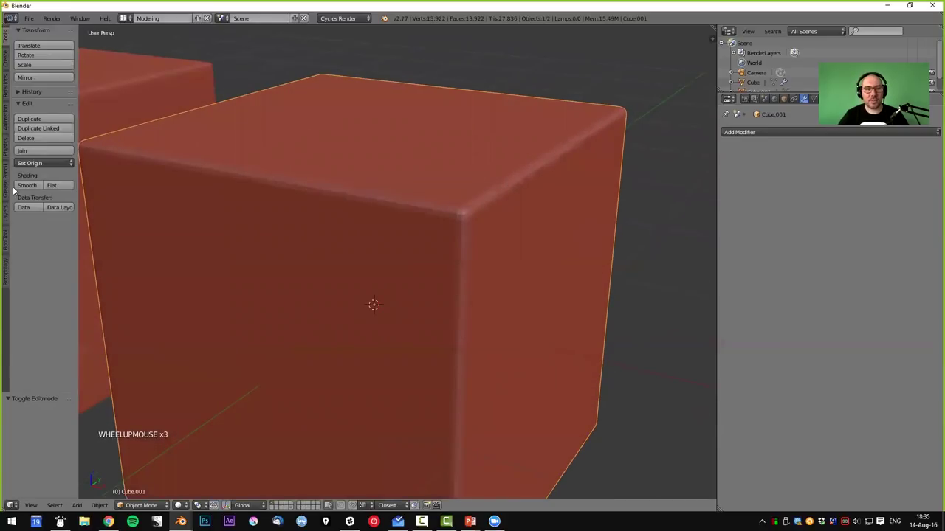
click(33, 187)
scroll(down, 3)
middle_click(474, 268)
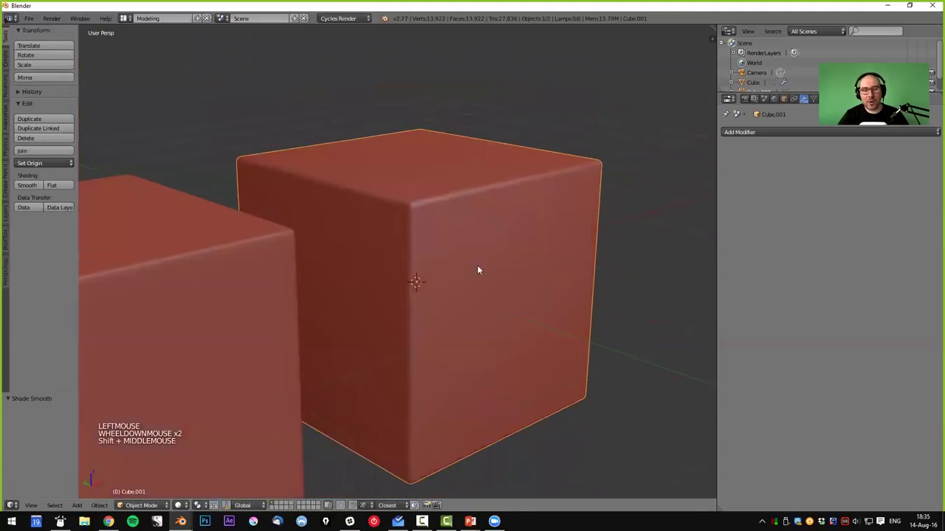
scroll(up, 3)
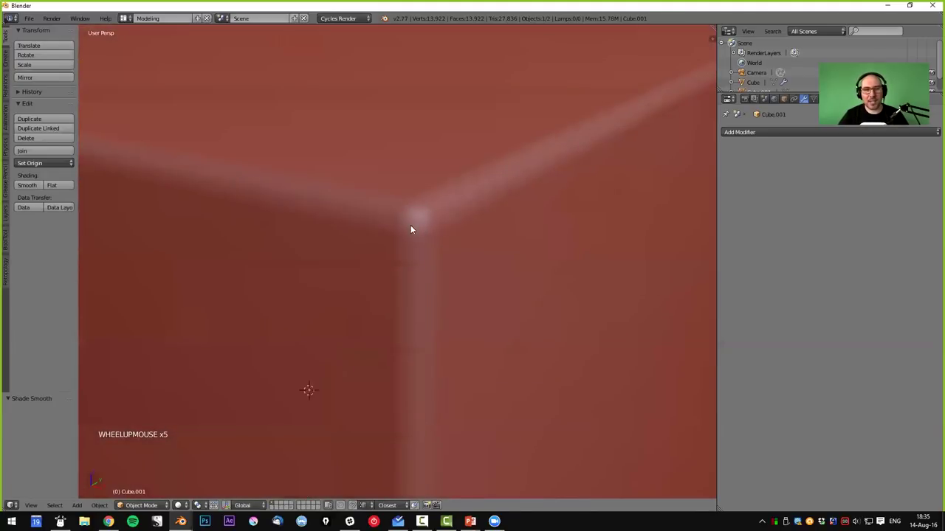
- Inspect the rounded corner up close, deselecting and reselecting the cube
middle_click(517, 247)
middle_click(543, 253)
middle_click(420, 277)
scroll(up, 3)
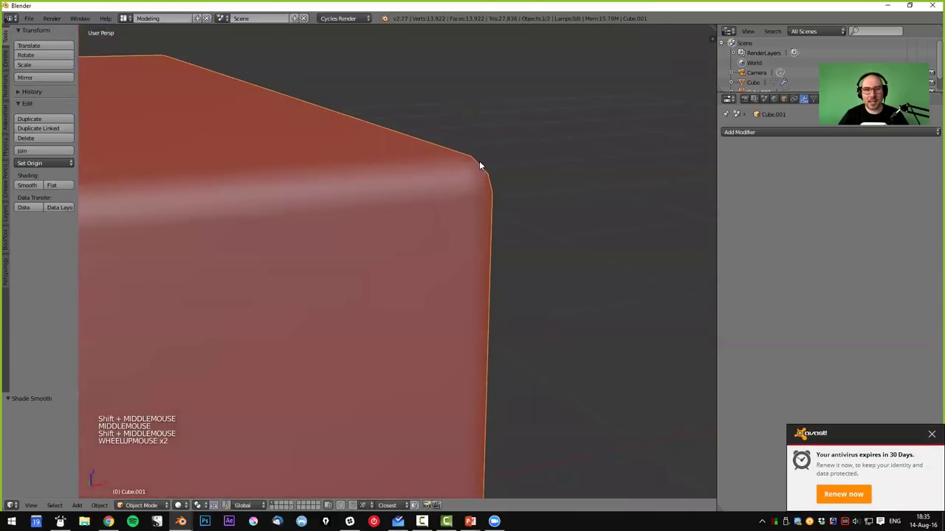
key(a)
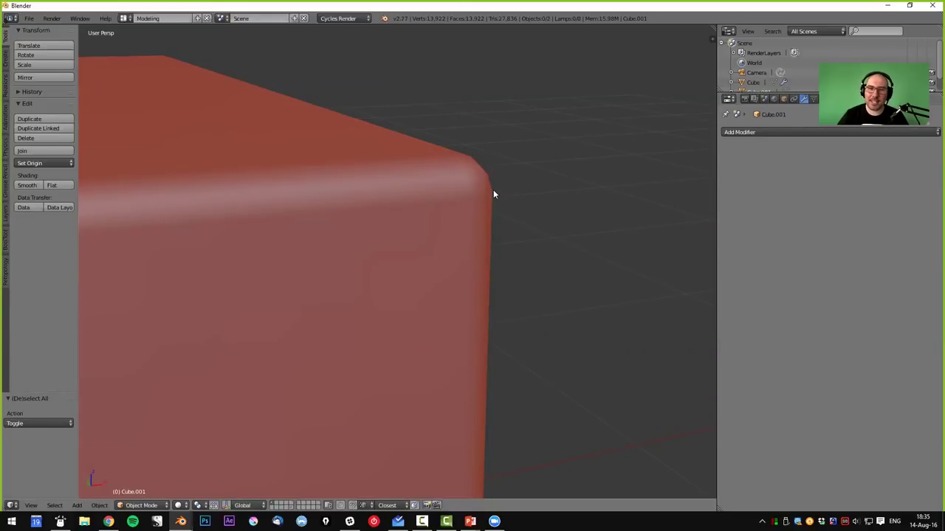
right_click(489, 201)
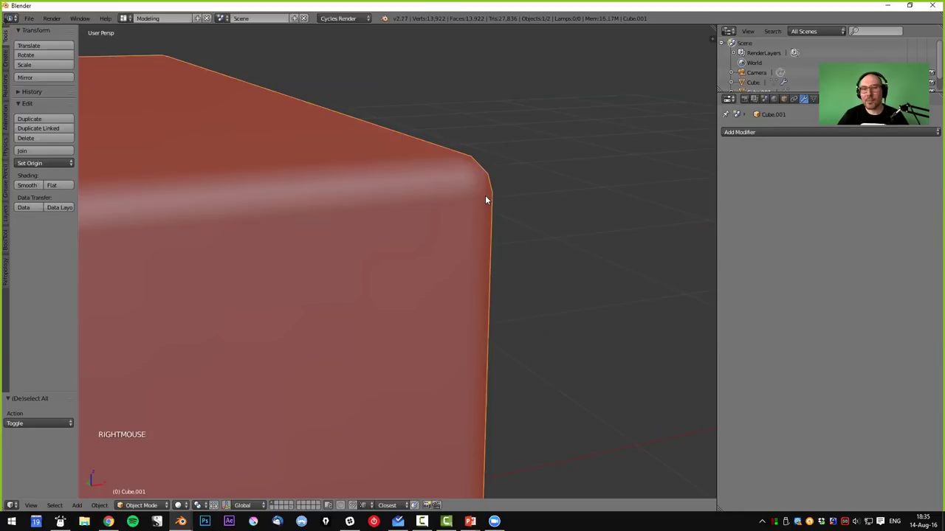
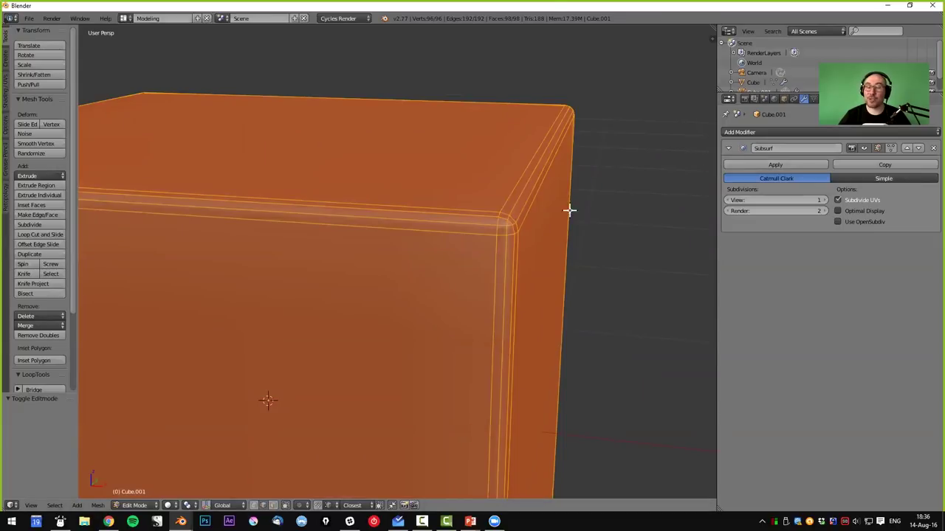
- Leave Edit Mode and remove the Subdivision Surface modifier from the rounded cube
key(Tab)
middle_click(426, 241)
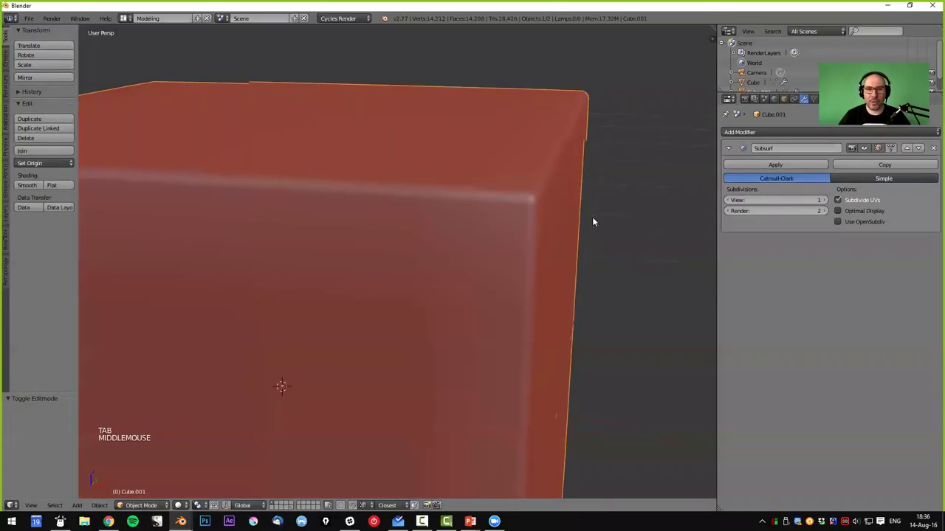
click(505, 247)
scroll(down, 3)
- Inspect the rounded corner from several sides, then select the cube for deletion
middle_click(509, 247)
middle_click(516, 203)
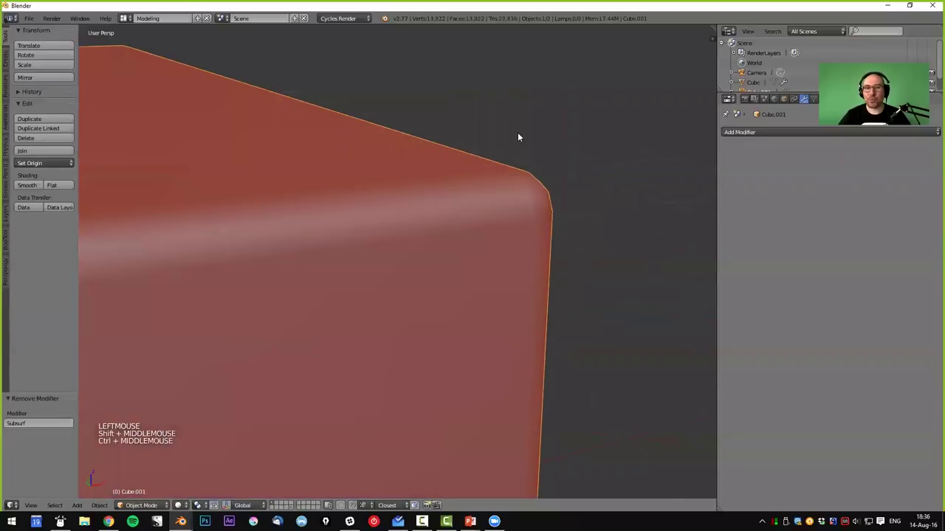
middle_click(546, 174)
middle_click(528, 203)
middle_click(528, 212)
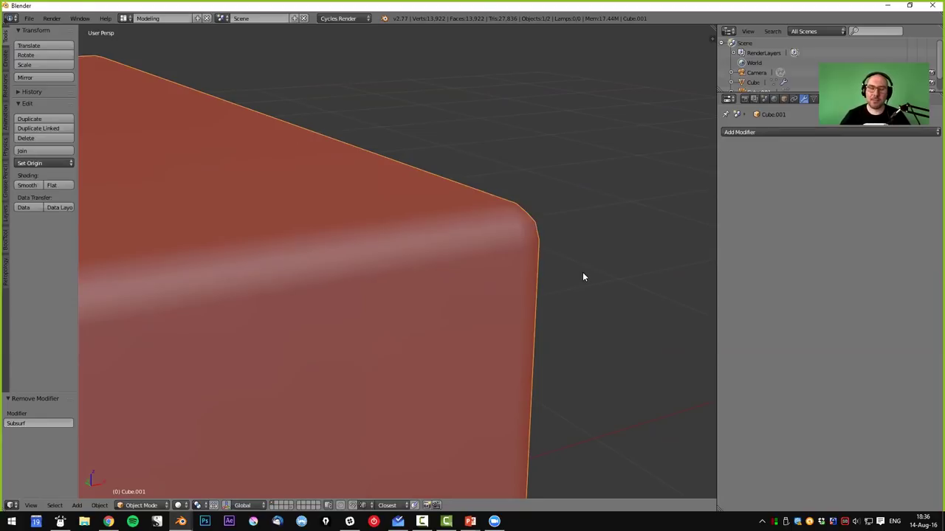
scroll(down, 3)
right_click(485, 313)
- Delete the old cube and add a fresh cube from the Shift+A mesh list
scroll(down, 3)
key(x)
key(shift+a)
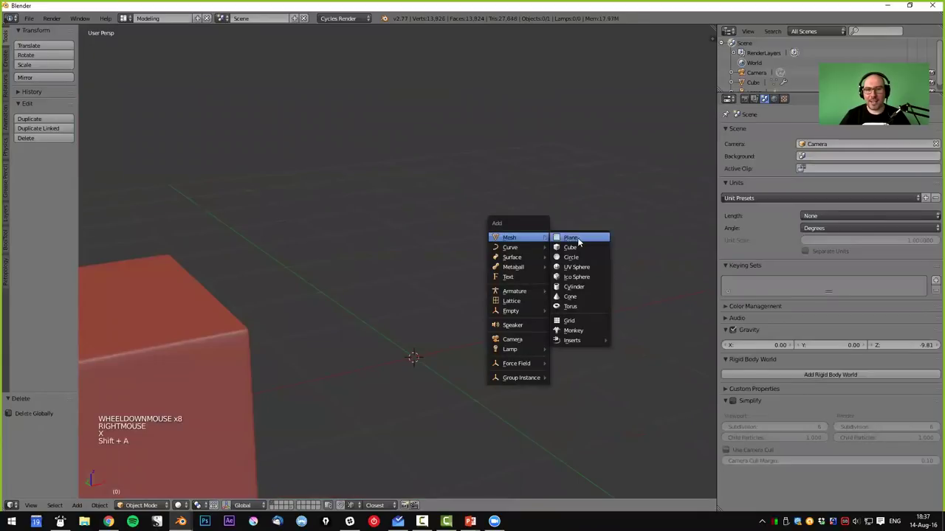
middle_click(559, 294)
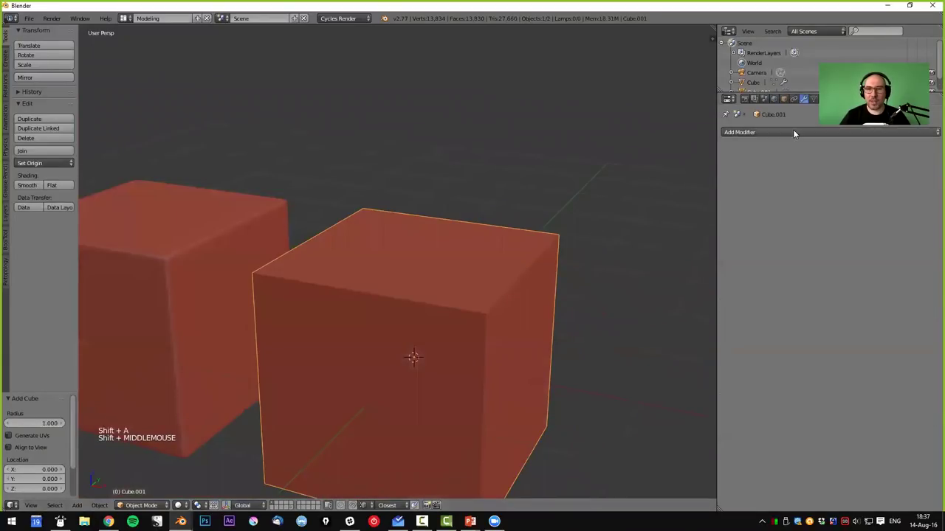
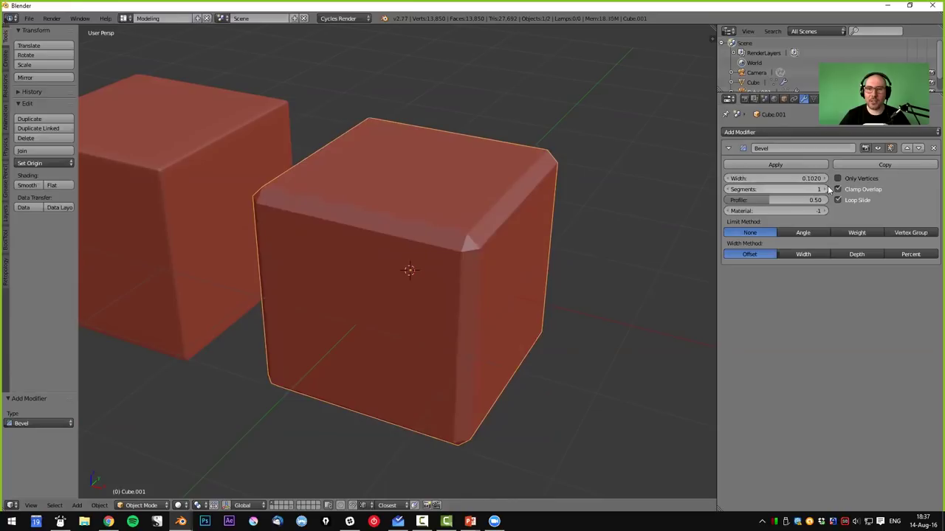
- Raise the Bevel modifier's segments to 7 for rounder edges and inspect the result
click(831, 189)
click(831, 189)
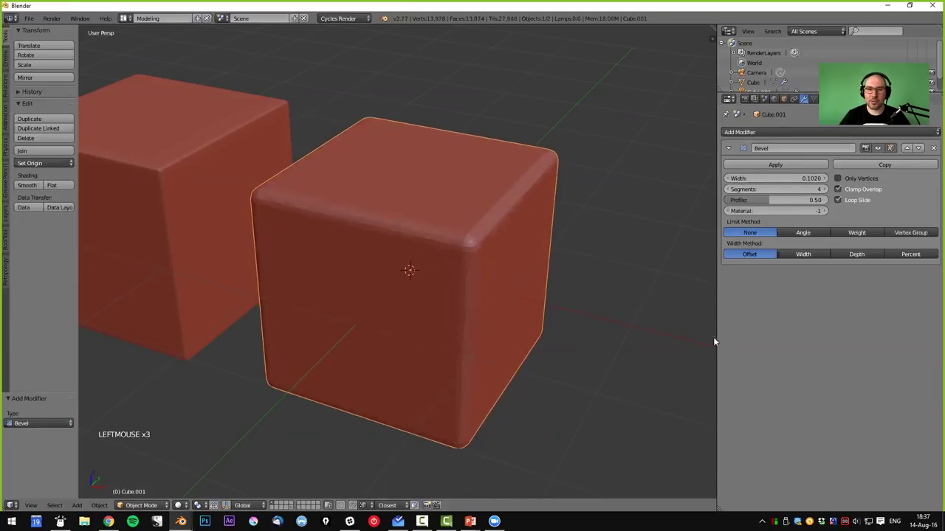
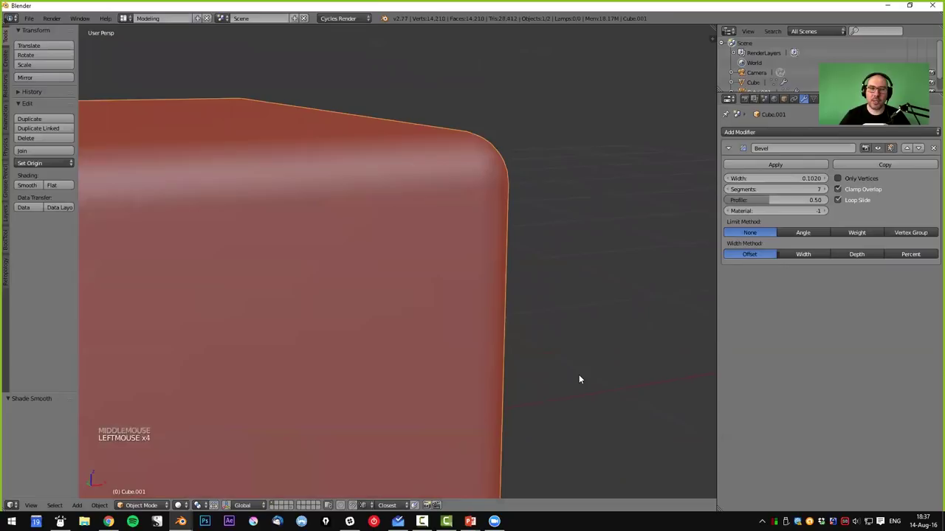
middle_click(480, 245)
middle_click(330, 282)
scroll(down, 3)
middle_click(458, 278)
middle_click(440, 306)
- Inset the bevelled cube's top face and extrude it upward into a smaller block on top
right_click(476, 231)
key(Tab)
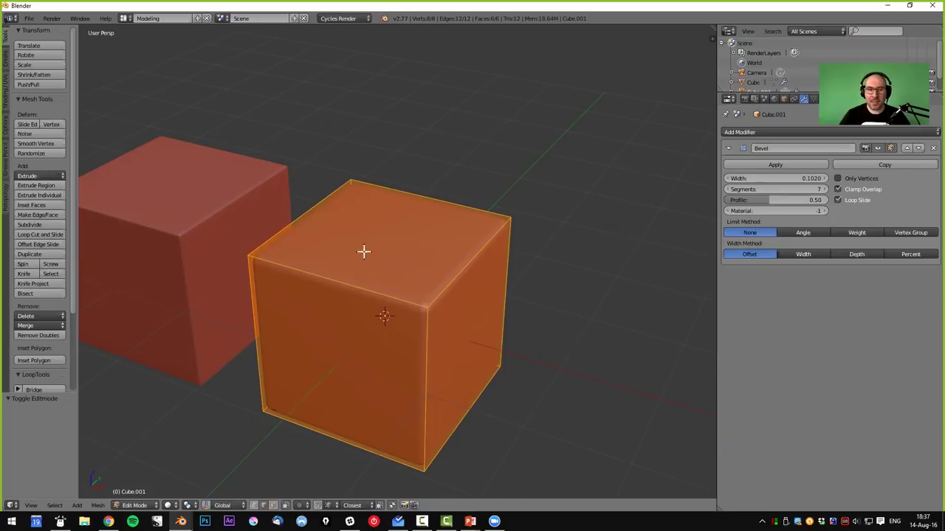
middle_click(367, 253)
key(ctrl+Tab)
right_click(538, 320)
key(e)
key(s)
key(e)
key(Tab)
middle_click(476, 301)
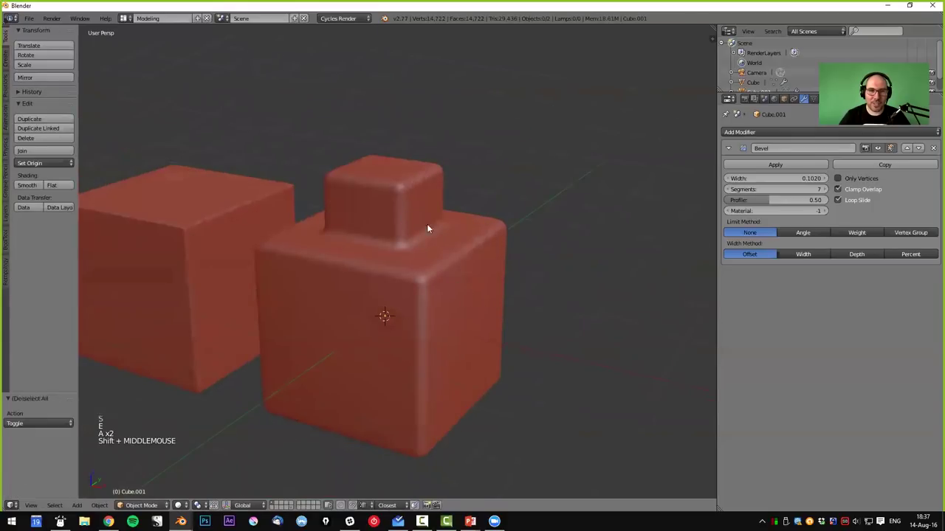
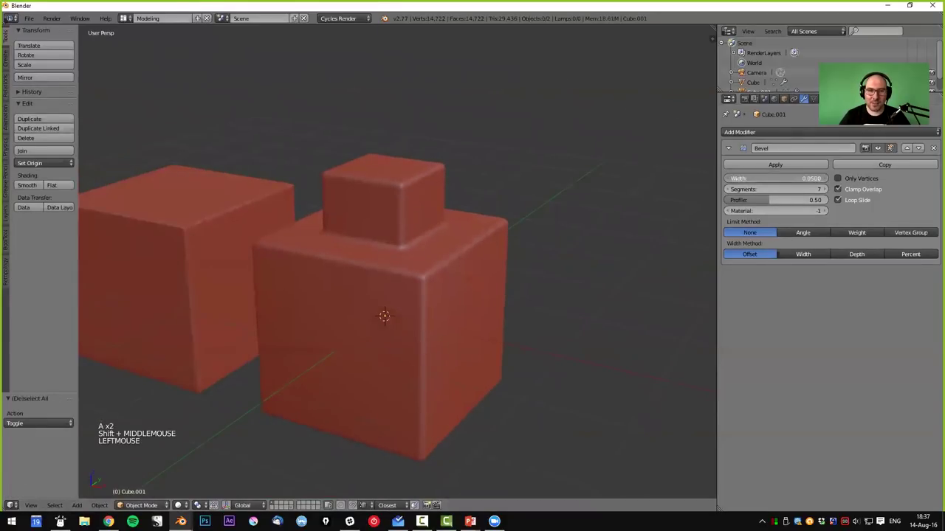
- Inspect the inner step corner and drop the Bevel modifier to 3 segments at width 0.046
middle_click(479, 265)
scroll(up, 3)
scroll(up, 3)
middle_click(413, 267)
middle_click(457, 241)
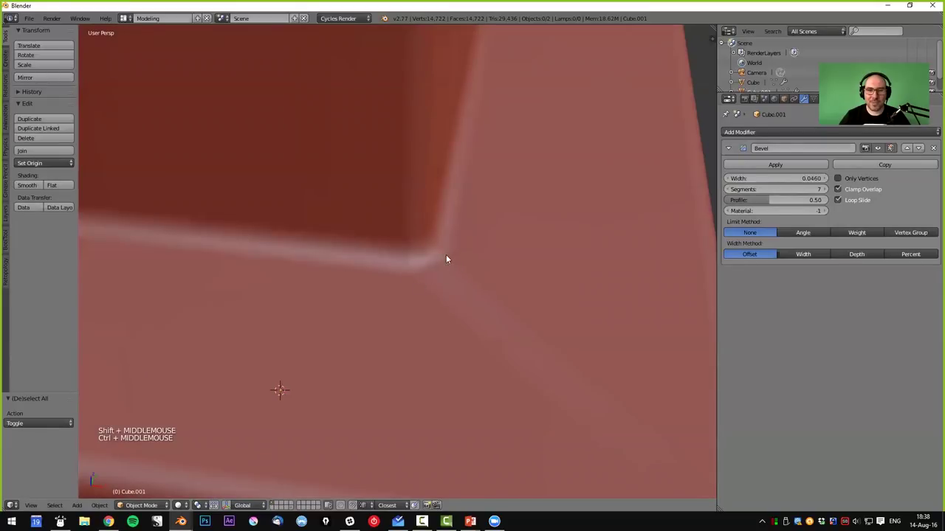
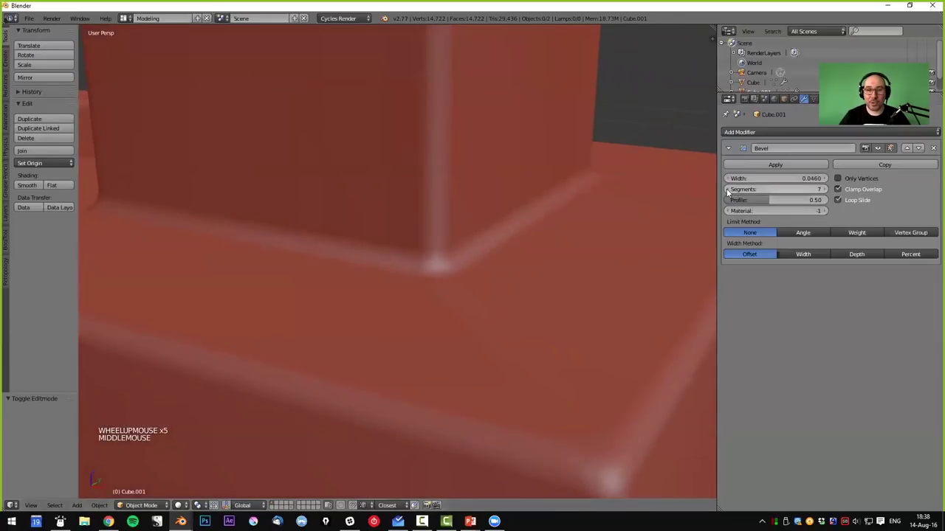
double_click(730, 192)
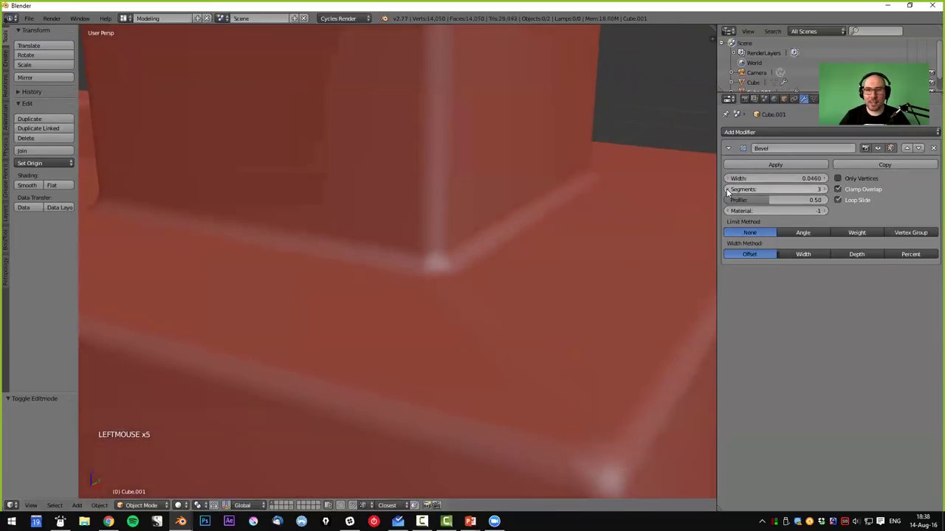
- Orbit over the top and underside of the stepped cube to check the narrower bevel
middle_click(387, 282)
scroll(down, 3)
middle_click(466, 262)
scroll(down, 3)
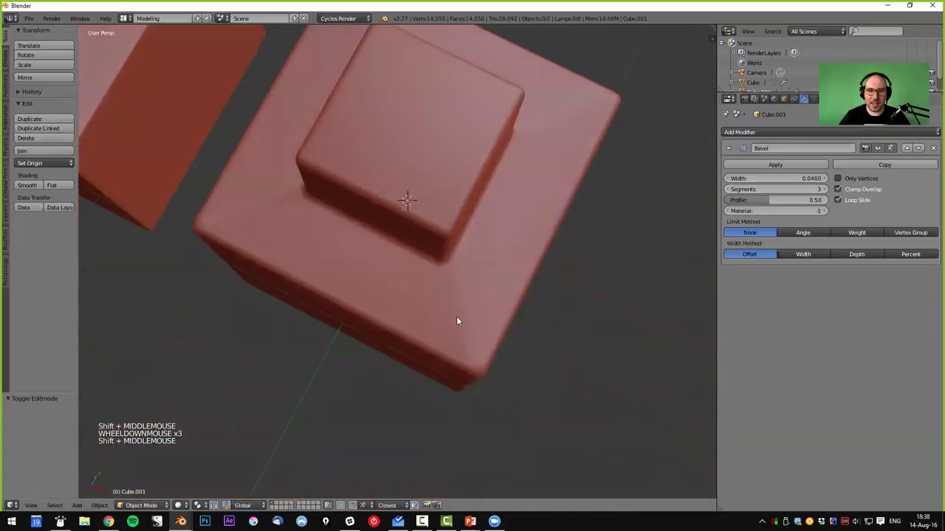
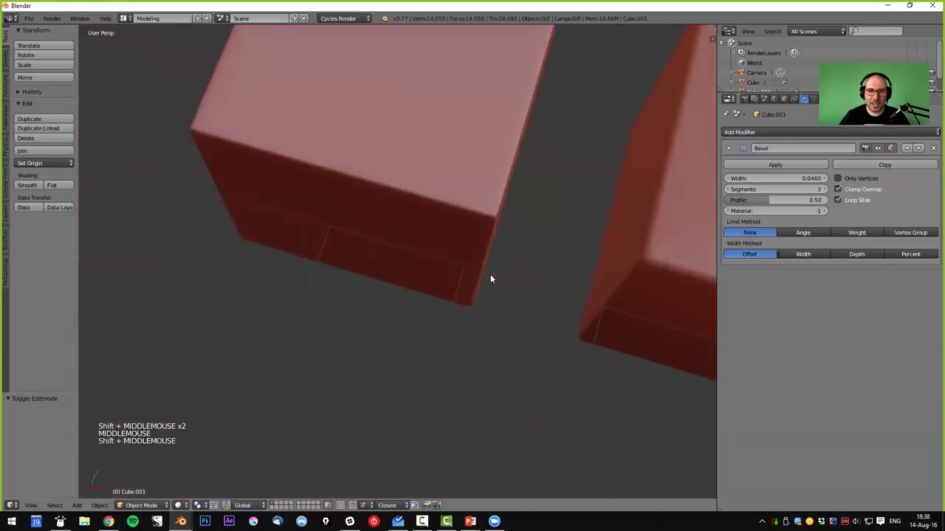
middle_click(646, 251)
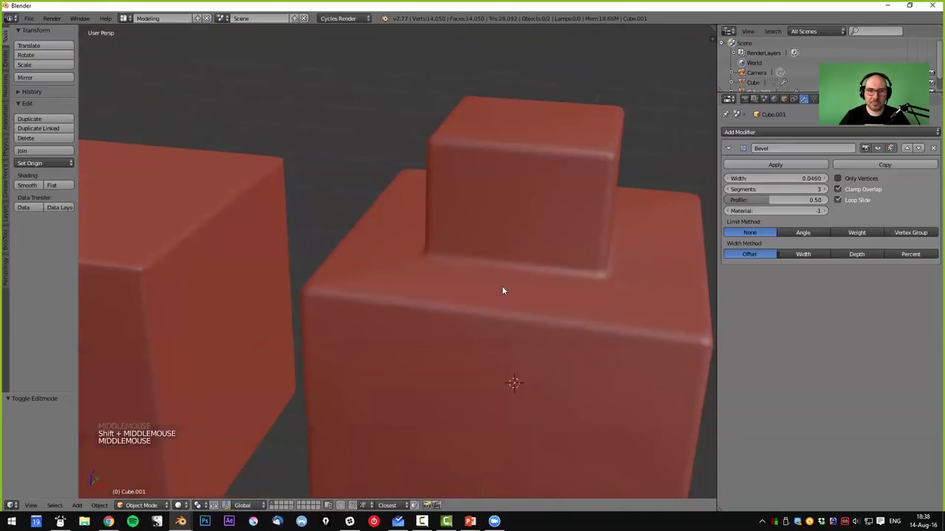
middle_click(466, 317)
scroll(up, 3)
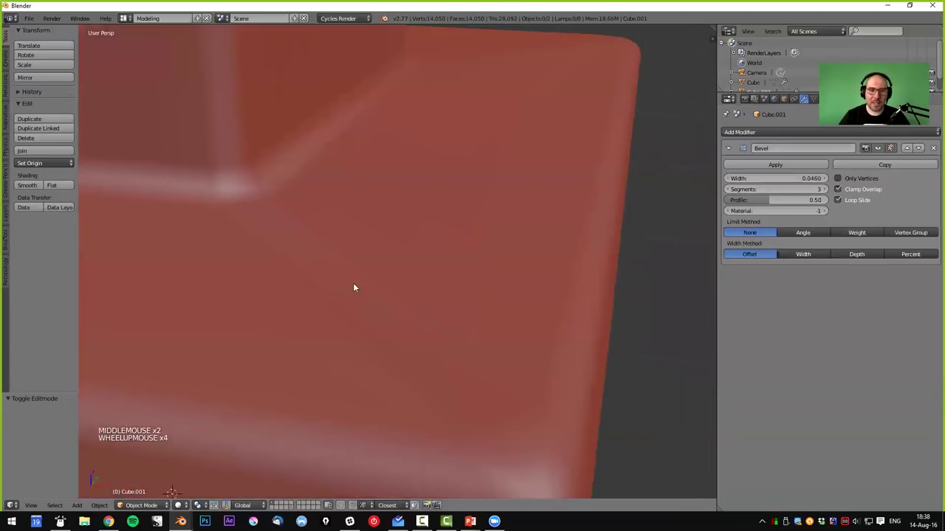
scroll(down, 3)
middle_click(339, 264)
- Select the stepped cube, show it as wireframe and glance at its Object properties
right_click(387, 262)
middle_click(405, 267)
key(z)
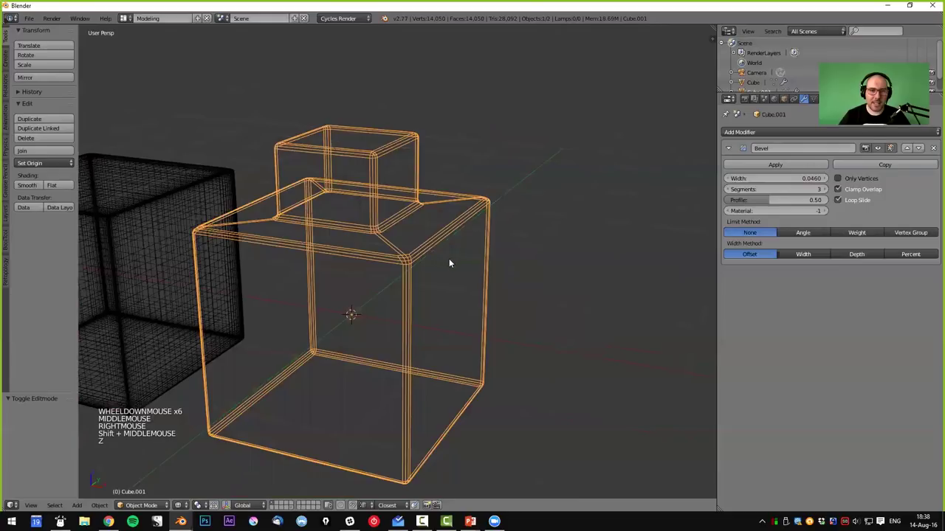
middle_click(453, 254)
click(726, 394)
- Toggle shading back to wireframe and study the three-segment bevel edge loops
key(z)
middle_click(473, 239)
key(z)
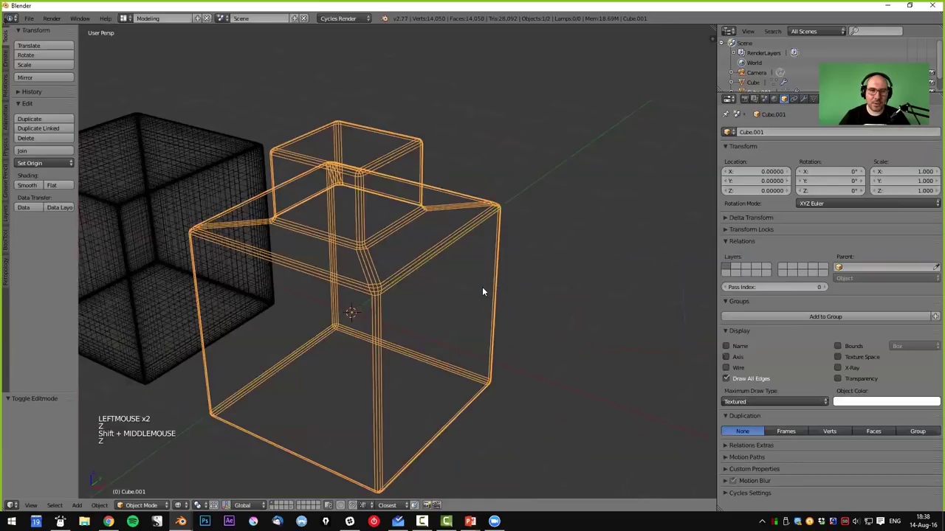
middle_click(389, 260)
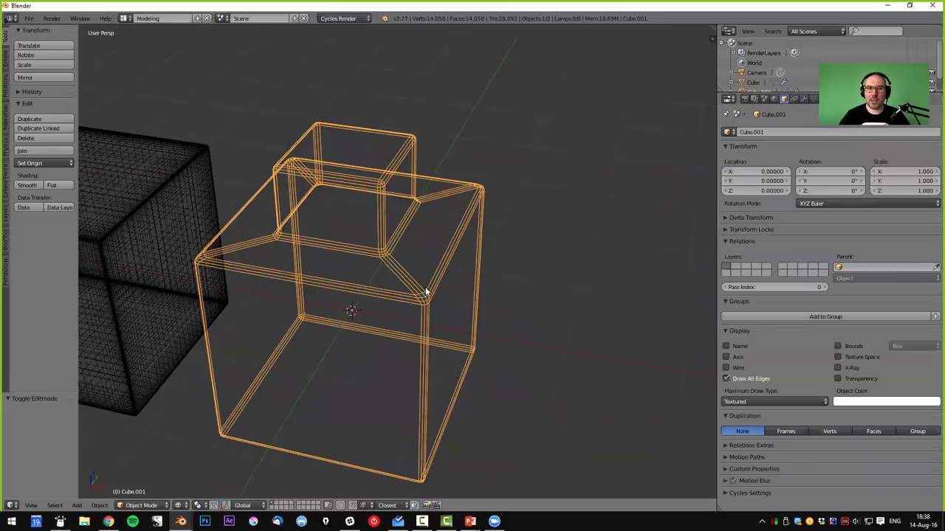
middle_click(420, 303)
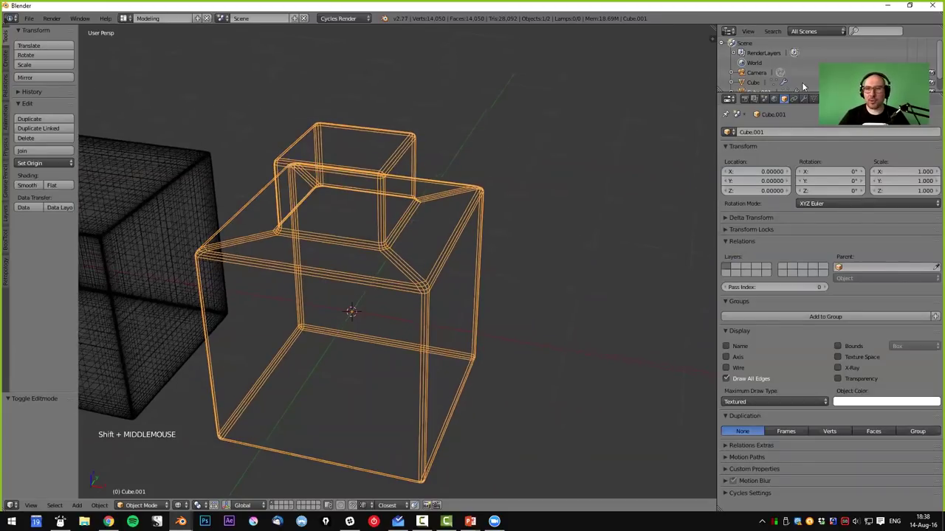
click(760, 239)
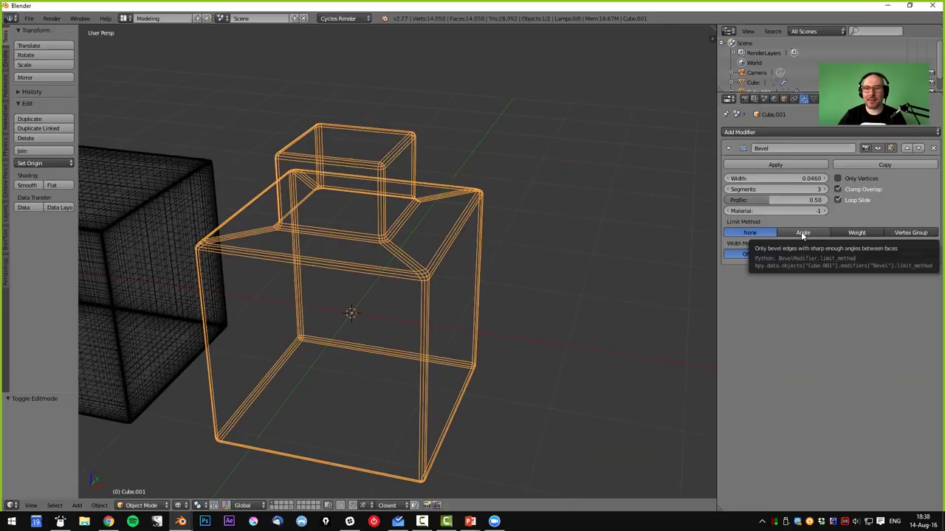
click(805, 235)
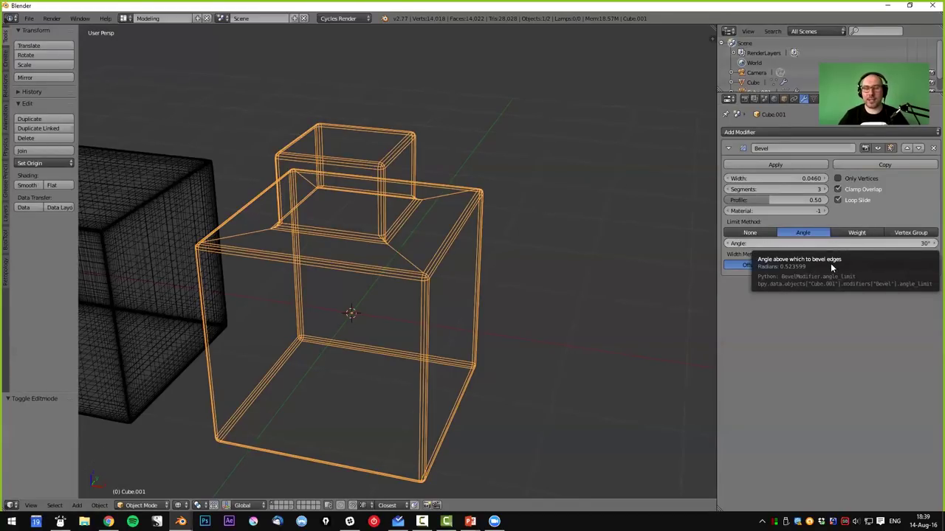
key(z)
middle_click(443, 248)
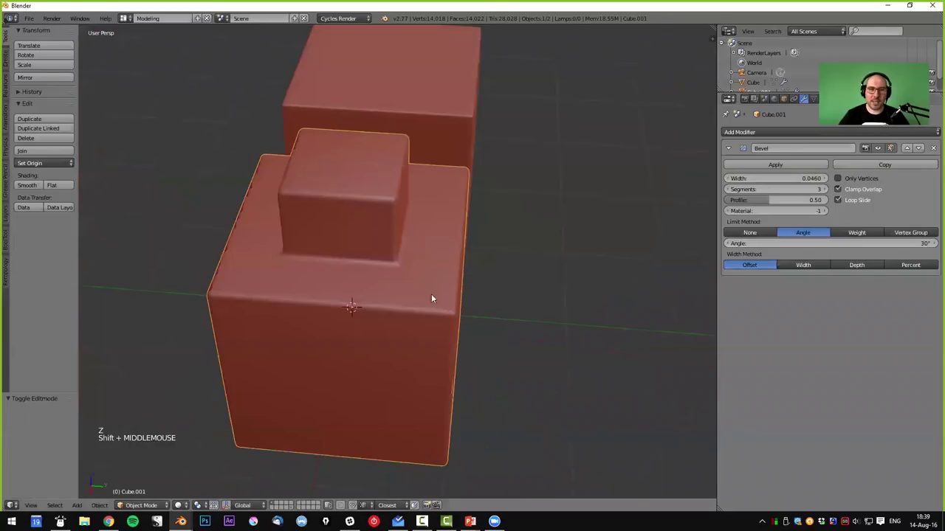
middle_click(294, 310)
scroll(up, 3)
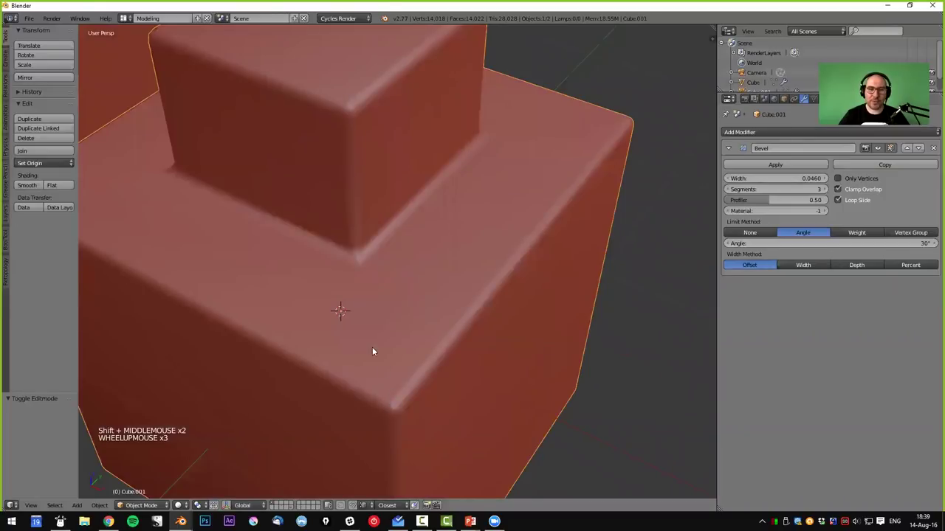
right_click(364, 268)
key(Tab)
middle_click(369, 265)
key(Tab)
key(z)
middle_click(394, 270)
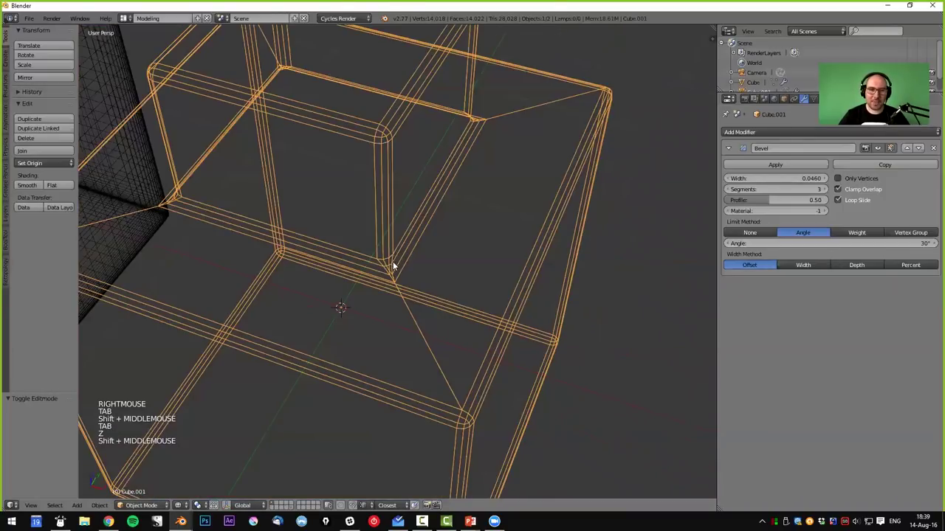
middle_click(408, 179)
key(Tab)
key(z)
middle_click(415, 183)
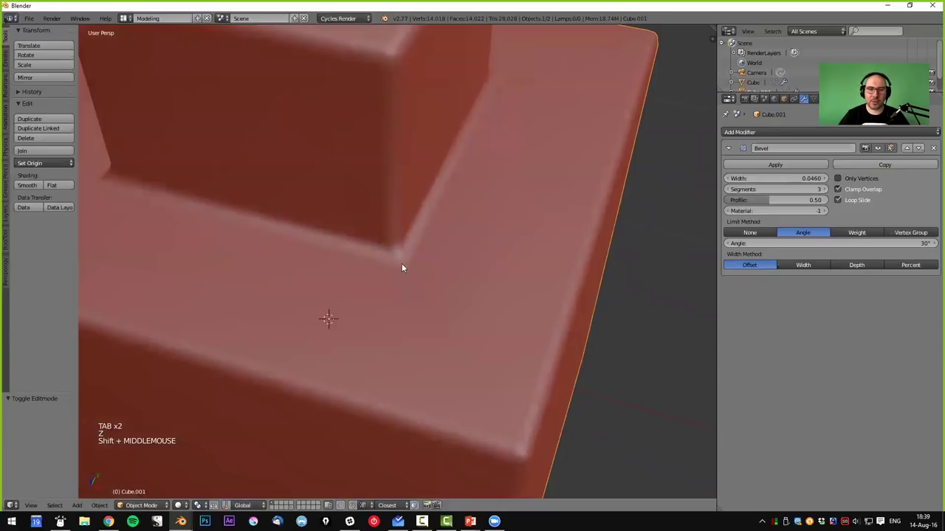
scroll(down, 3)
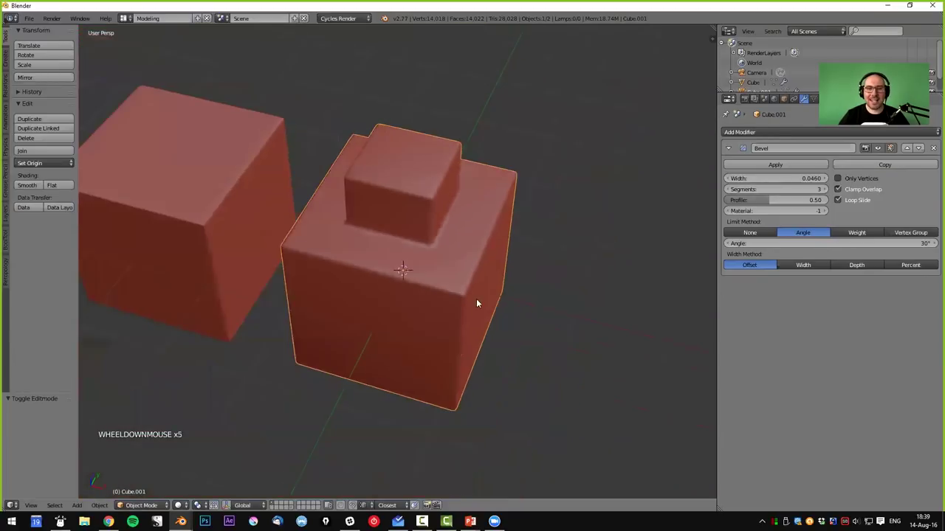
middle_click(469, 288)
scroll(down, 3)
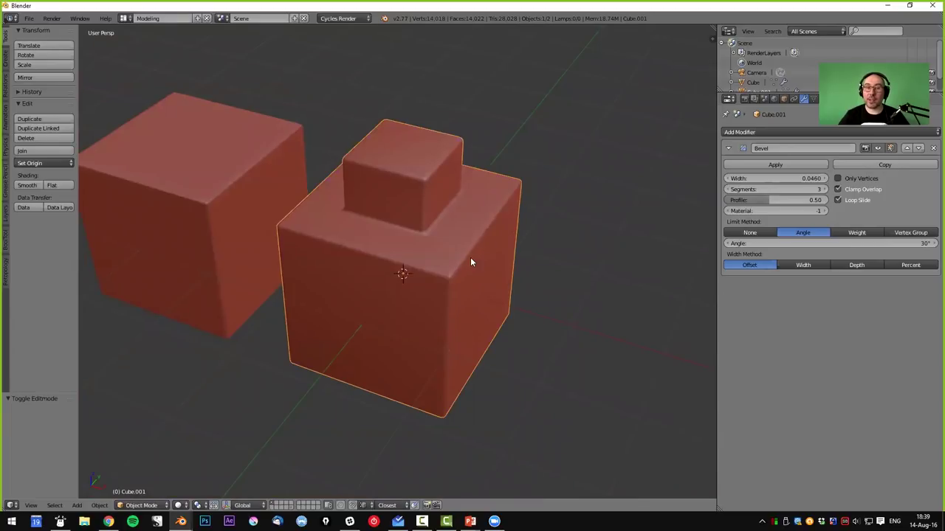
middle_click(455, 269)
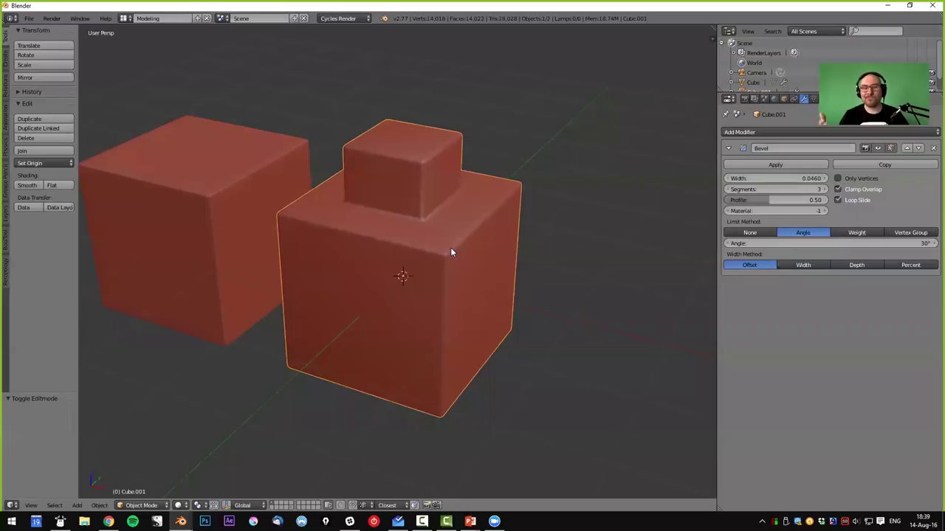
scroll(down, 3)
middle_click(456, 259)
scroll(down, 3)
middle_click(523, 283)
scroll(up, 3)
middle_click(467, 319)
middle_click(469, 267)
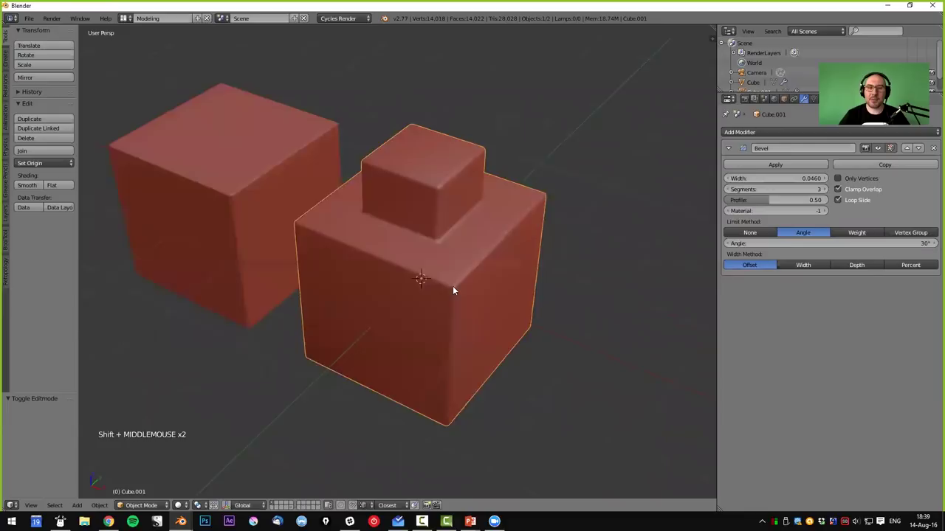
middle_click(446, 225)
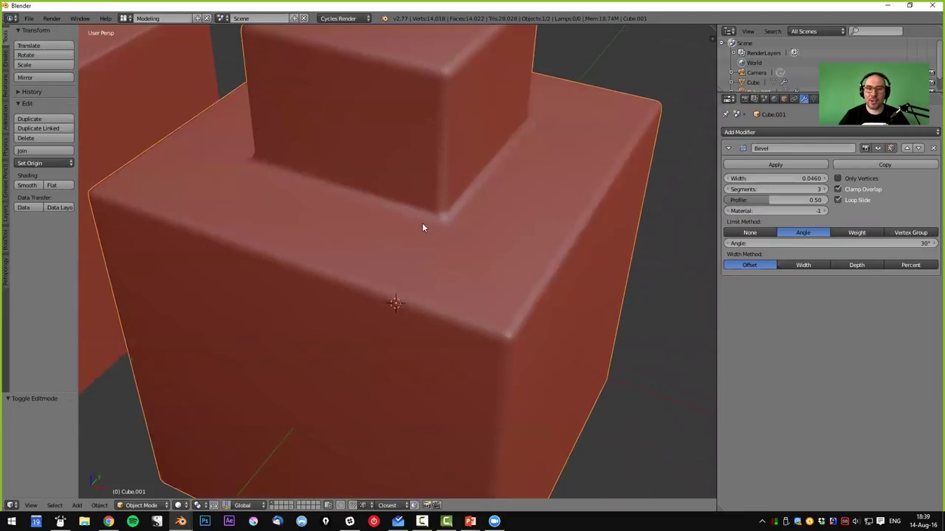
middle_click(469, 253)
middle_click(465, 287)
middle_click(457, 342)
right_click(482, 257)
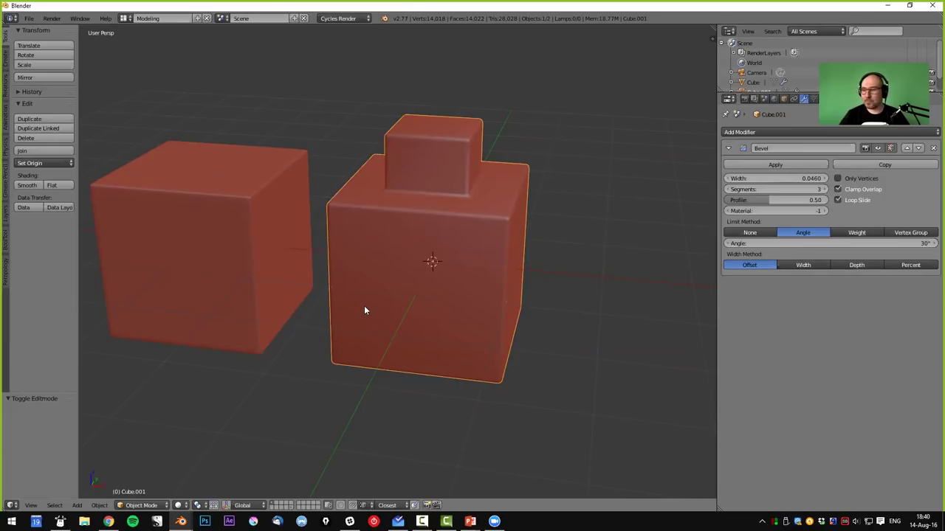
- Select the stepped cube and enter Edit Mode on its mesh
right_click(245, 268)
middle_click(281, 250)
right_click(284, 222)
key(x)
right_click(452, 235)
middle_click(520, 310)
key(Tab)
- Set the Bevel modifier's Limit Method to Weight so only weighted edges round
middle_click(811, 238)
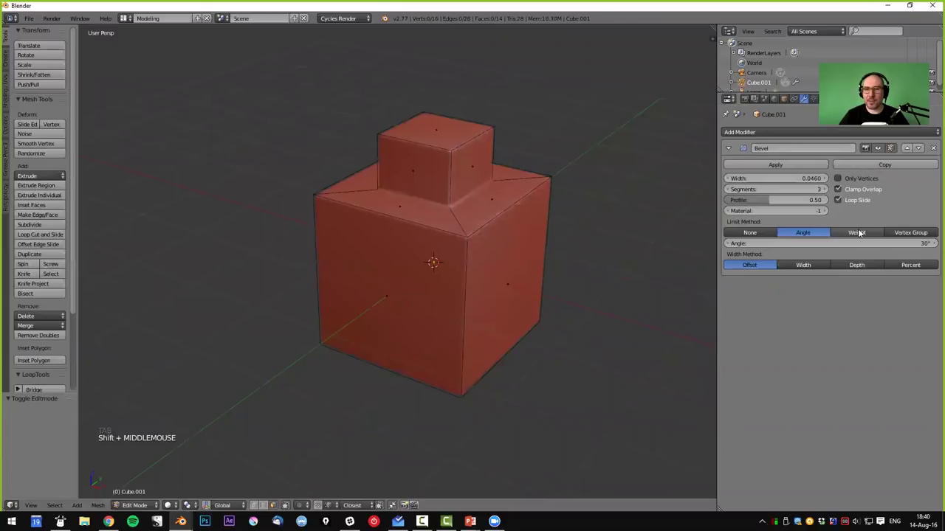
click(863, 233)
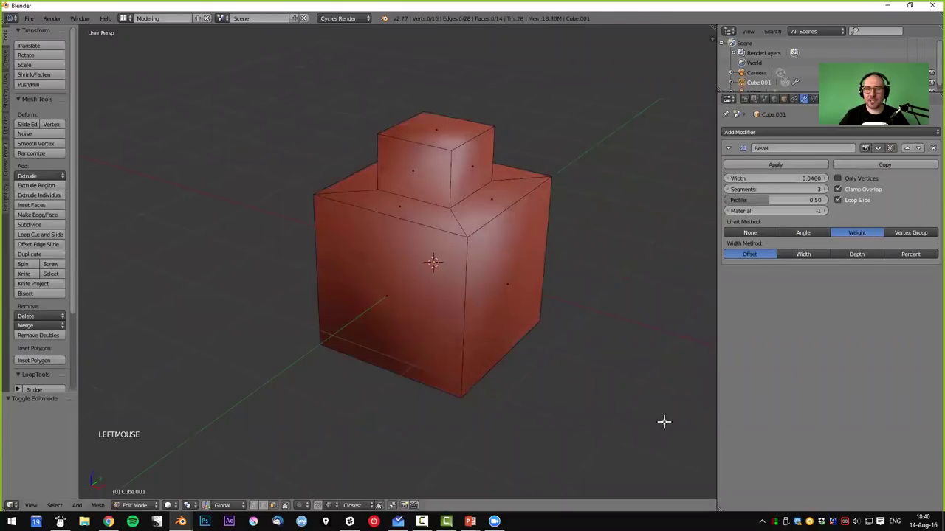
middle_click(494, 286)
middle_click(470, 265)
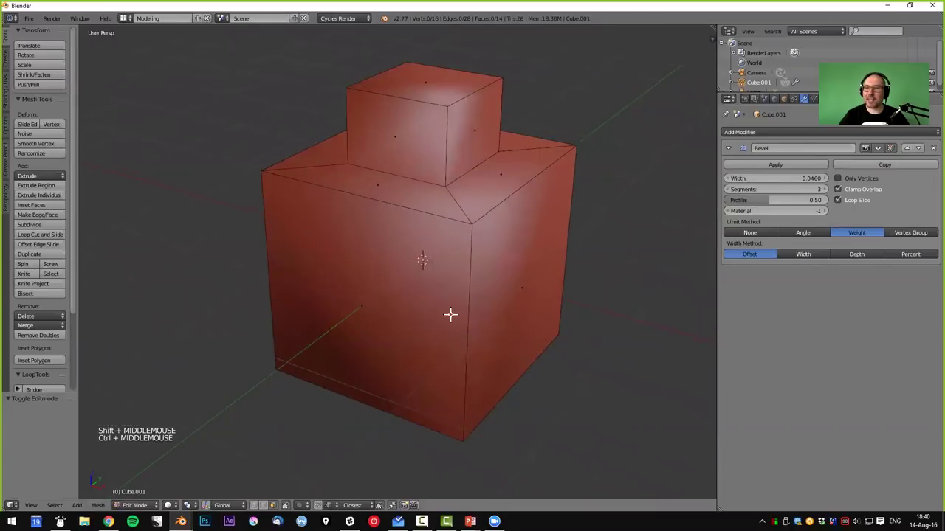
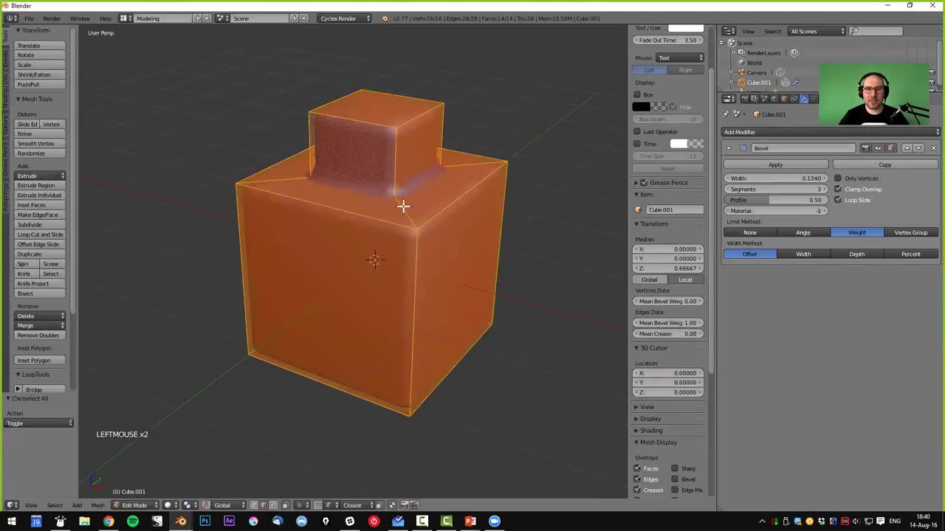
- Widen the Bevel modifier to 0.124 width
click(897, 150)
click(897, 150)
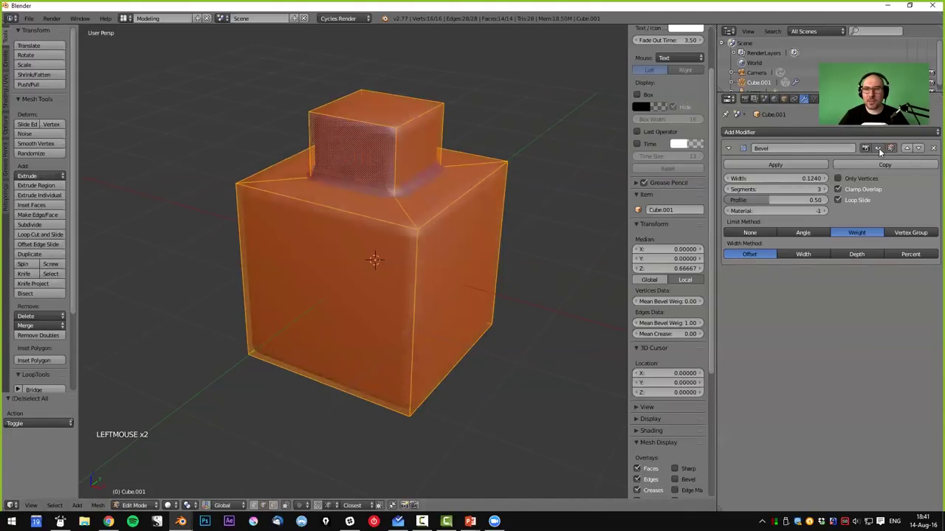
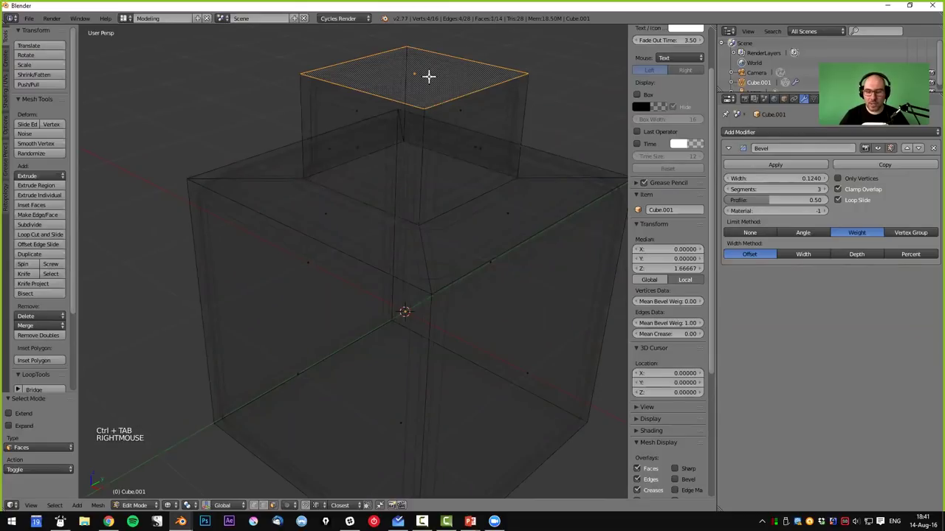
key(ctrl+KP_Add)
- Select the upper block and the base's top edge beside it for bevel-weight adjustment
key(z)
middle_click(435, 181)
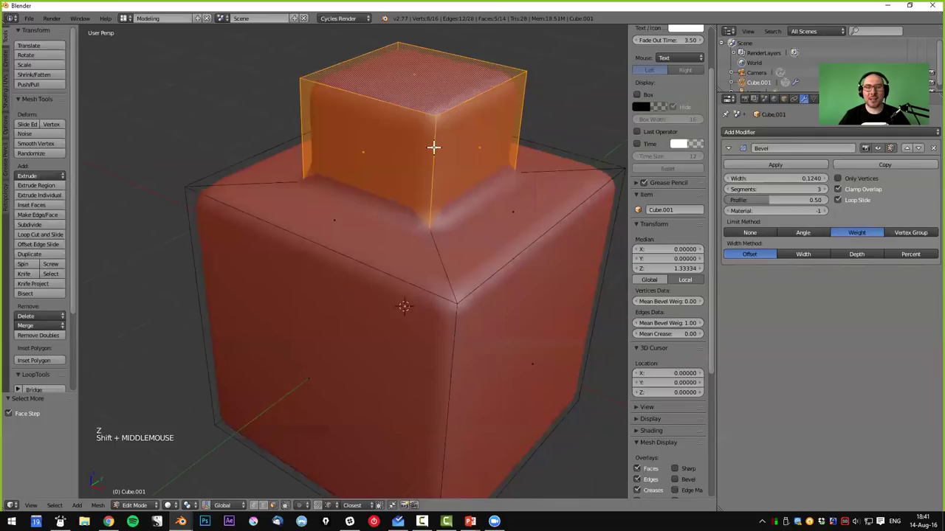
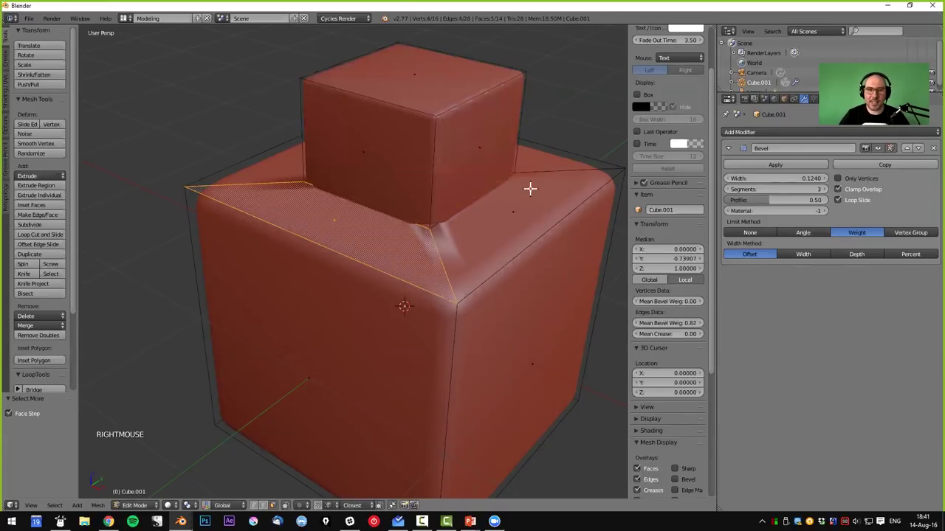
key(ctrl+Tab)
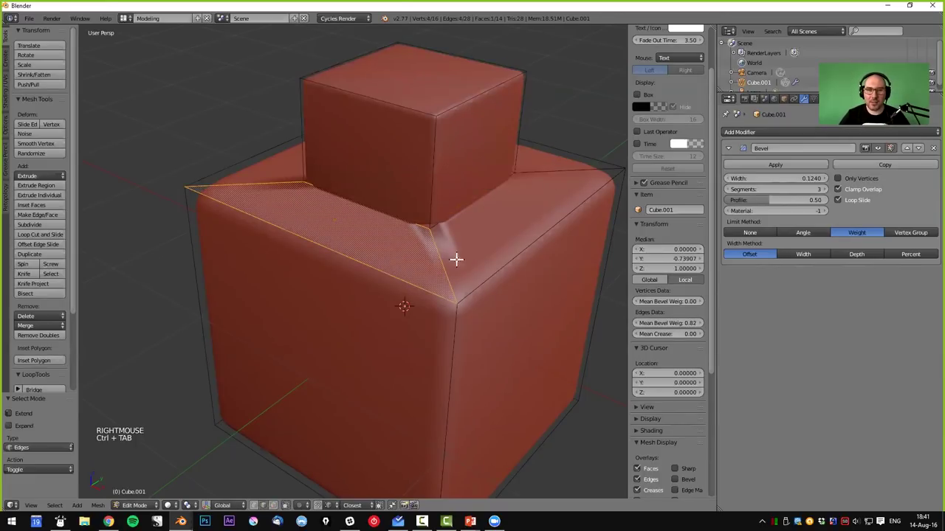
right_click(440, 258)
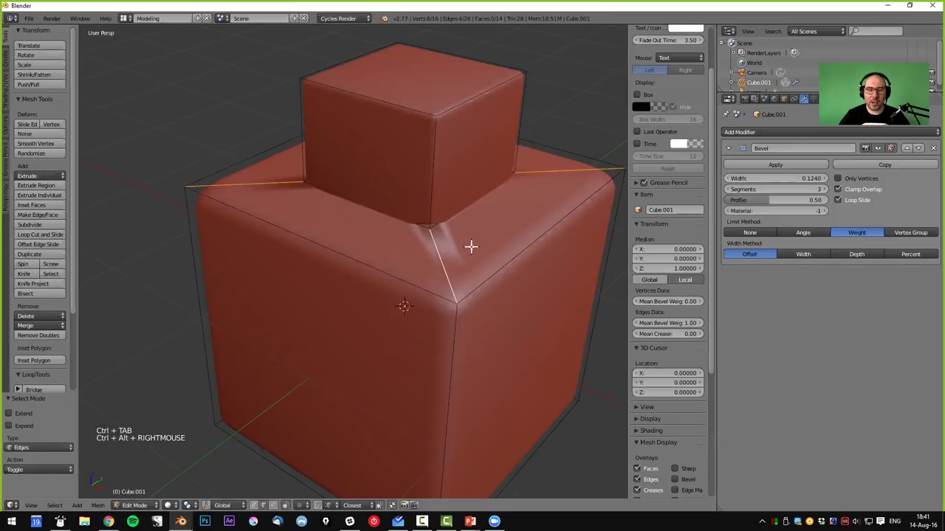
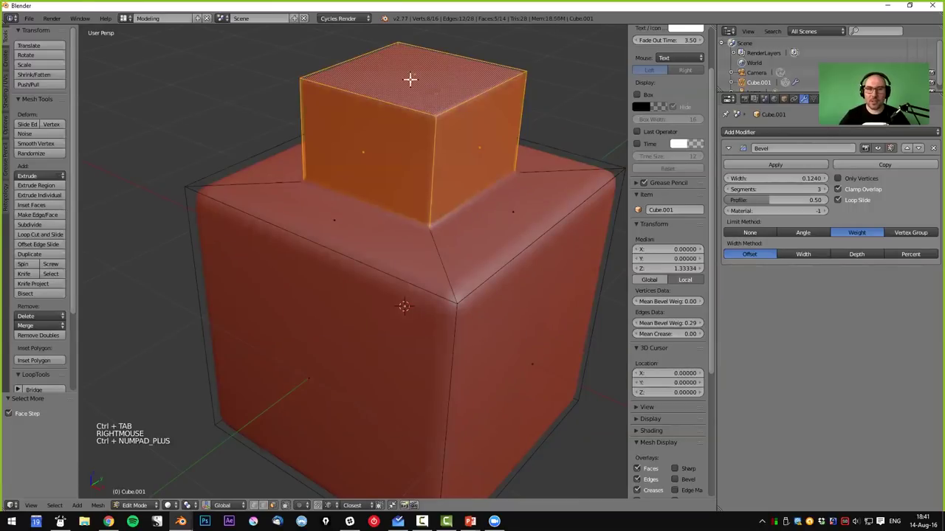
- Orbit side-on to the upper block while its edges get Mean Bevel Weight about 0.3
middle_click(423, 117)
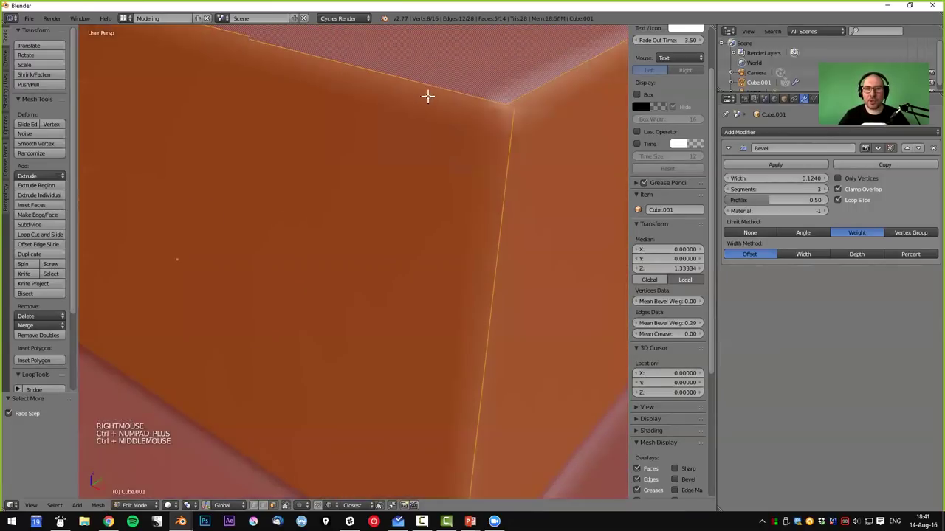
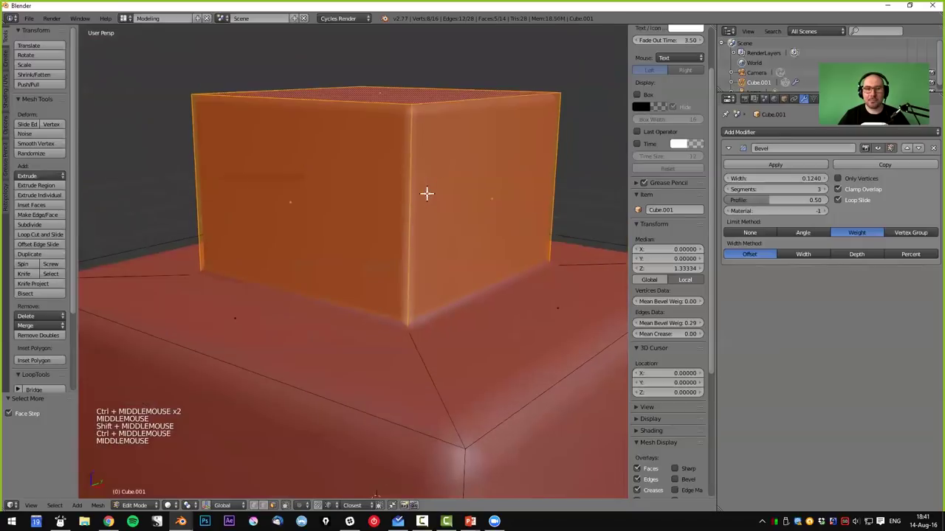
middle_click(427, 188)
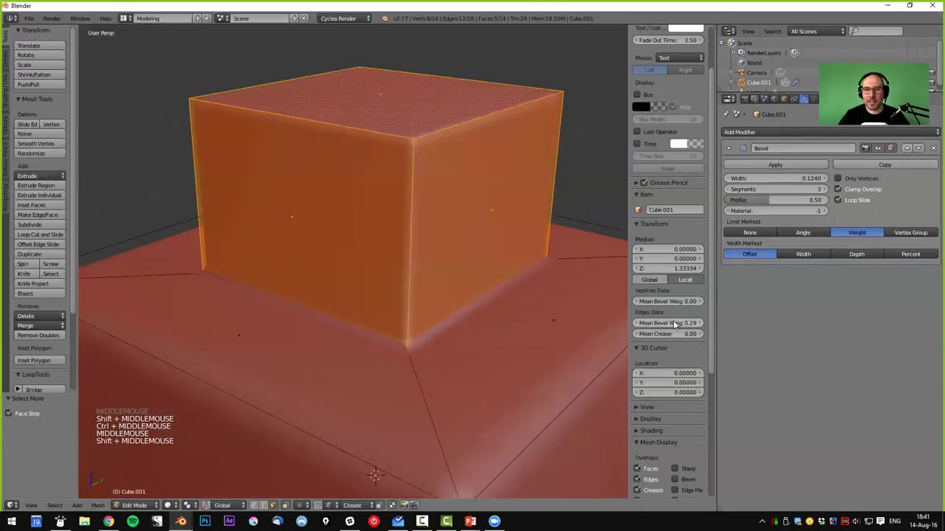
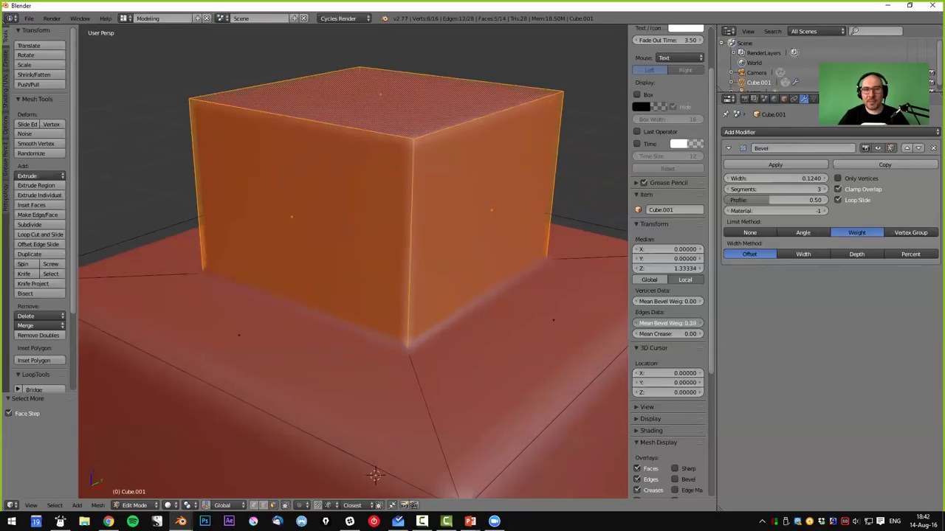
key(Tab)
scroll(down, 3)
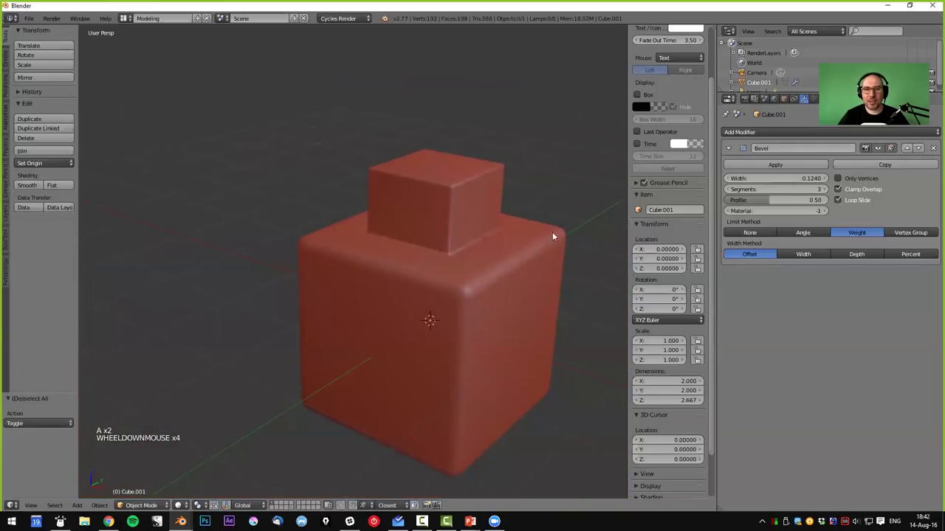
right_click(561, 244)
scroll(down, 3)
middle_click(558, 265)
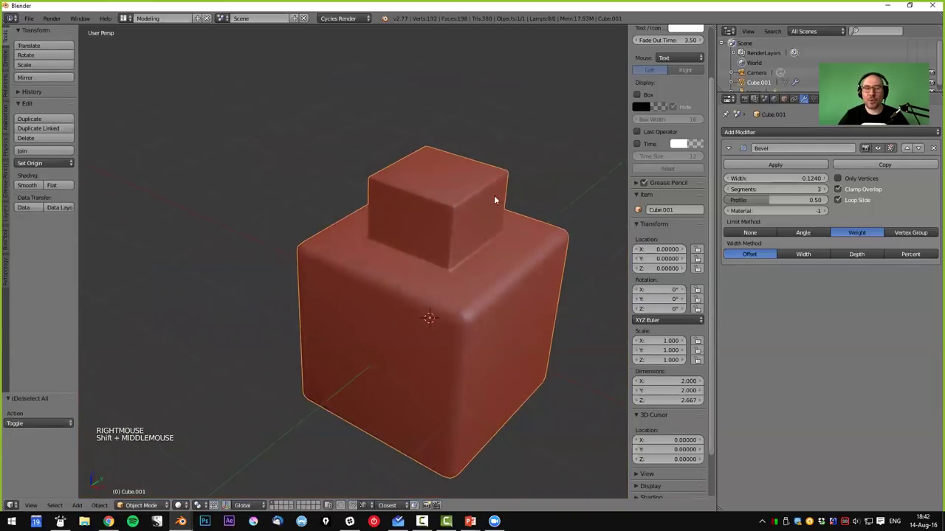
middle_click(507, 230)
middle_click(499, 223)
middle_click(453, 224)
middle_click(447, 245)
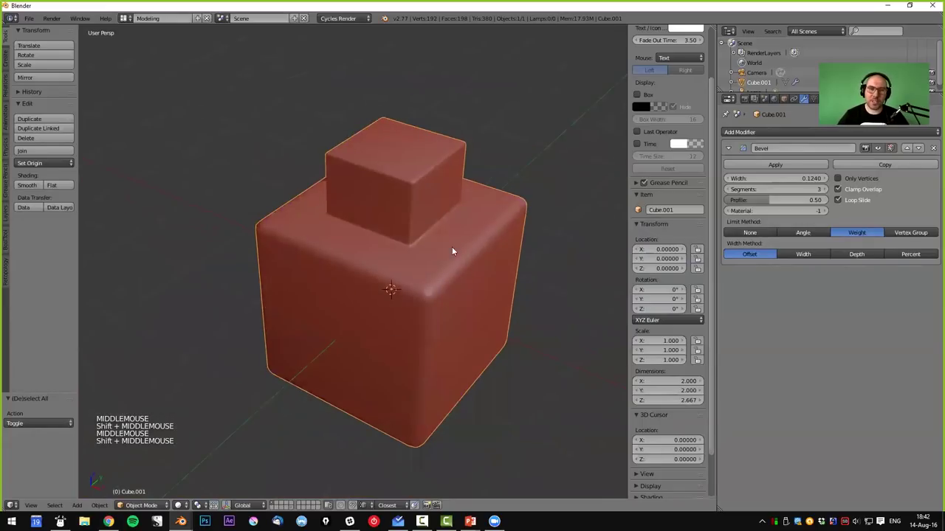
middle_click(453, 257)
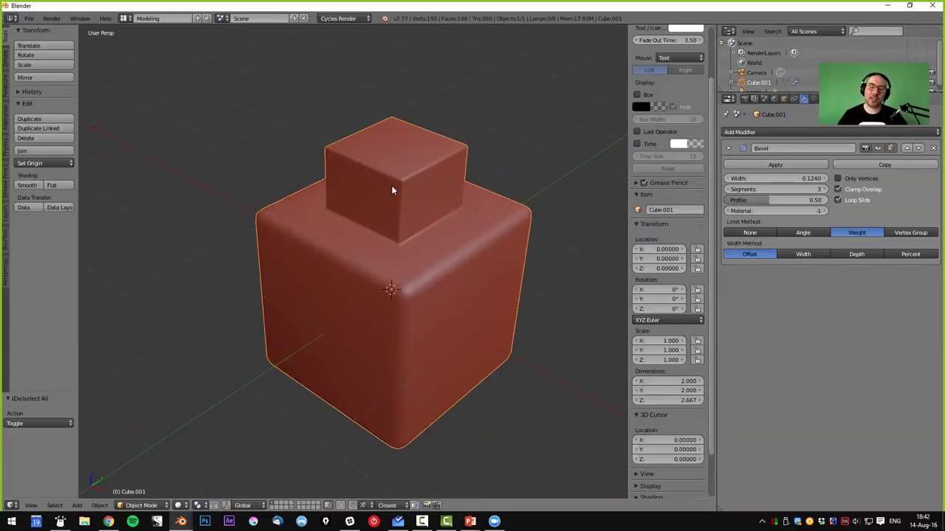
middle_click(454, 249)
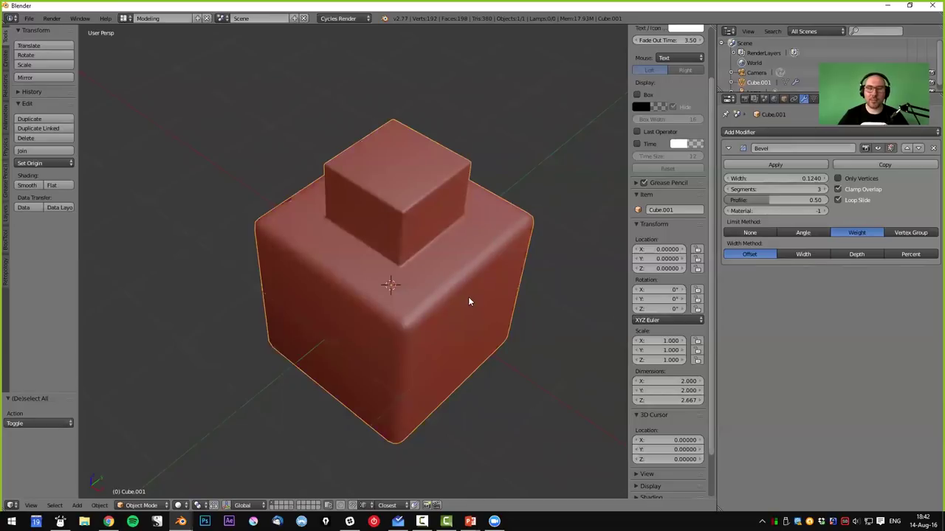
middle_click(457, 295)
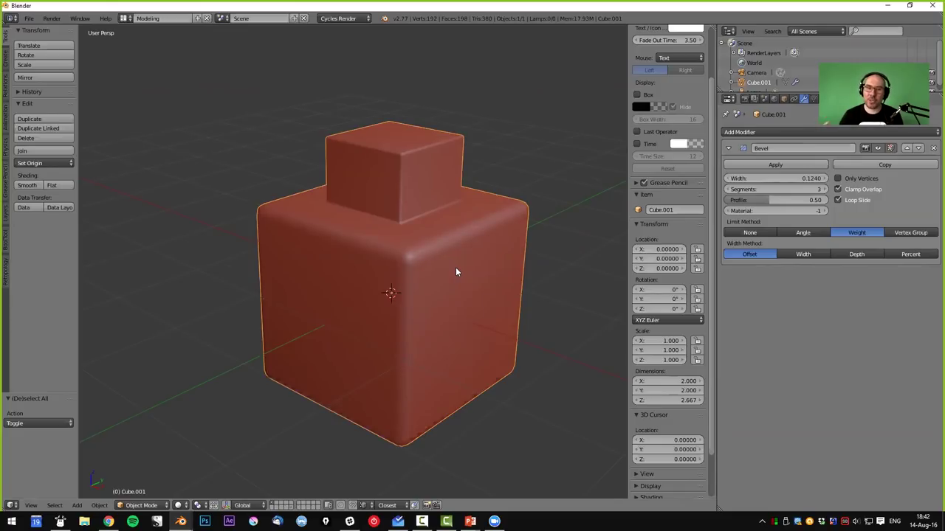
- Delete the stacked-cube model and check the Hard Ops add-on in User Preferences
right_click(450, 228)
key(x)
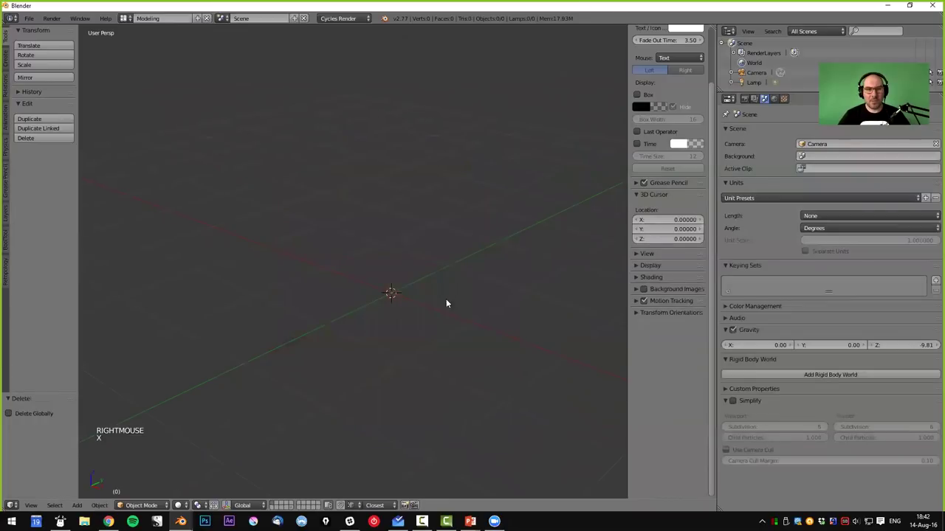
middle_click(437, 298)
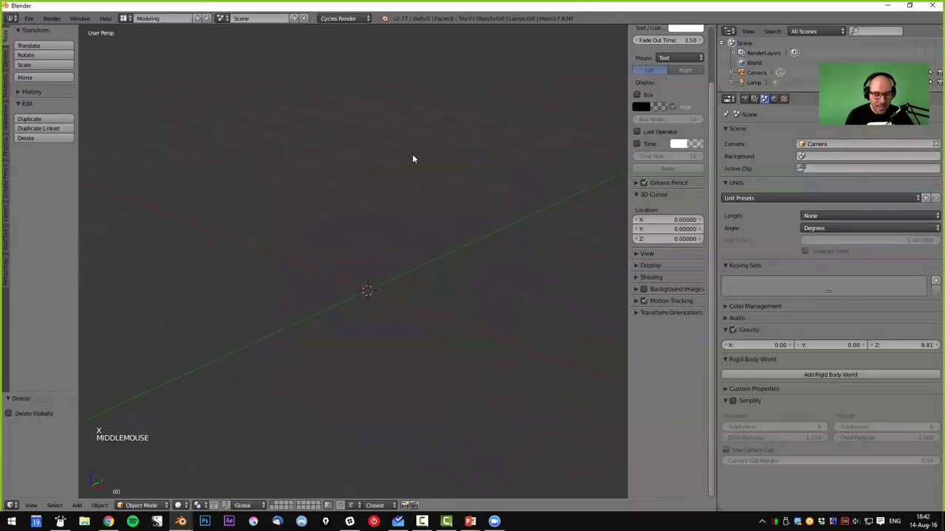
key(ctrl+alt+u)
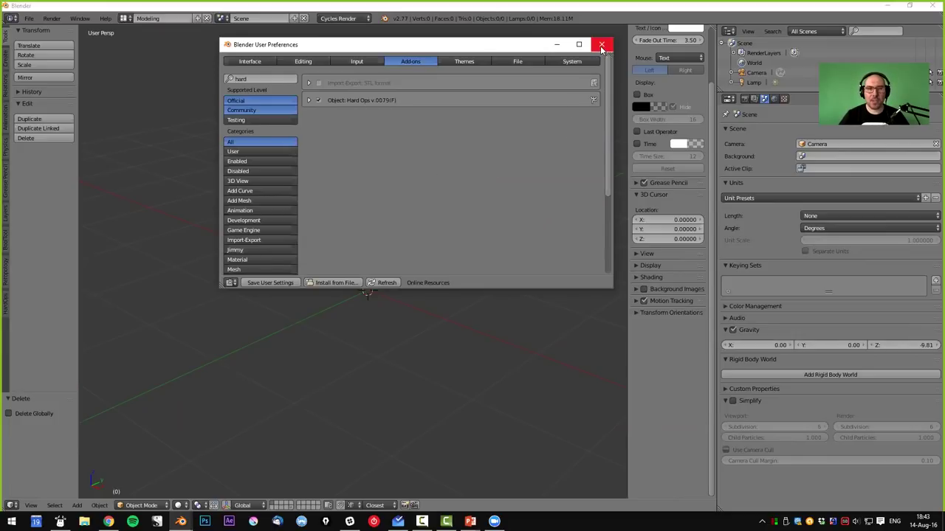
- Add a fresh cube (Shift+A) to the empty scene and select it
key(shift+a)
right_click(425, 232)
middle_click(370, 244)
- Enter Edit Mode, deselect everything and pick one vertical corner edge of the cube
key(Tab)
key(ctrl+Tab)
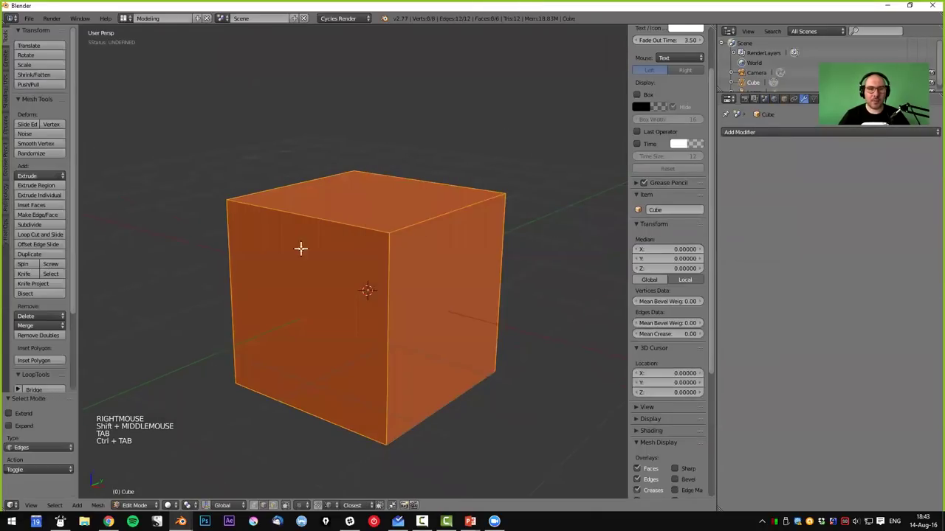
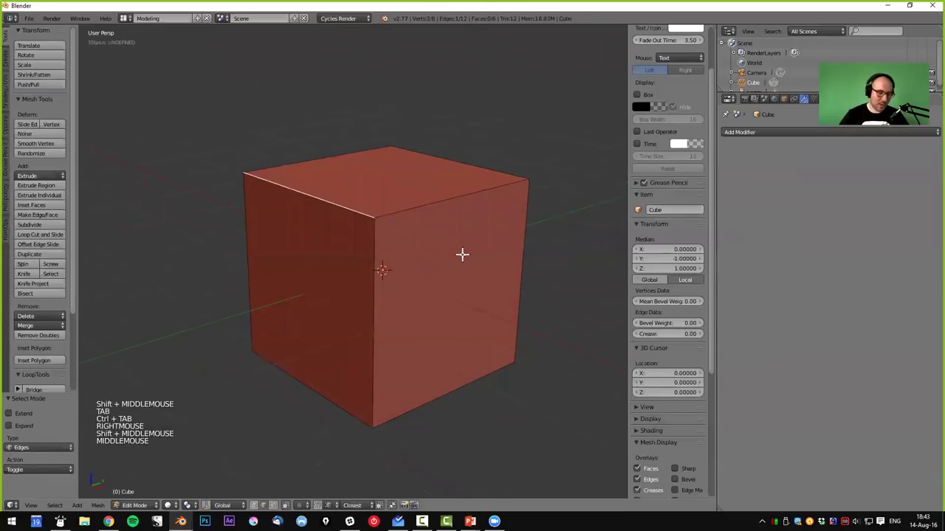
key(ctrl+b)
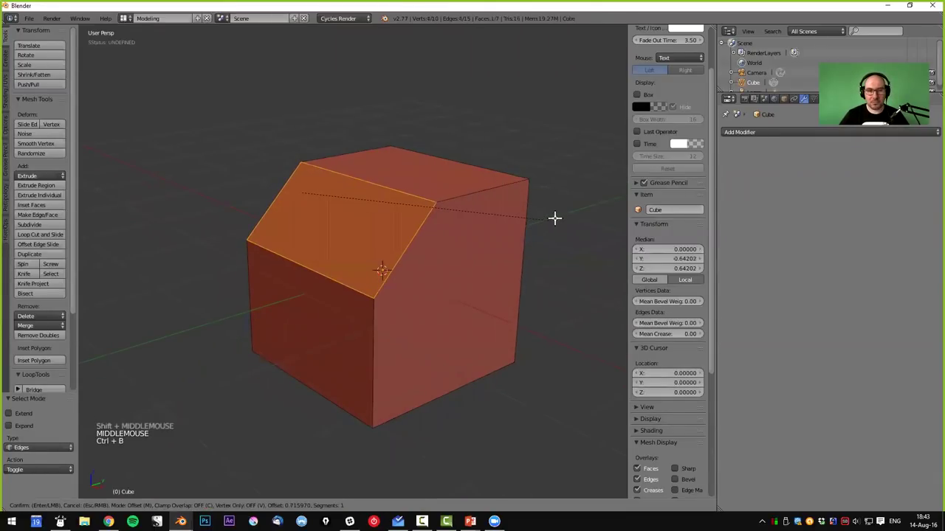
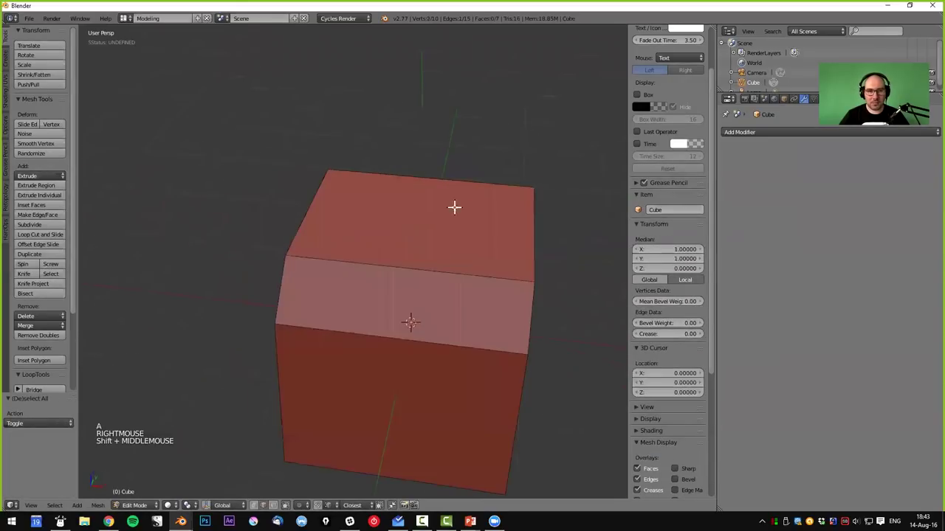
right_click(371, 256)
middle_click(474, 259)
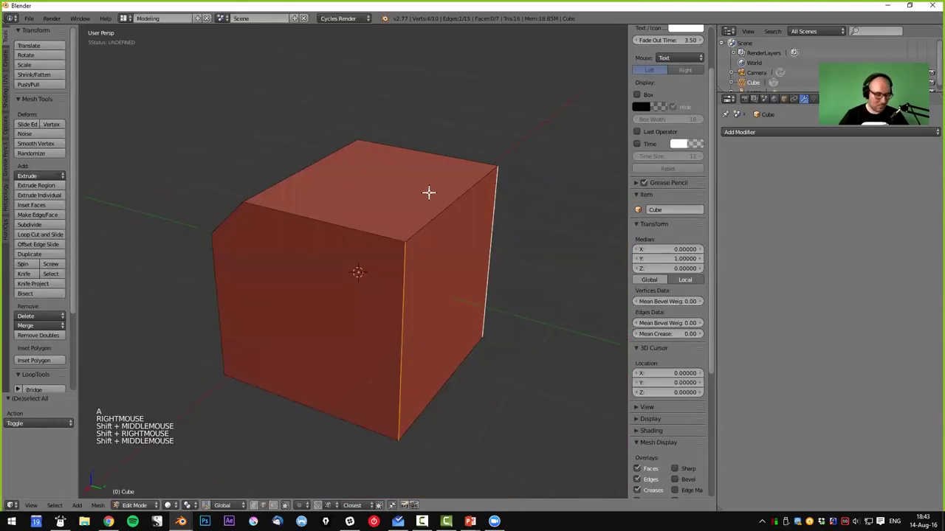
- Bevel that corner edge (Ctrl+B) into a smooth, many-segment rounded curve
key(ctrl+b)
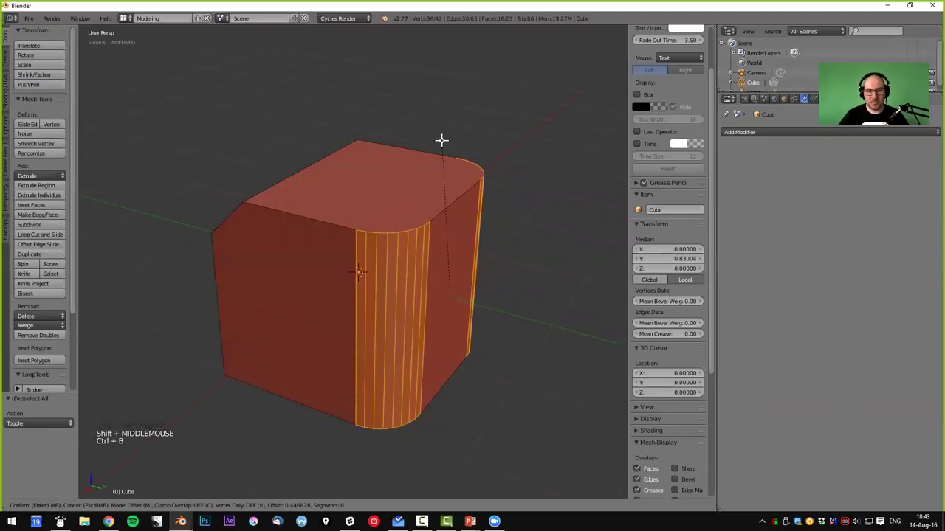
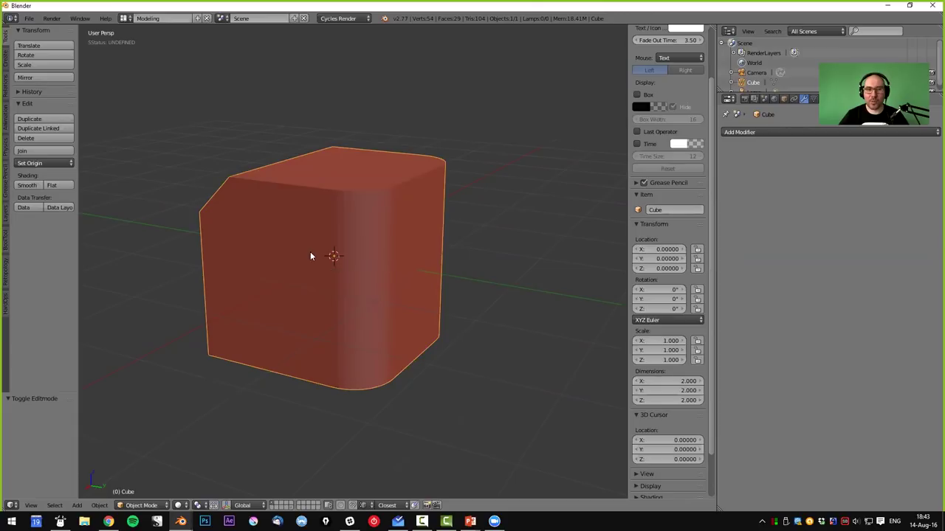
middle_click(279, 292)
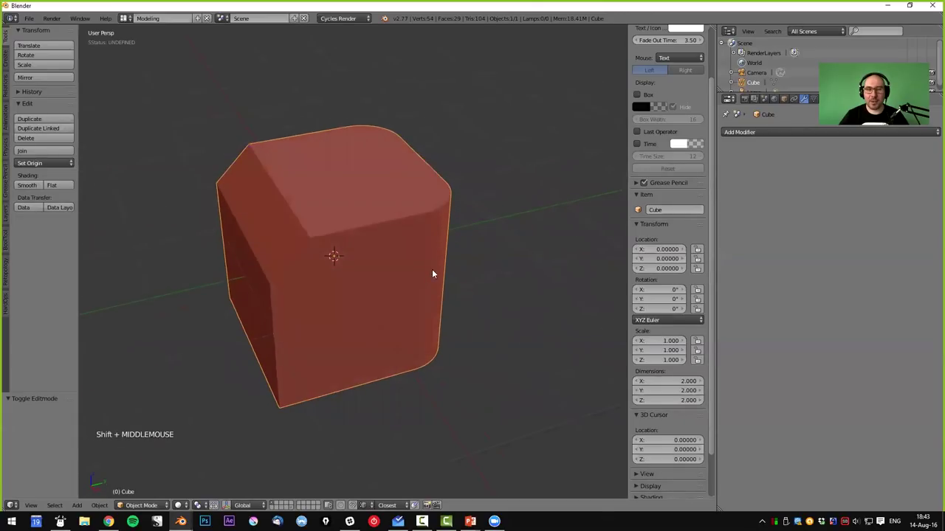
middle_click(446, 287)
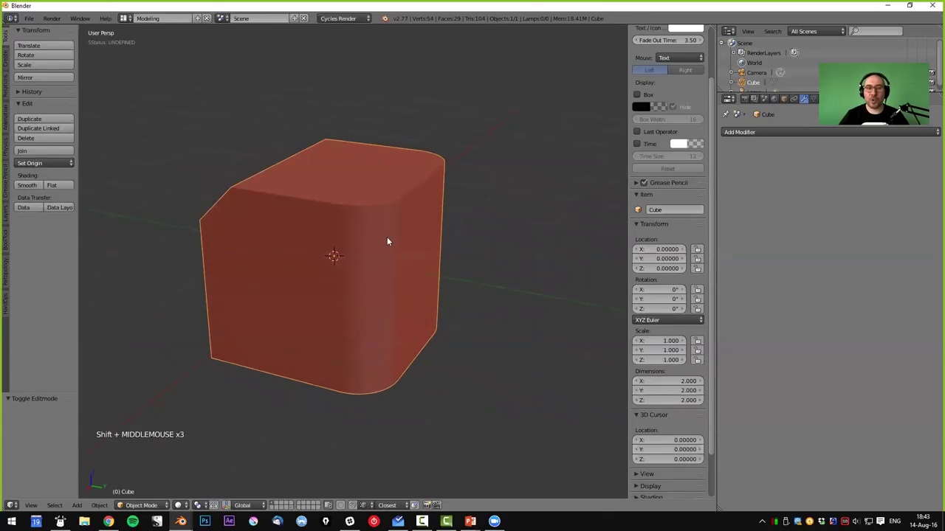
- Back in Edit Mode, select an edge on the rounded corner and snap the 3D cursor to the corner point
key(Tab)
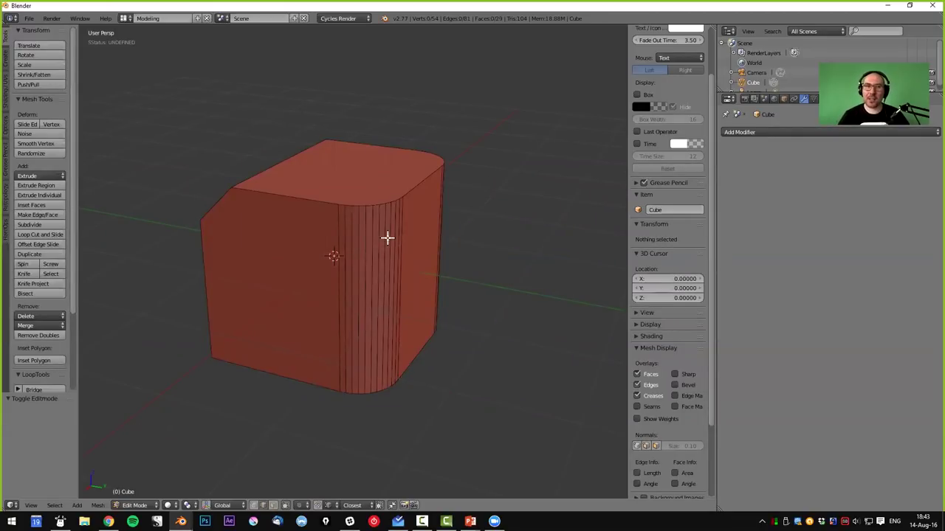
middle_click(381, 251)
right_click(363, 232)
middle_click(366, 247)
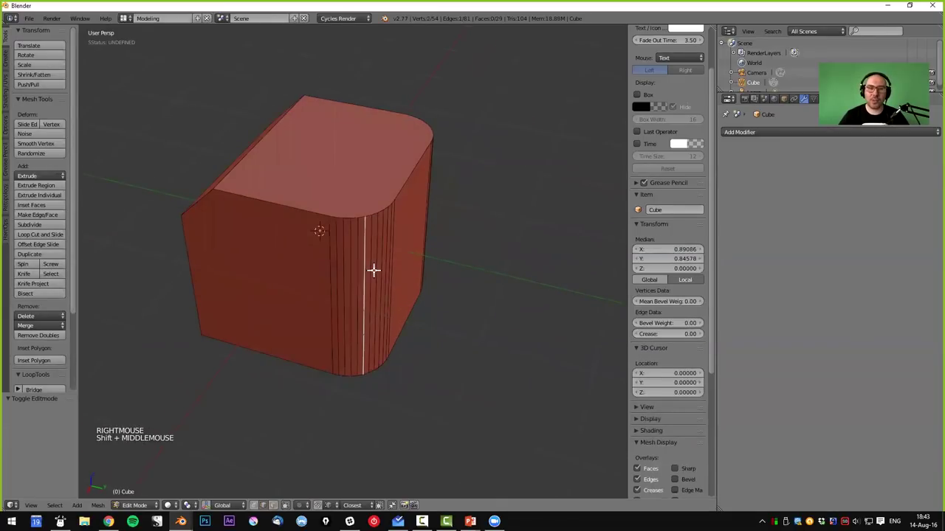
key(a)
- Switch to vertex select and pick a rim vertex on the cube's top face
middle_click(370, 268)
key(ctrl+Tab)
right_click(395, 205)
middle_click(384, 259)
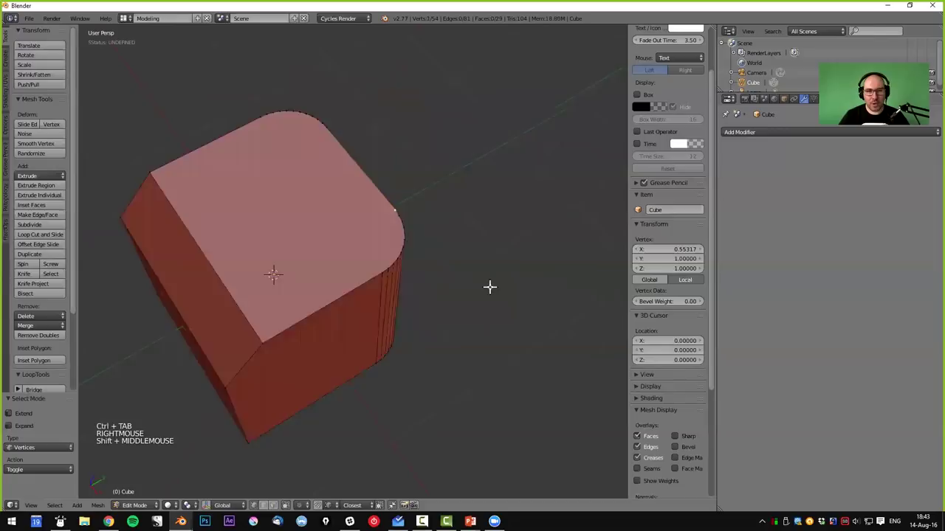
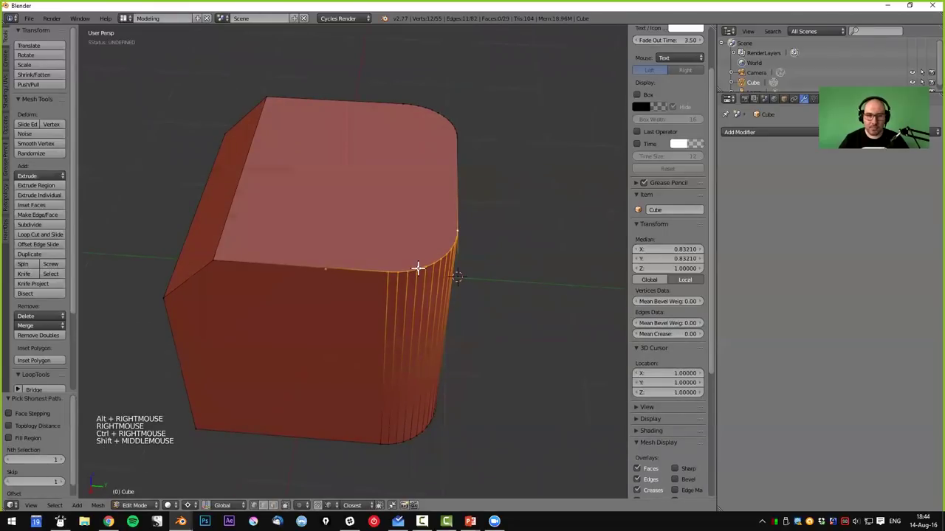
- From top view, test scaling the rounded rim about the 3D cursor, then cancel and deselect
key(KP_7)
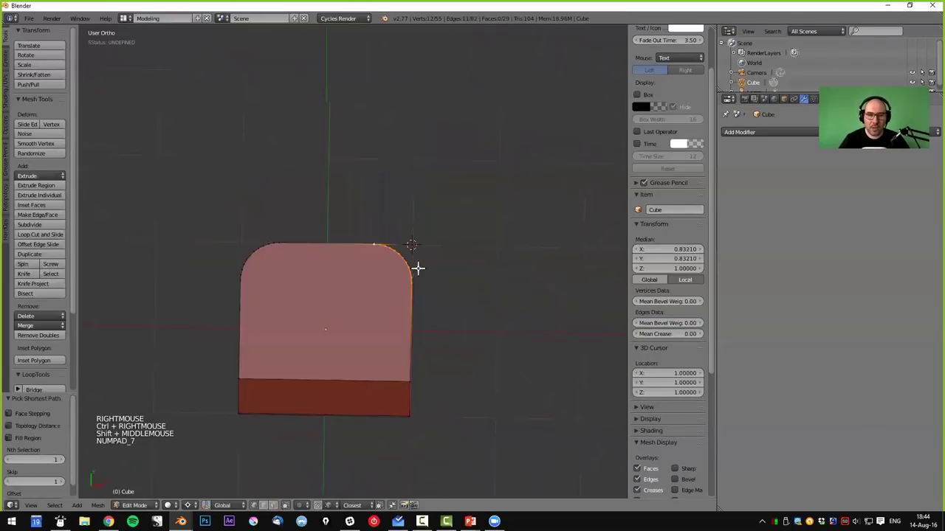
scroll(up, 3)
scroll(up, 3)
key(s)
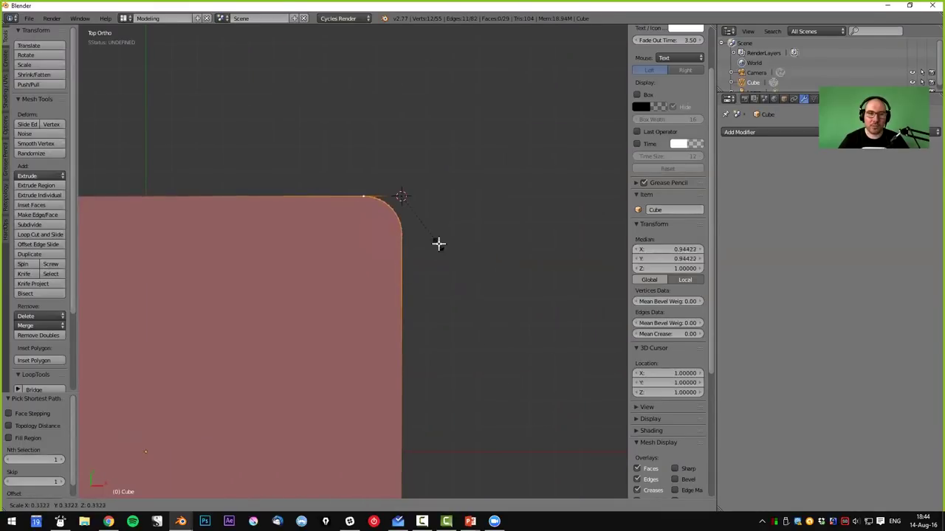
middle_click(479, 344)
scroll(down, 3)
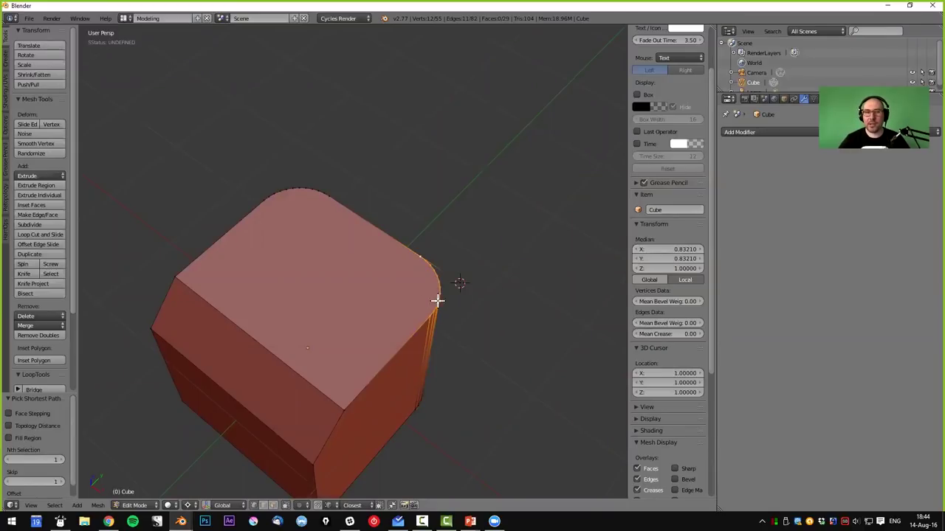
right_click(458, 283)
key(x)
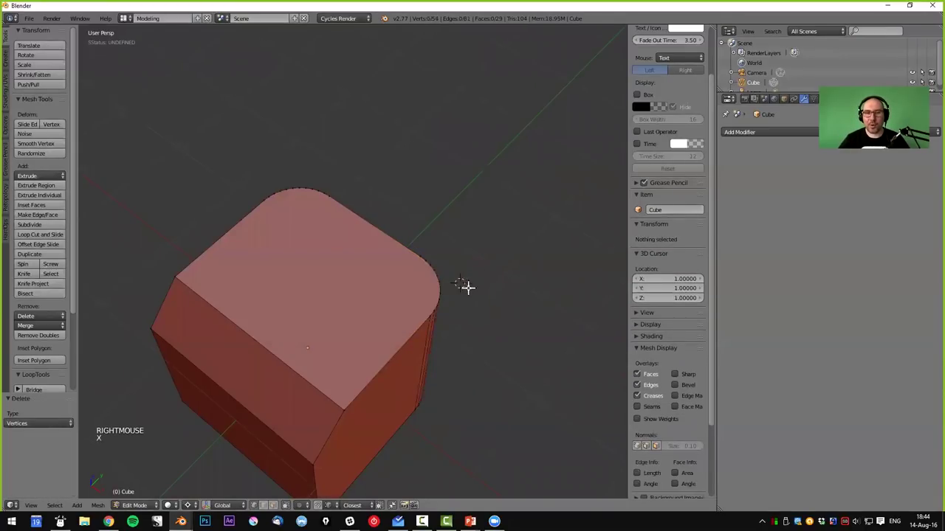
- Return to Object Mode with Smooth shading and select the cube, checking the streaked shading
middle_click(456, 316)
key(a)
middle_click(409, 315)
middle_click(435, 349)
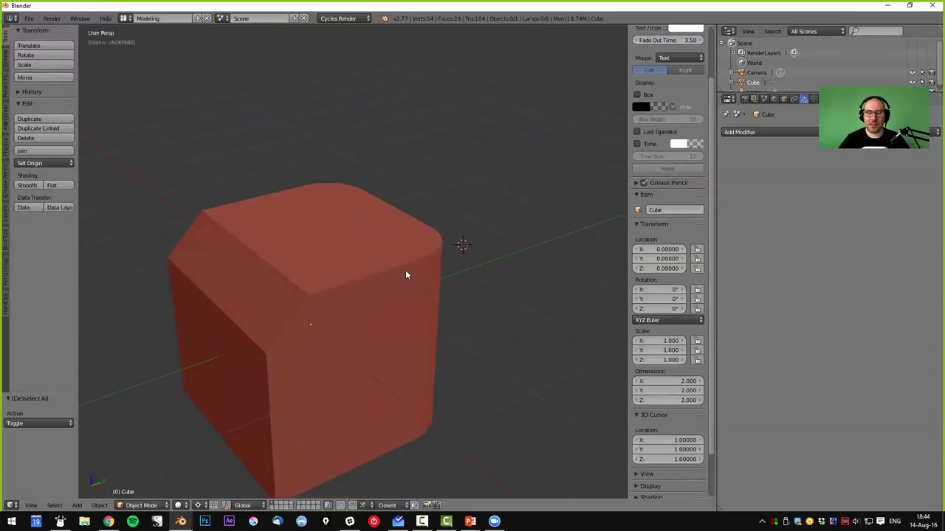
middle_click(447, 319)
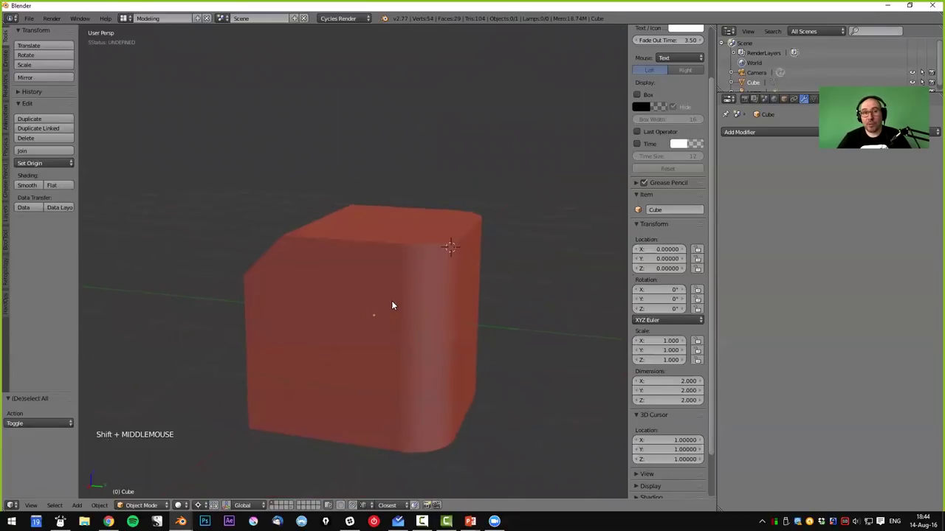
middle_click(460, 373)
middle_click(458, 347)
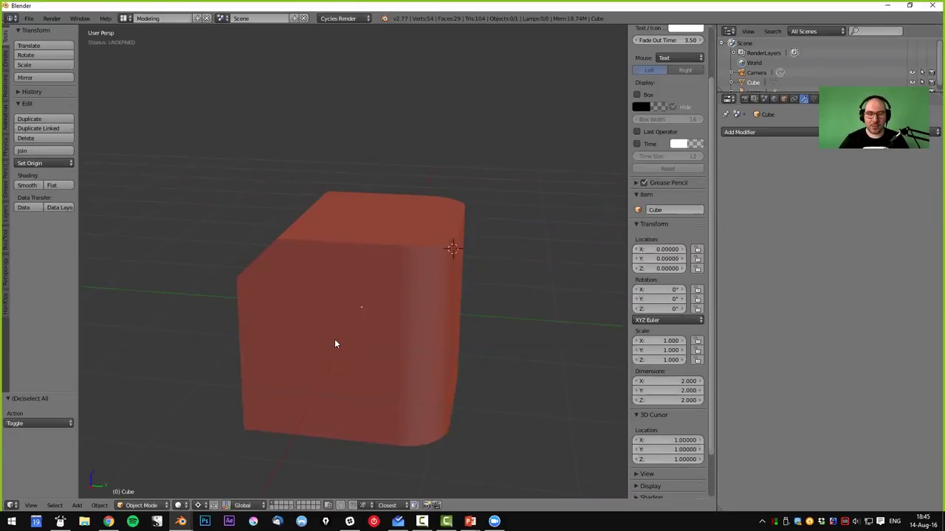
middle_click(350, 346)
right_click(386, 360)
middle_click(365, 369)
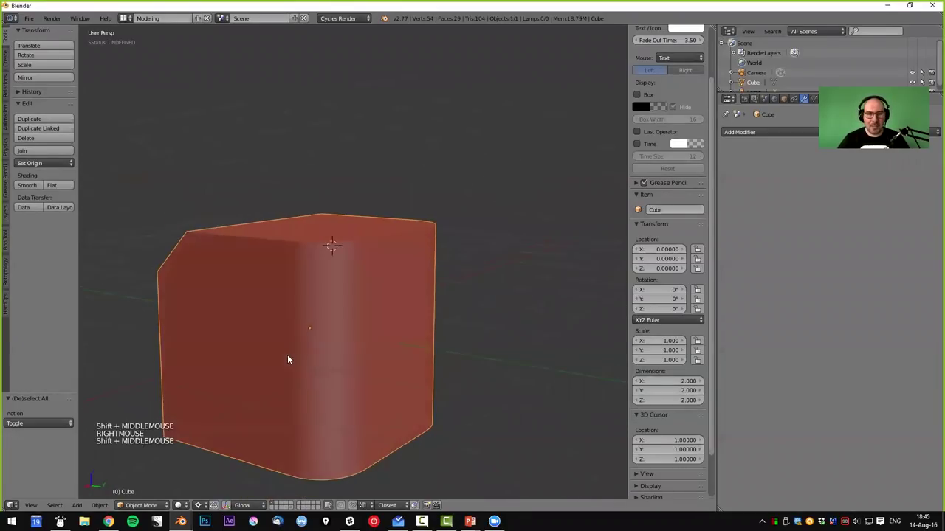
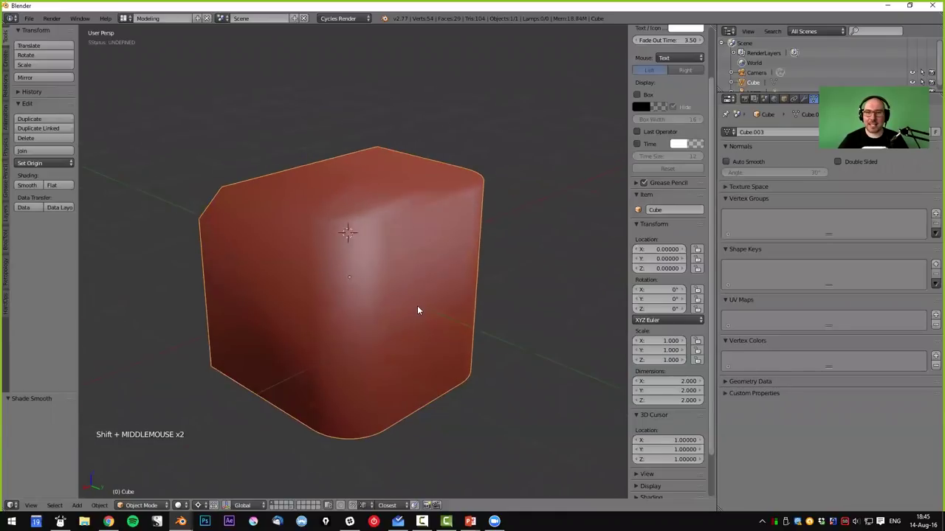
- Enable Auto Smooth at 30° under Normals and orbit to confirm the clean shading
click(732, 167)
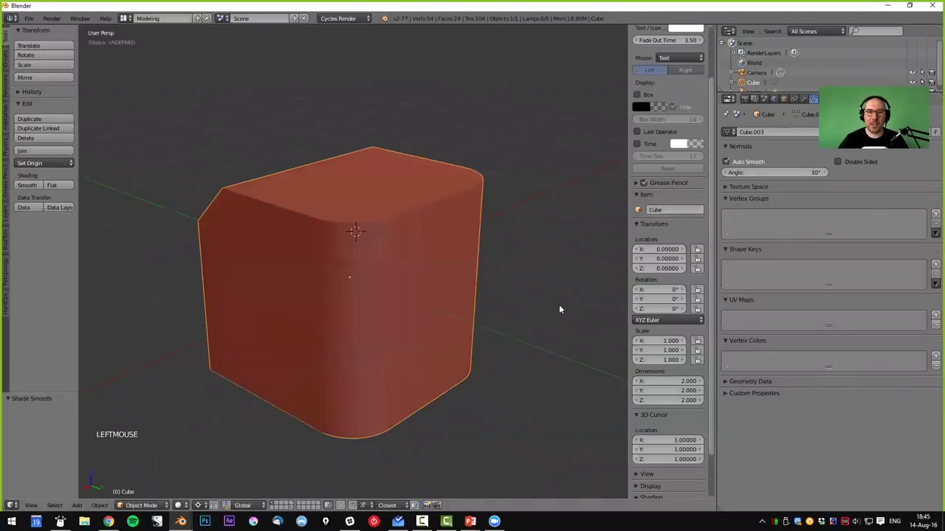
middle_click(455, 268)
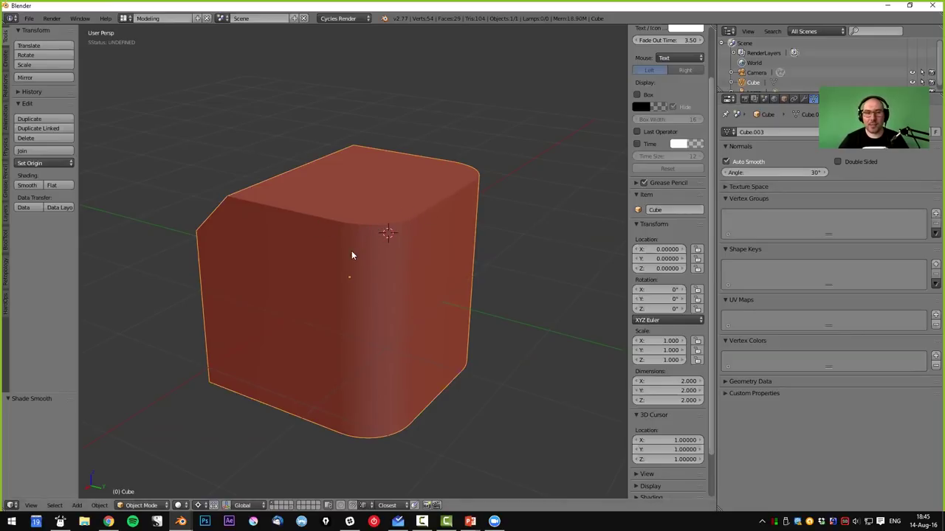
middle_click(361, 255)
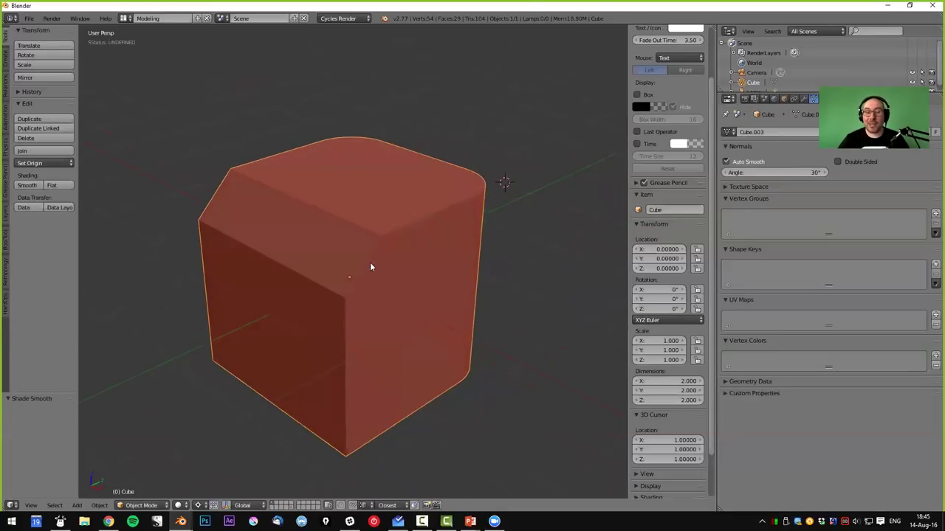
middle_click(370, 285)
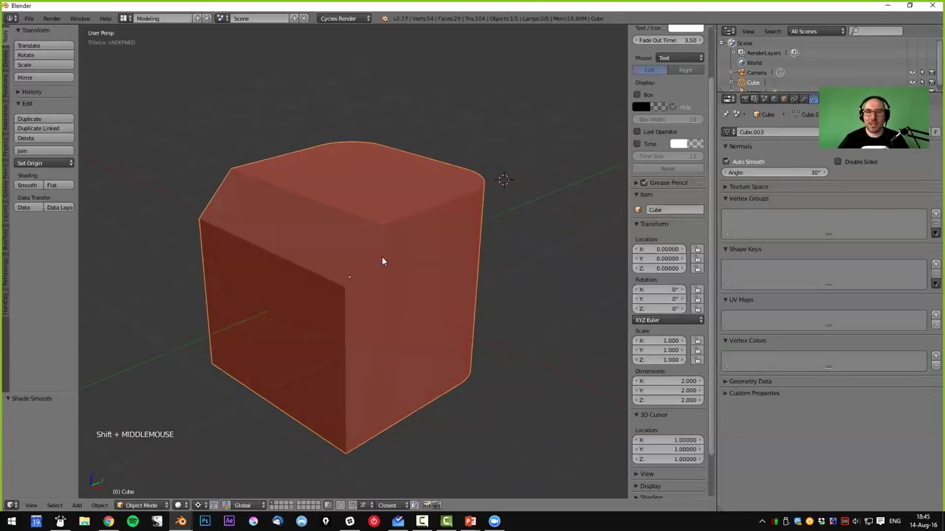
- Bring up the Hard Ops menu (Q) over the auto-smoothed rounded cube
key(q)
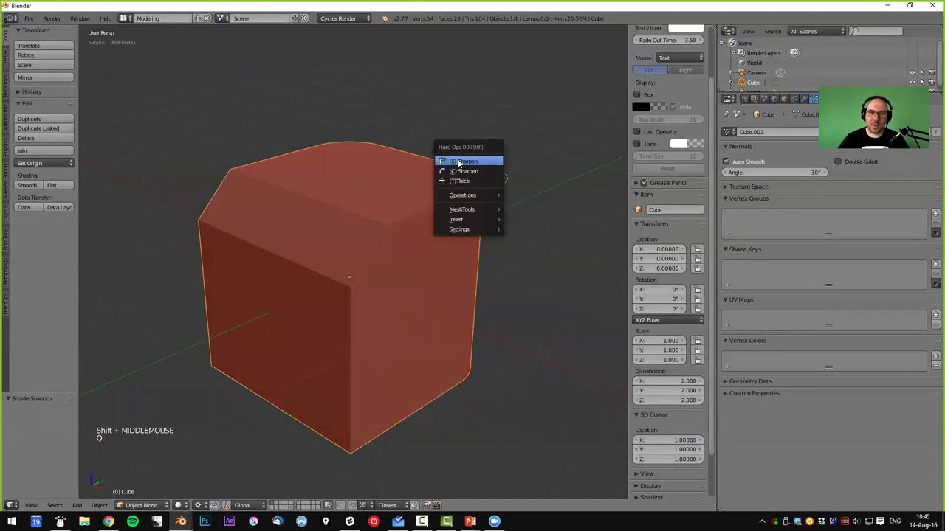
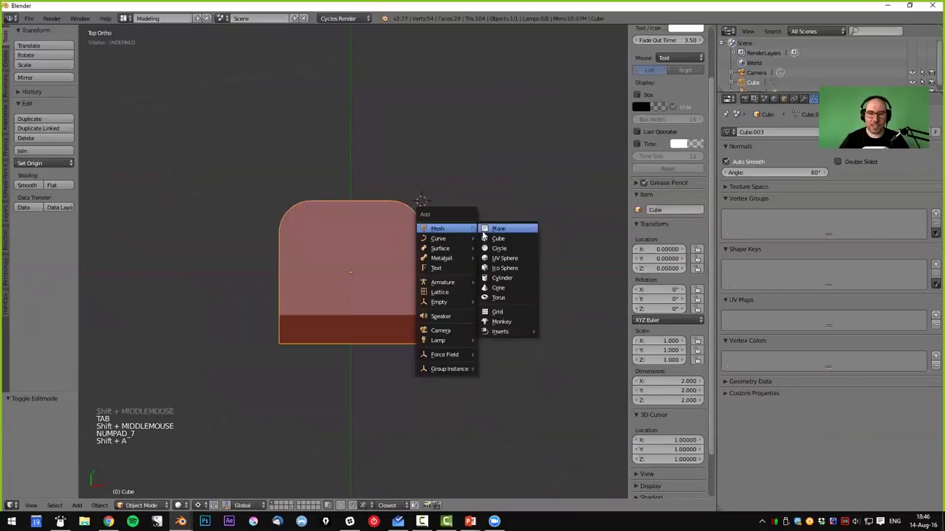
- Move the newly added cube out beside the first cube
middle_click(437, 326)
key(g)
middle_click(535, 370)
middle_click(360, 377)
middle_click(417, 358)
scroll(down, 3)
middle_click(442, 333)
- Add a Subdivision Surface modifier at view level 3 and start creasing a selected edge with Shift+E
click(789, 102)
click(776, 177)
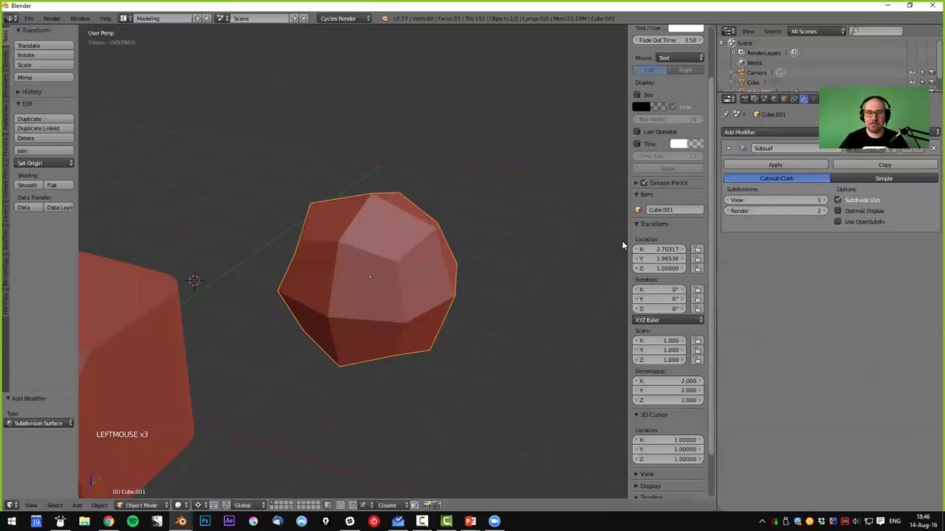
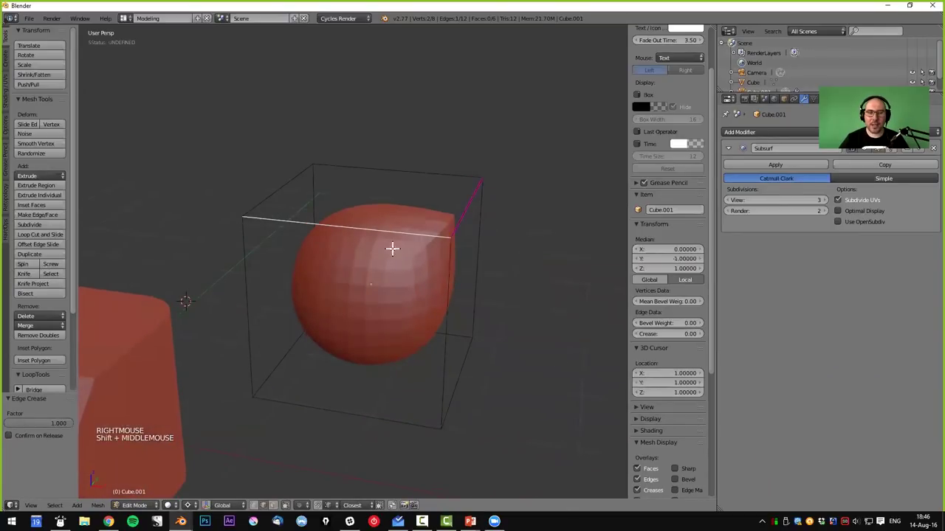
middle_click(414, 273)
key(shift+e)
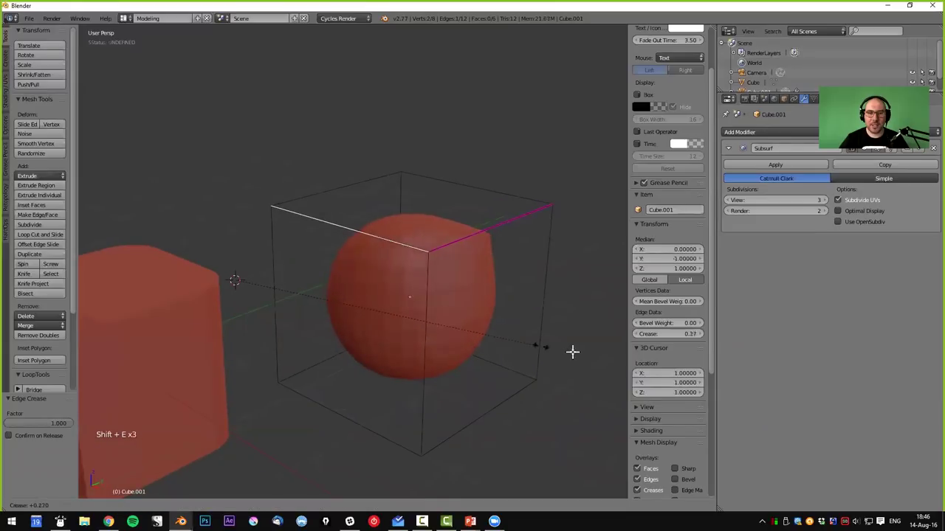
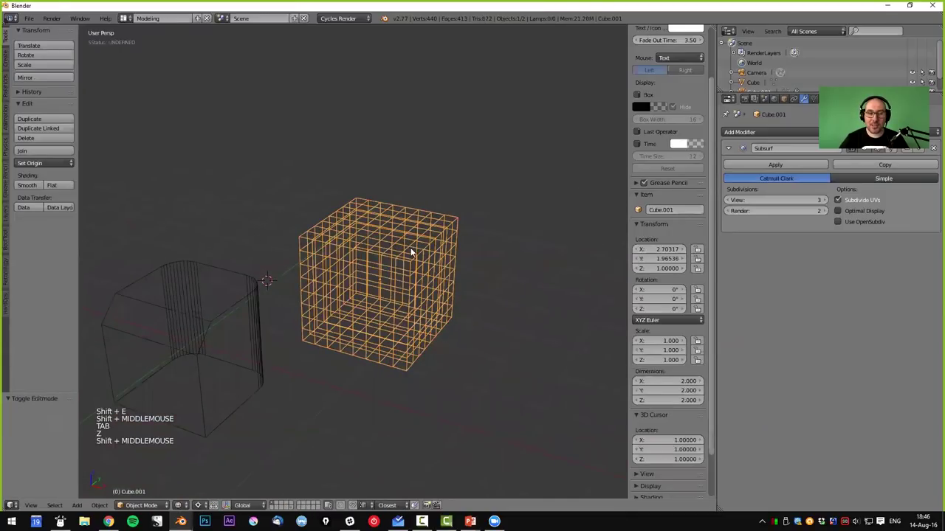
- Crease the test cube's top edges with Shift+E and leave Edit Mode
middle_click(405, 273)
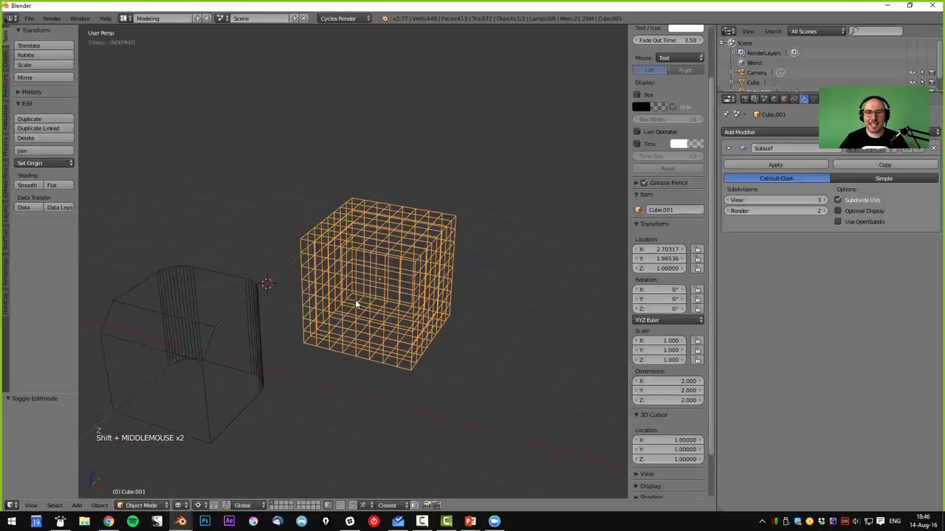
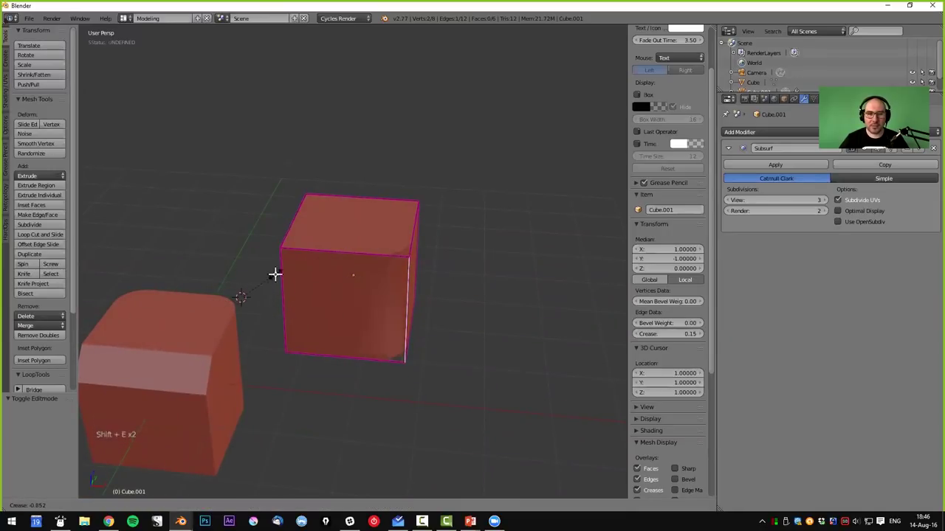
middle_click(369, 289)
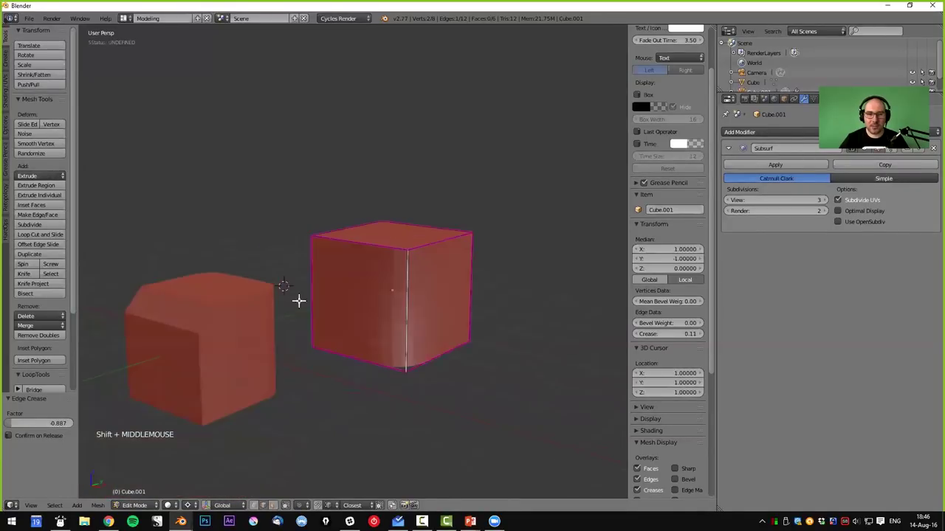
scroll(up, 3)
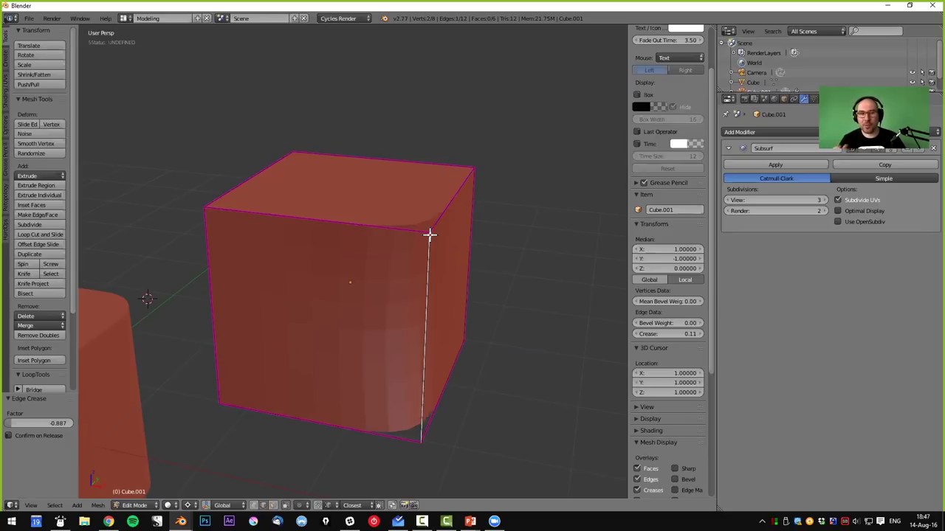
key(shift+e)
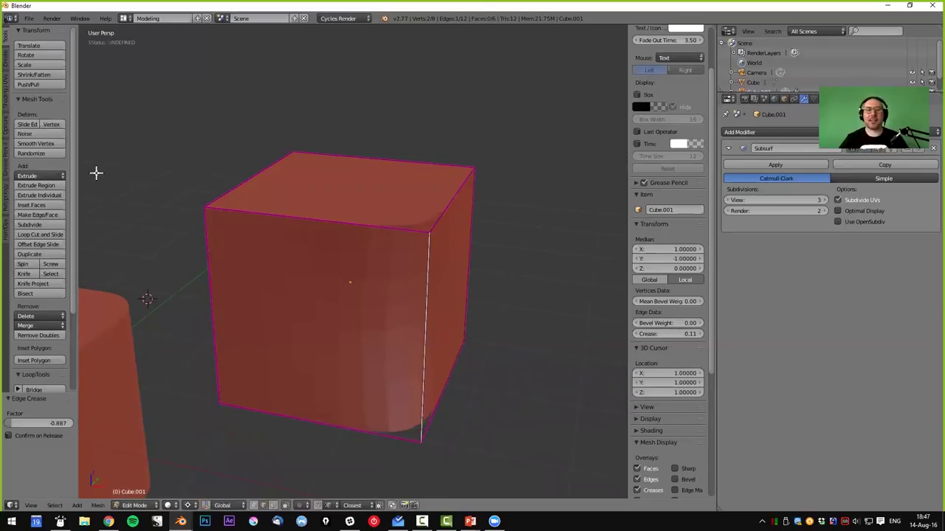
key(Tab)
- Delete the test cube Cube.001, then select the original cube and call up Hard Ops (Q)
right_click(432, 251)
key(x)
middle_click(354, 324)
scroll(down, 3)
middle_click(446, 327)
middle_click(437, 345)
right_click(433, 251)
middle_click(460, 170)
key(q)
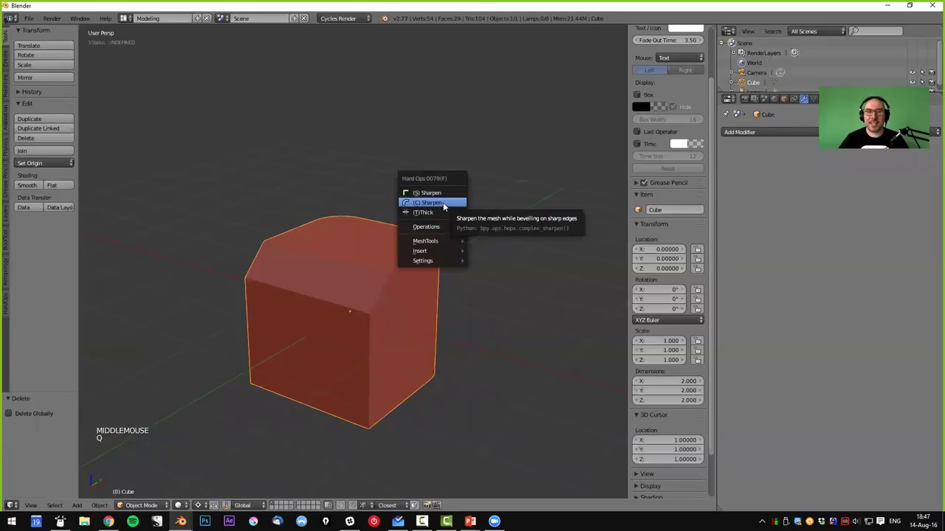
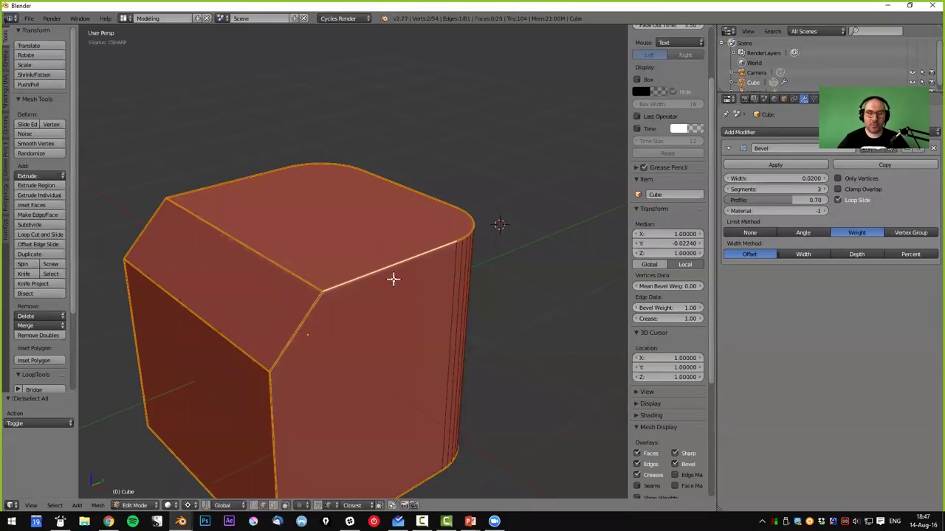
- Return to Object Mode and inspect the cube's weight-limited three-segment bevel at width 0.02
key(Tab)
middle_click(440, 311)
middle_click(441, 313)
middle_click(459, 279)
middle_click(453, 288)
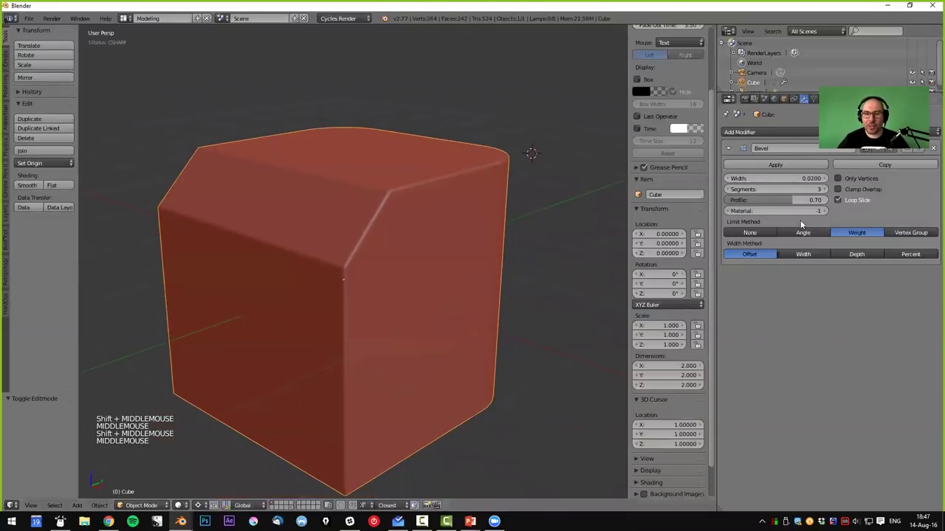
middle_click(481, 229)
middle_click(449, 243)
- Select the bevelled cube and bring up the Hard Ops bevel tools
key(q)
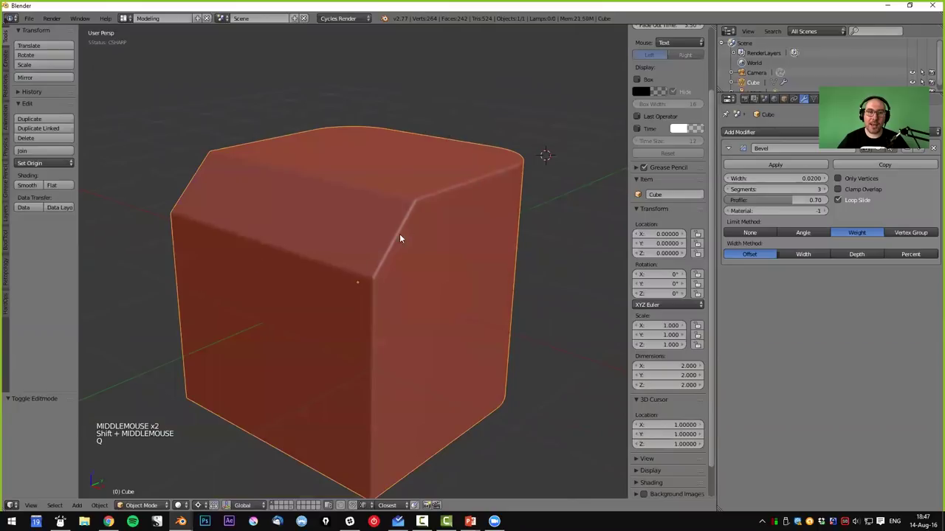
right_click(415, 220)
key(q)
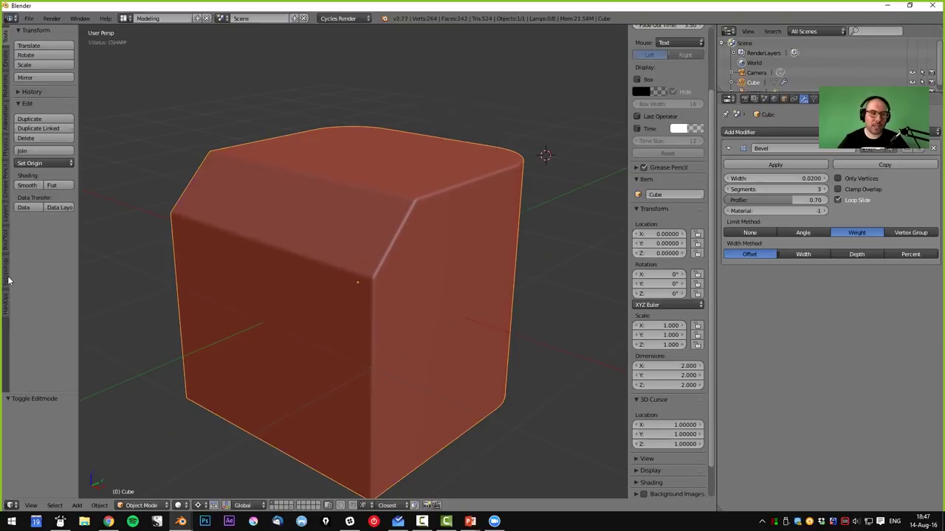
- Widen the cube's bevel interactively with the Hard Ops width tool and check the corner up close
click(7, 311)
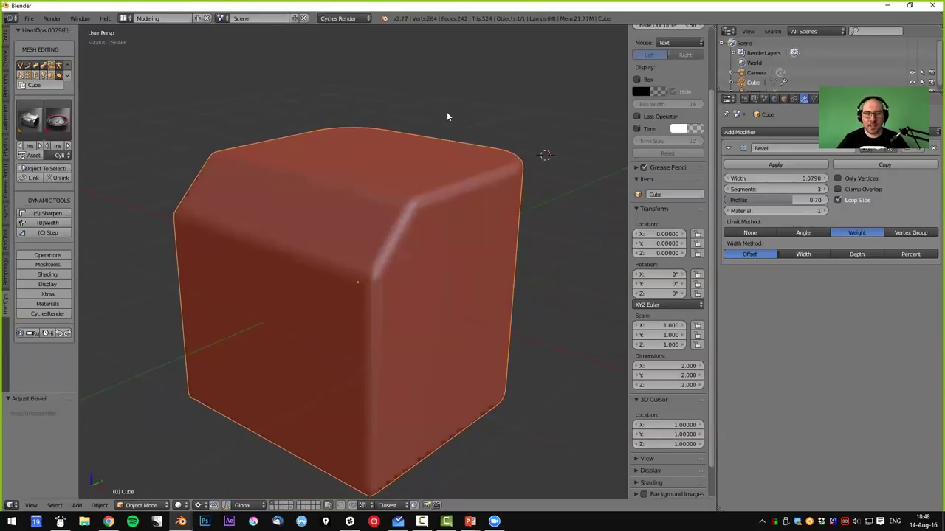
middle_click(396, 346)
key(a)
scroll(up, 3)
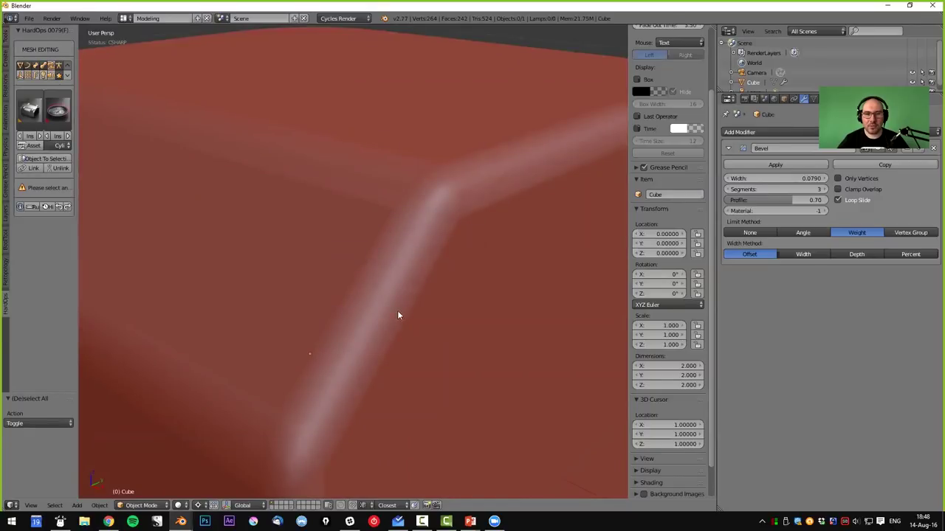
scroll(down, 3)
scroll(down, 3)
scroll(up, 3)
key(q)
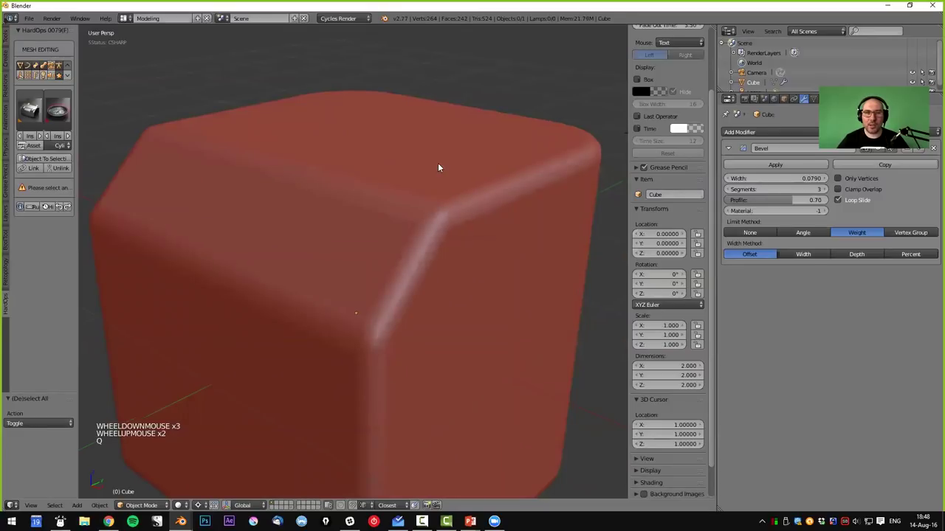
- Raise the bevel's segment count with the Hard Ops adjust tool
right_click(443, 170)
key(q)
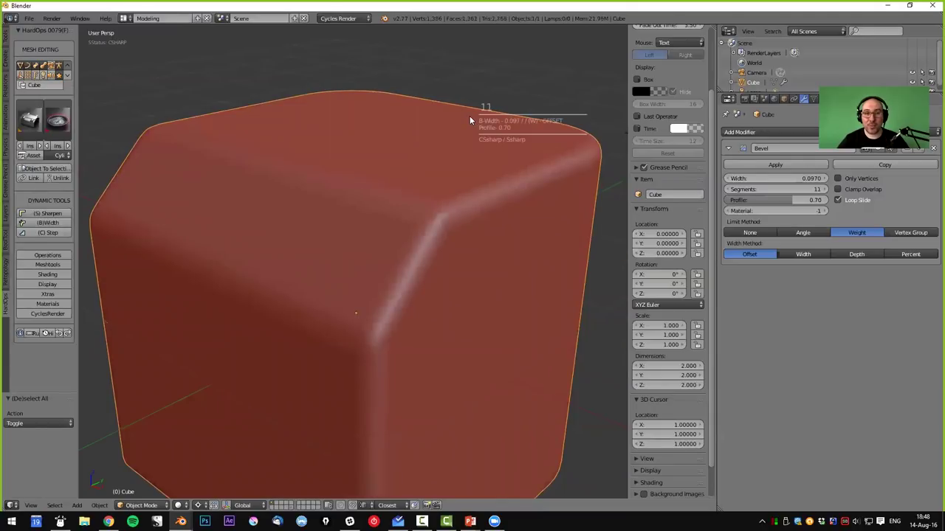
key(z)
key(z)
middle_click(472, 255)
middle_click(449, 241)
scroll(down, 3)
middle_click(482, 217)
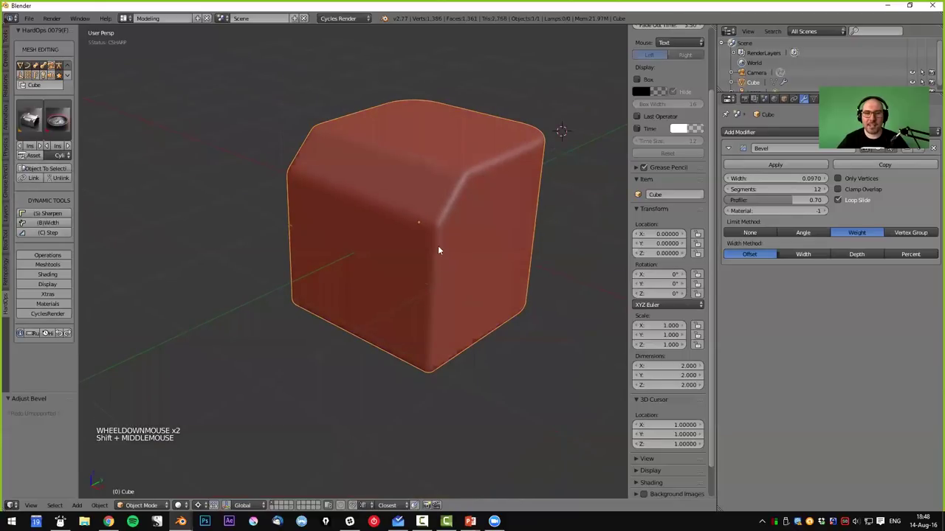
- Settle the bevel at width 0.048, four segments and 0.70 profile for tighter rounded edges
right_click(475, 147)
key(q)
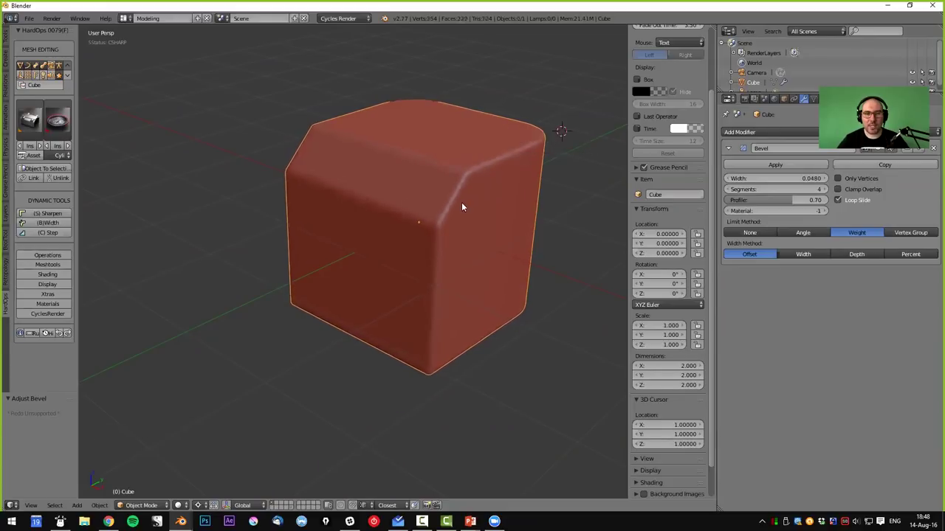
middle_click(432, 249)
middle_click(468, 280)
middle_click(463, 278)
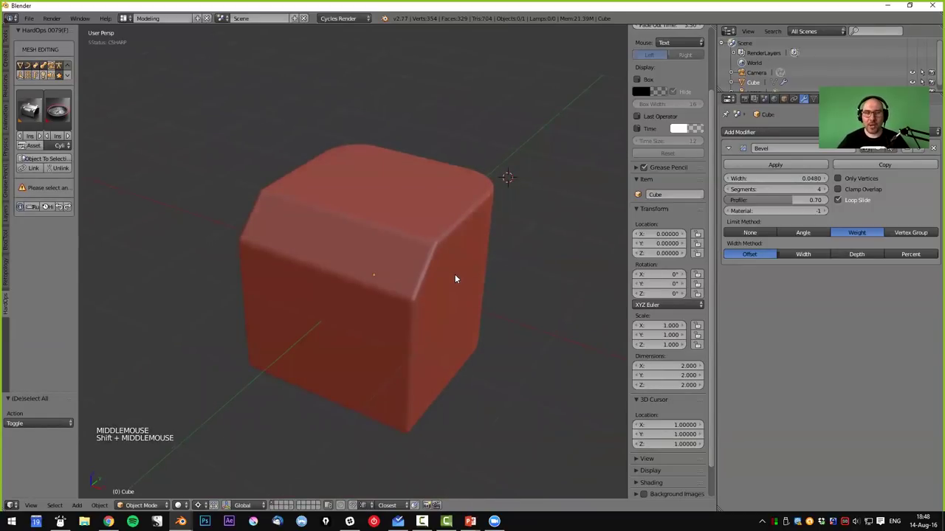
middle_click(464, 294)
middle_click(403, 277)
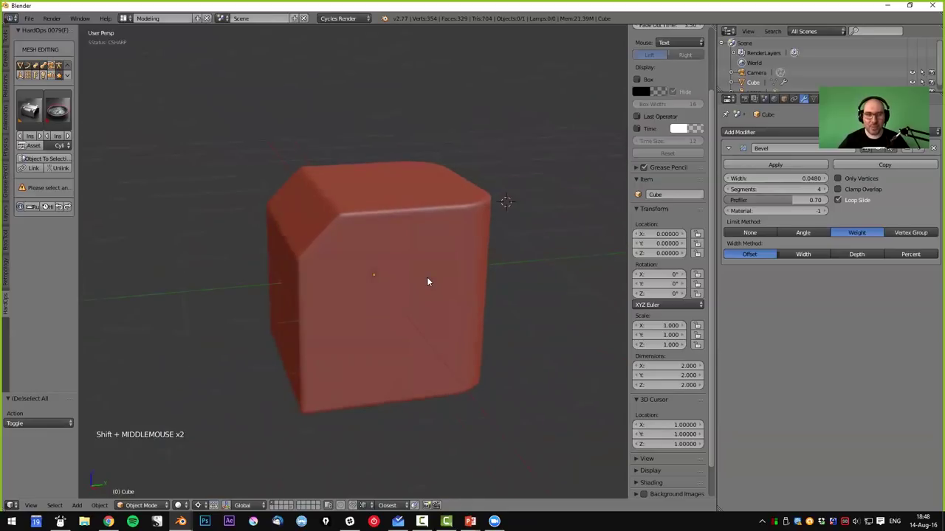
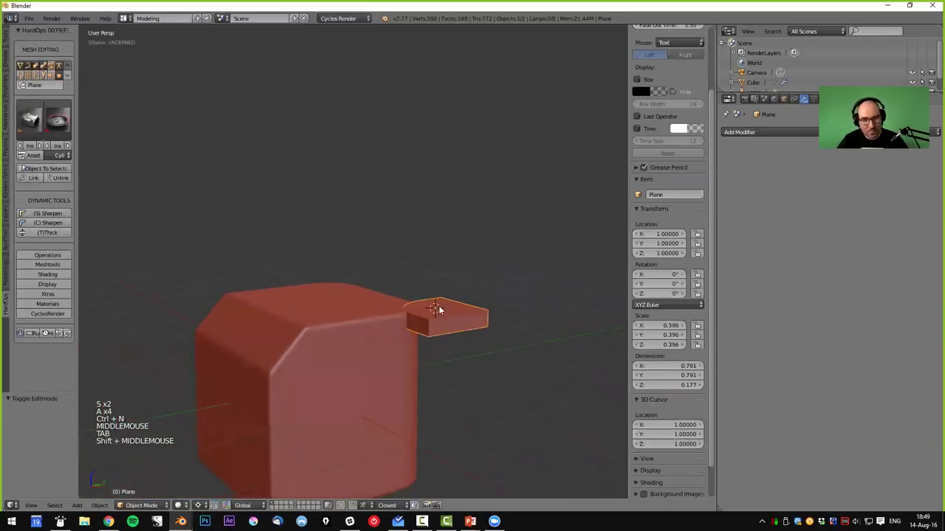
- Move the slab down into the cube's top corner and inspect the intersection
key(g)
middle_click(493, 322)
middle_click(412, 359)
middle_click(421, 369)
middle_click(411, 384)
middle_click(440, 355)
scroll(up, 3)
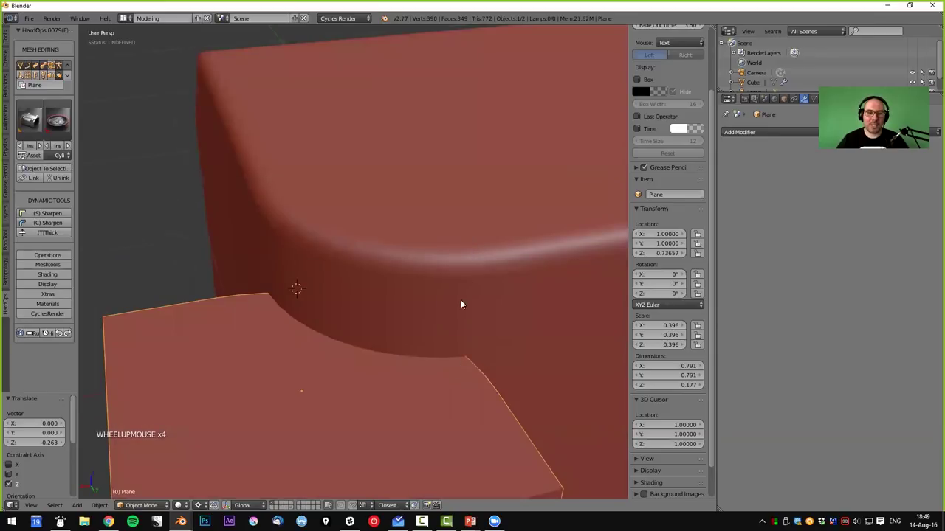
middle_click(452, 274)
scroll(down, 3)
middle_click(431, 306)
- Scale the slab to 0.606 and place it near (0.84, 0.81, 0.70) so it cuts the corner
key(s)
key(g)
key(g)
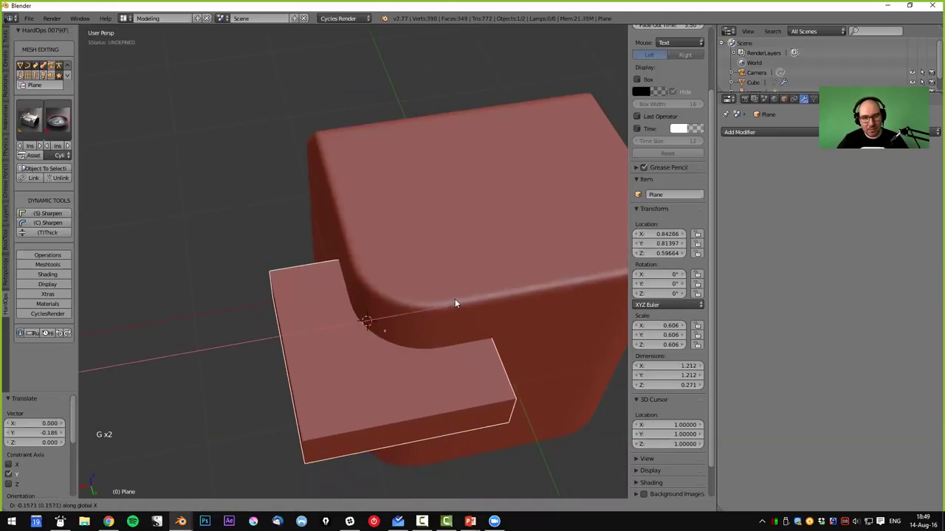
middle_click(438, 349)
middle_click(444, 313)
- Boolean-subtract the slab from the cube (Ctrl+Shift+Numpad −), notching a slot into its corner, then select the cube
key(g)
middle_click(437, 293)
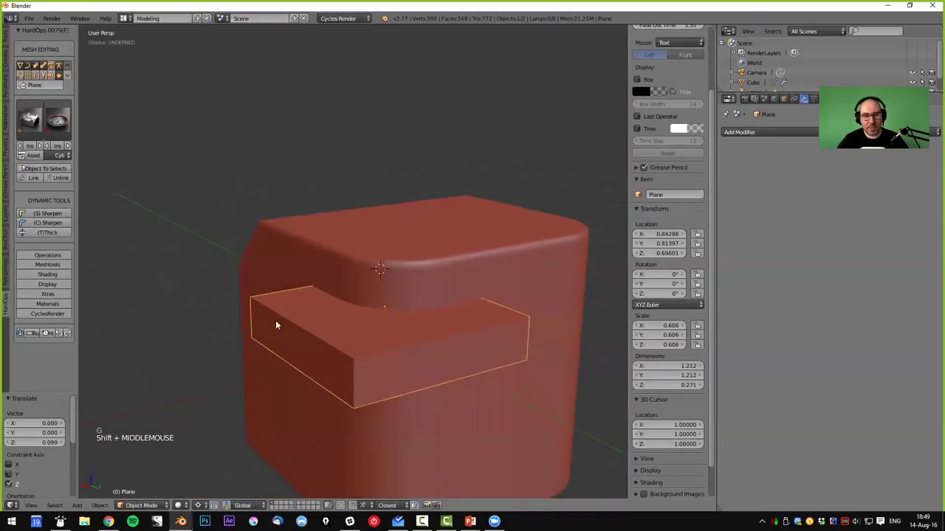
right_click(481, 233)
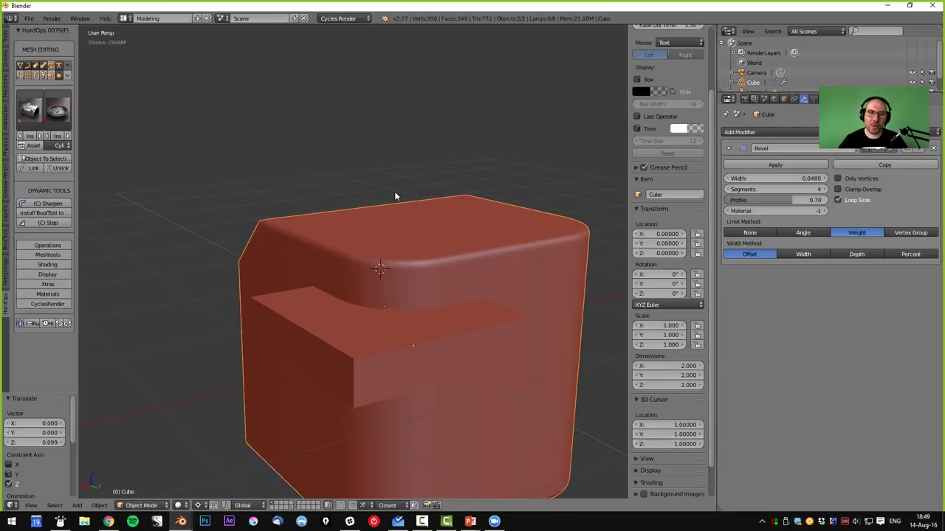
key(ctrl+shift+KP_Subtract)
middle_click(315, 397)
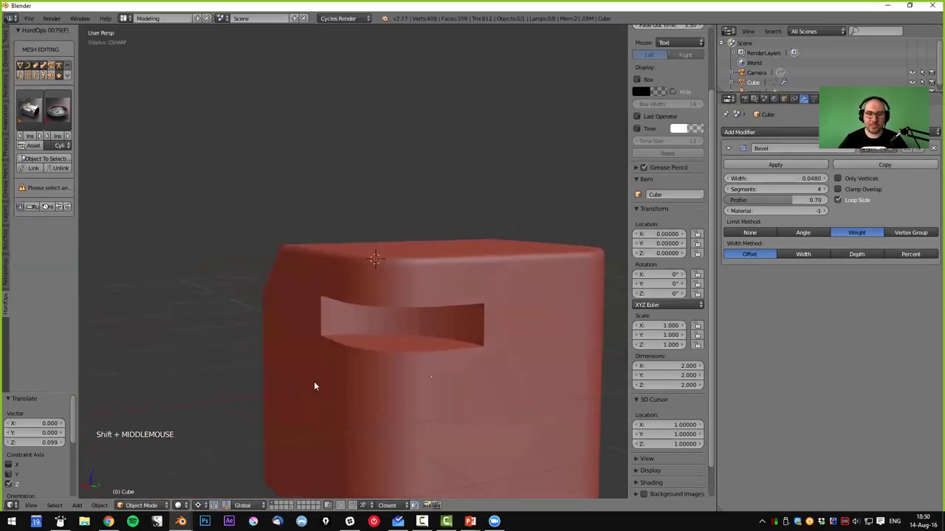
middle_click(297, 356)
right_click(358, 312)
middle_click(384, 321)
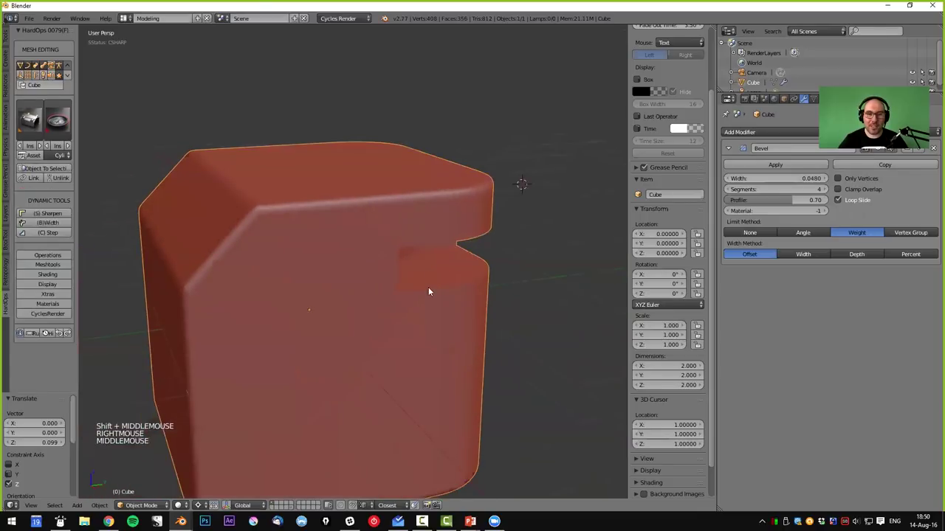
middle_click(555, 132)
- Run Hard Ops Sharpen so the slot edges get the same rounded bevels as the outer edges
key(q)
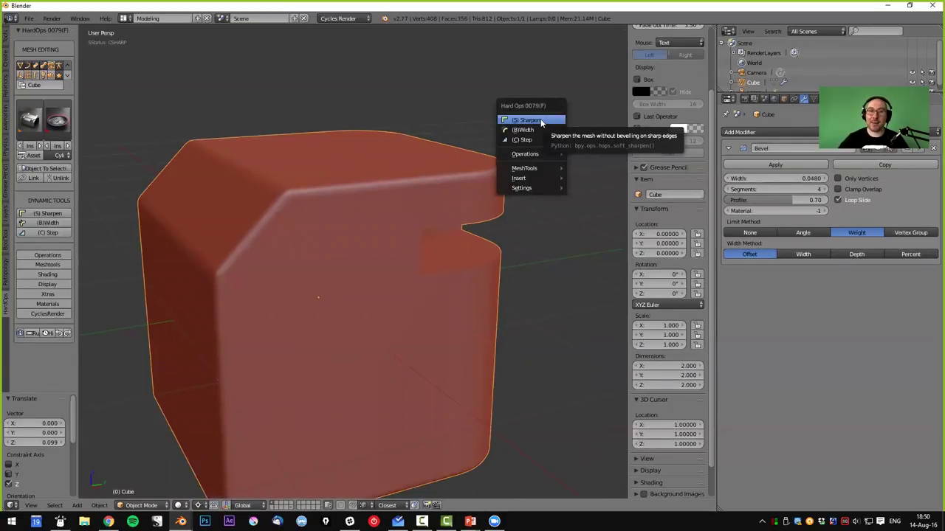
middle_click(522, 290)
key(a)
middle_click(311, 308)
scroll(down, 3)
middle_click(305, 341)
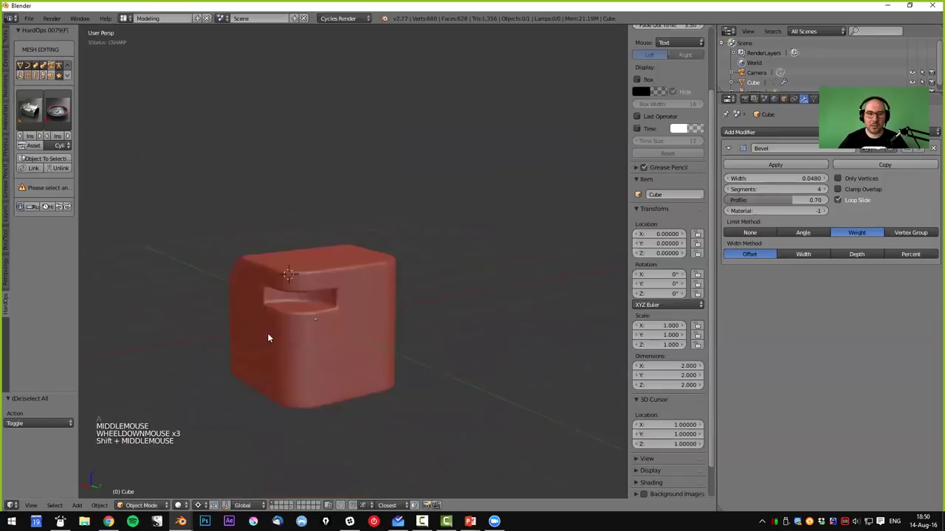
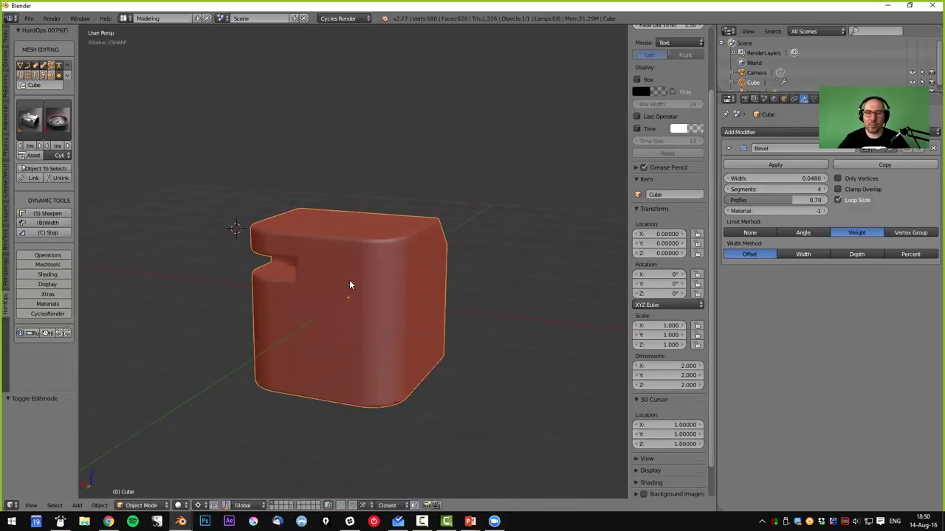
right_click(352, 283)
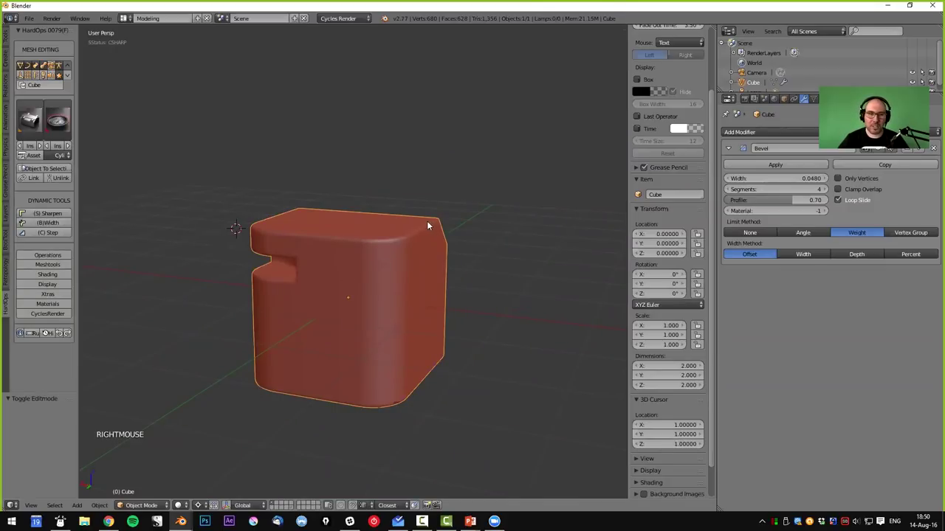
- Symmetrize the cube via Hard Ops MeshTools so the slot mirrors onto the opposite side
key(q)
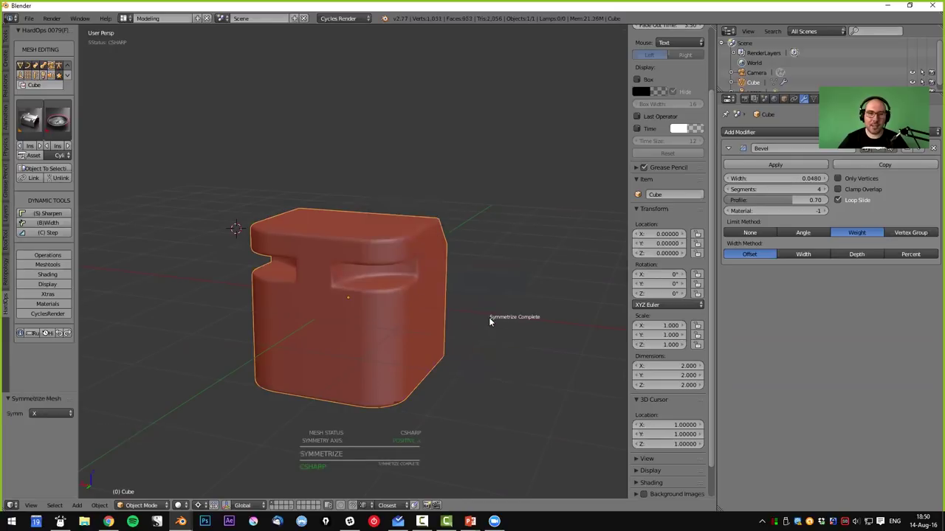
middle_click(353, 318)
key(a)
middle_click(331, 319)
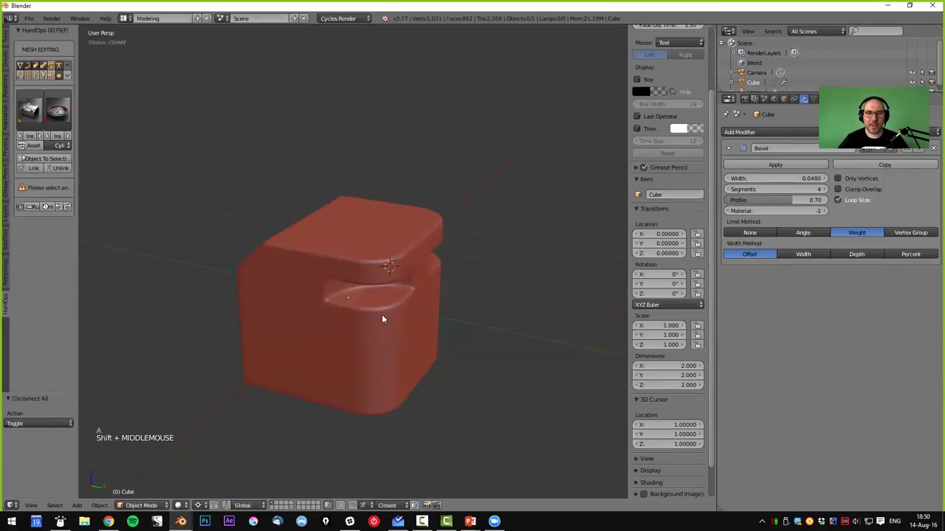
middle_click(364, 321)
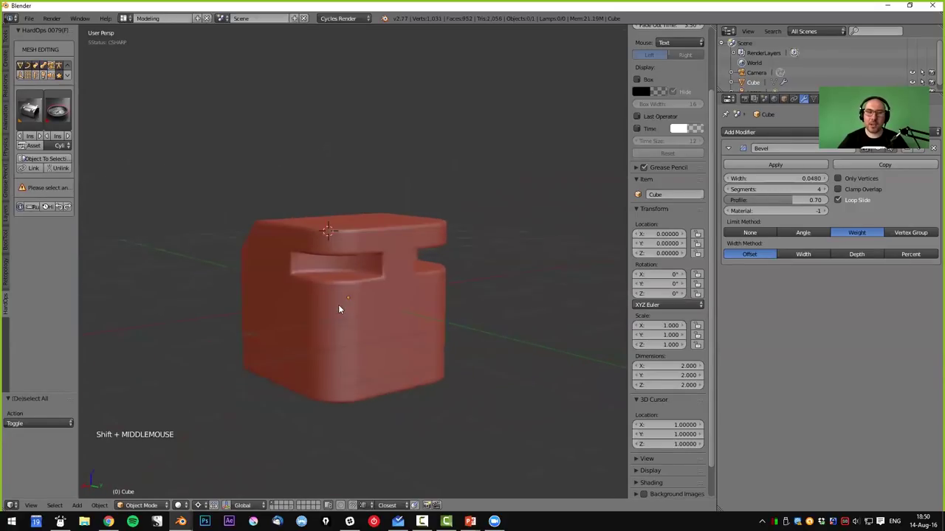
middle_click(311, 344)
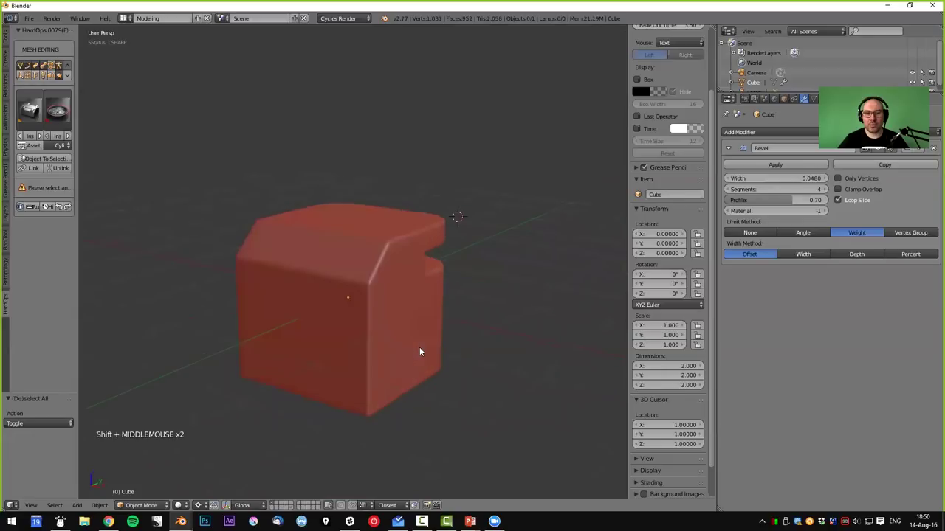
- Narrow the bevel width to 0.0280 with the Hard Ops width tool, keeping four segments
right_click(420, 287)
key(q)
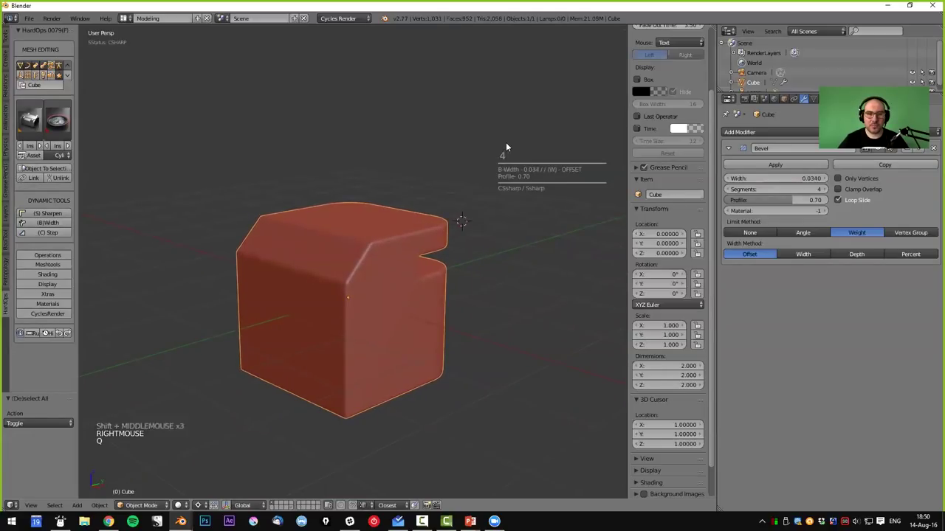
middle_click(452, 327)
right_click(425, 329)
middle_click(471, 328)
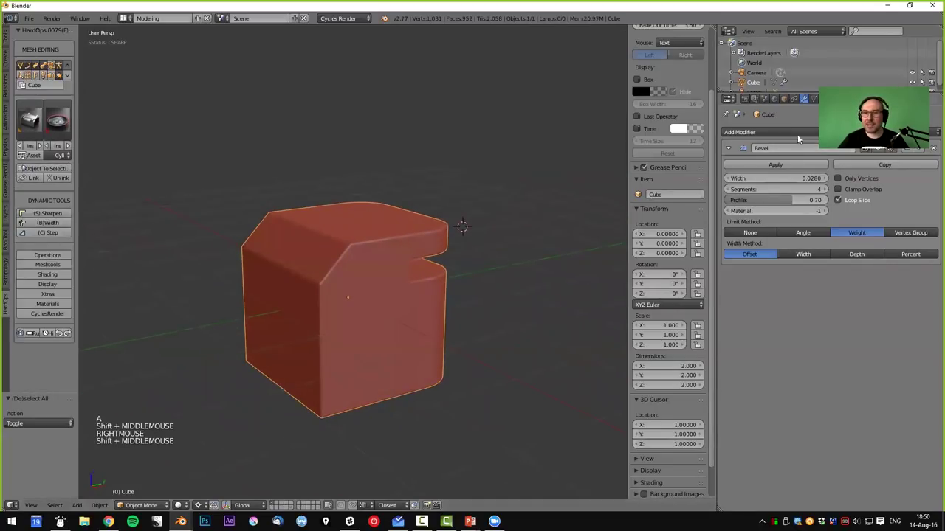
- Add Subdivision Surface smoothing to the bevelled cube and inspect the slot
click(801, 134)
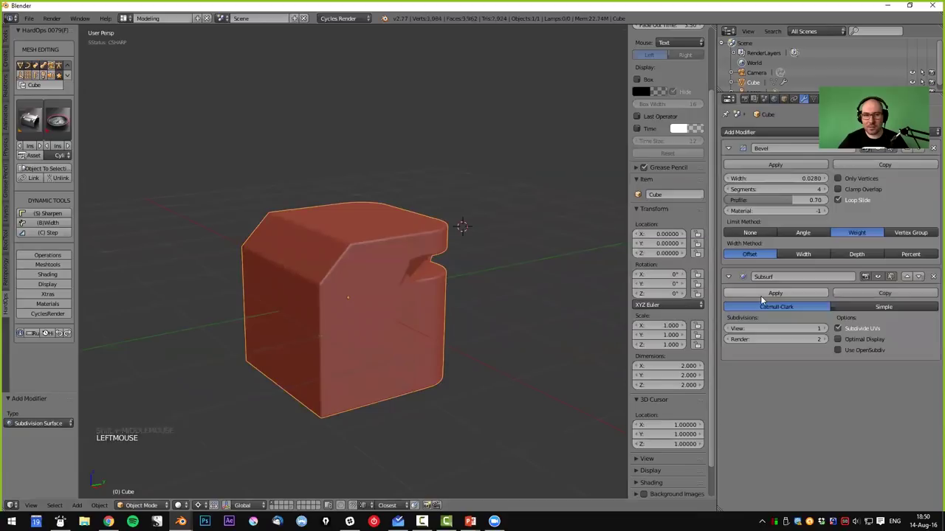
middle_click(462, 304)
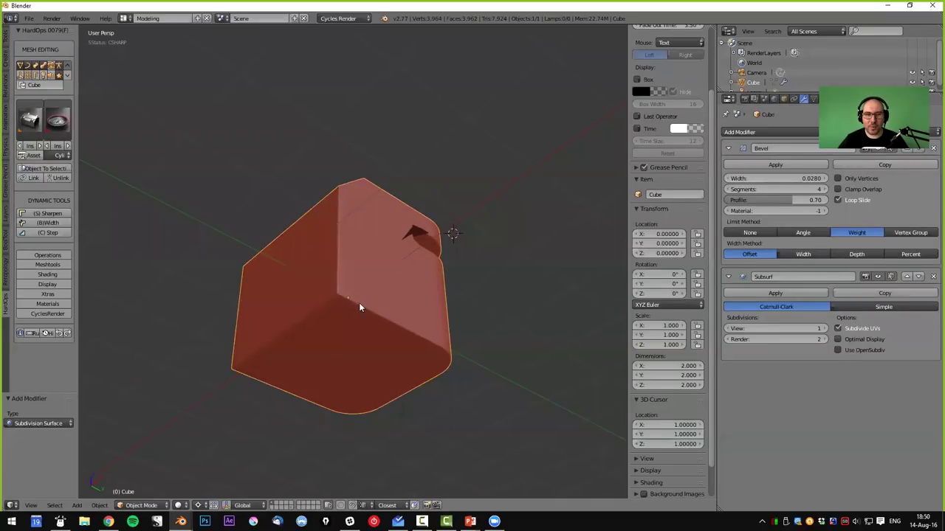
middle_click(325, 293)
scroll(up, 3)
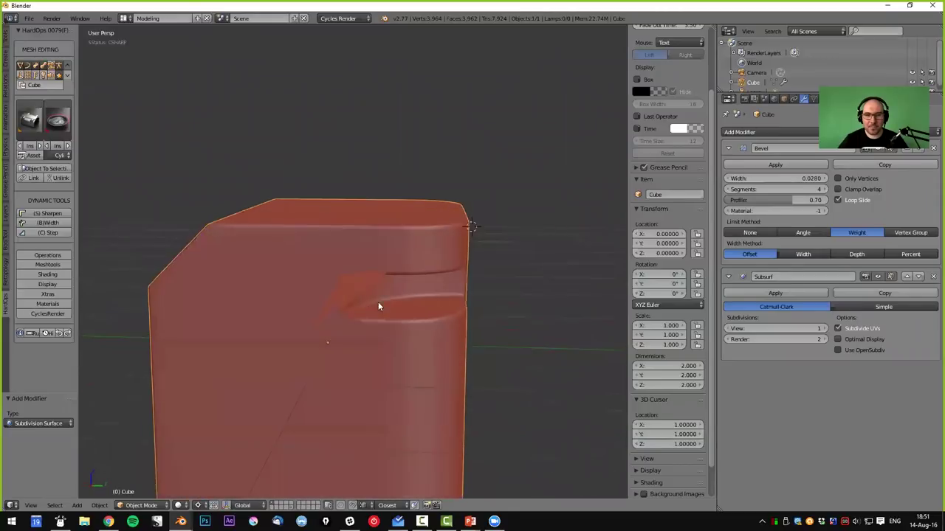
middle_click(411, 312)
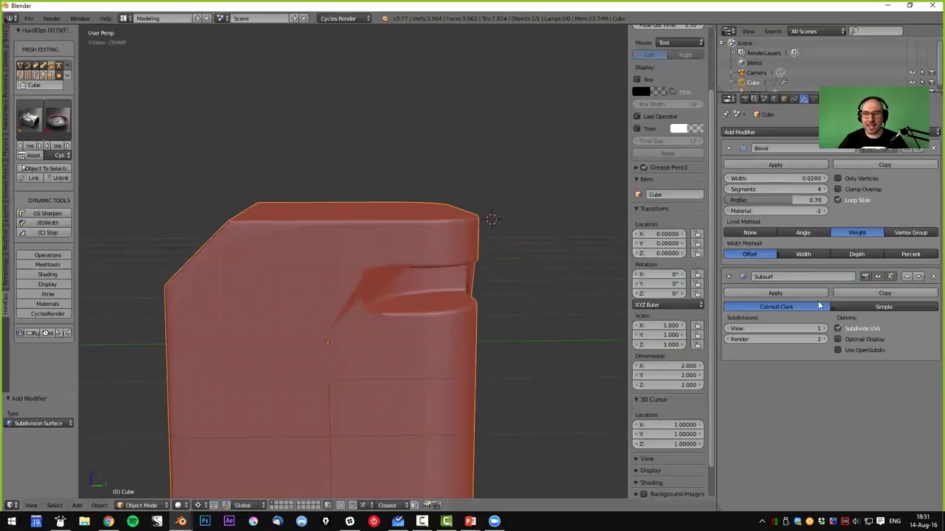
- Try the subdivision above the bevel in the modifier stack, compare, then move it back below
click(913, 280)
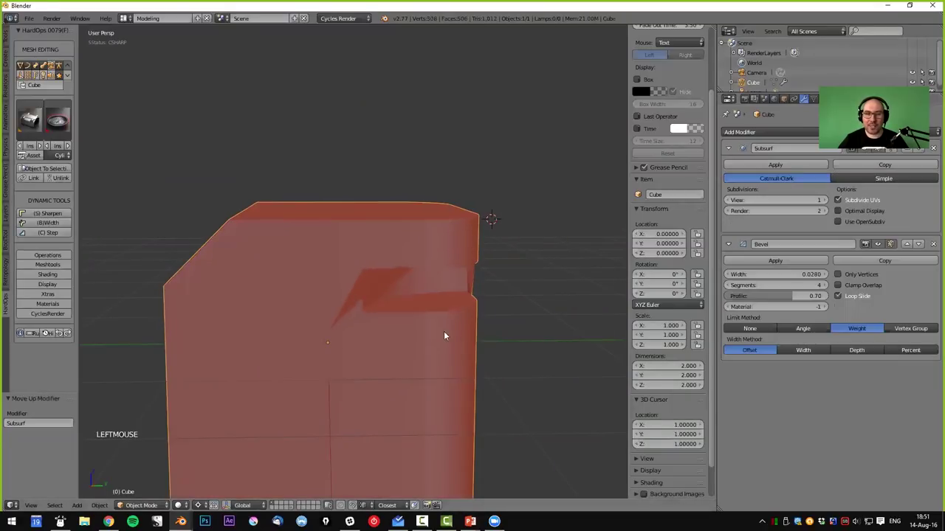
middle_click(396, 339)
scroll(down, 3)
middle_click(327, 340)
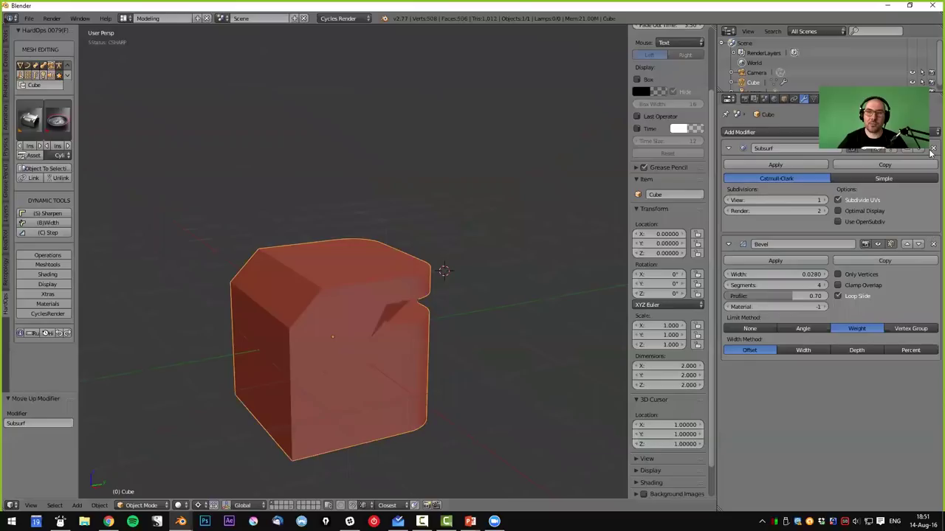
click(920, 153)
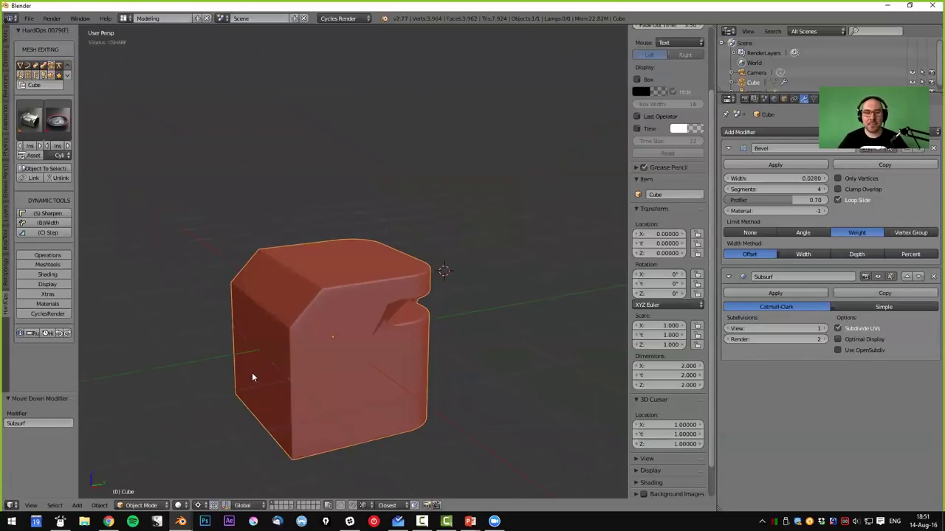
middle_click(353, 322)
middle_click(321, 300)
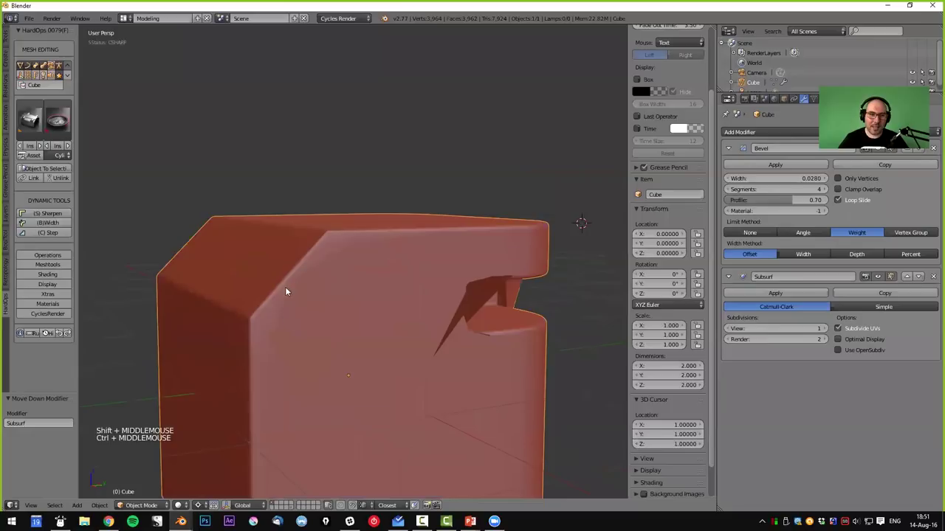
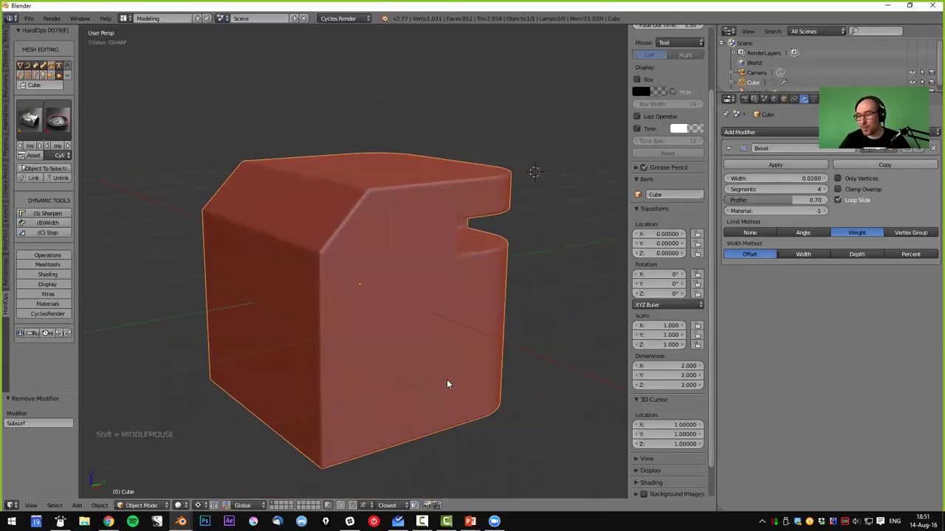
- Add a new mesh plane at the cube's top corner and switch to front orthographic view
right_click(414, 380)
key(a)
middle_click(441, 325)
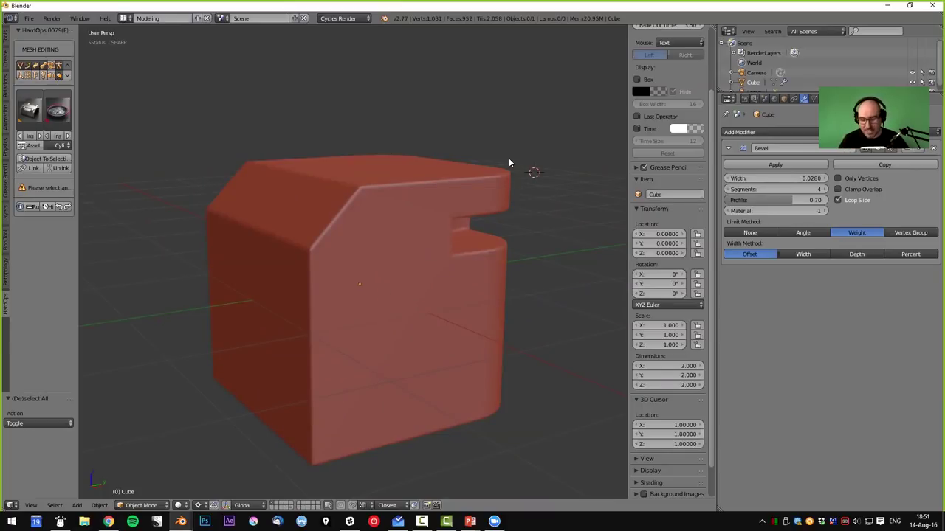
key(KP_1)
key(shift+a)
middle_click(414, 211)
- Snap the cursor and cut two new edge loops across the plane for the stepped profile
key(s)
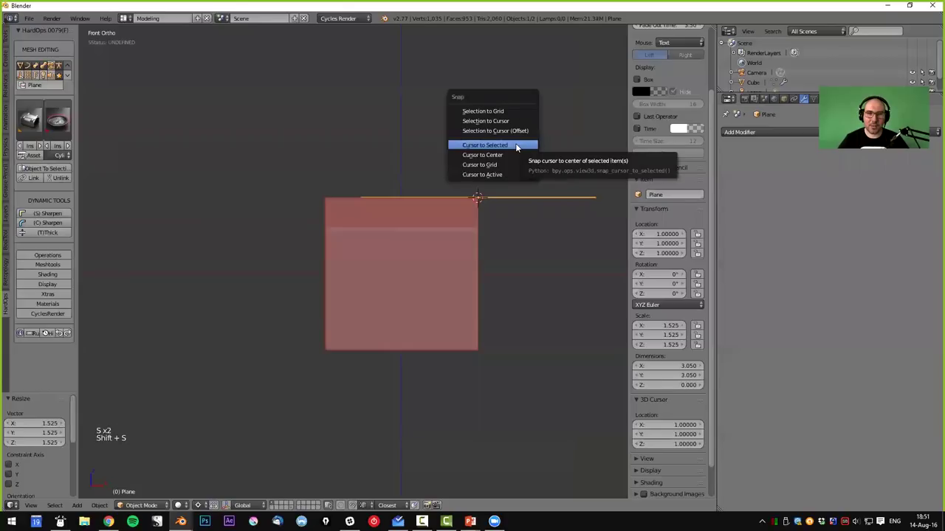
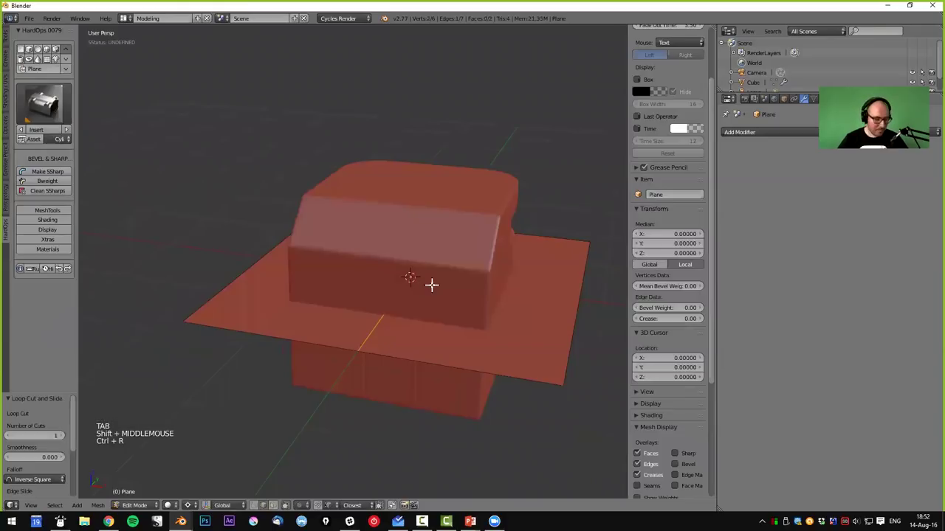
key(ctrl+b)
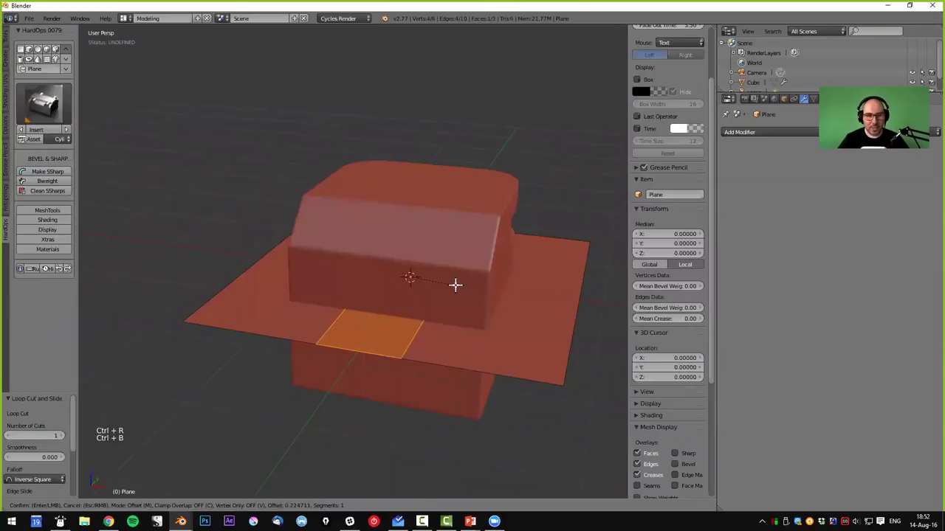
key(ctrl+r)
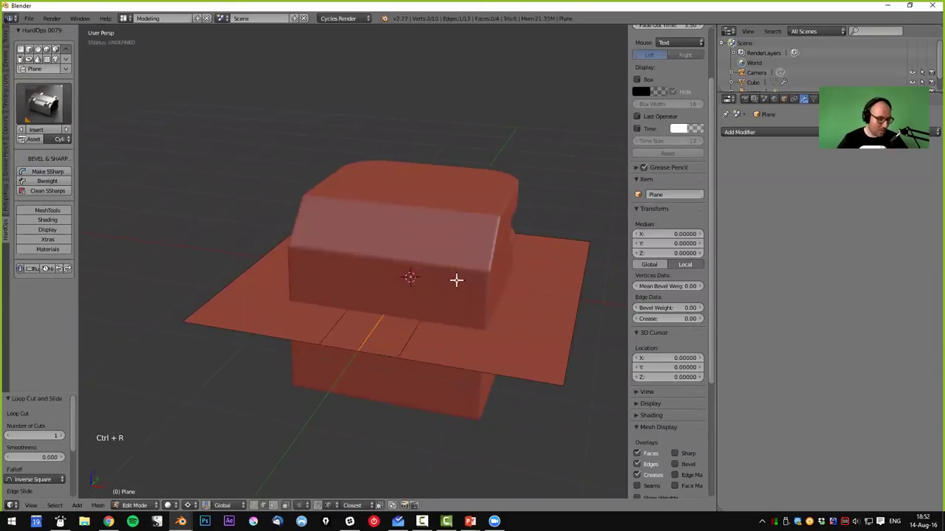
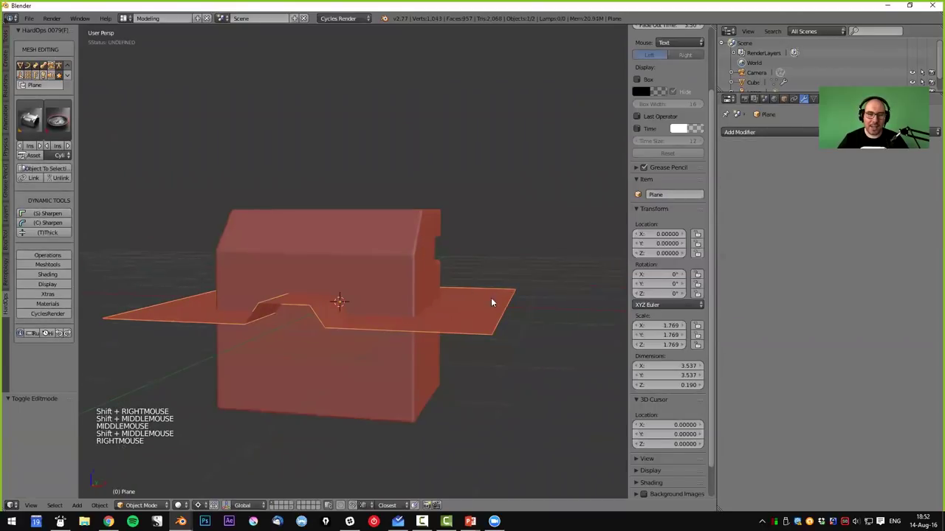
- Split the cube along the stepped plane with Hard Ops Csplit
right_click(429, 229)
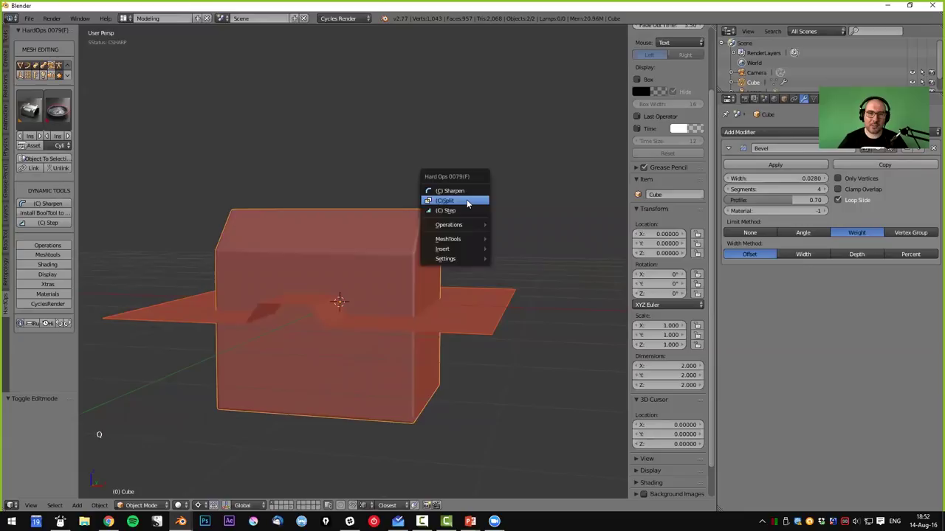
middle_click(384, 317)
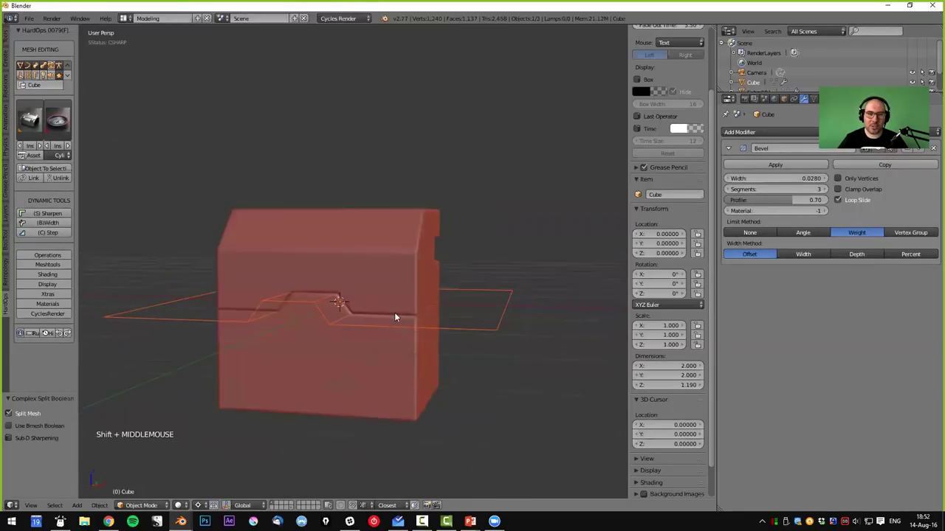
- Rotate the cutting plane upright 90° on Y and slide it toward the box centre
right_click(496, 330)
middle_click(435, 368)
key(r)
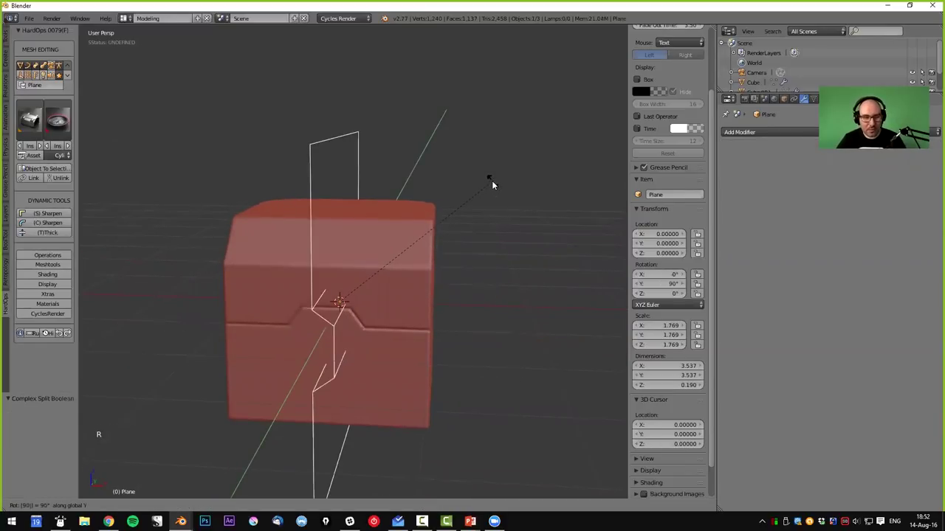
middle_click(376, 295)
key(r)
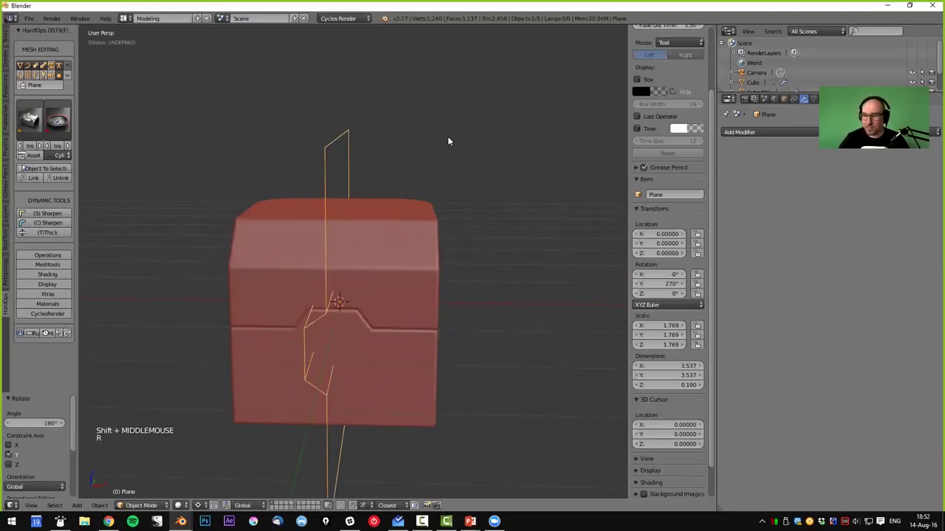
middle_click(400, 183)
middle_click(400, 217)
middle_click(401, 225)
middle_click(398, 215)
key(g)
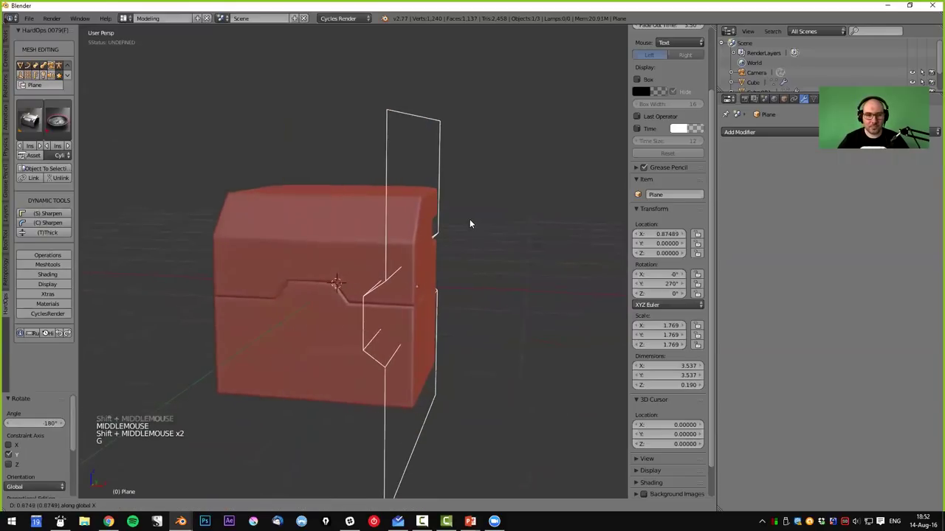
middle_click(466, 234)
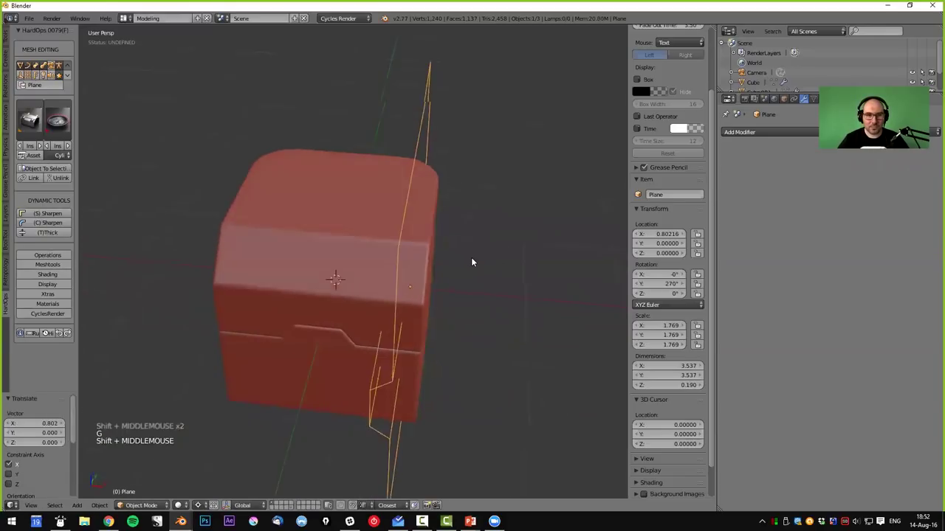
key(g)
click(448, 262)
middle_click(498, 291)
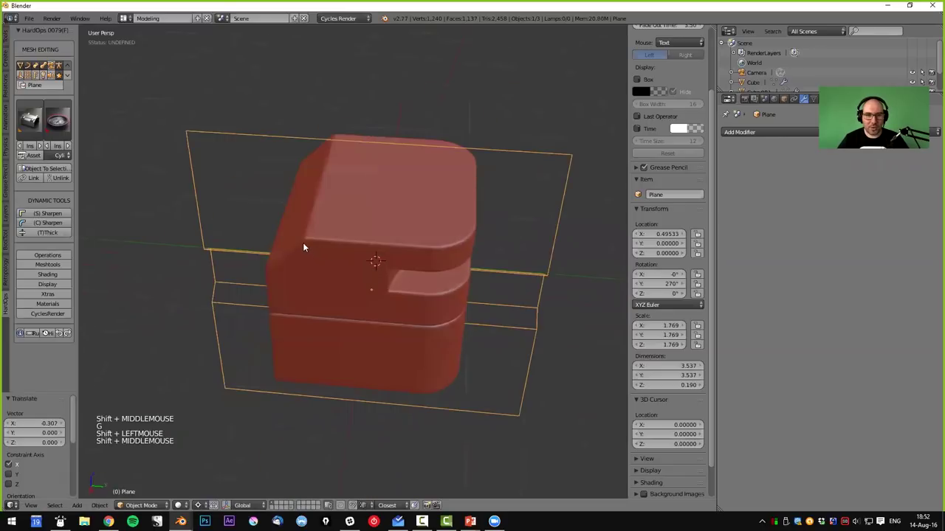
key(g)
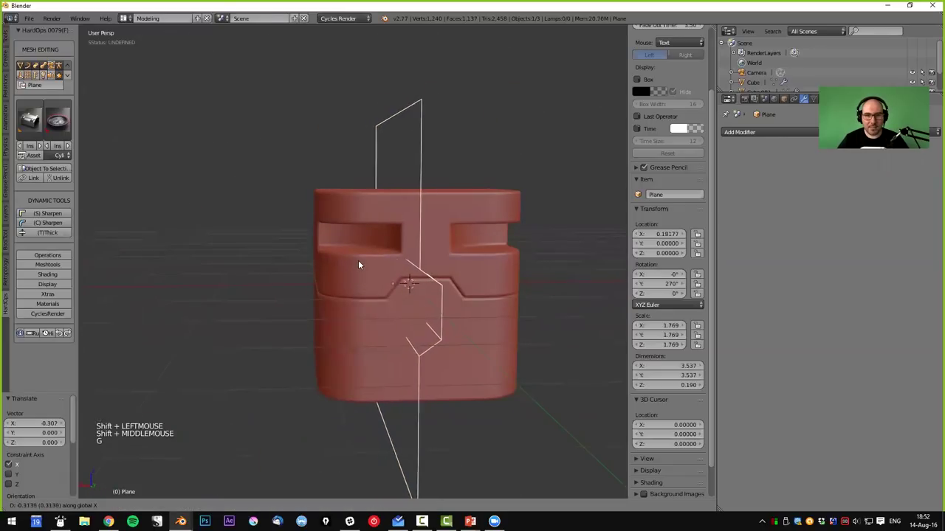
- Turn the plane another half turn and raise it higher across the box's upper part
middle_click(262, 280)
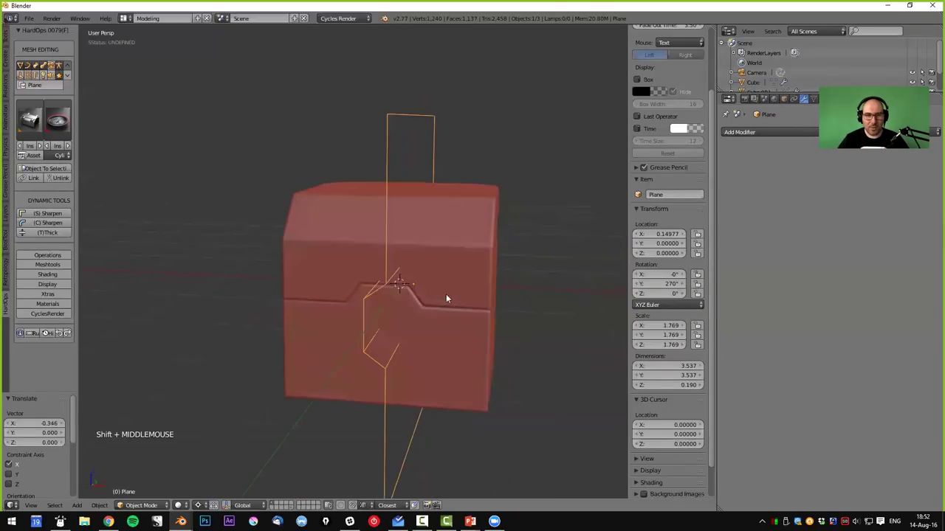
key(r)
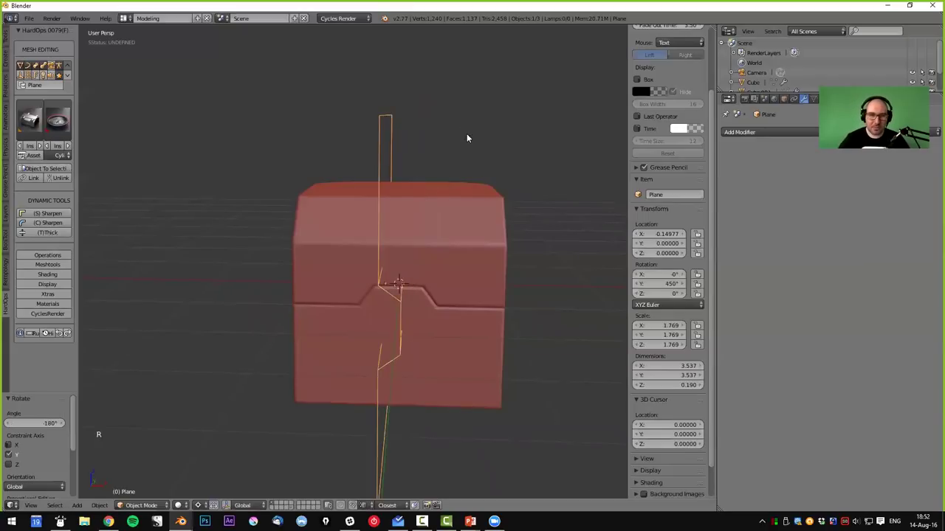
key(g)
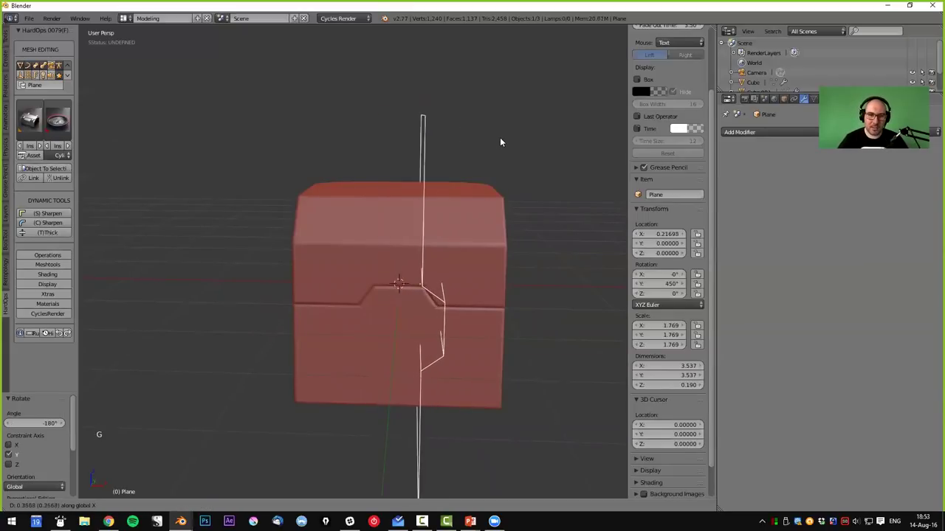
middle_click(490, 181)
key(g)
middle_click(552, 196)
key(g)
middle_click(531, 229)
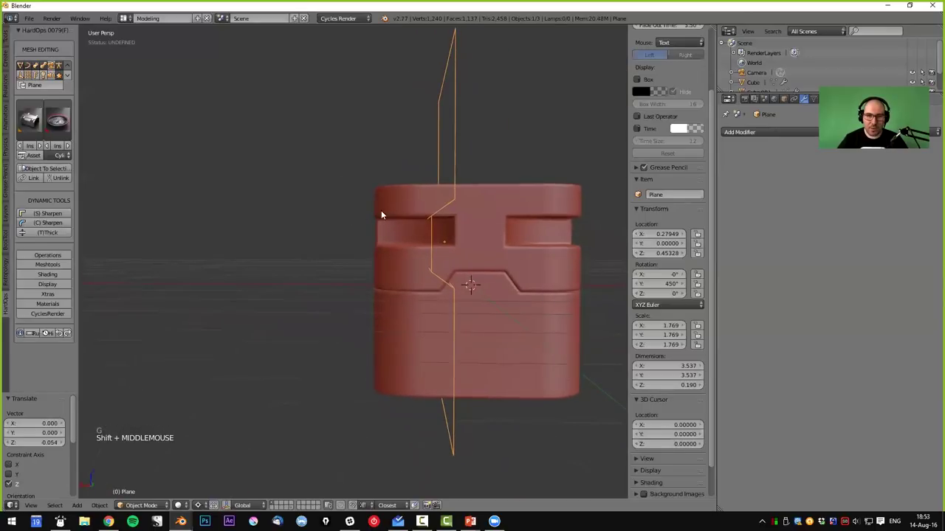
key(g)
middle_click(271, 256)
- Split the upper part of the box along the upright plane
right_click(540, 201)
key(q)
middle_click(315, 271)
key(a)
middle_click(293, 280)
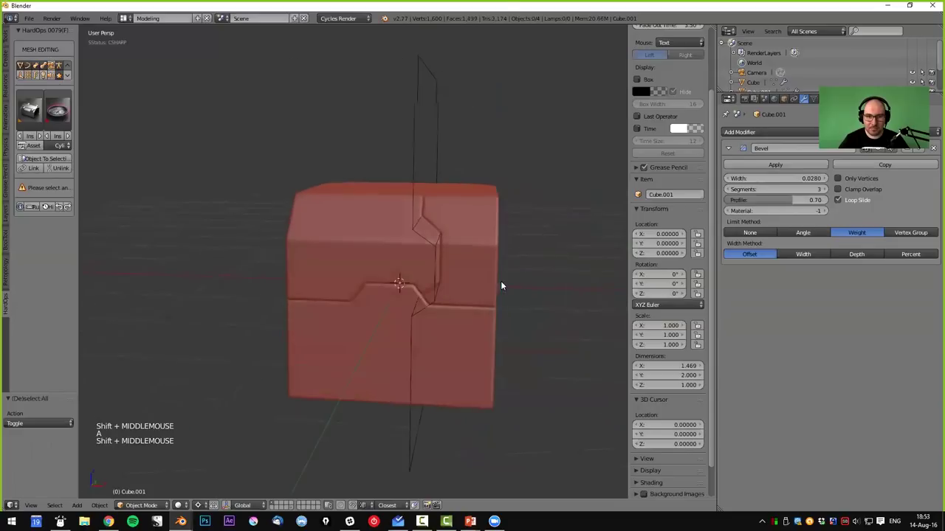
- Symmetrize the first upper split piece across its X axis with Hard Ops MeshTools
right_click(411, 71)
key(x)
right_click(455, 203)
middle_click(419, 250)
right_click(387, 244)
key(q)
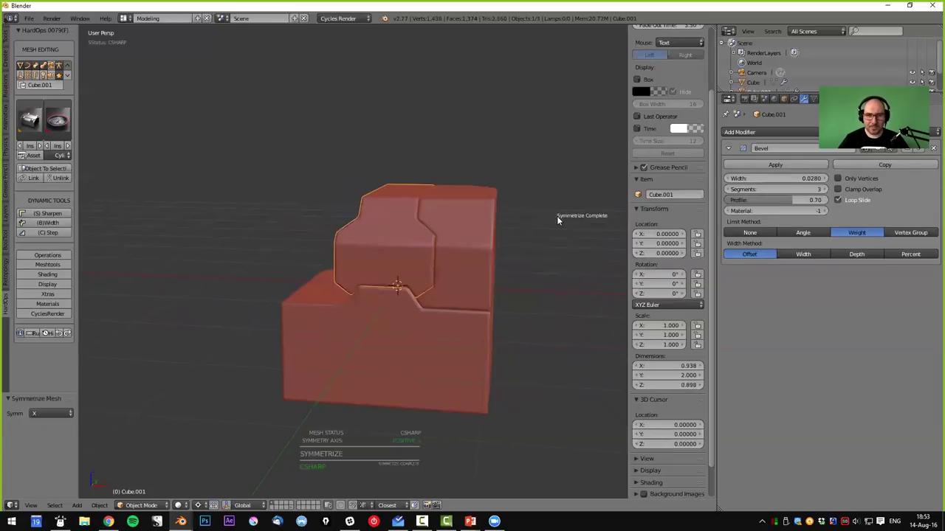
- Symmetrize the other upper piece across X so both sides carry matching seams
right_click(460, 225)
key(q)
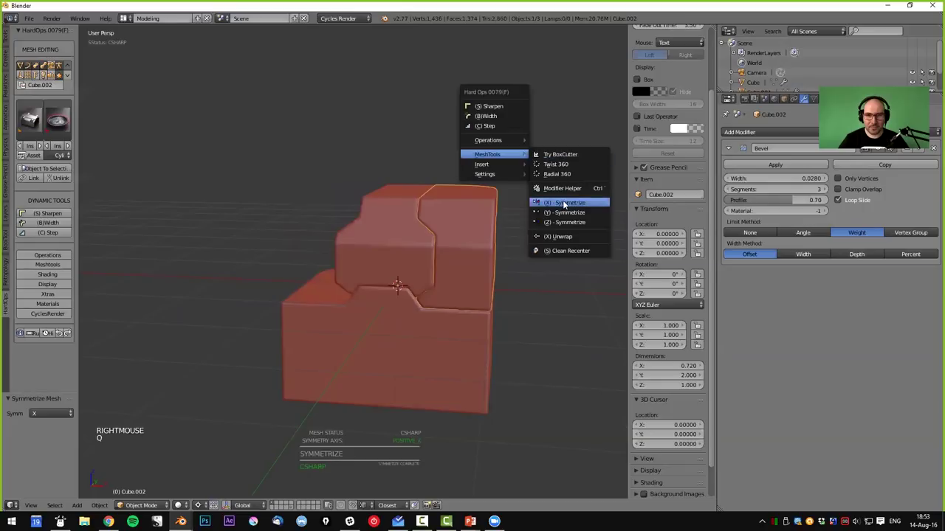
key(a)
middle_click(458, 232)
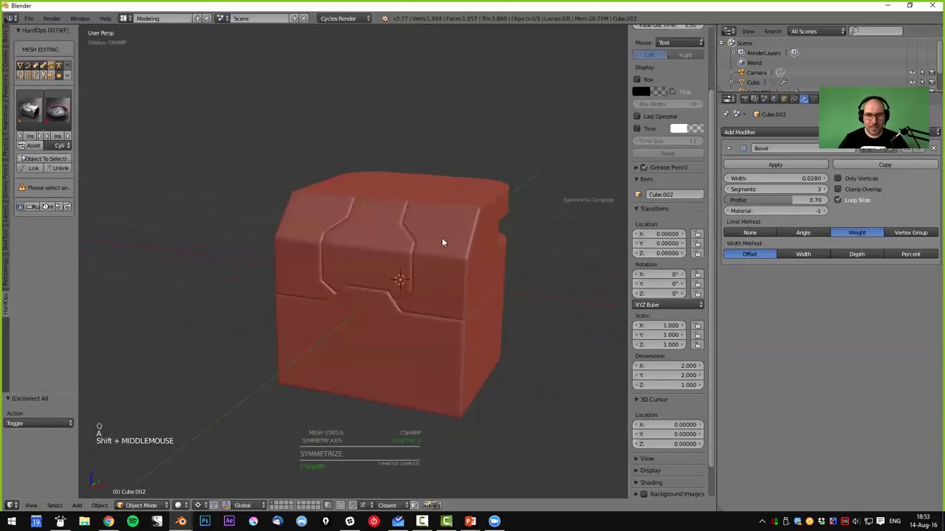
middle_click(390, 284)
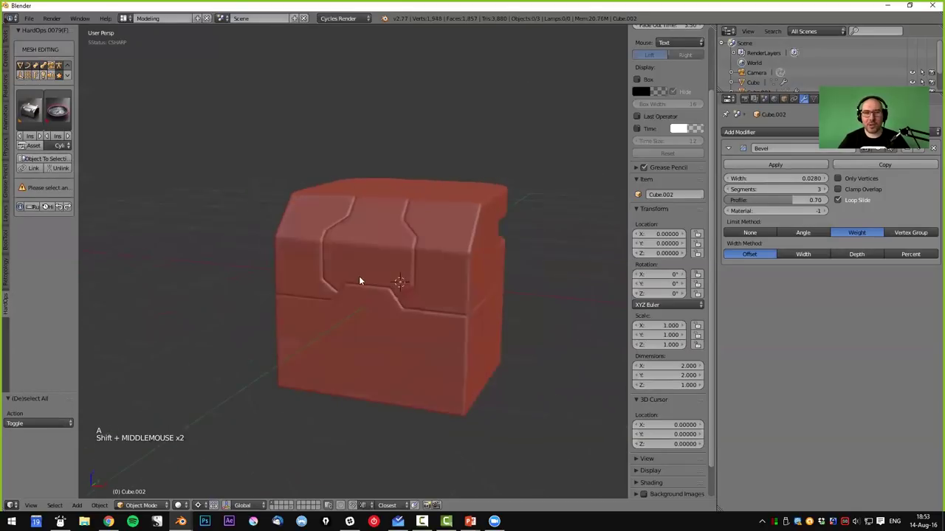
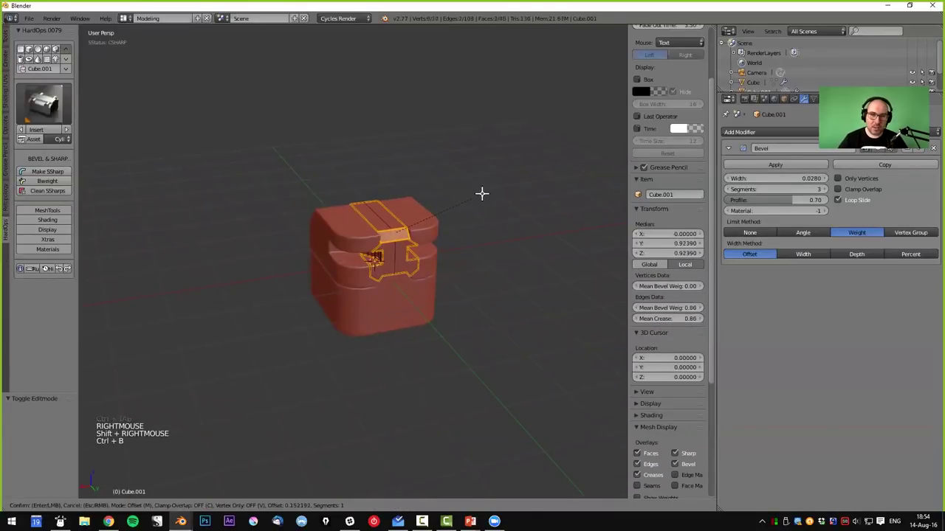
key(a)
middle_click(363, 290)
key(Tab)
scroll(up, 3)
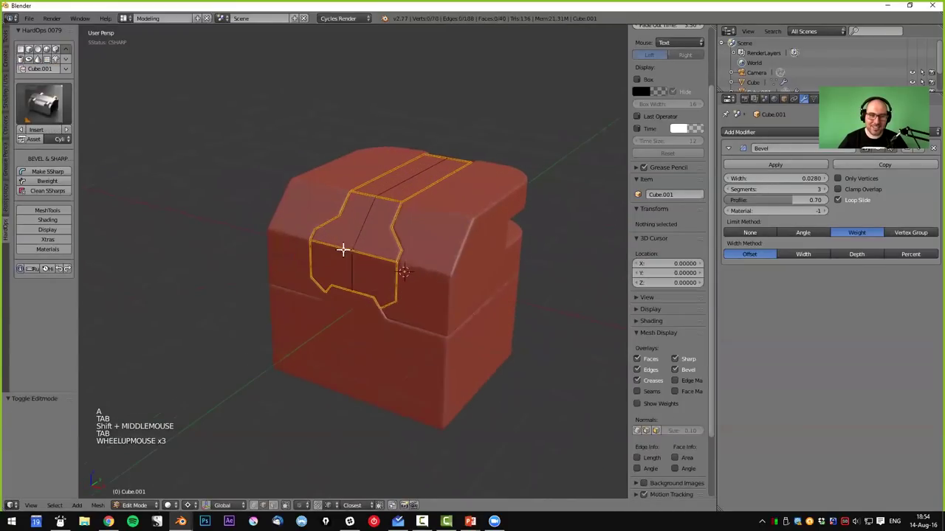
middle_click(379, 249)
scroll(up, 3)
key(ctrl+Tab)
right_click(339, 238)
right_click(362, 242)
right_click(358, 282)
middle_click(378, 276)
key(g)
key(Tab)
middle_click(396, 288)
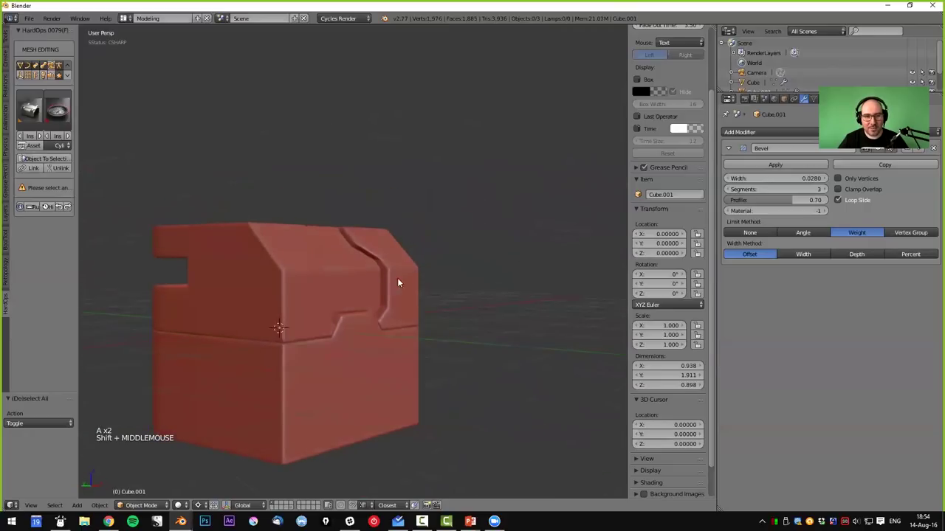
middle_click(305, 286)
scroll(up, 3)
middle_click(307, 295)
scroll(up, 3)
scroll(down, 3)
middle_click(408, 316)
scroll(down, 3)
middle_click(384, 330)
scroll(down, 3)
middle_click(399, 317)
middle_click(401, 307)
middle_click(401, 286)
middle_click(451, 304)
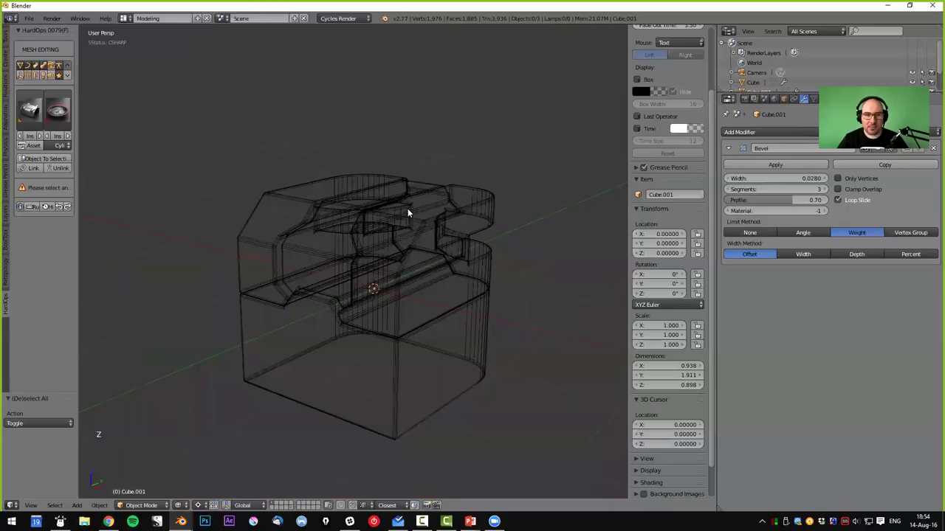
middle_click(403, 262)
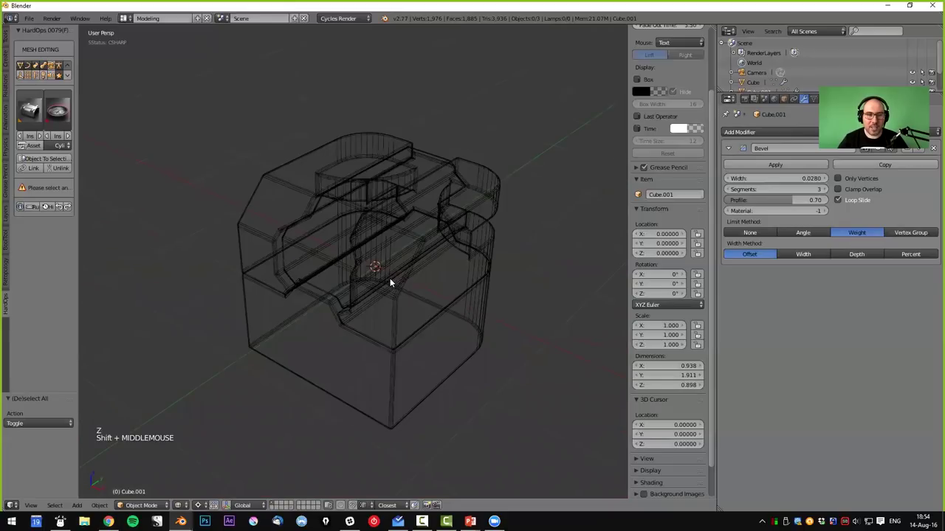
- Enable Wire and Draw All Edges on the box so its full wire cage overlays the solid
key(a)
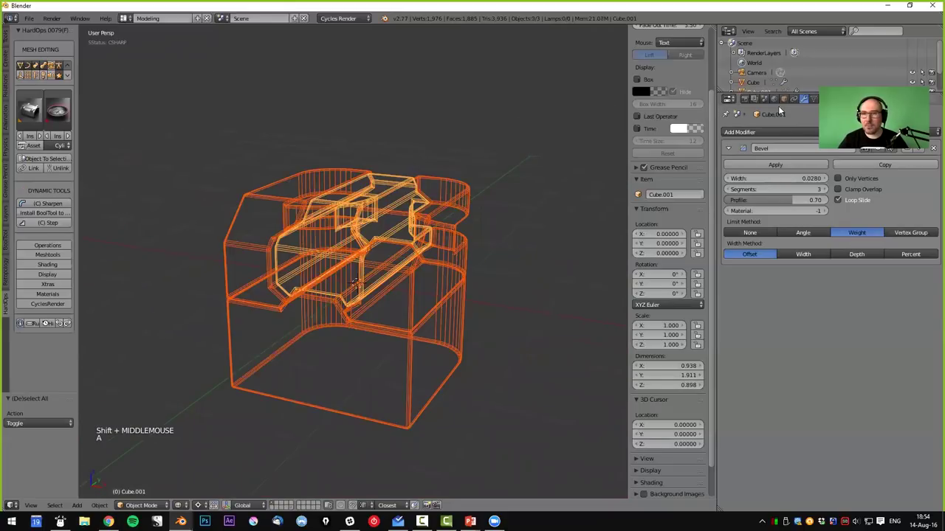
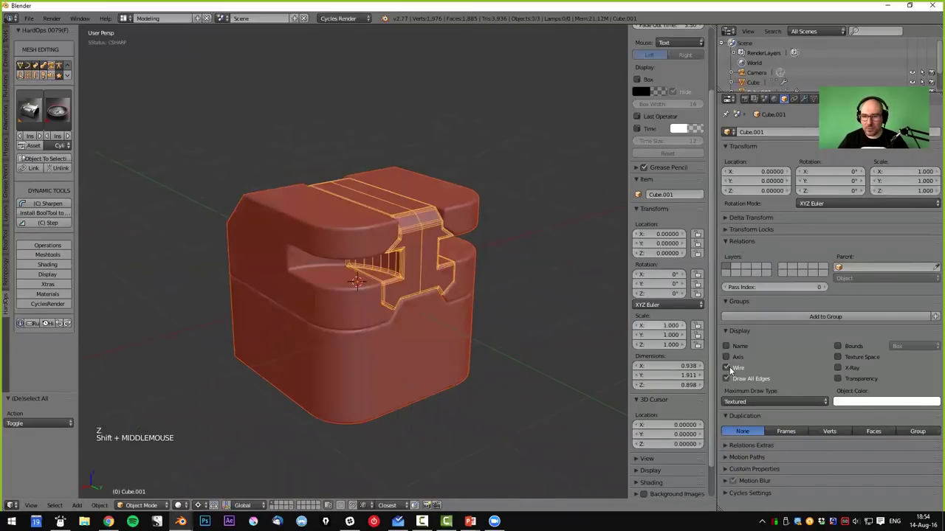
click(730, 369)
click(726, 367)
middle_click(249, 354)
key(a)
middle_click(436, 333)
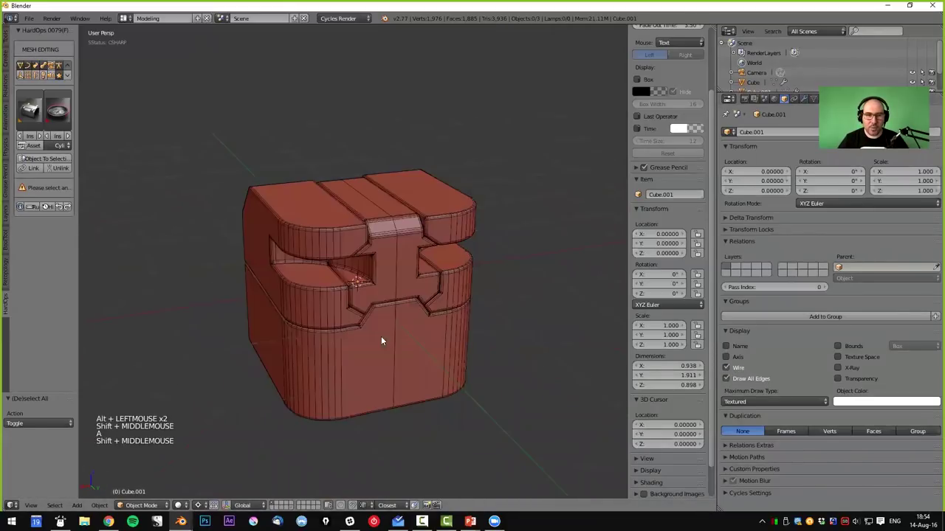
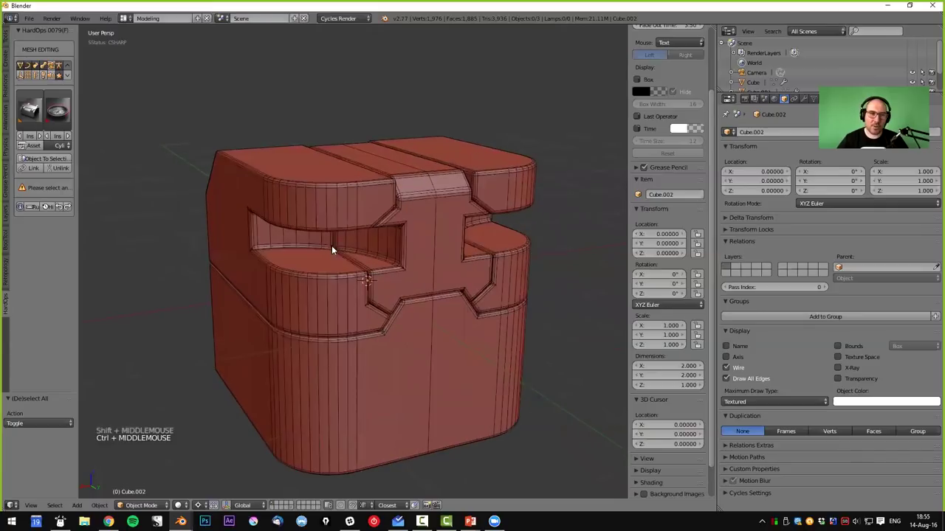
middle_click(290, 275)
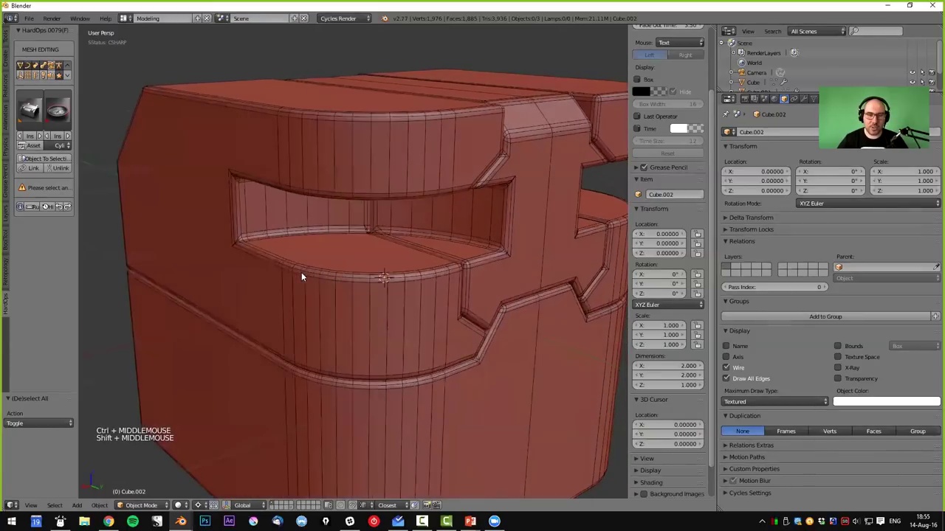
middle_click(417, 270)
middle_click(423, 318)
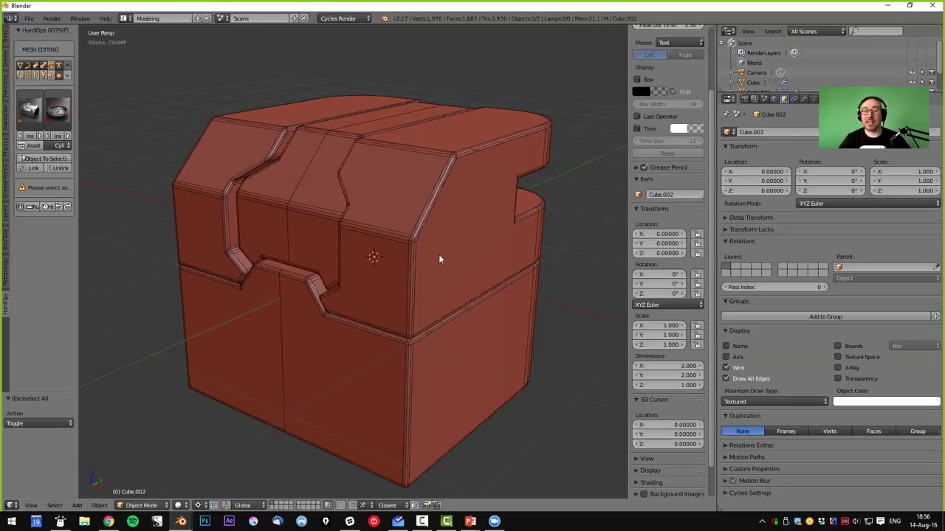
scroll(up, 3)
scroll(up, 3)
scroll(down, 3)
right_click(369, 223)
middle_click(378, 232)
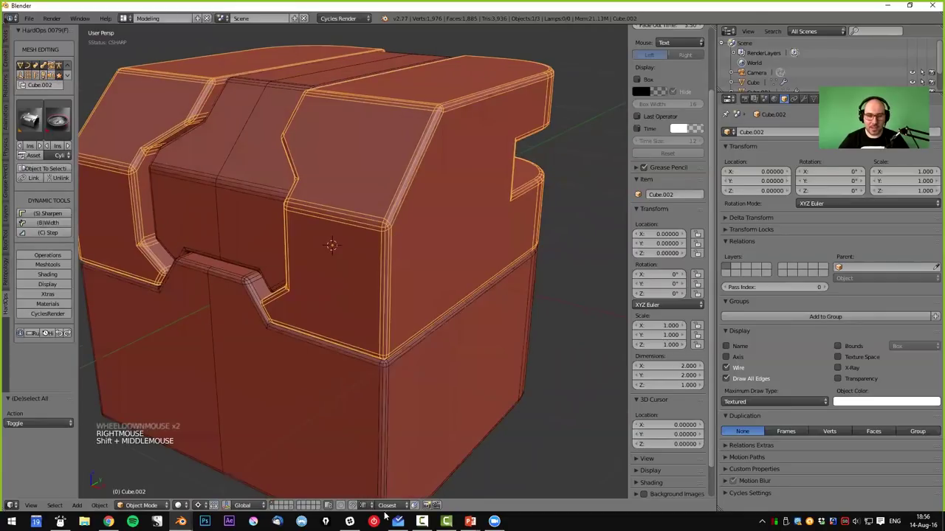
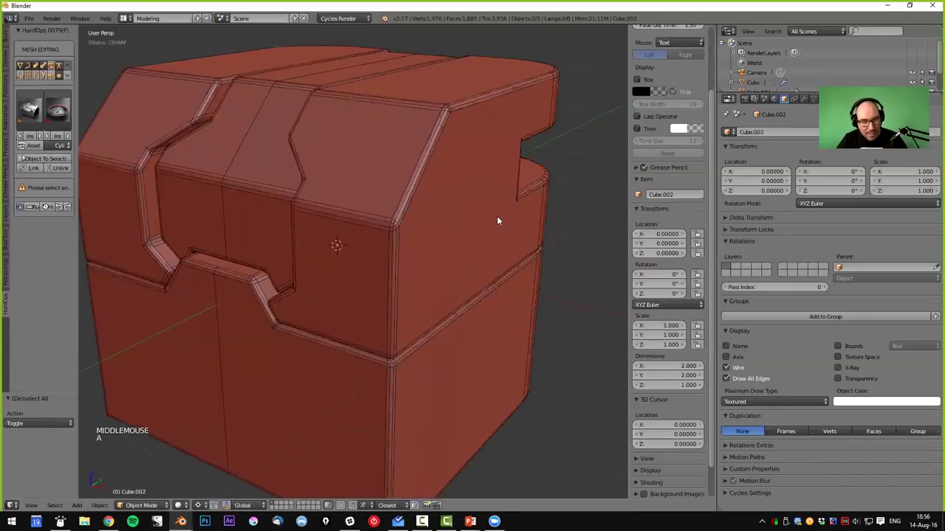
key(a)
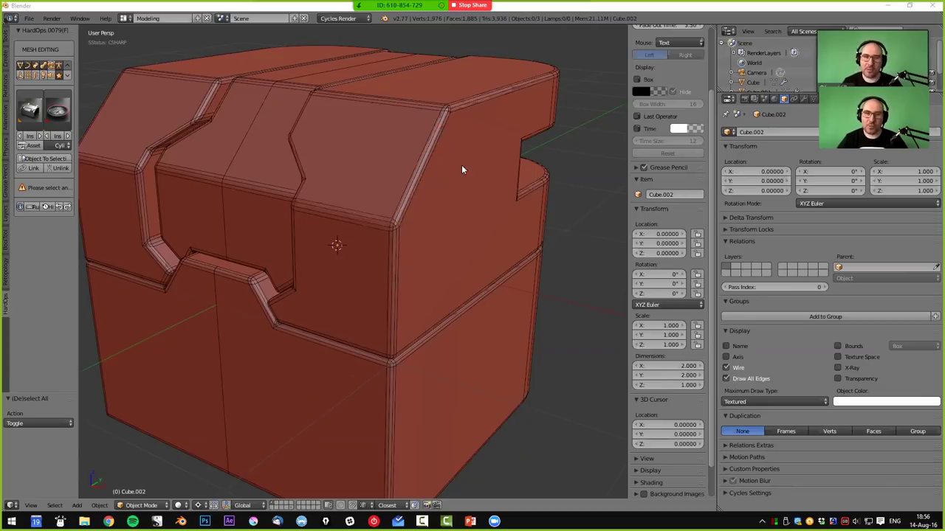
- Orbit around the wire-overlaid box to inspect the side cutout and seams
middle_click(451, 219)
middle_click(461, 230)
scroll(down, 3)
middle_click(454, 233)
middle_click(447, 254)
key(a)
key(a)
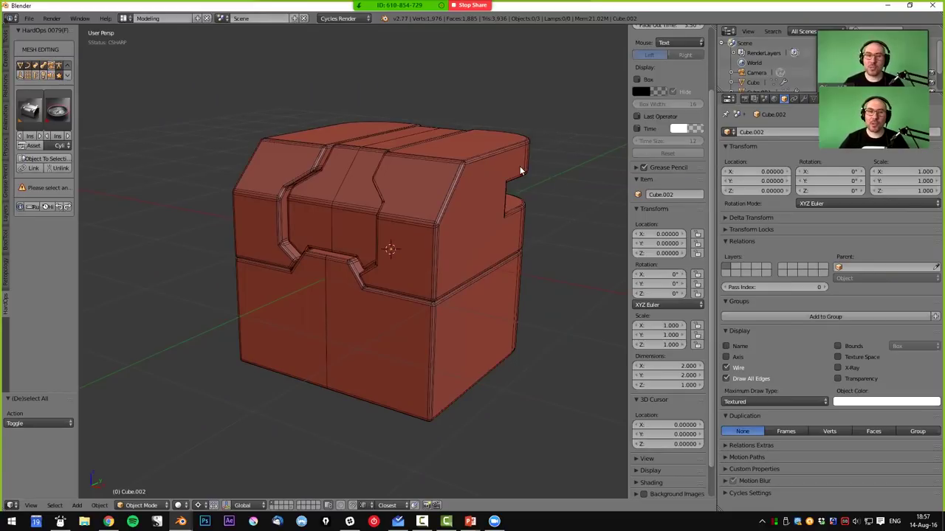
middle_click(525, 171)
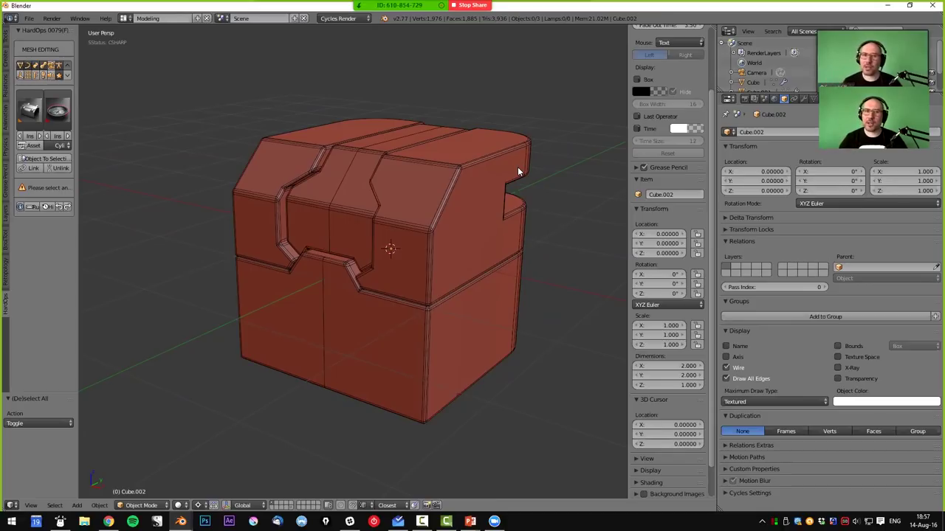
middle_click(513, 237)
middle_click(442, 258)
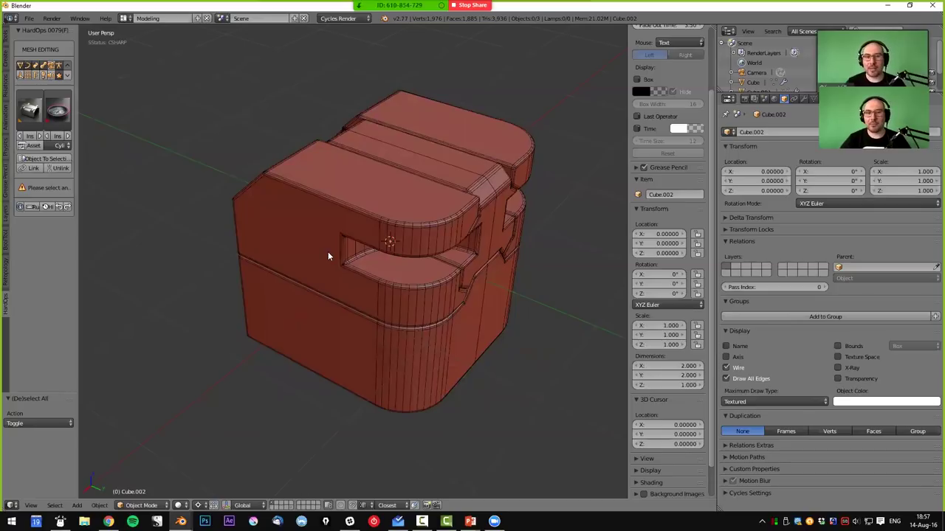
middle_click(478, 248)
middle_click(492, 250)
- Switch to Front Ortho view and bring up the Add menu's mesh primitives
key(KP_1)
key(shift+a)
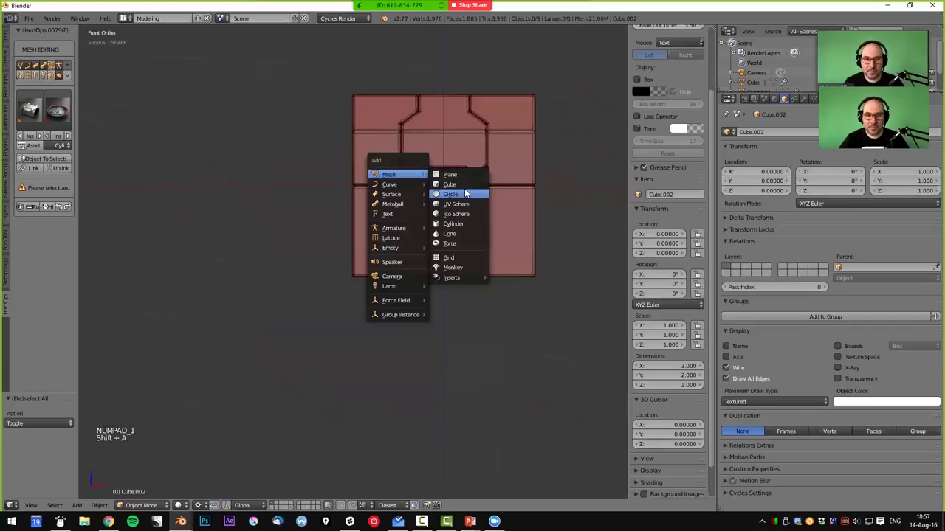
- Add a cylinder, turn it sideways 90° on Y and scale it thin and long
middle_click(516, 205)
middle_click(491, 226)
key(r)
key(s)
key(r)
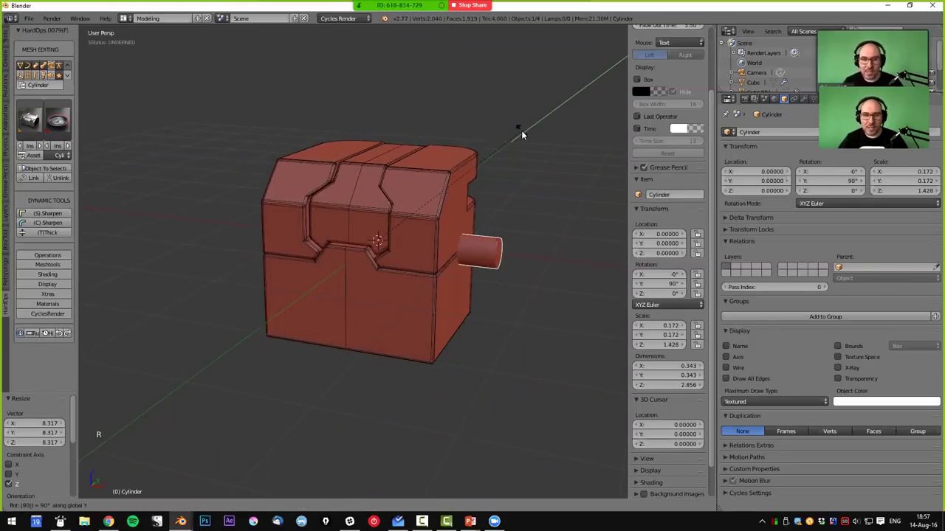
middle_click(512, 230)
key(g)
key(g)
key(g)
- Select the cylinder then the box, making the box the active object
middle_click(422, 237)
right_click(408, 191)
middle_click(440, 205)
right_click(418, 161)
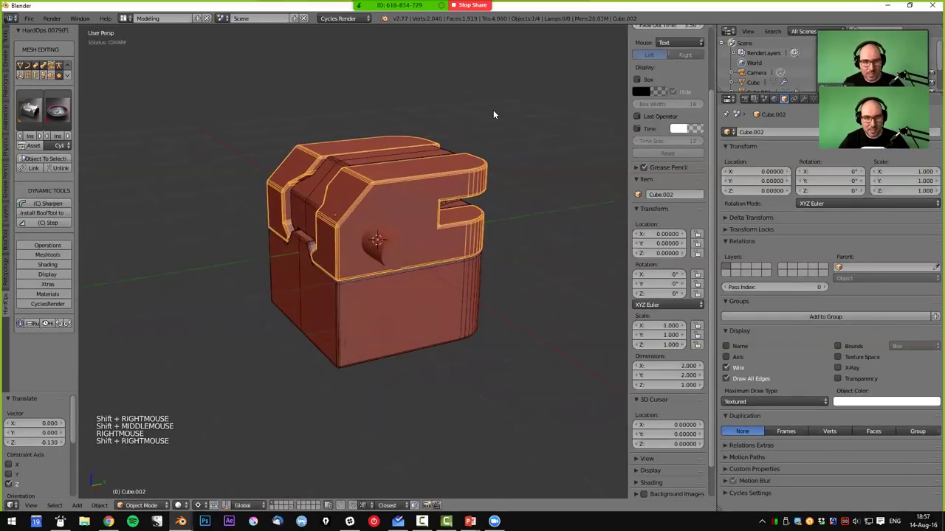
- Split the box with the cylinder via Hard Ops Csplit, leaving a round cut-out
key(q)
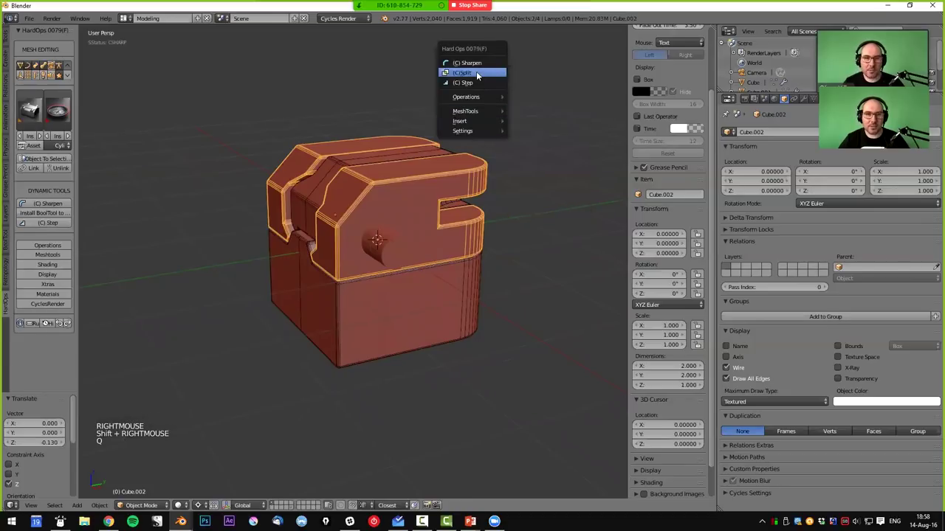
middle_click(415, 261)
scroll(up, 3)
scroll(up, 3)
- Select the piece with the round hole and enter mesh editing with nothing selected
right_click(394, 210)
key(x)
key(Tab)
middle_click(390, 242)
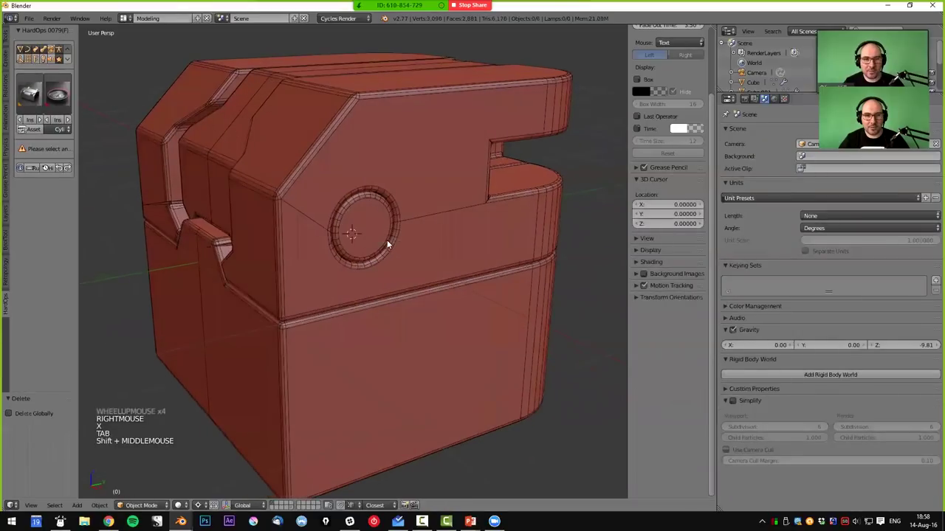
middle_click(405, 144)
right_click(405, 143)
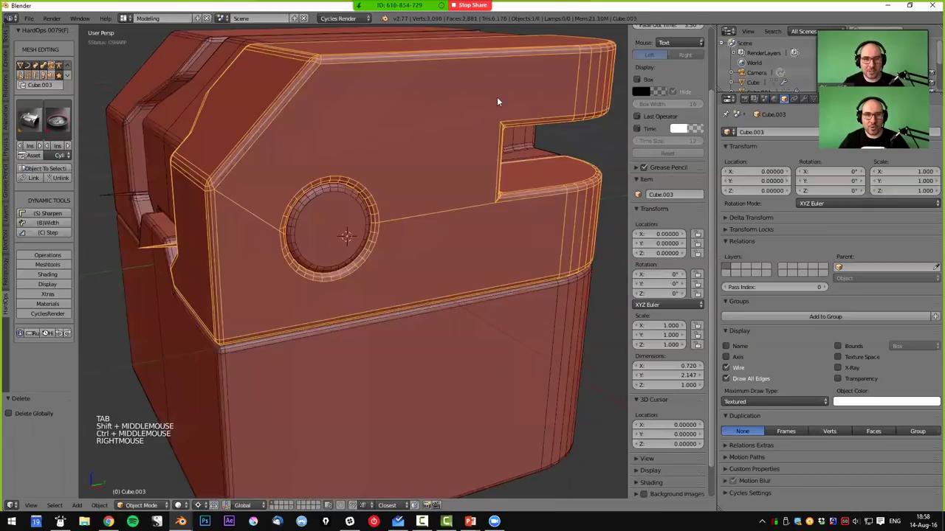
key(ctrl+Tab)
key(ctrl+Tab)
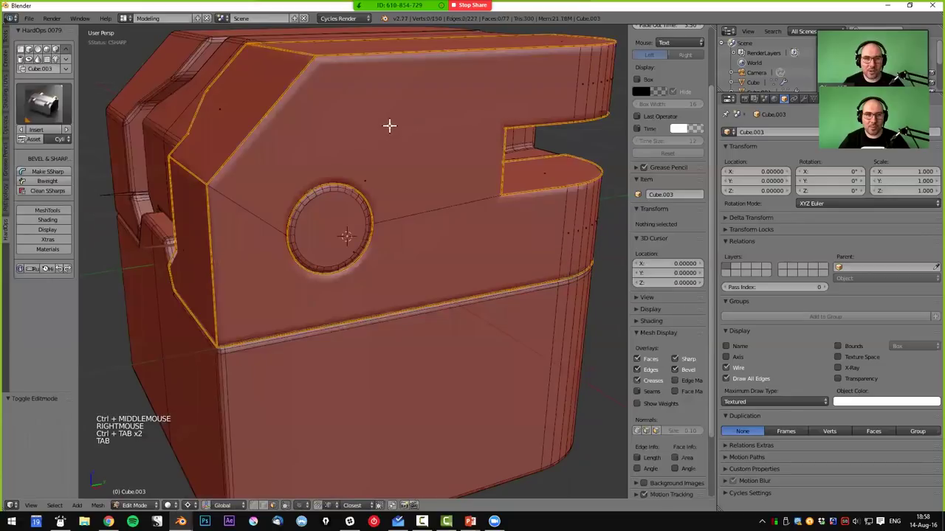
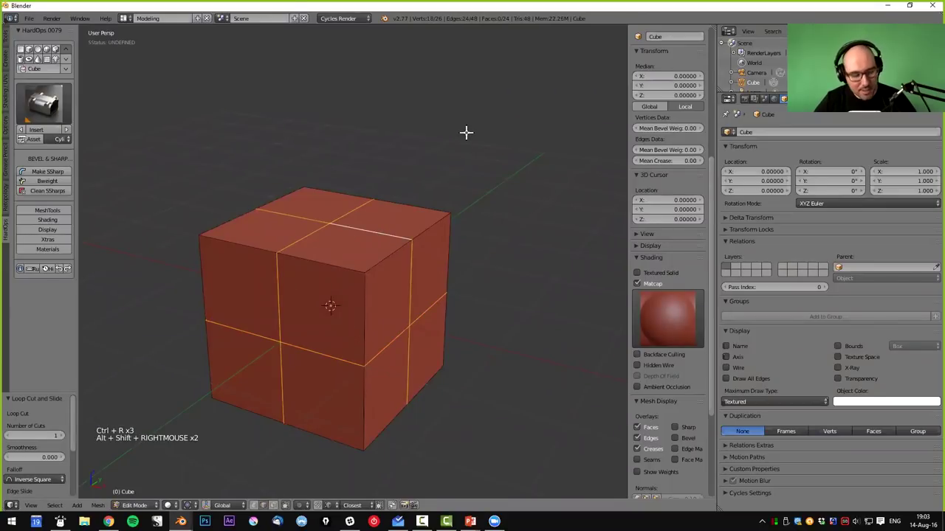
- Bevel all the cube's edges with extra segments
key(ctrl+b)
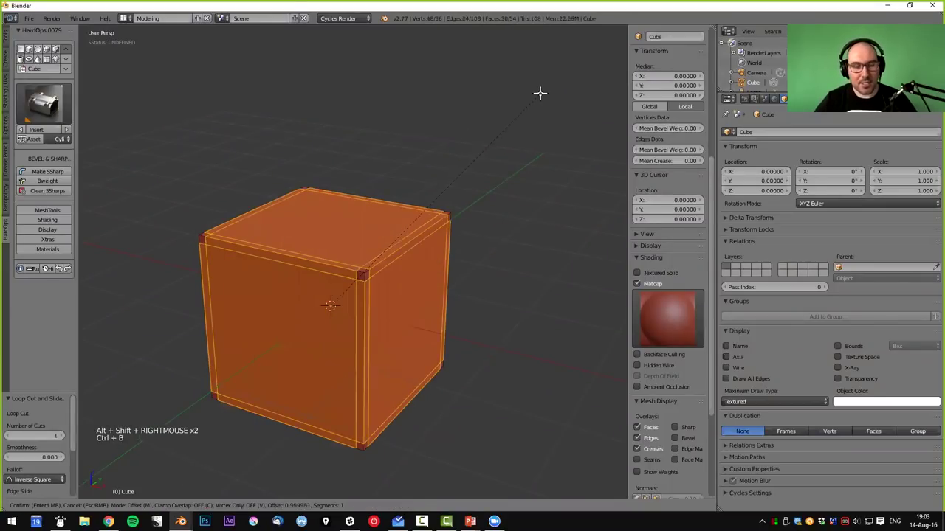
key(ctrl+z)
key(ctrl+z)
key(ctrl+z)
key(a)
key(a)
key(ctrl+b)
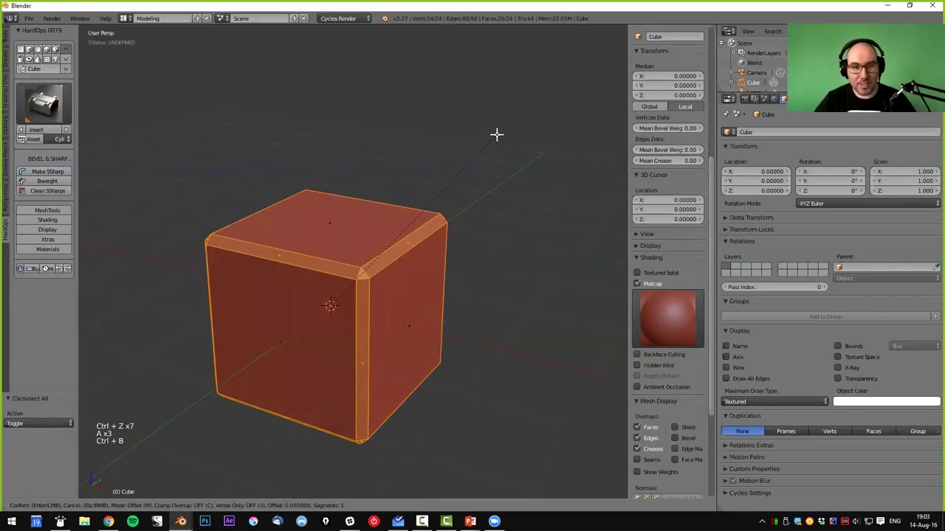
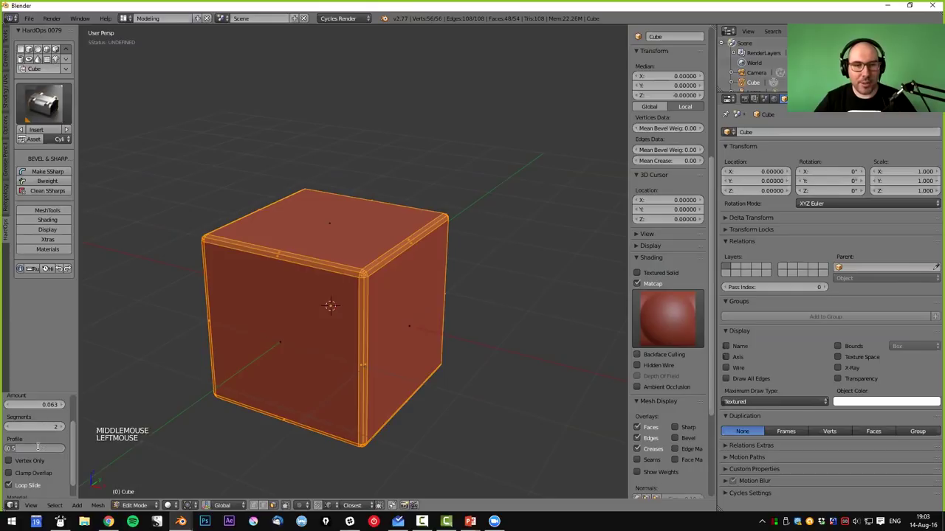
scroll(up, 3)
scroll(up, 3)
- Return to object mode and smooth the cube with a level-2 Subdivision Surface
key(Tab)
middle_click(463, 220)
middle_click(438, 257)
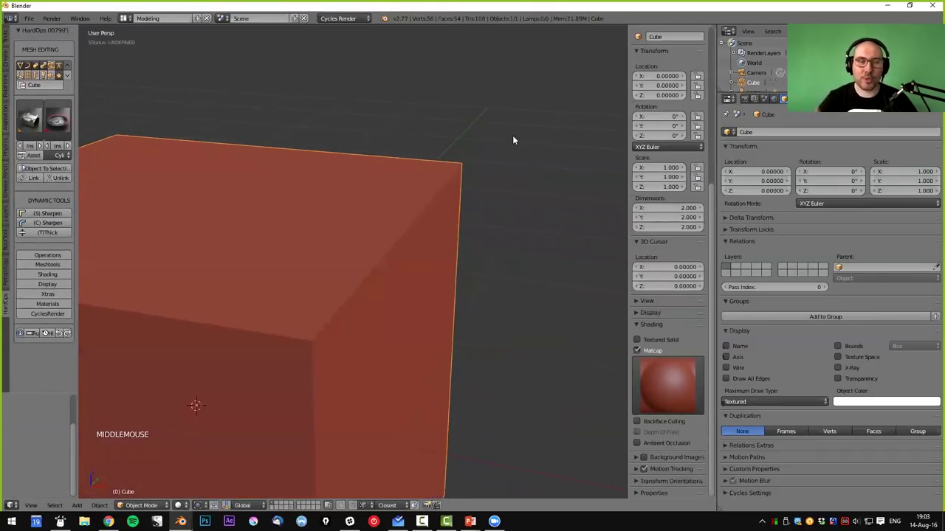
key(ctrl+2)
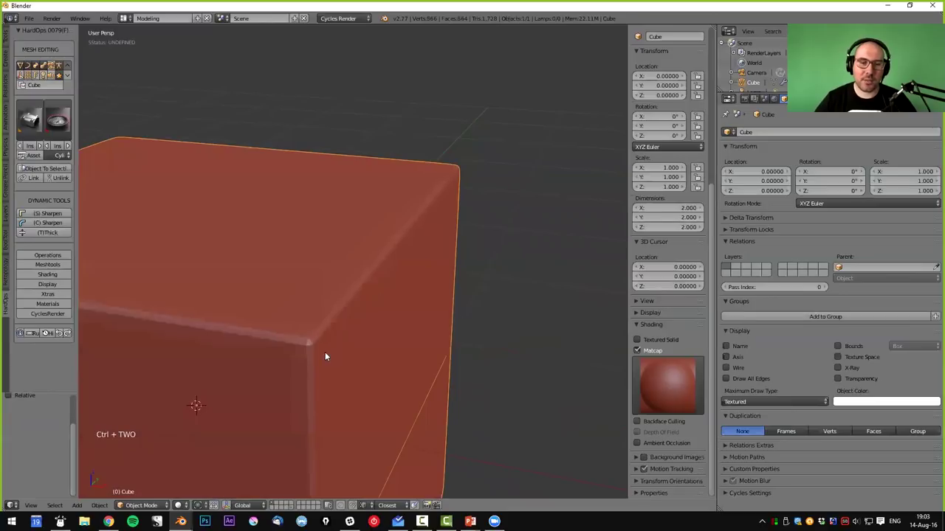
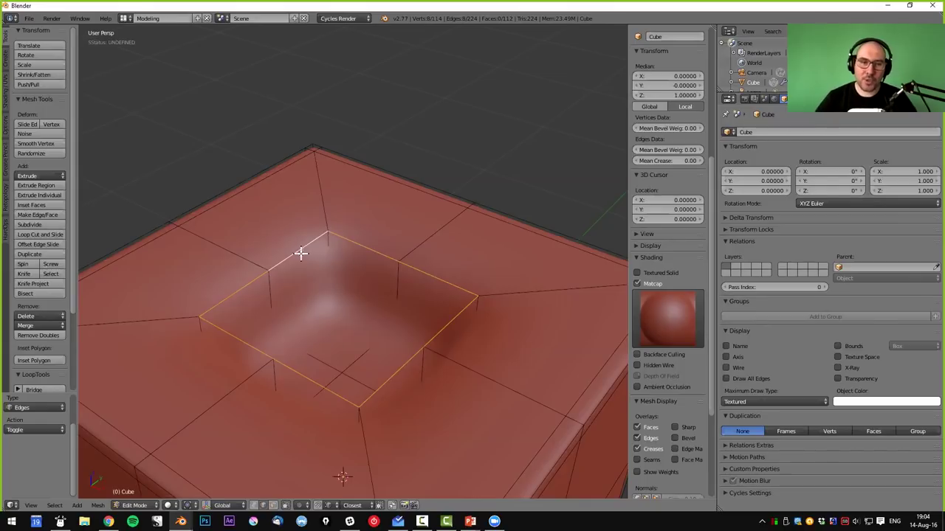
- Inset and sink a square pocket into the top face, then crease its rim edges to 0.68
key(ctrl+r)
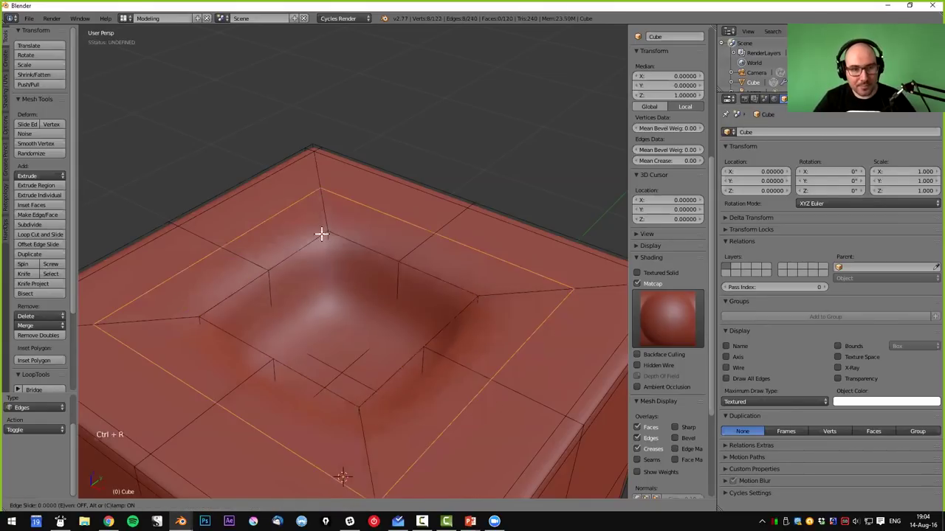
key(ctrl+r)
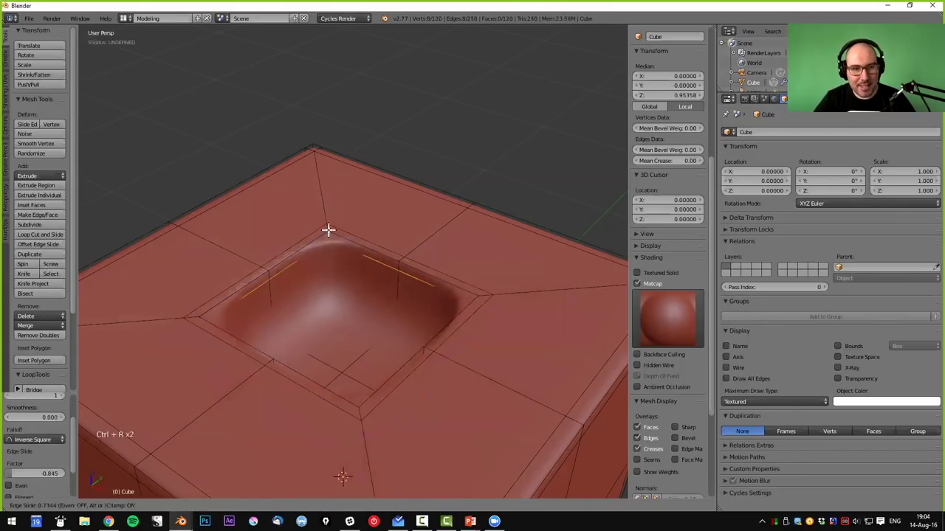
key(ctrl+z)
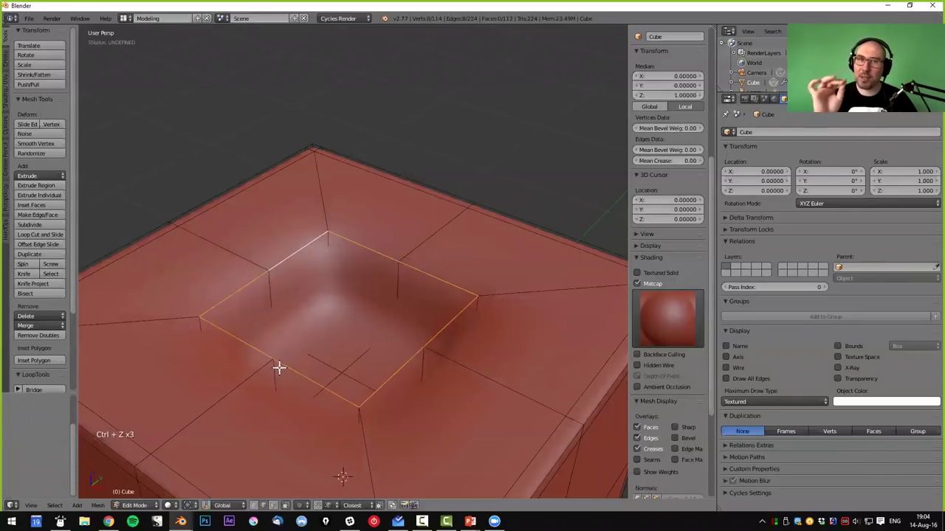
key(ctrl+r)
key(ctrl+r)
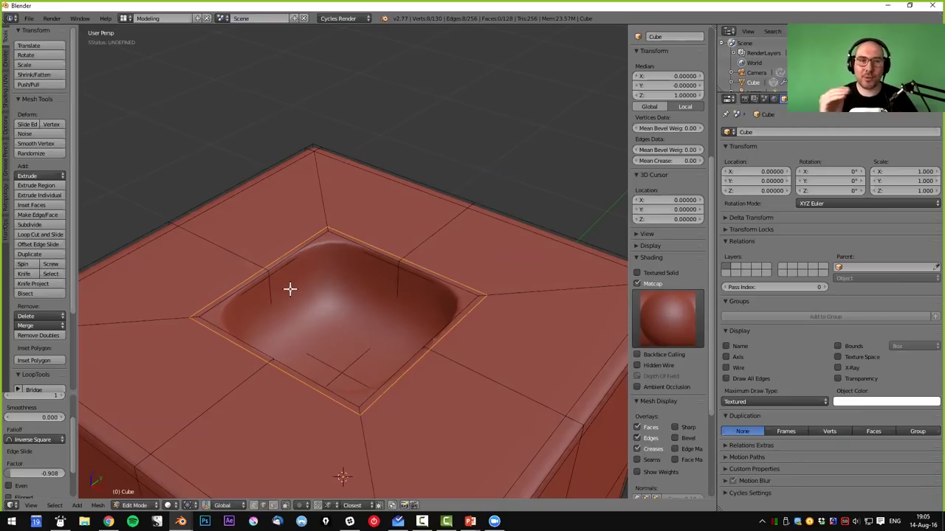
key(ctrl+z)
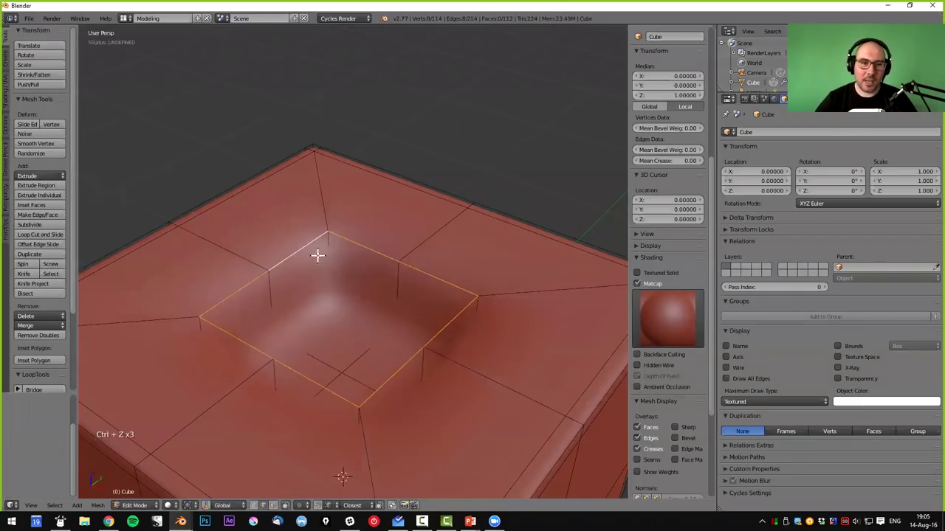
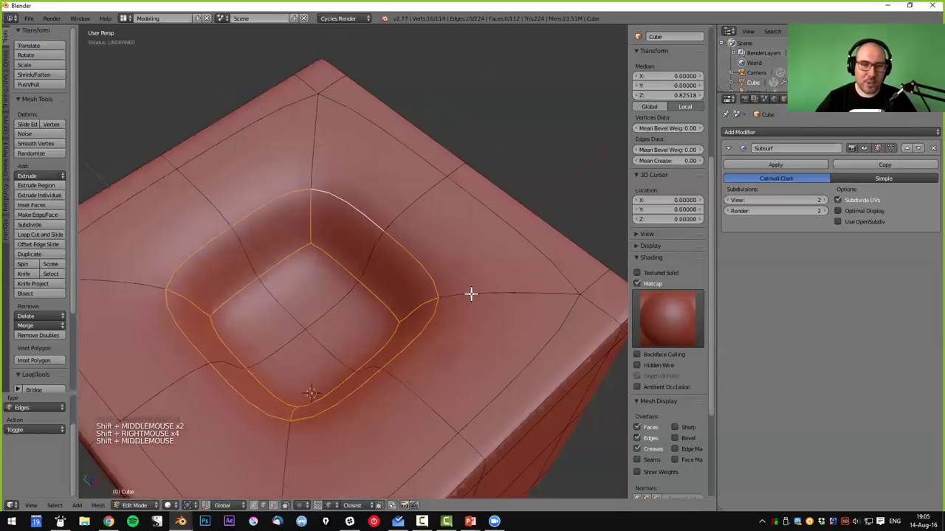
key(shift+e)
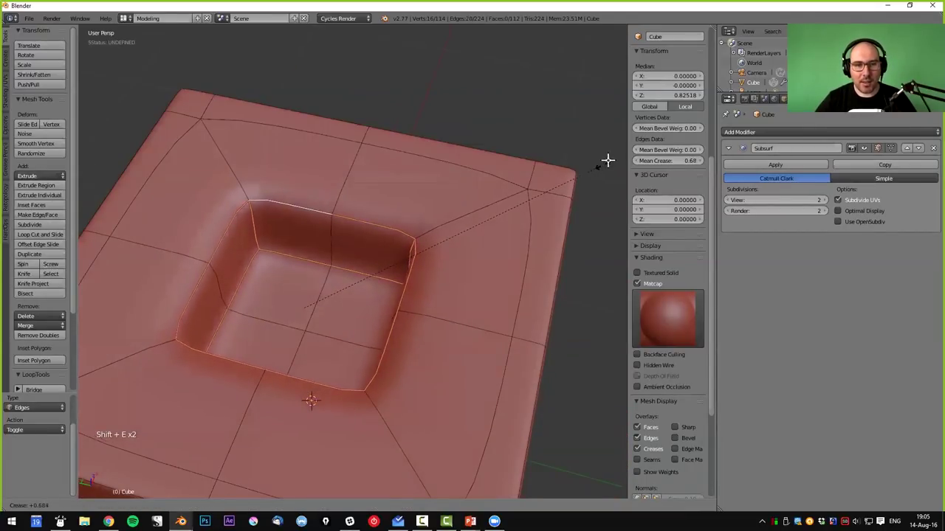
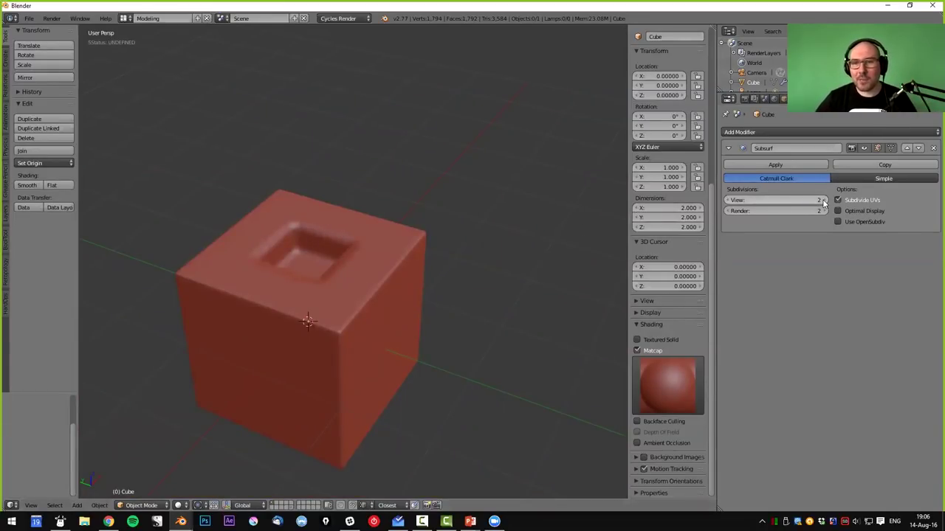
- Raise the subdivision viewport level to 4 and enter mesh editing on the creased pocket
click(832, 203)
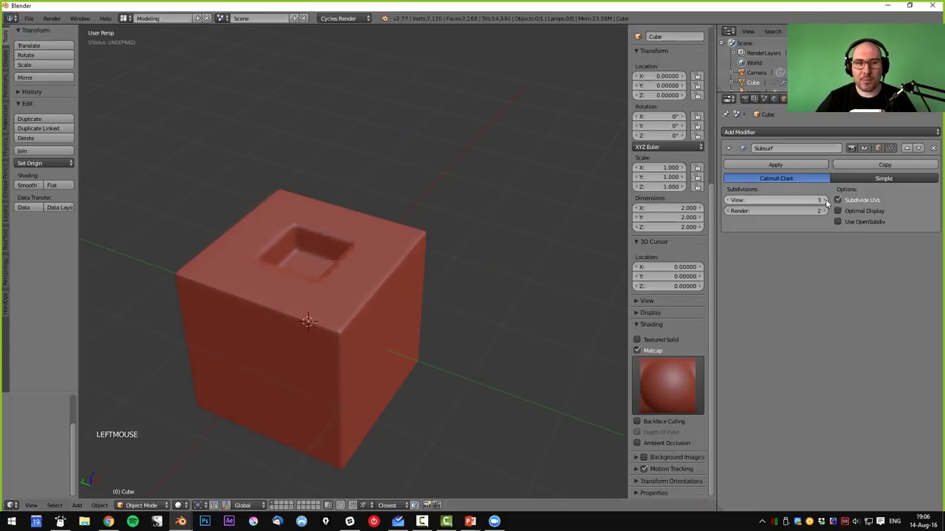
click(832, 204)
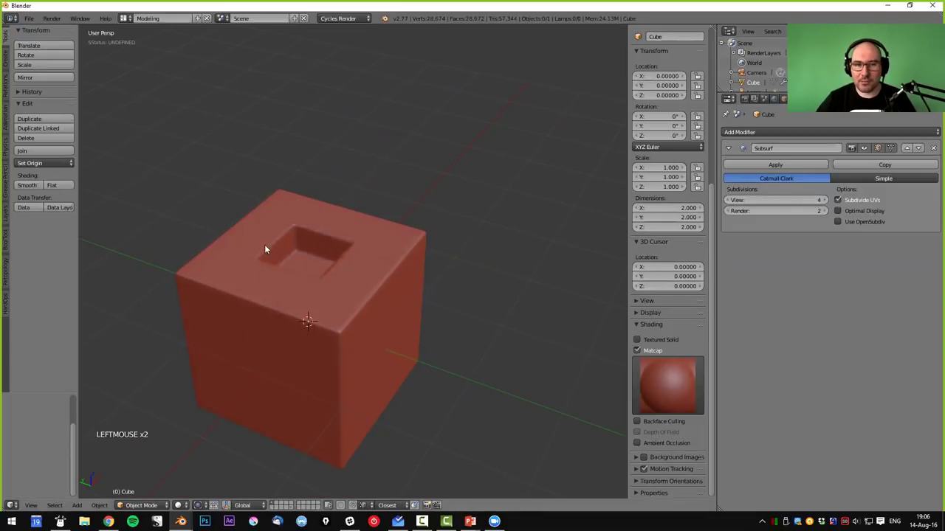
middle_click(351, 313)
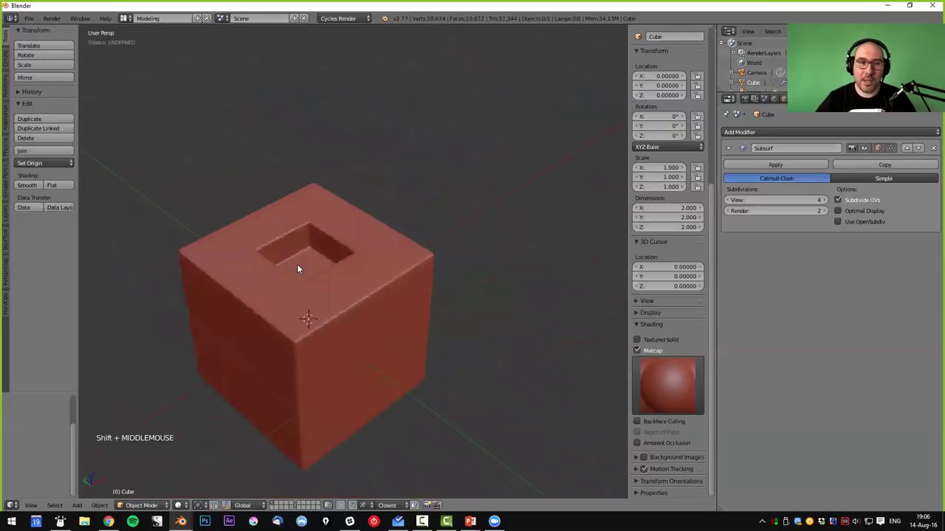
scroll(up, 3)
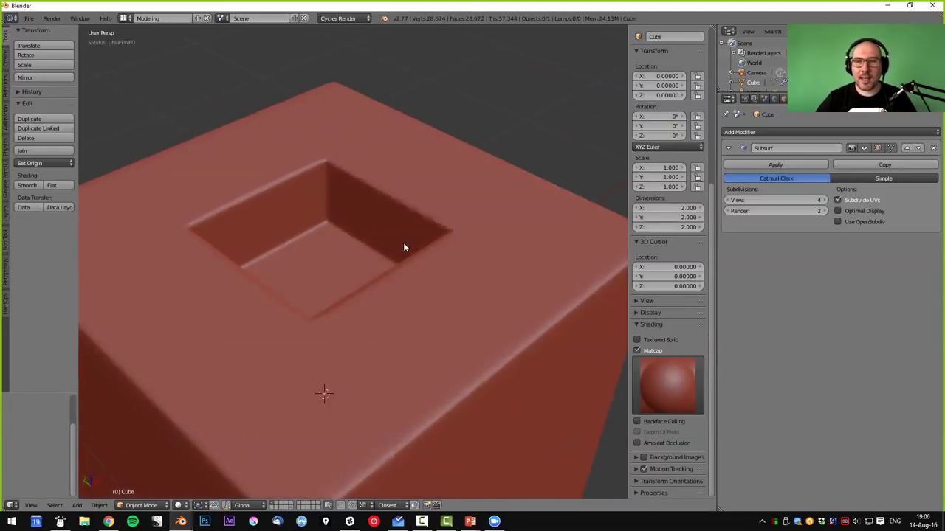
key(Tab)
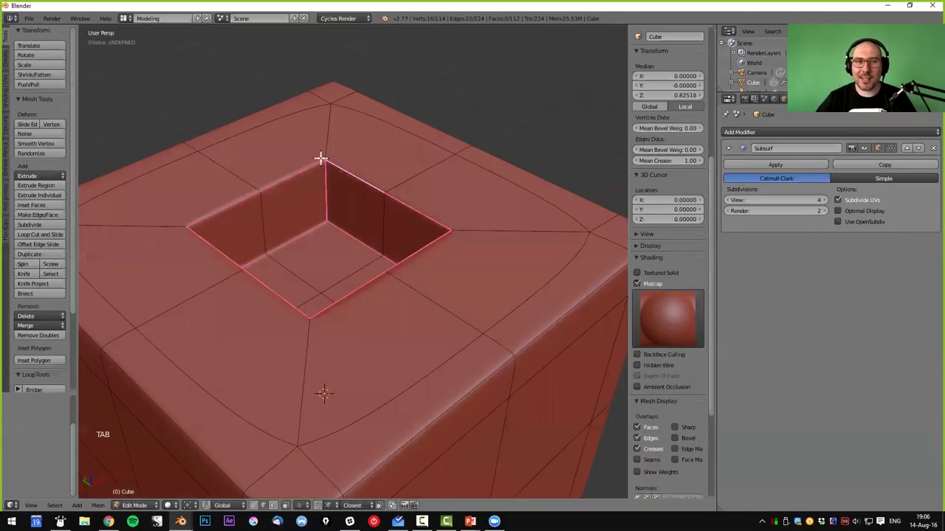
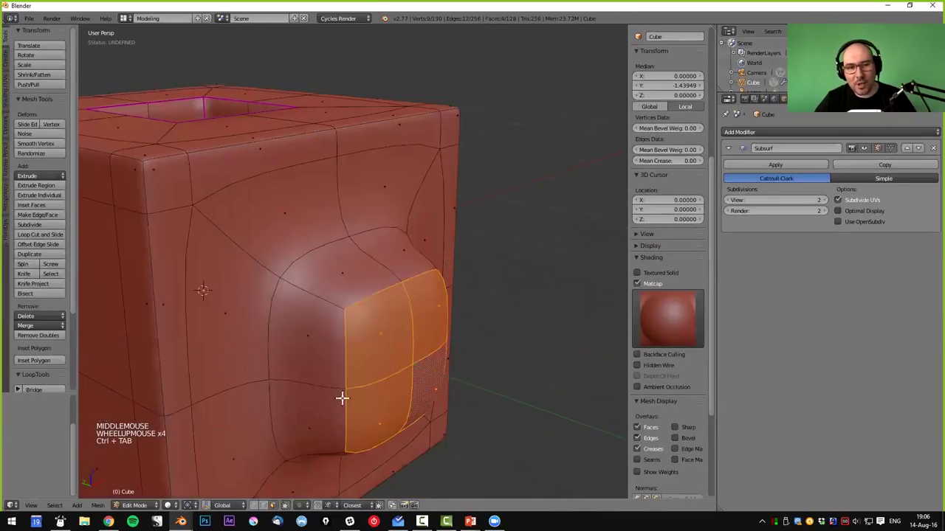
- Add an Edge Split modifier at 30° using the bump's sharp-marked edges
key(ctrl+Tab)
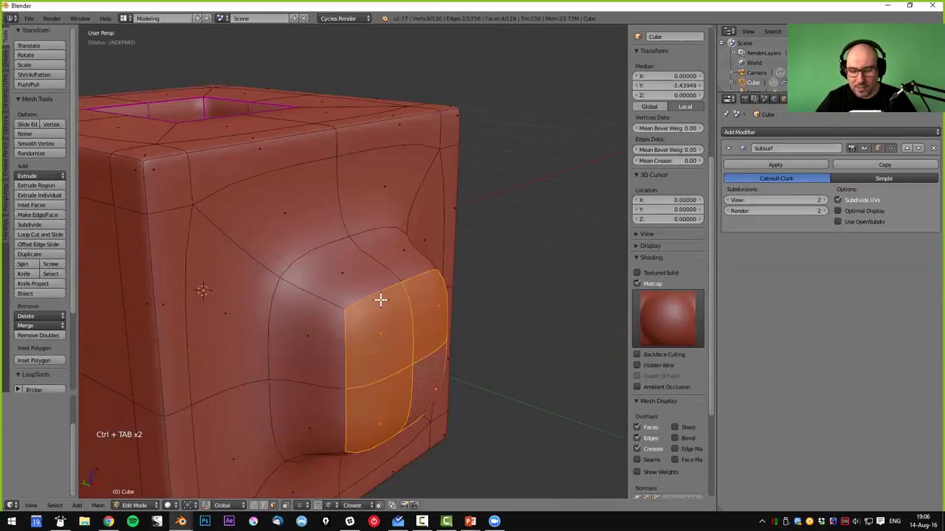
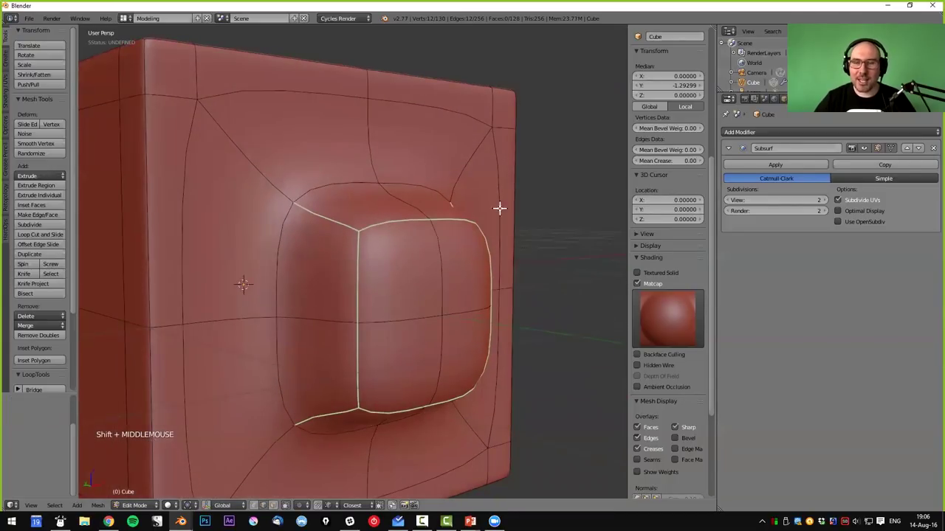
click(754, 134)
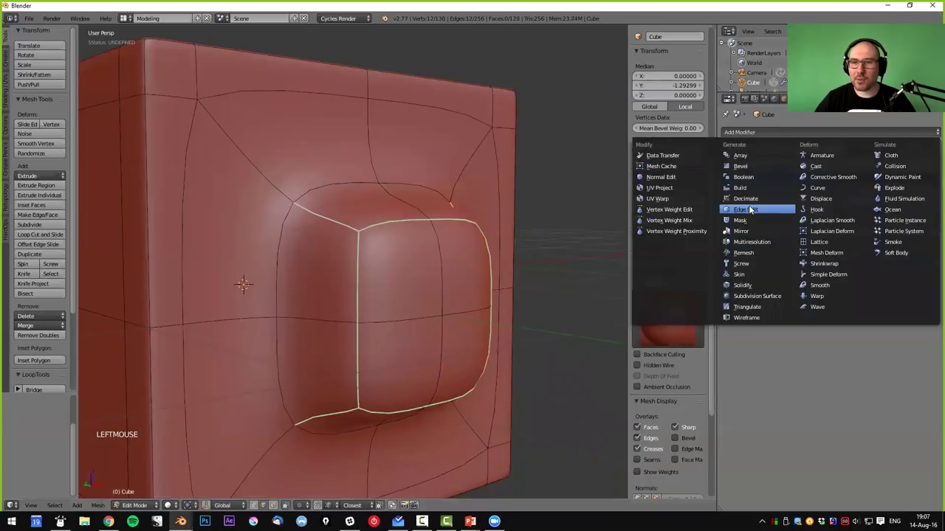
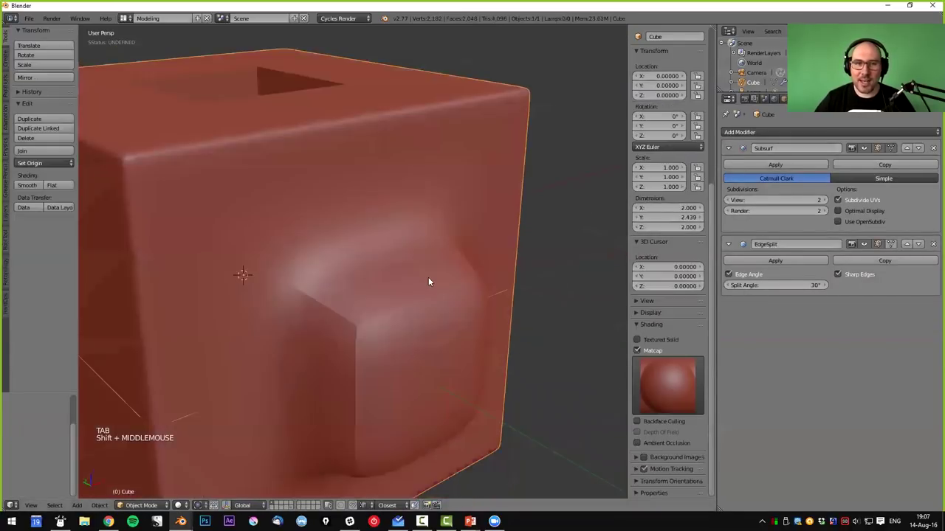
scroll(down, 3)
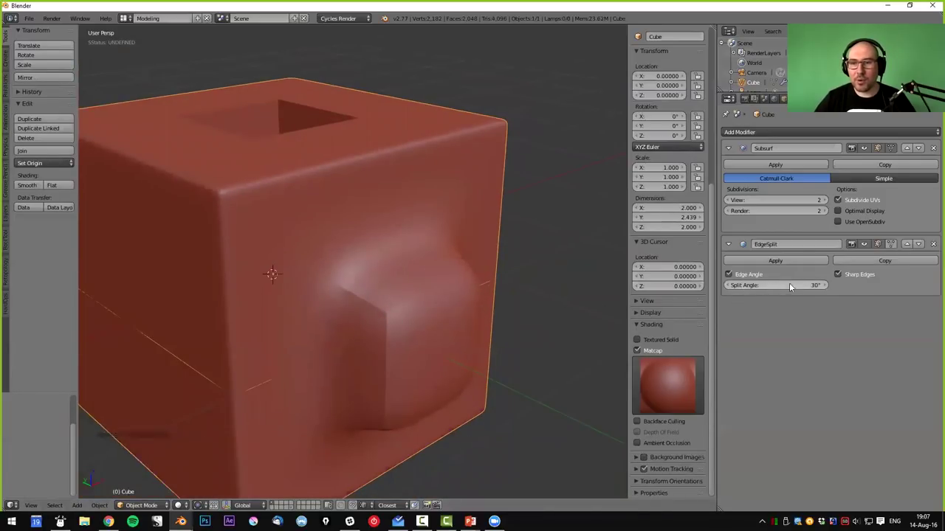
click(840, 279)
click(841, 279)
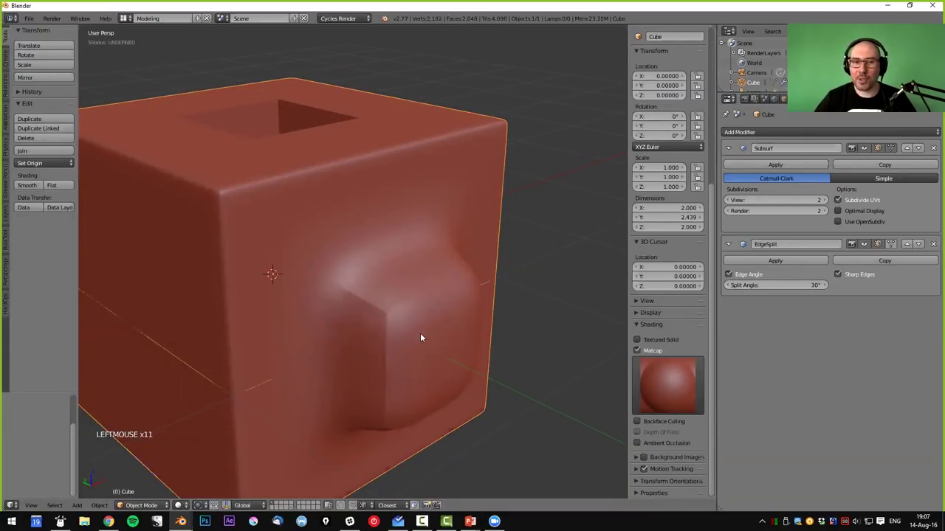
- Orbit and zoom around the cube to inspect the crisp-edged bump
middle_click(414, 354)
middle_click(408, 347)
scroll(down, 3)
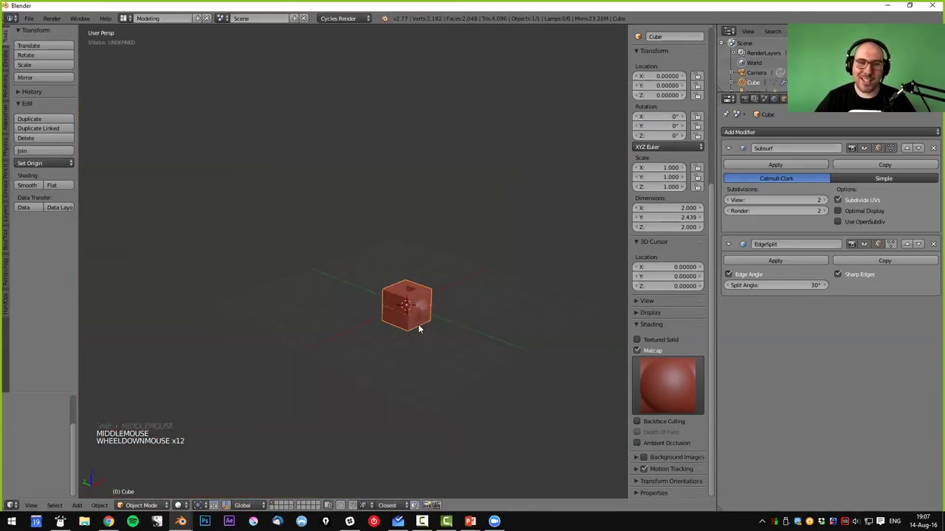
scroll(up, 3)
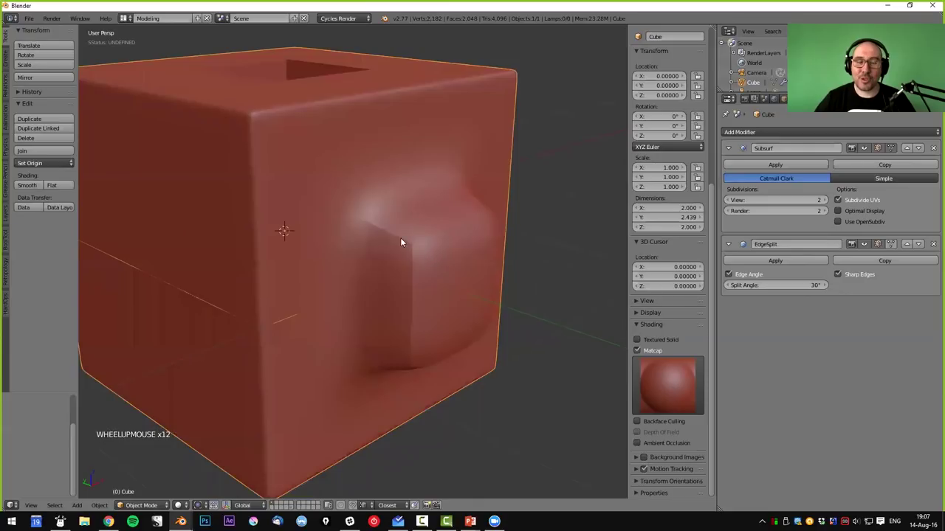
middle_click(443, 332)
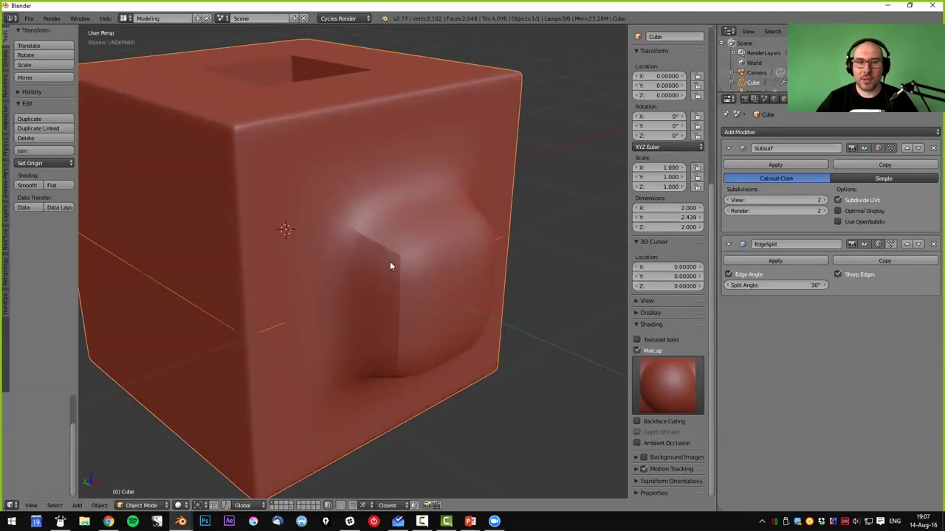
- Crease the protruding block's edges via the edge menu and smooth the faces' shading
right_click(422, 301)
key(Tab)
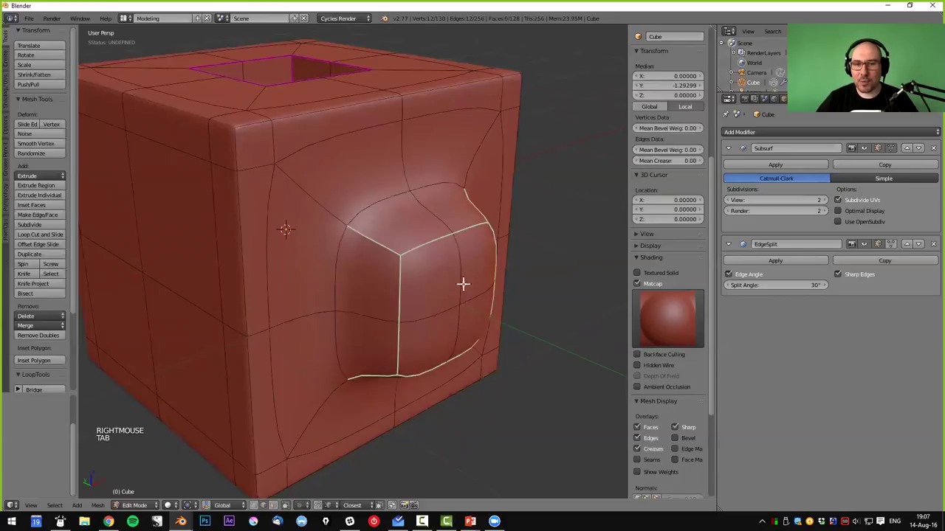
key(Tab)
scroll(down, 3)
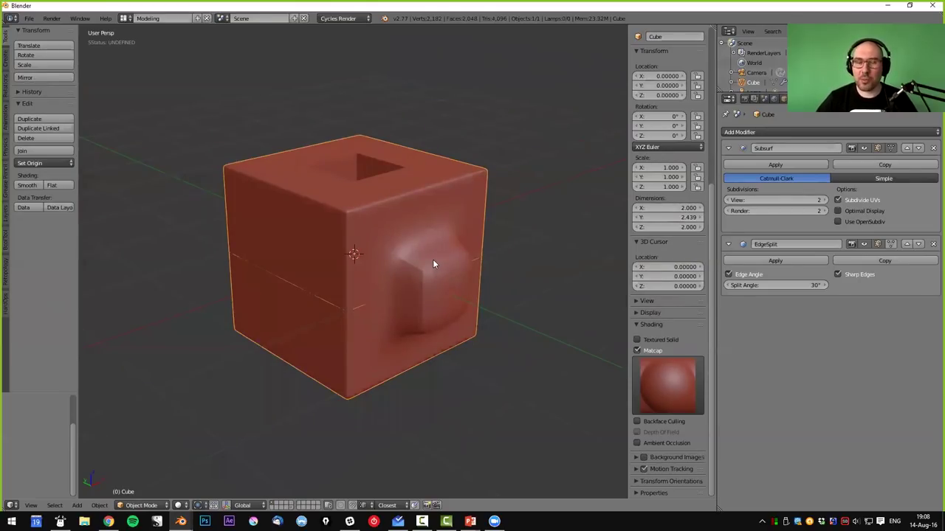
key(Tab)
key(ctrl+z)
key(ctrl+z)
key(a)
key(a)
key(ctrl+e)
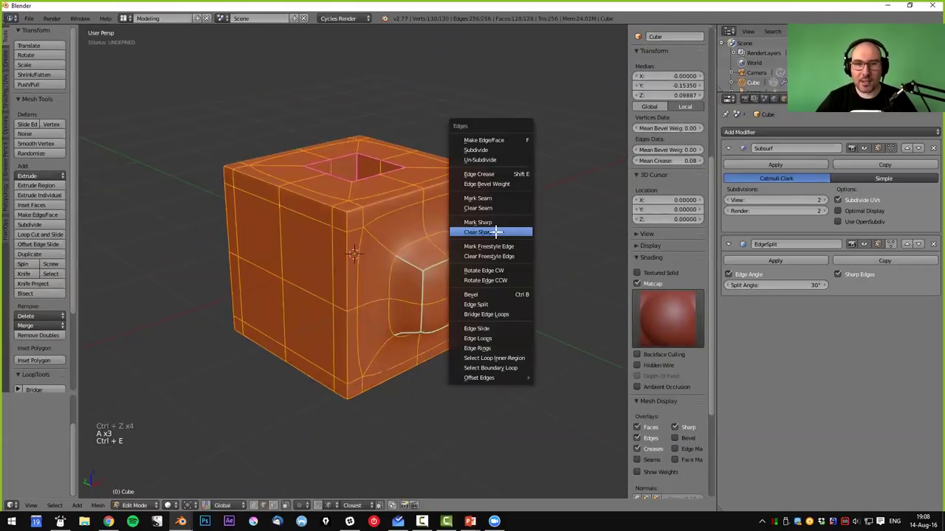
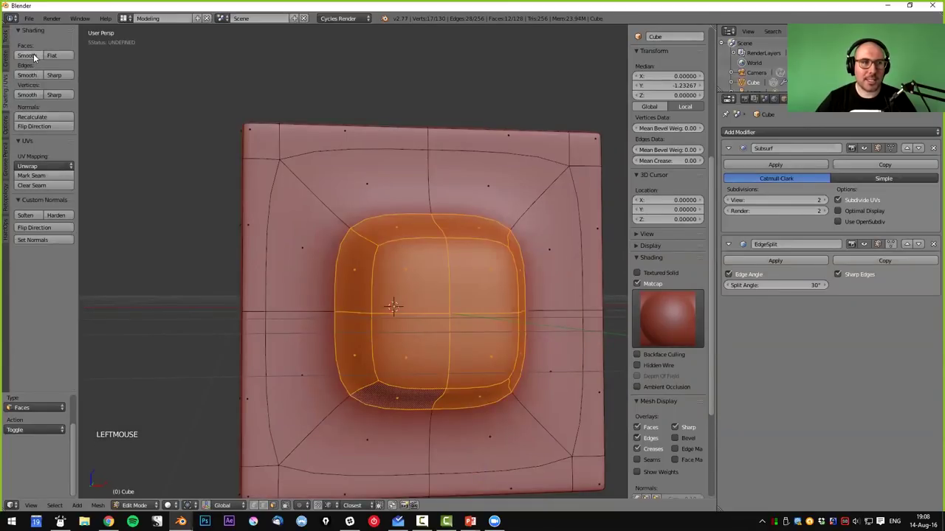
click(61, 58)
- Preview the creased, sharpened block in Object Mode from several angles
middle_click(387, 297)
key(Tab)
middle_click(446, 312)
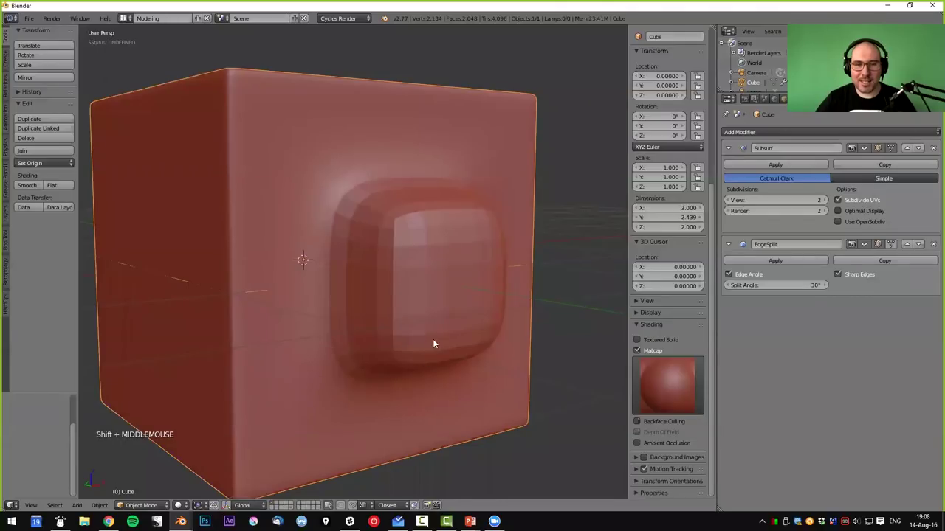
middle_click(432, 340)
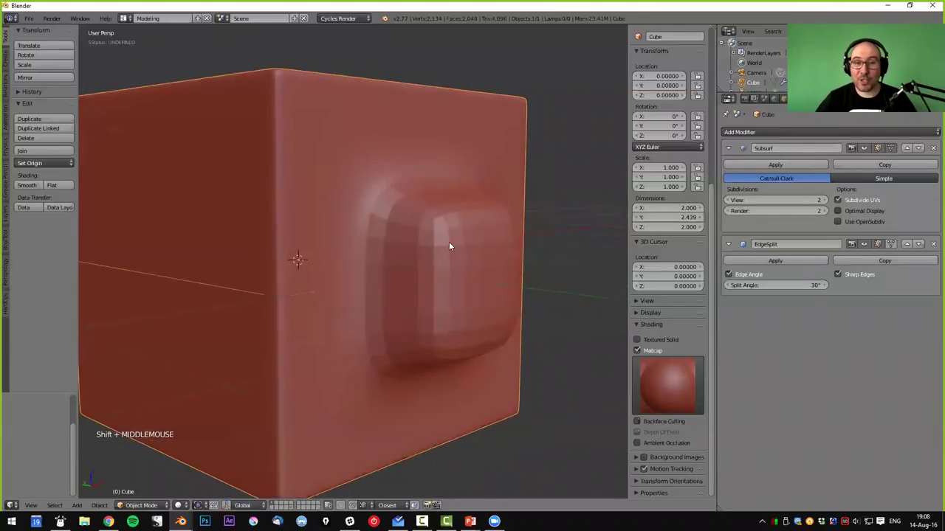
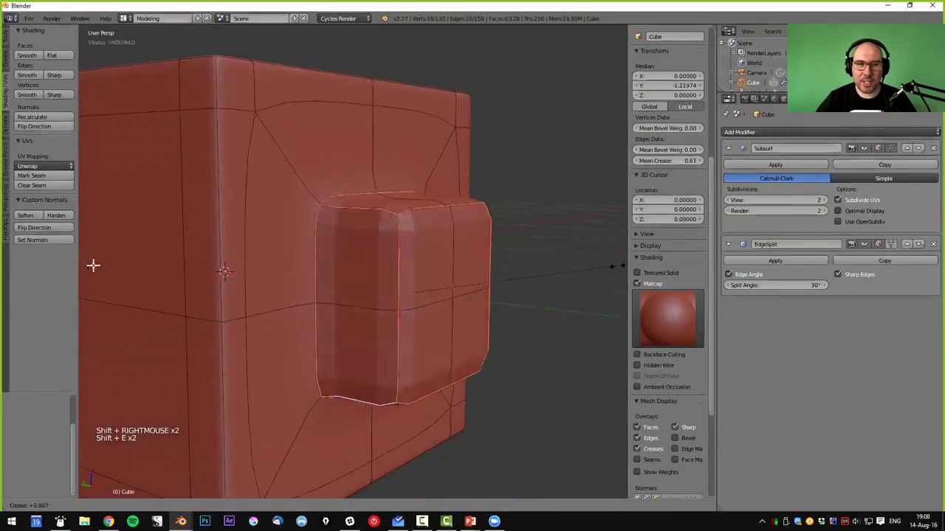
key(Tab)
middle_click(431, 229)
scroll(down, 3)
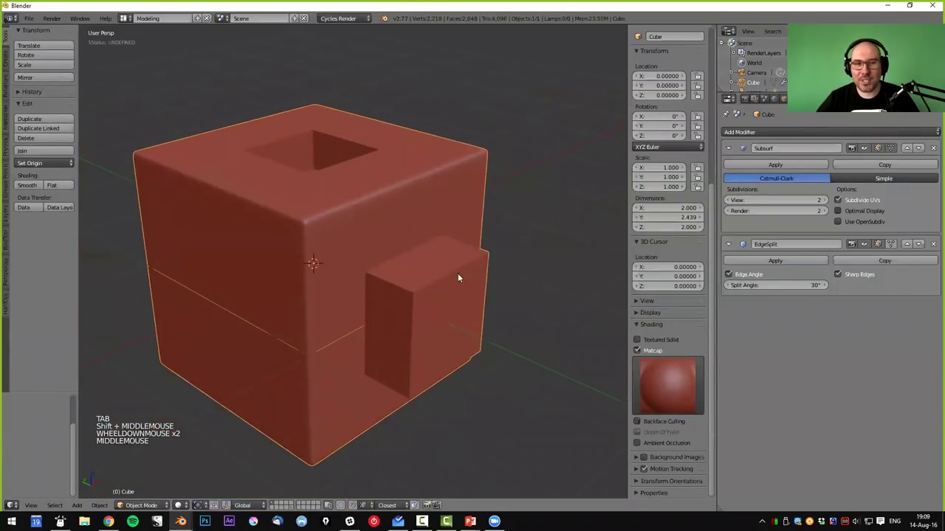
middle_click(443, 271)
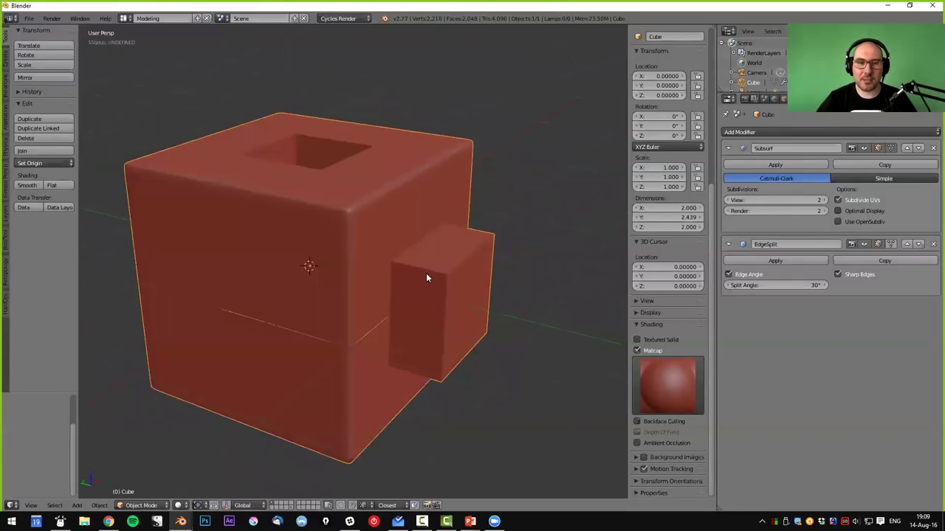
middle_click(468, 263)
middle_click(453, 277)
middle_click(412, 283)
middle_click(394, 293)
- Delete the cube, leaving an empty scene with only the grid
right_click(397, 260)
key(x)
middle_click(414, 287)
middle_click(419, 289)
middle_click(439, 294)
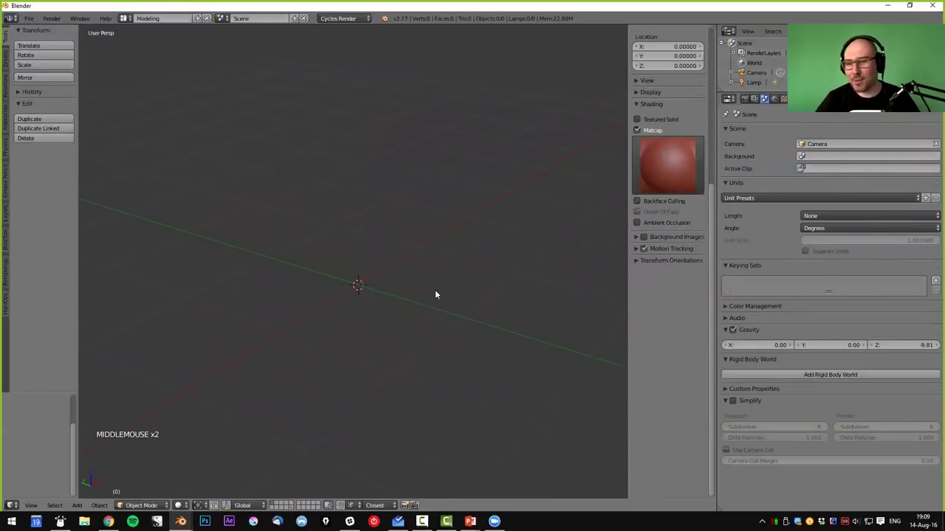
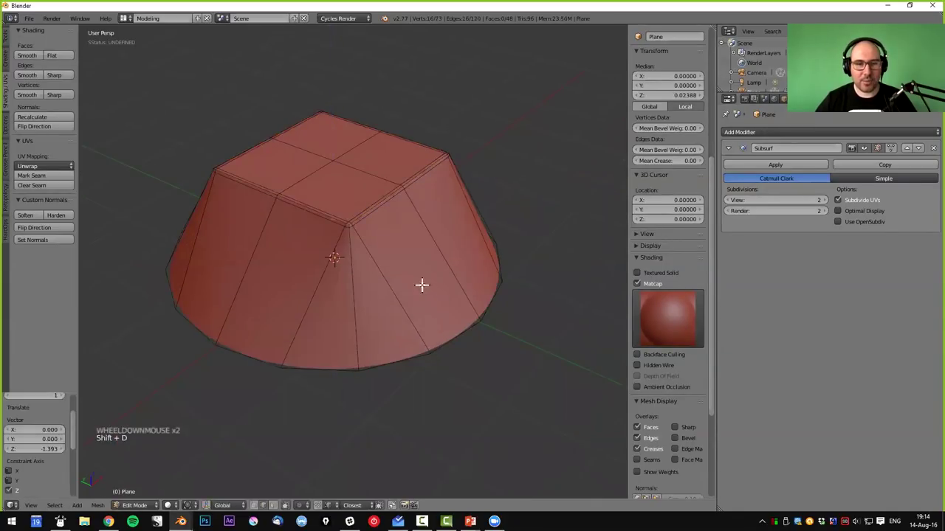
- Scale the border out into a flat brim and add an edge ring at the bulge's base
middle_click(431, 289)
key(s)
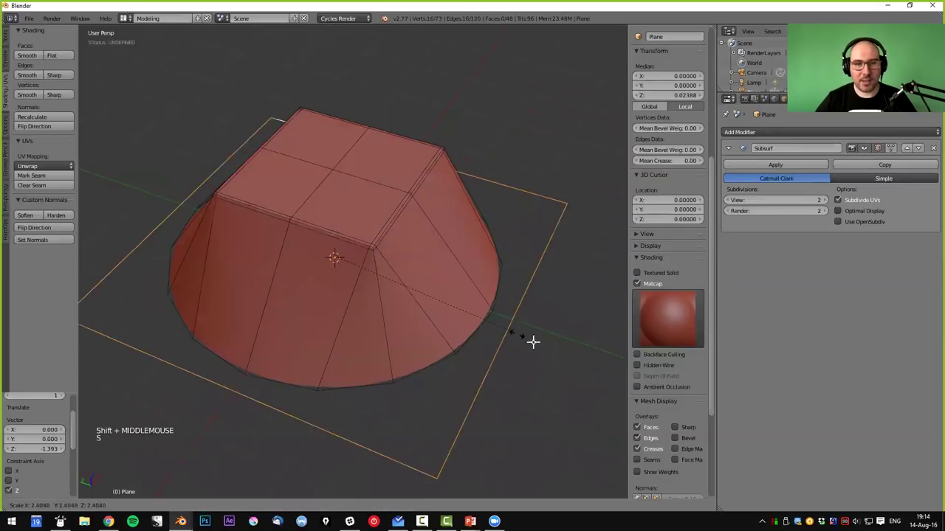
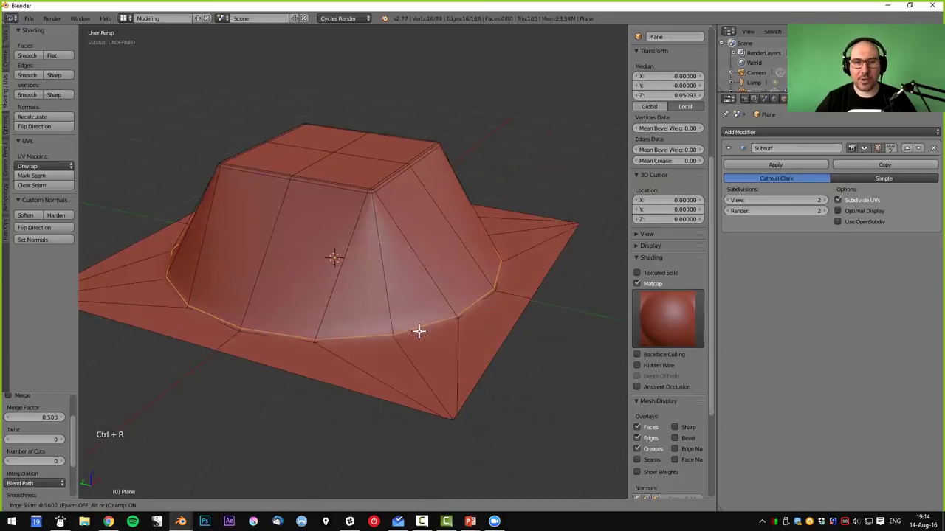
key(ctrl+r)
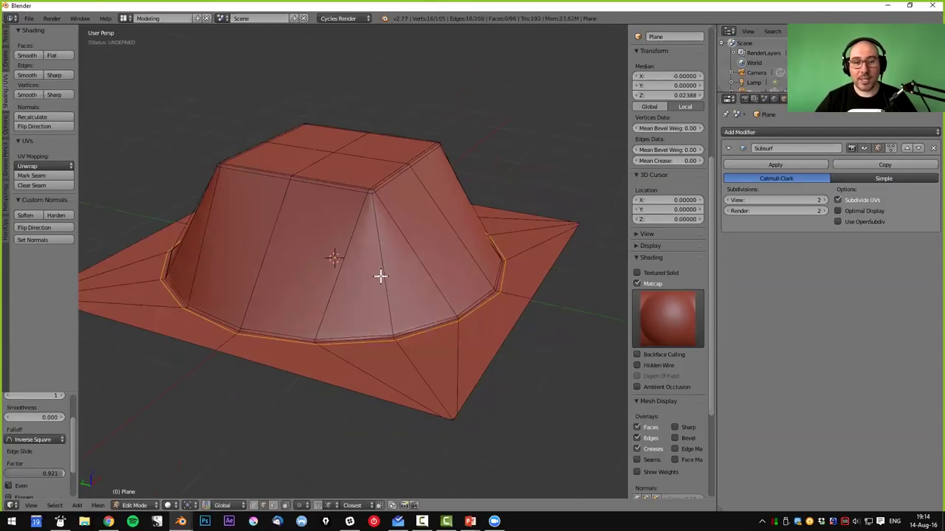
key(Tab)
- Orbit around the bulged ground to check the tightened mound rim
middle_click(410, 253)
middle_click(419, 296)
scroll(down, 3)
middle_click(419, 294)
middle_click(424, 291)
middle_click(438, 277)
middle_click(440, 284)
middle_click(328, 299)
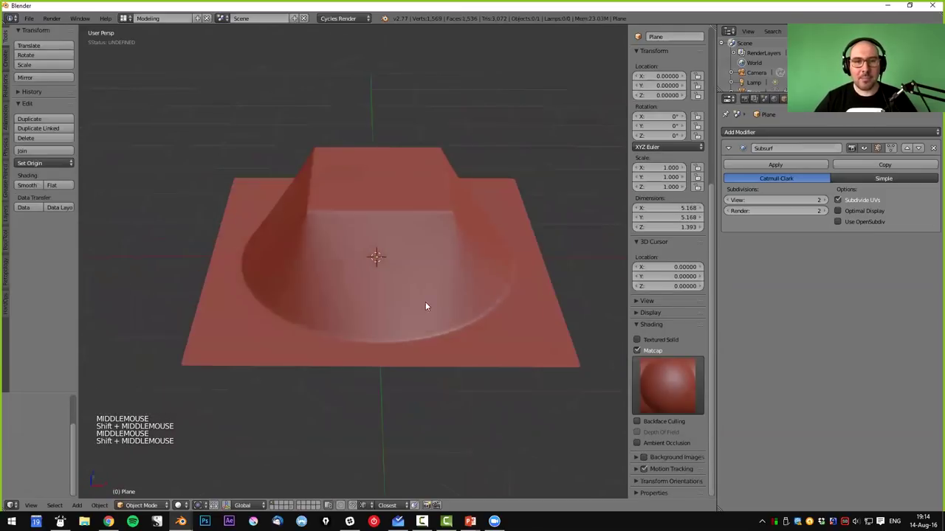
- Select and delete the bulged plane, then bring up the Add menu
right_click(433, 295)
key(shift+a)
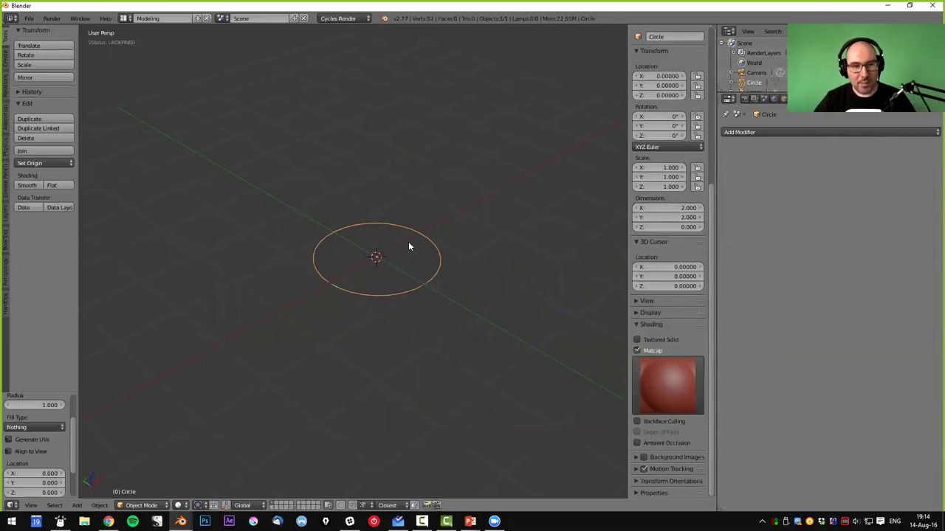
- Cut the new circle to 6 vertices, enter Edit Mode and maximise the 3D view
key(shift+space)
middle_click(467, 236)
key(t)
key(n)
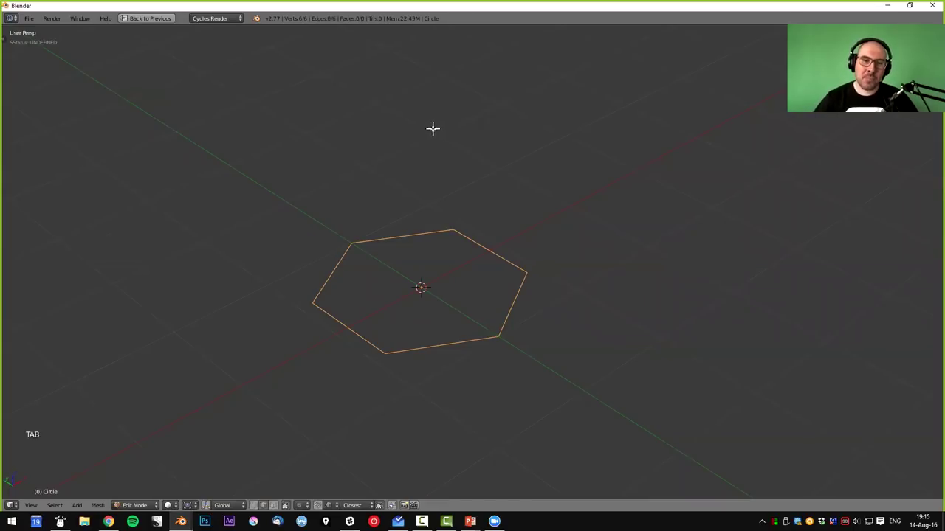
- Extrude the hexagon upward into an open six-sided tube and select a vertical edge
key(e)
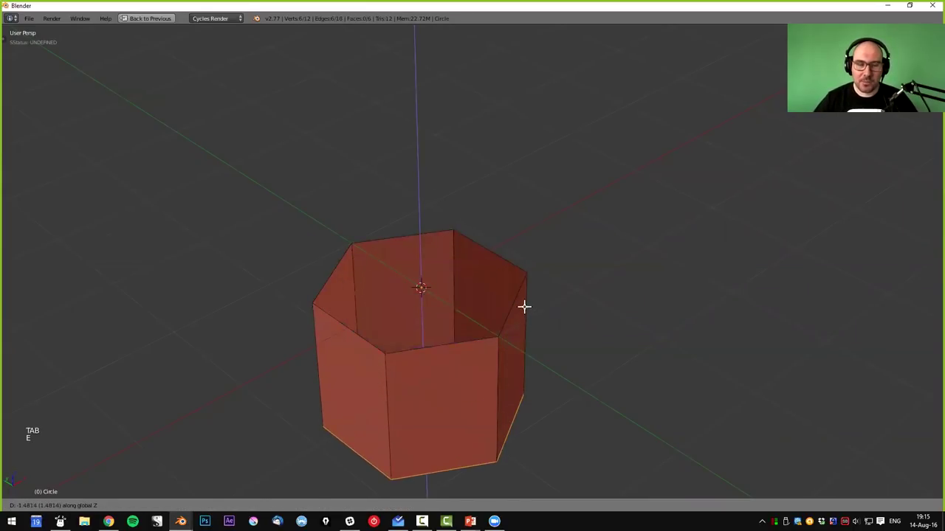
middle_click(479, 350)
right_click(484, 360)
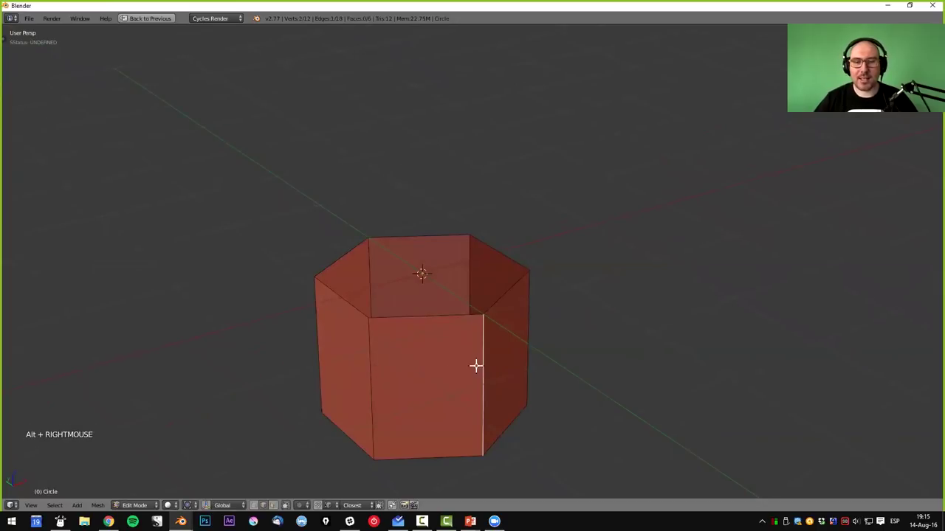
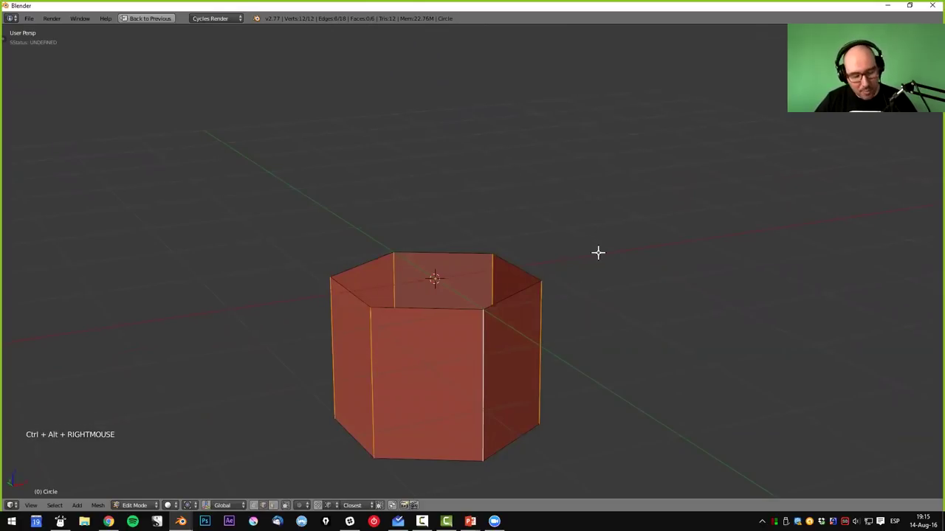
- Bevel the prism's vertical edges and apply smooth shading for rounded corners
key(ctrl+b)
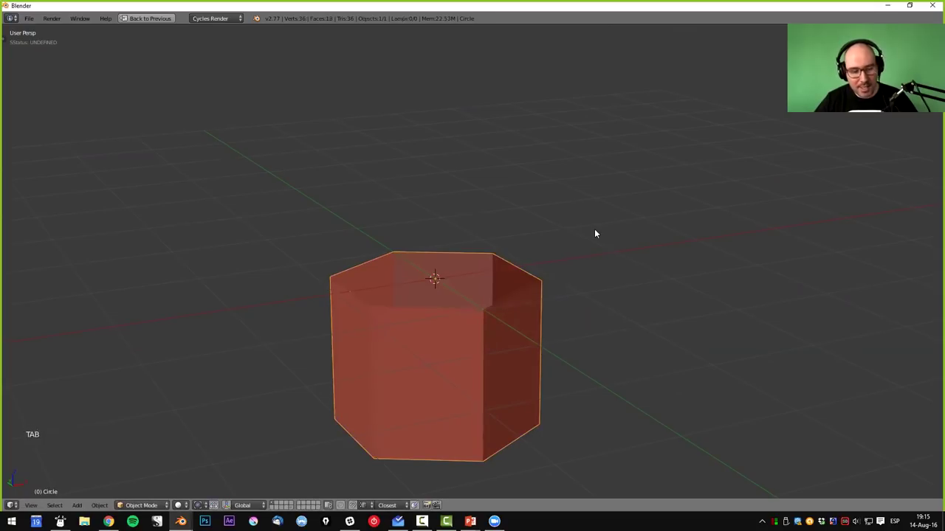
middle_click(544, 293)
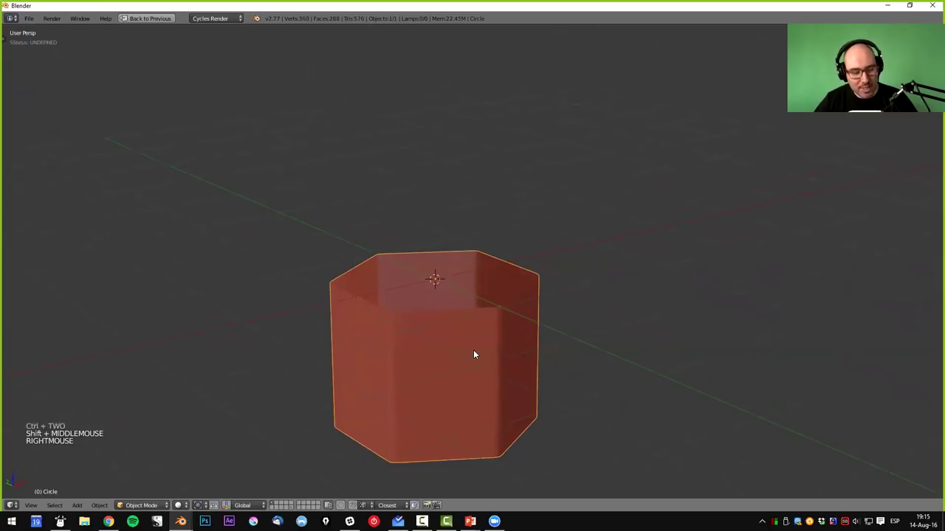
key(t)
click(37, 191)
middle_click(553, 354)
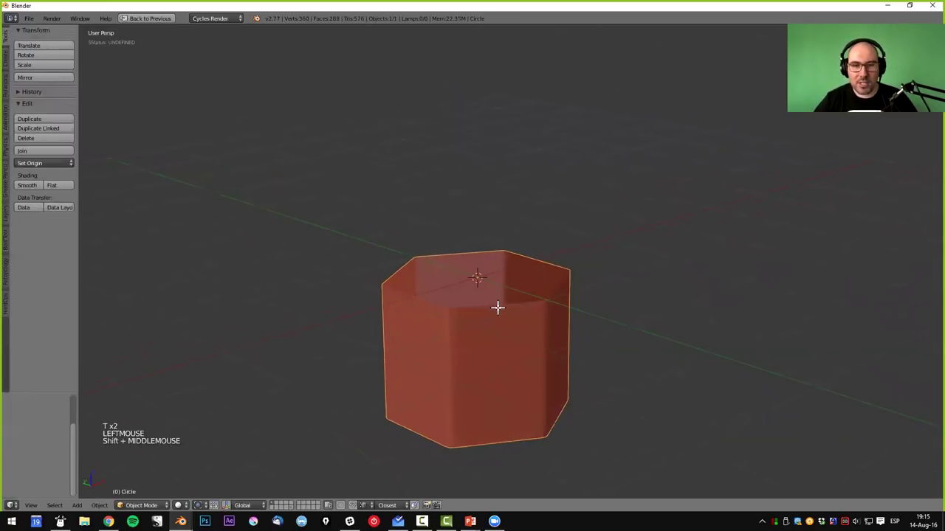
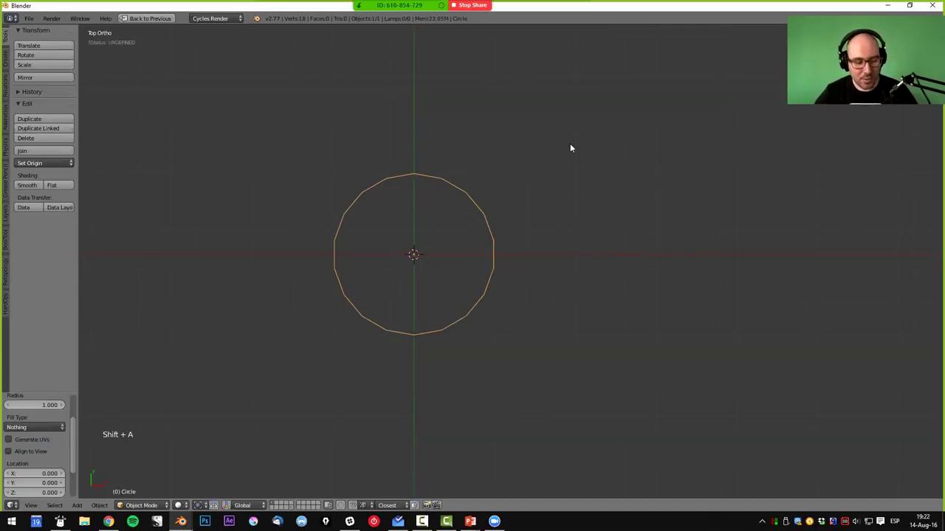
- Extrude and scale the circle into a cone, then smooth it at subdivision level 2
key(F6)
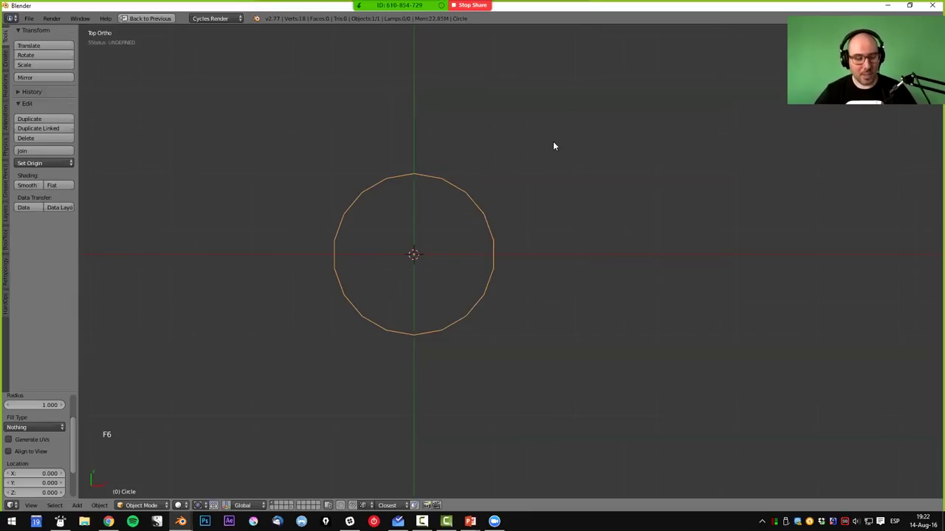
key(F6)
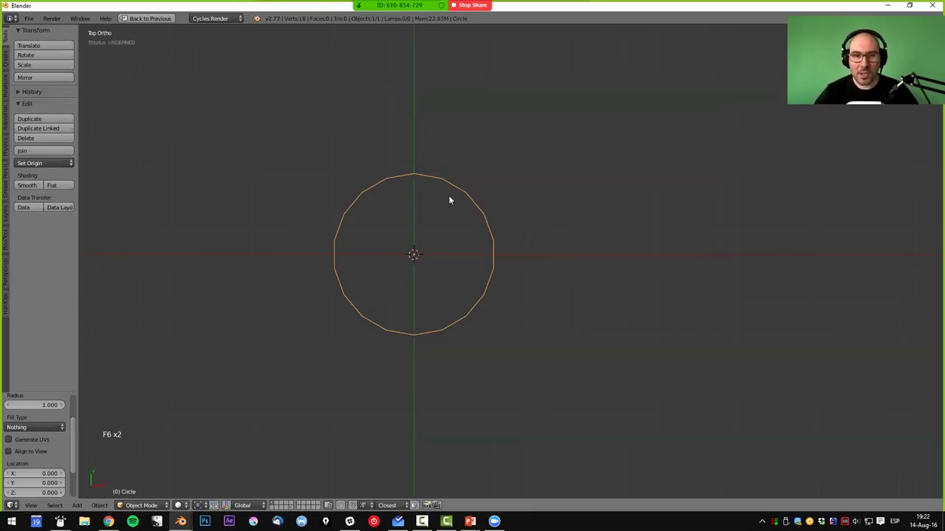
right_click(456, 194)
key(Tab)
key(e)
key(s)
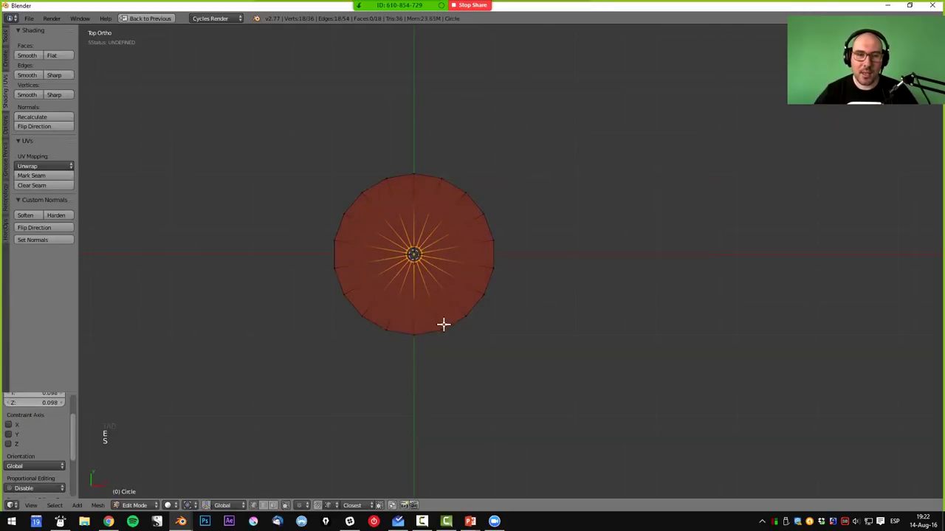
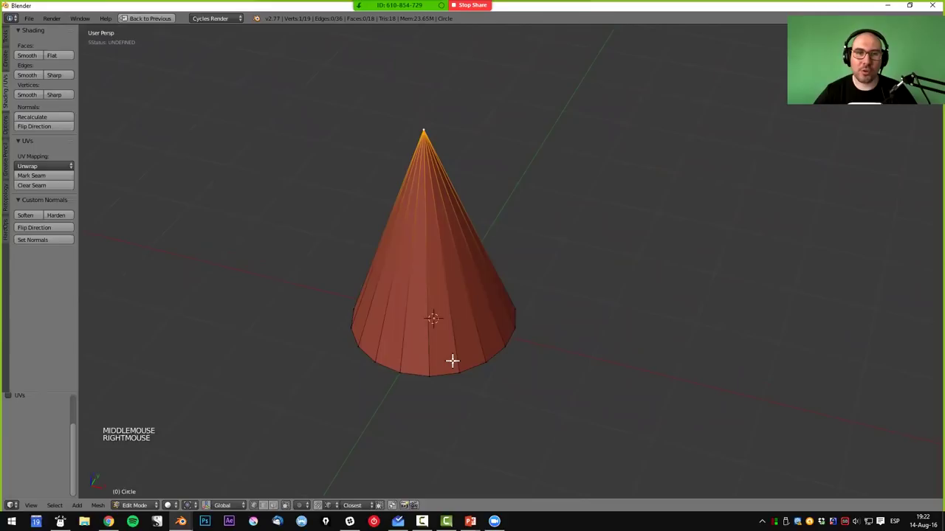
key(Tab)
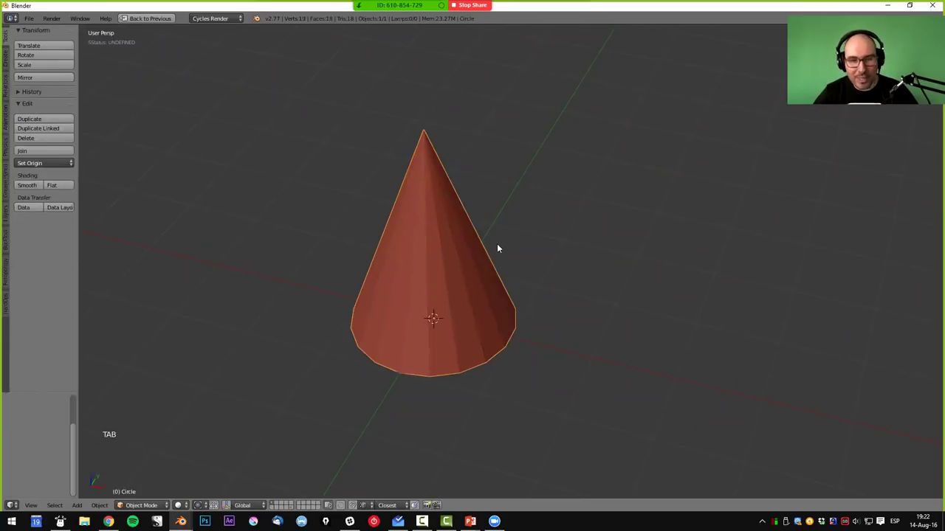
key(ctrl+2)
- Select the red cone, undo the last changes and reopen it for mesh editing
middle_click(457, 305)
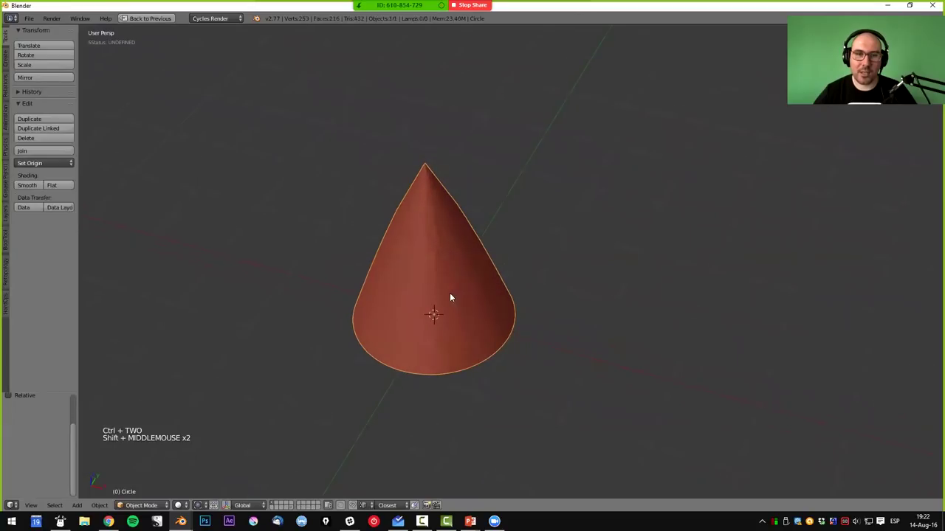
right_click(430, 166)
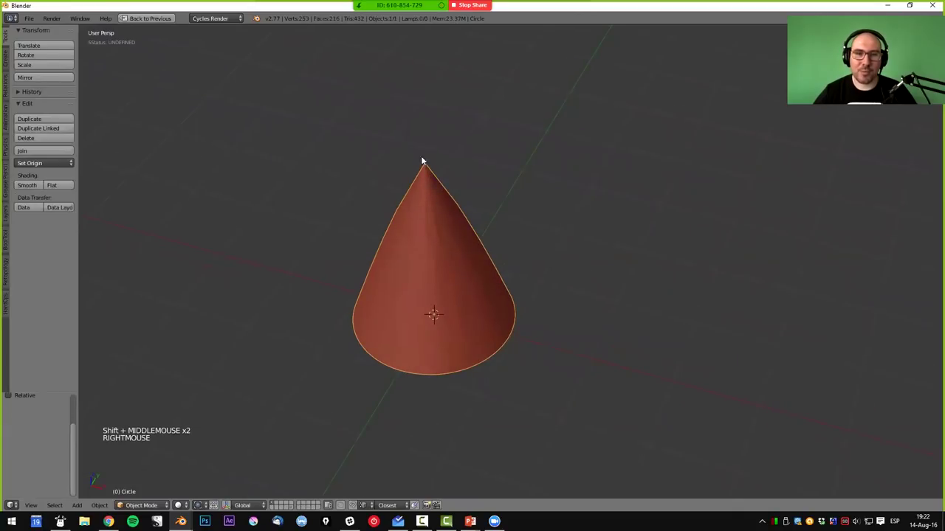
key(ctrl+z)
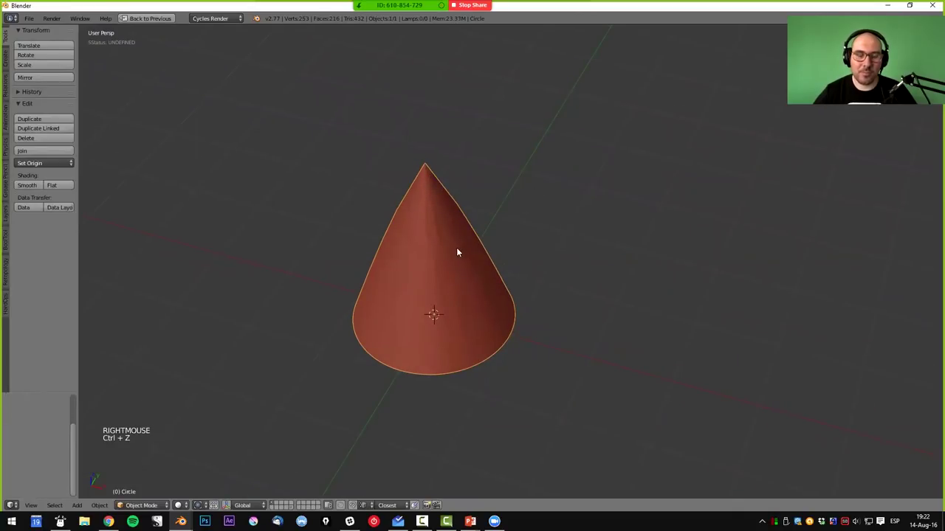
key(ctrl+z)
key(Tab)
middle_click(448, 215)
- Open the cone's apex into a small ring with an edge loop scaled near the tip
key(ctrl+z)
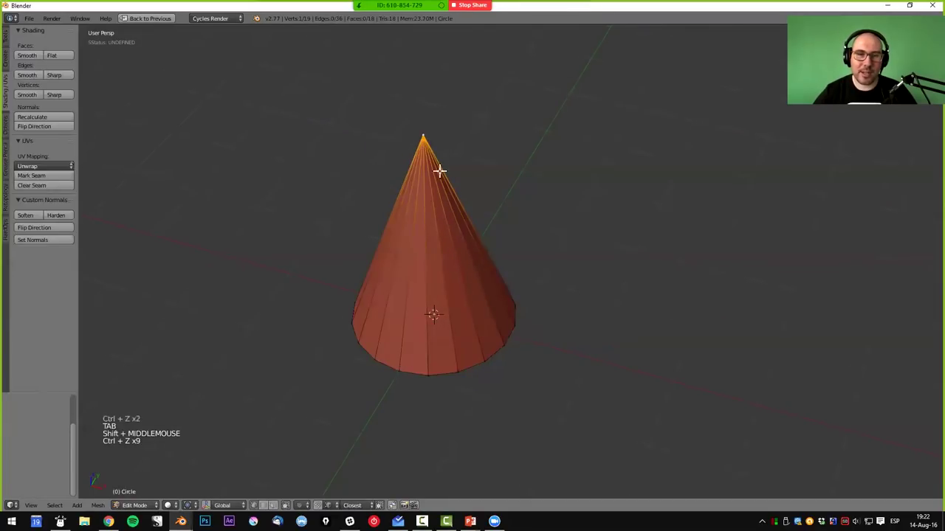
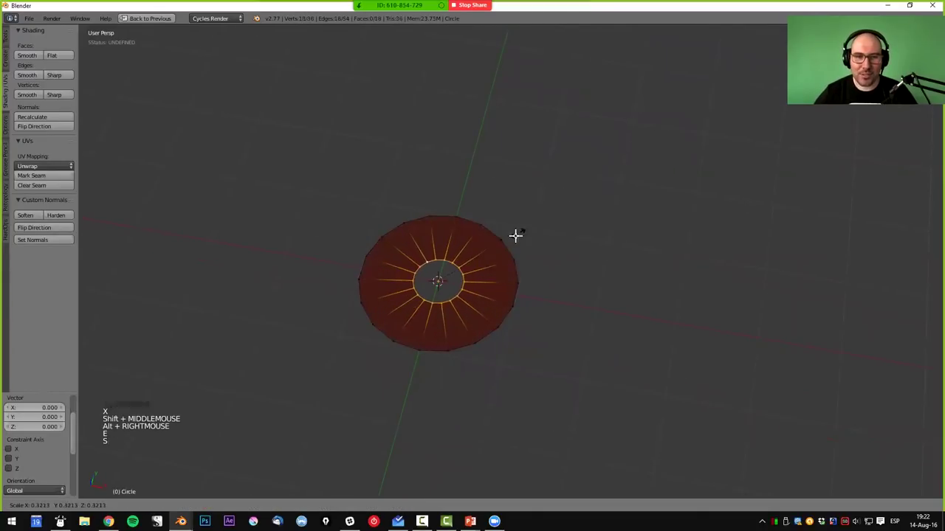
key(g)
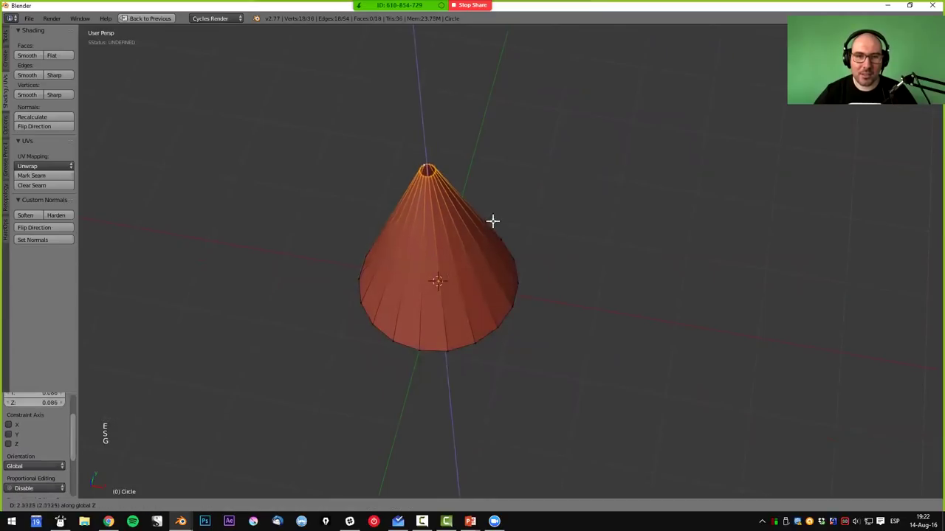
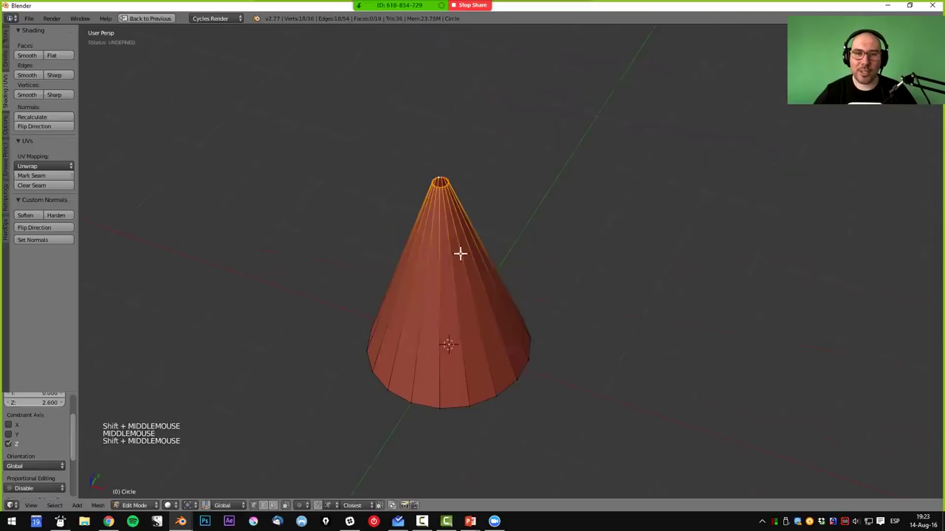
key(ctrl+r)
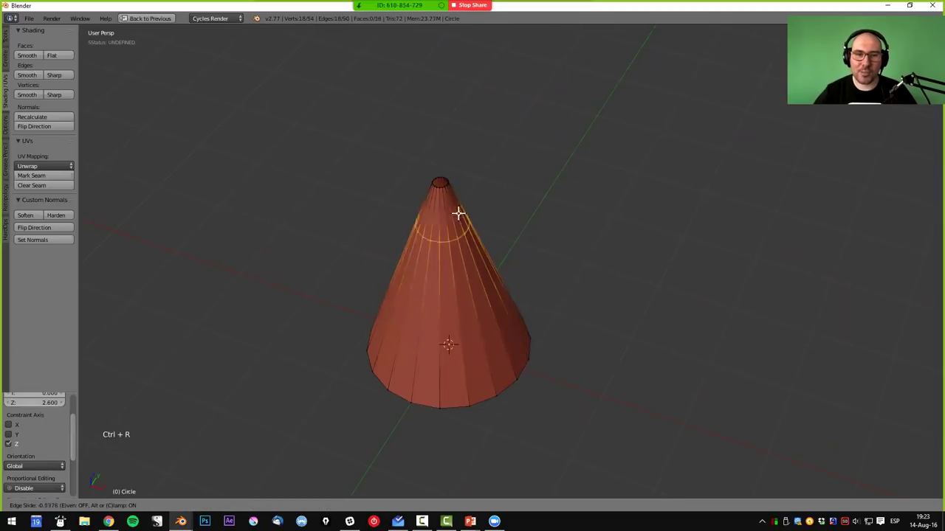
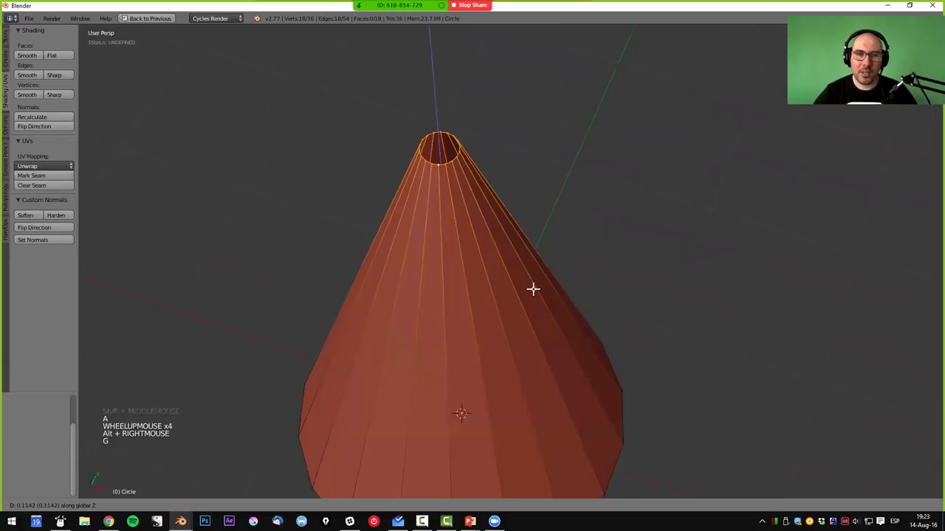
key(s)
key(a)
middle_click(532, 310)
scroll(down, 3)
scroll(down, 3)
- Recalculate the cone's normals and return to Object Mode in top view
key(KP_7)
key(Tab)
middle_click(486, 297)
key(a)
key(ctrl+n)
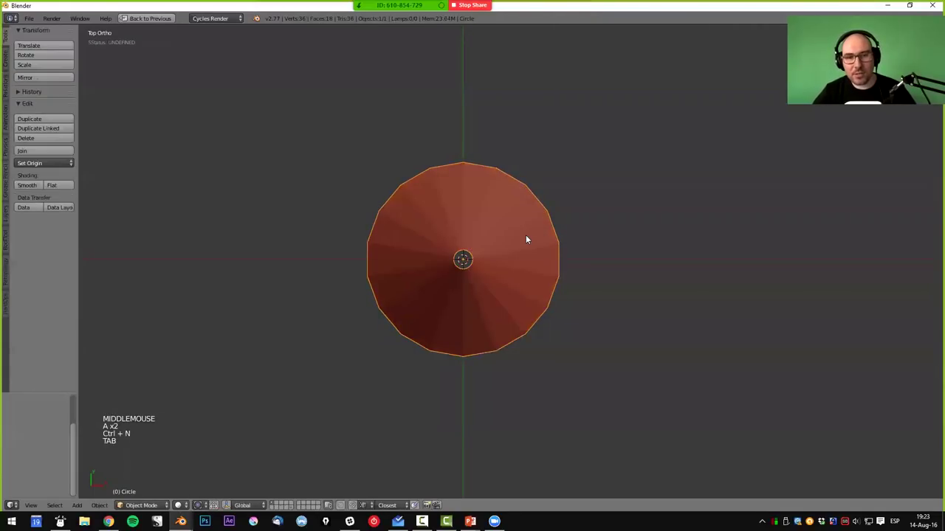
key(Tab)
- Select the cone and display it as a wireframe showing 18 faces around the ring
middle_click(552, 251)
right_click(504, 227)
scroll(up, 3)
middle_click(496, 244)
key(z)
middle_click(500, 212)
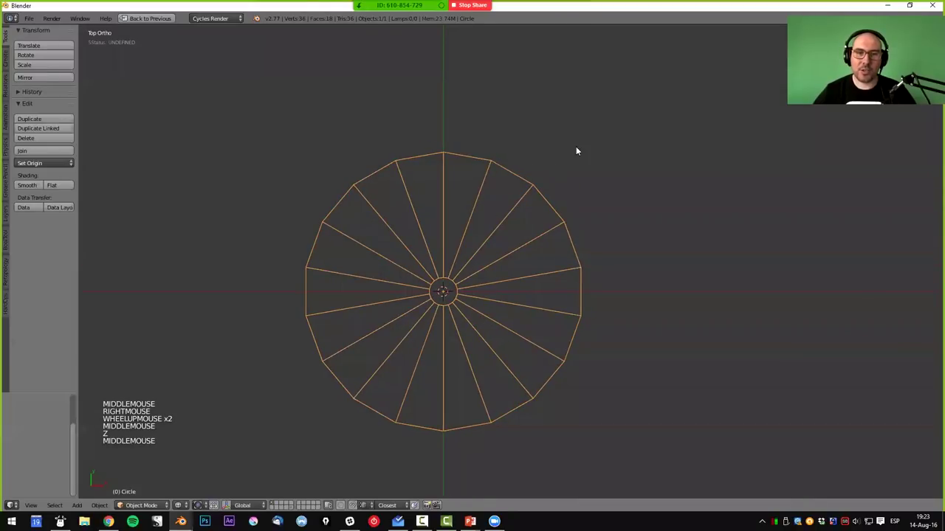
- Add a circle reduced to 6 vertices and position the hexagon outline over the cone's base
key(shift+a)
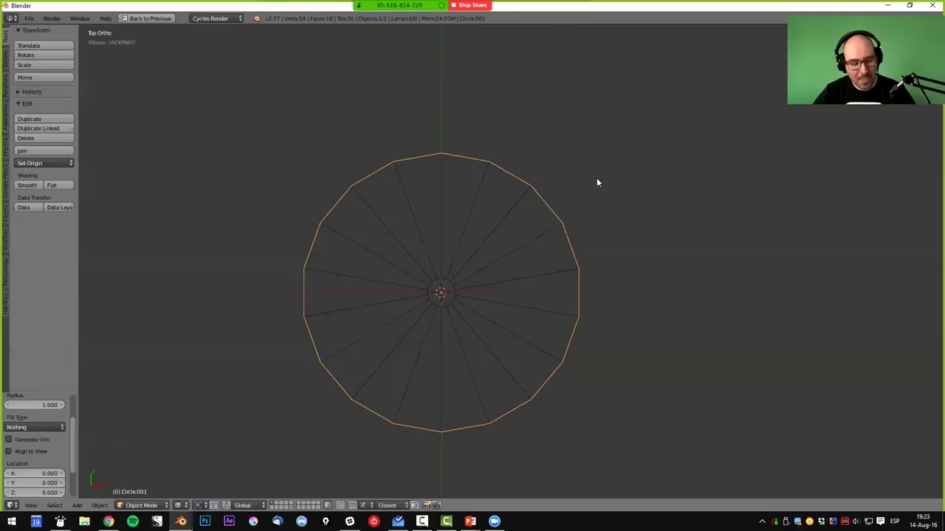
key(F6)
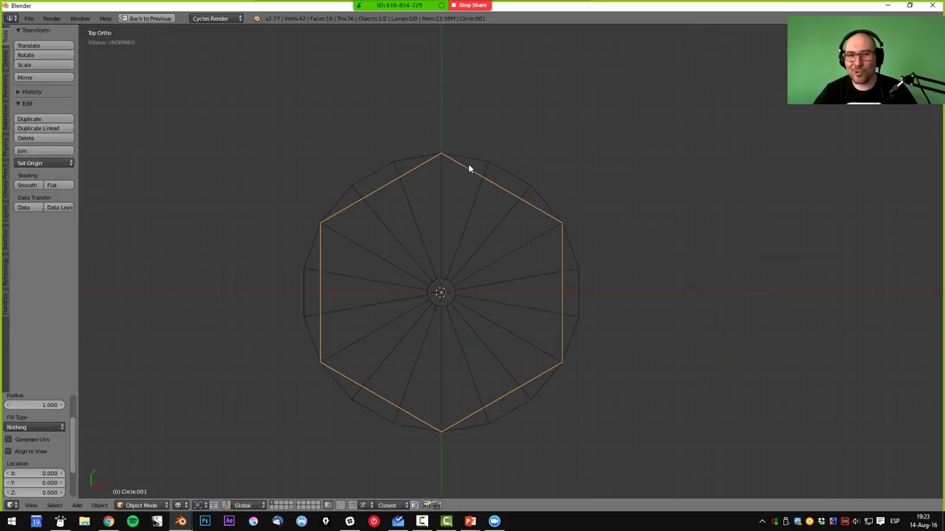
right_click(542, 213)
right_click(551, 218)
scroll(up, 3)
scroll(down, 3)
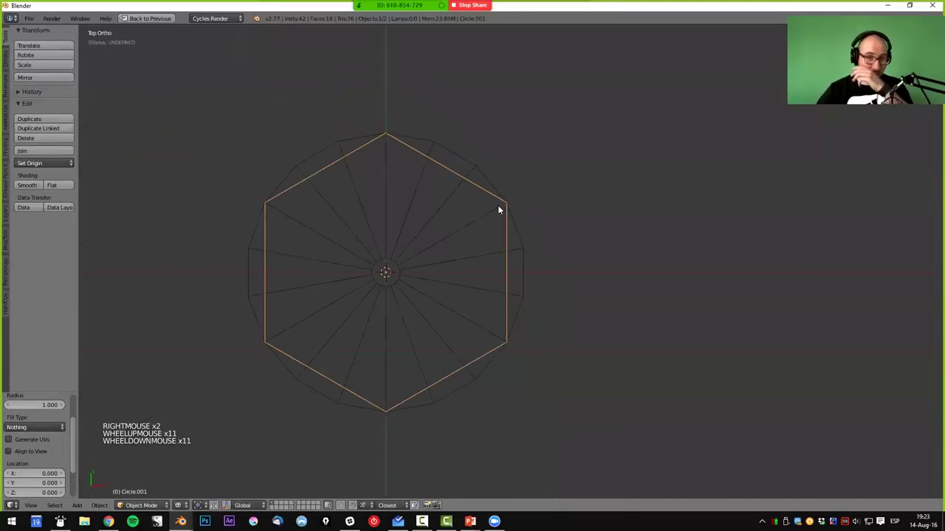
scroll(down, 3)
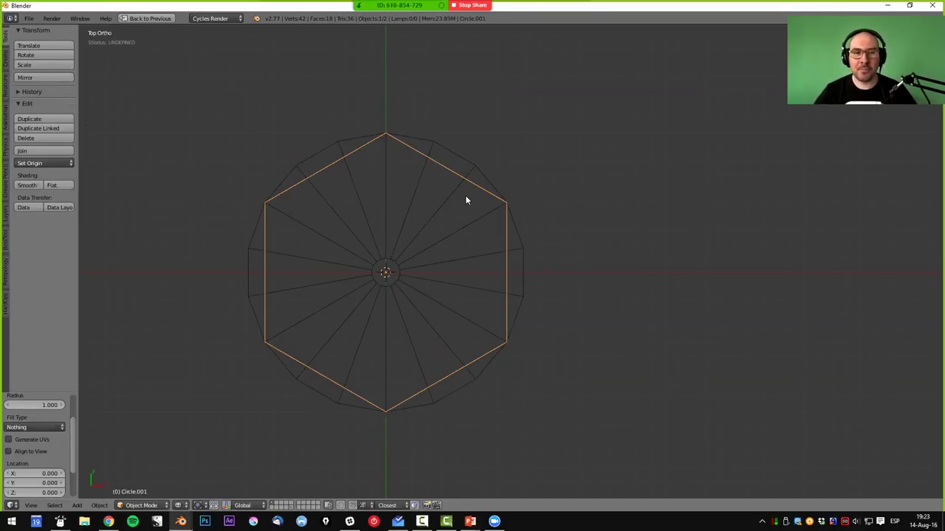
middle_click(534, 316)
middle_click(526, 336)
scroll(down, 3)
key(g)
middle_click(514, 288)
key(KP_7)
scroll(up, 3)
- Select the cone and switch into editing its mesh
right_click(499, 147)
scroll(up, 3)
key(Tab)
middle_click(38, 183)
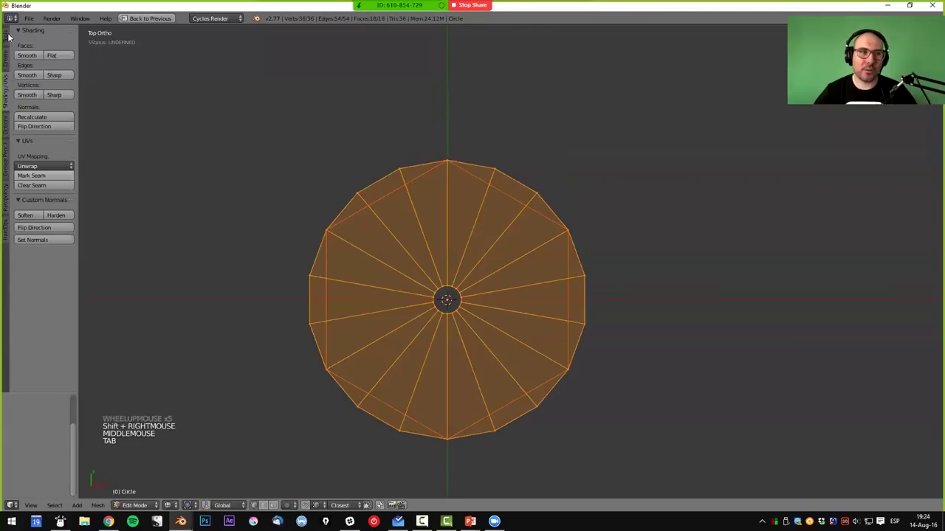
- Scale and move the cone's base vertices onto the hexagon outline using the mesh tools
click(8, 34)
click(49, 283)
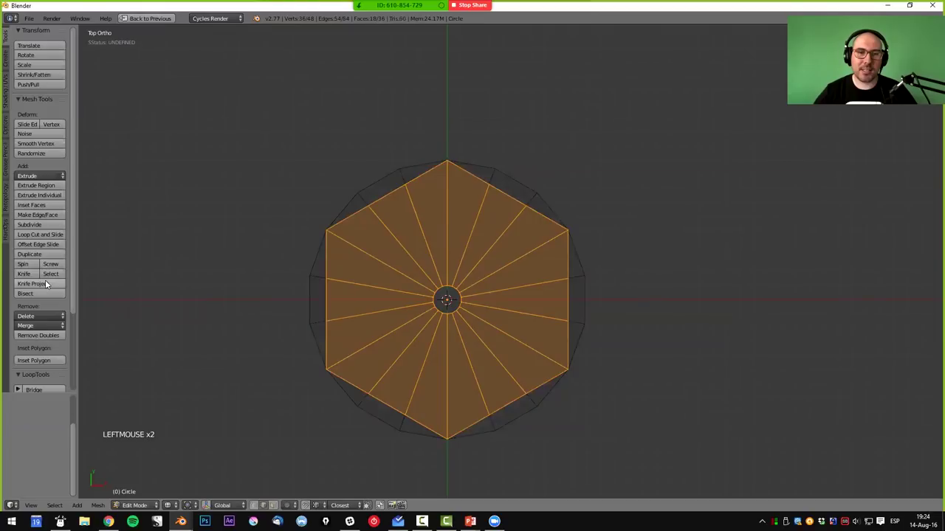
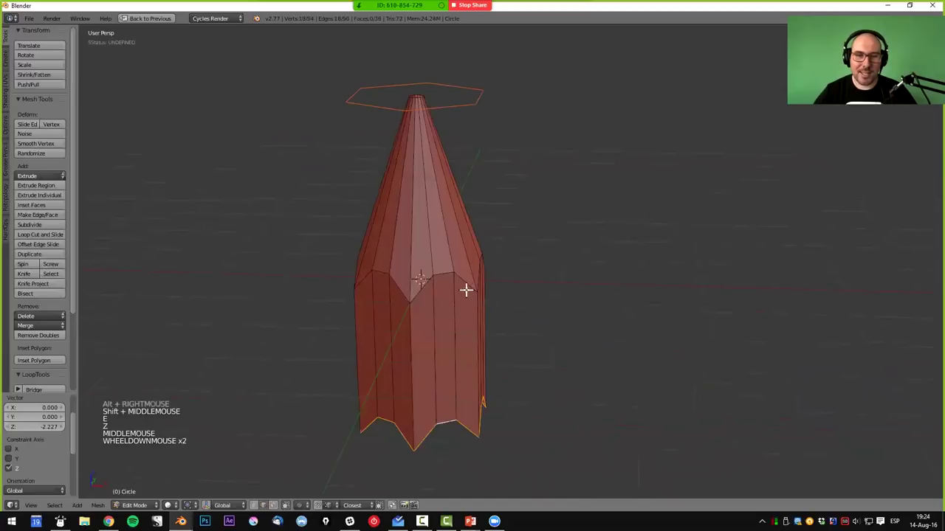
key(s)
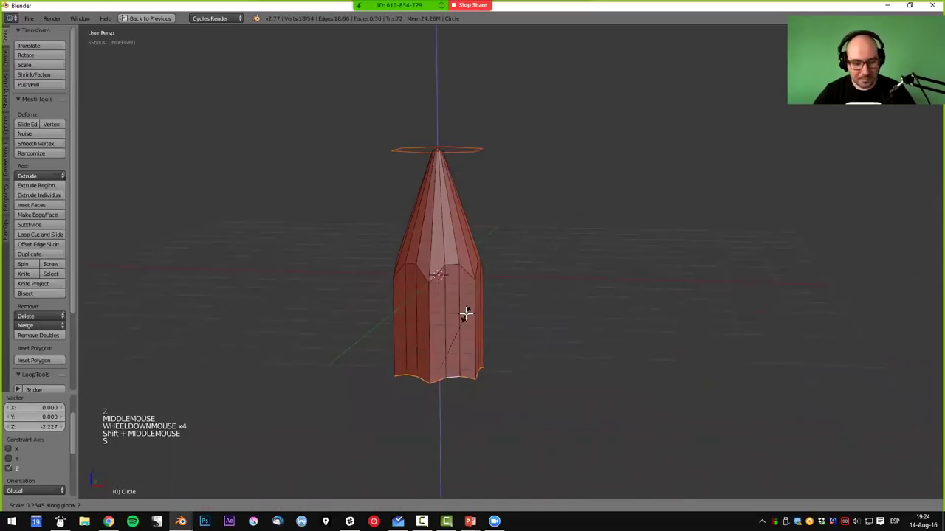
key(g)
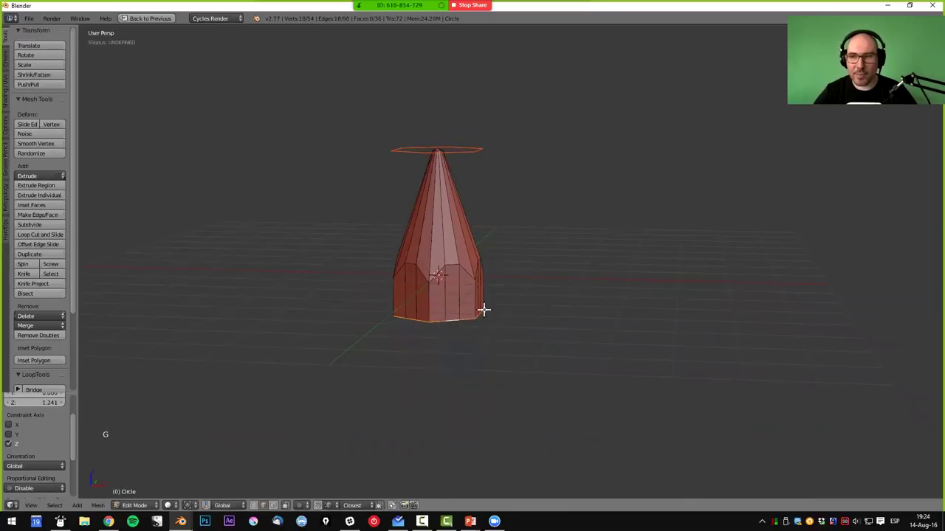
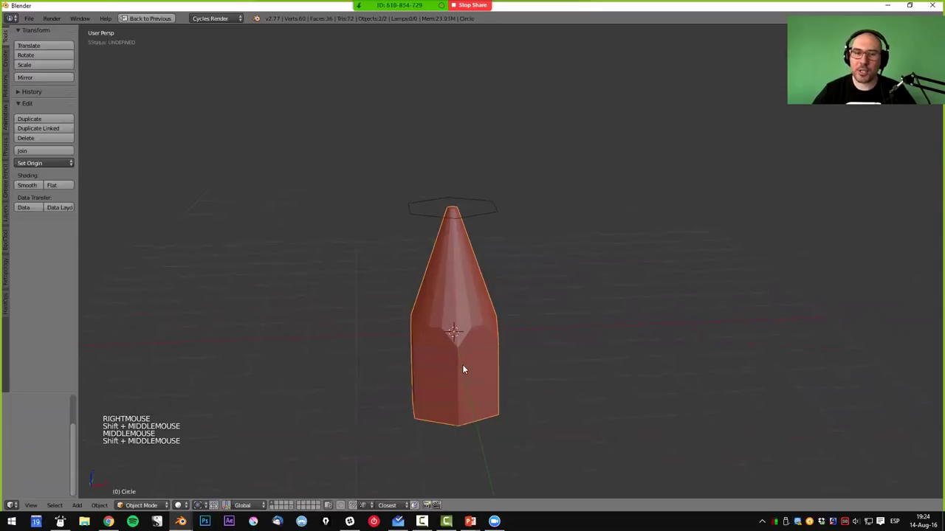
- Add a Subdivision Surface (Ctrl+2) to round the cone into a bullet shape, then return to mesh editing
right_click(481, 310)
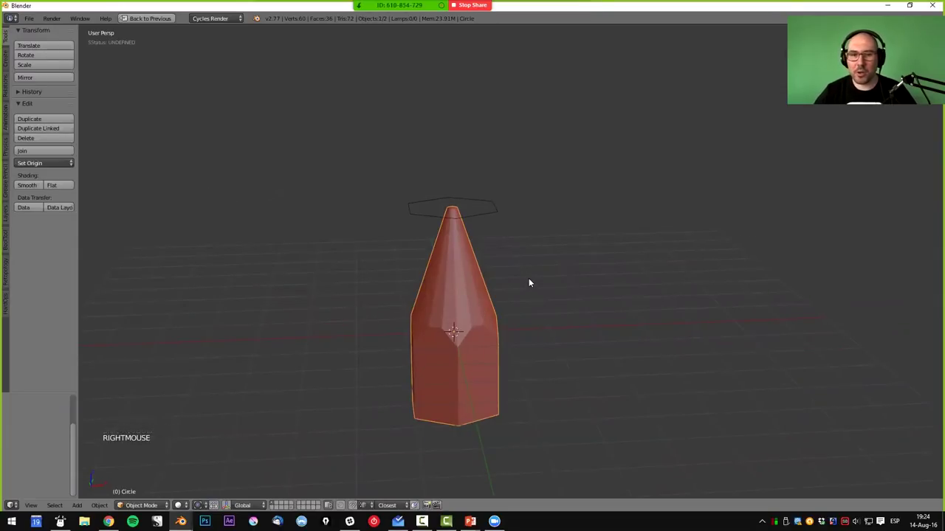
key(ctrl+2)
middle_click(479, 315)
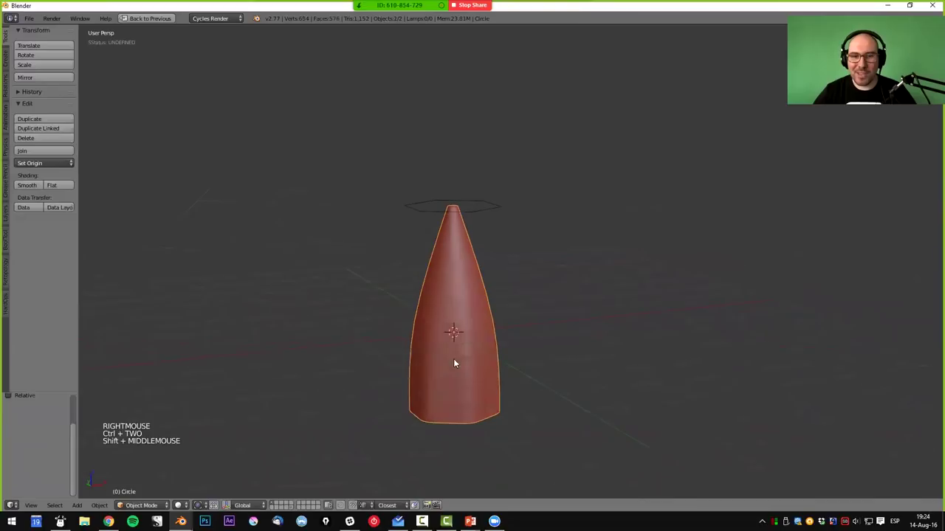
middle_click(500, 339)
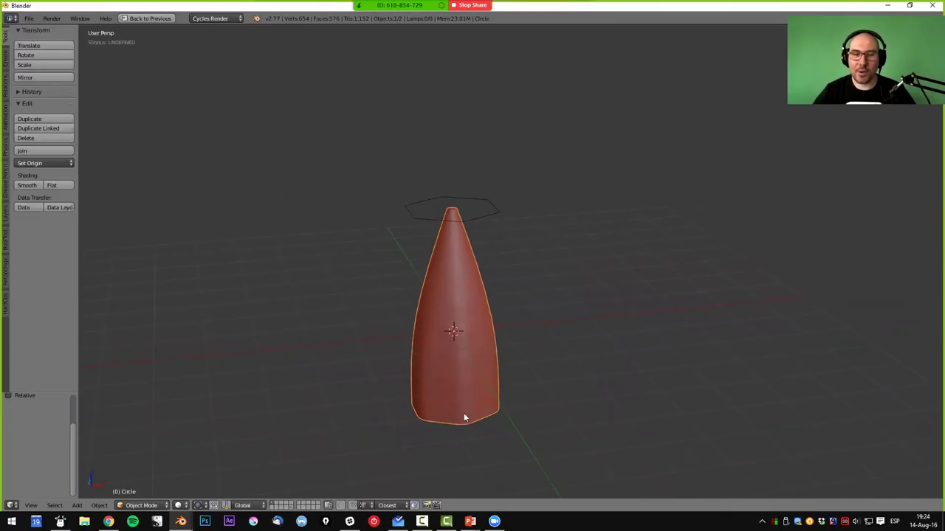
middle_click(458, 254)
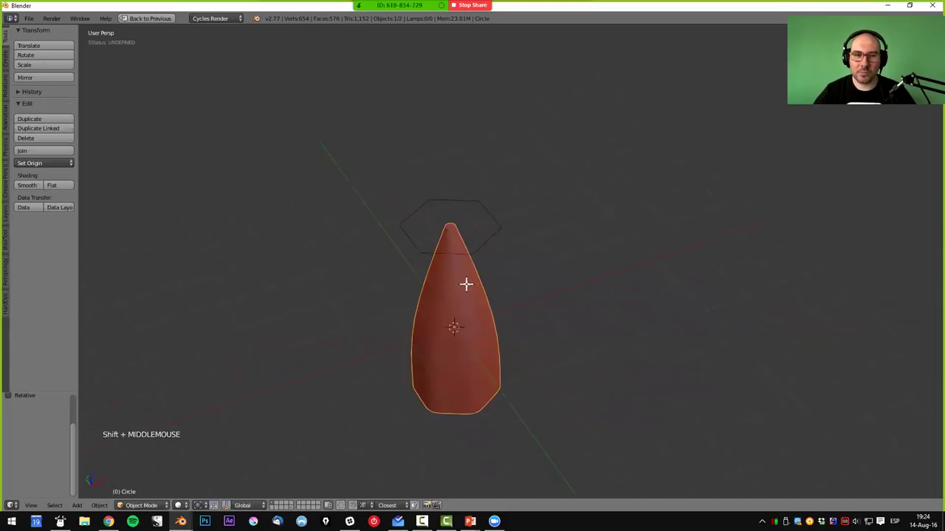
key(Tab)
scroll(up, 3)
key(ctrl+r)
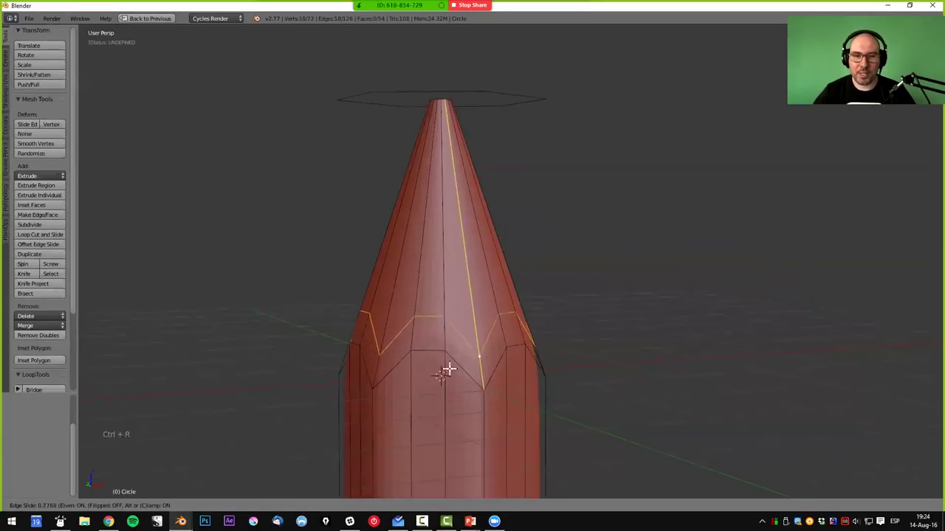
- Add an edge loop around the cone's taper and slide it to sharpen the tip-to-body transition
key(ctrl+z)
key(ctrl+r)
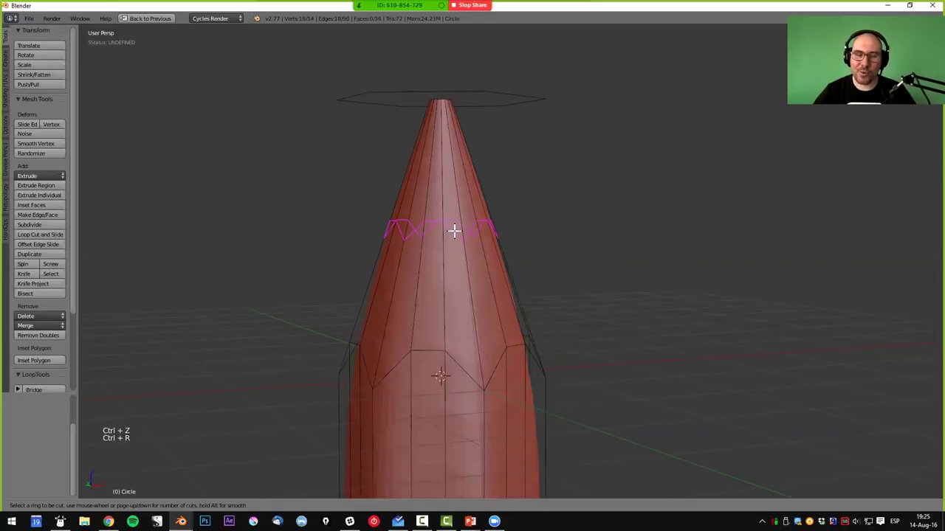
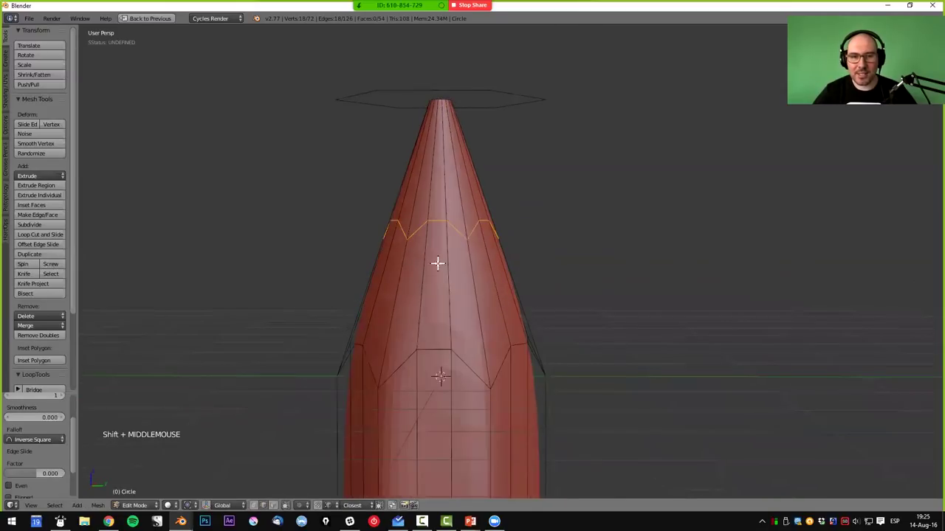
key(g)
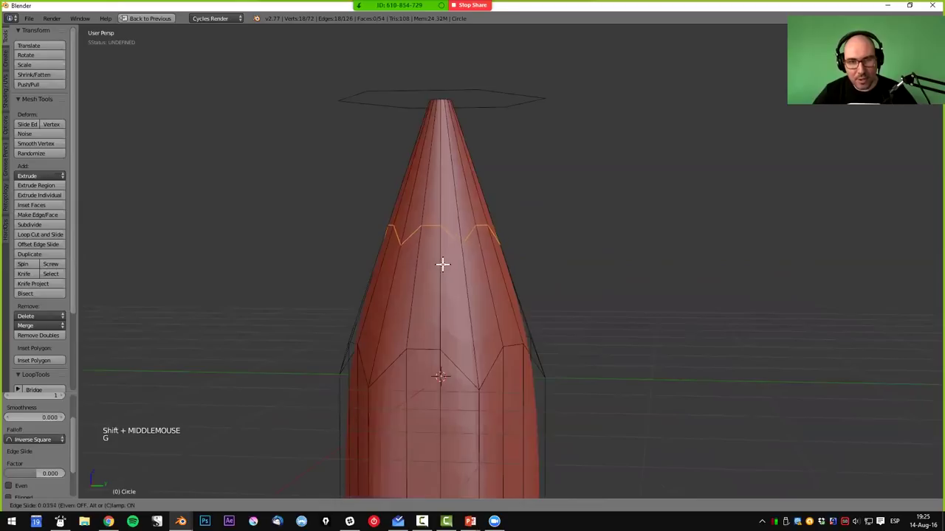
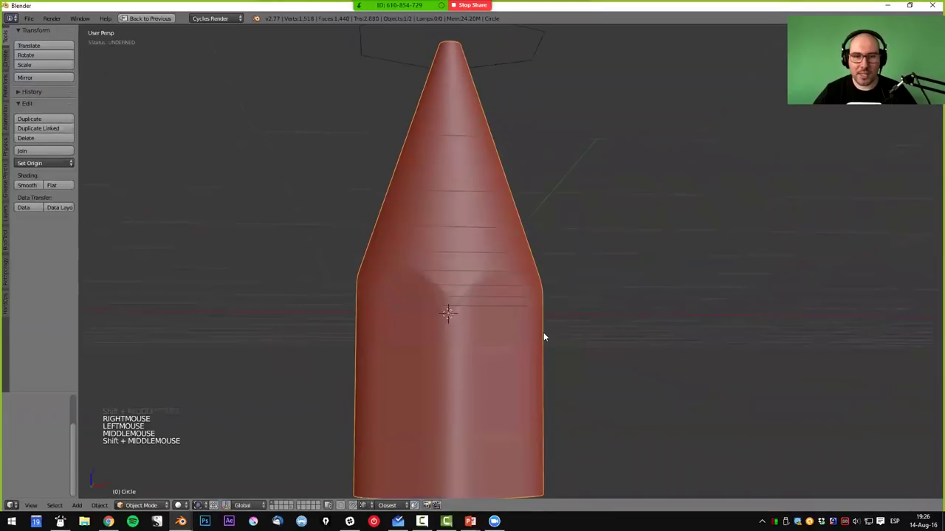
- Orbit the view around the tapered shape
middle_click(502, 358)
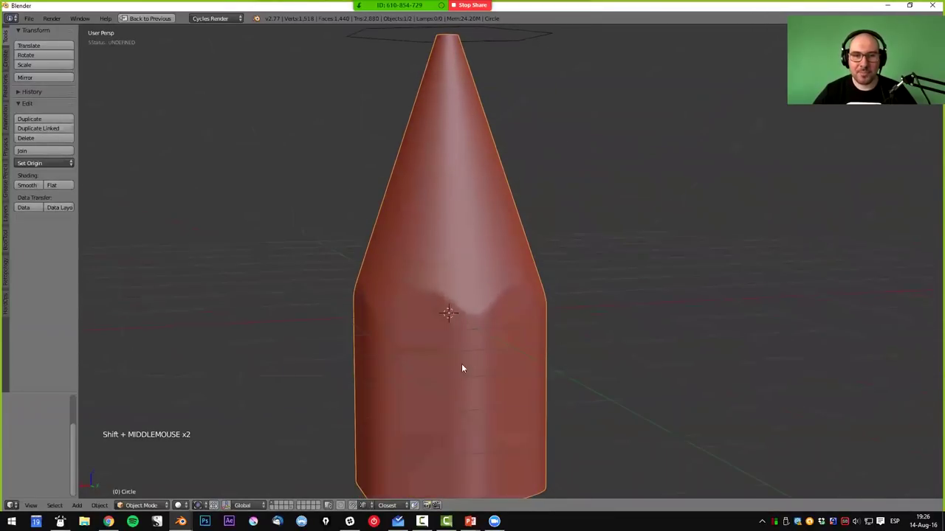
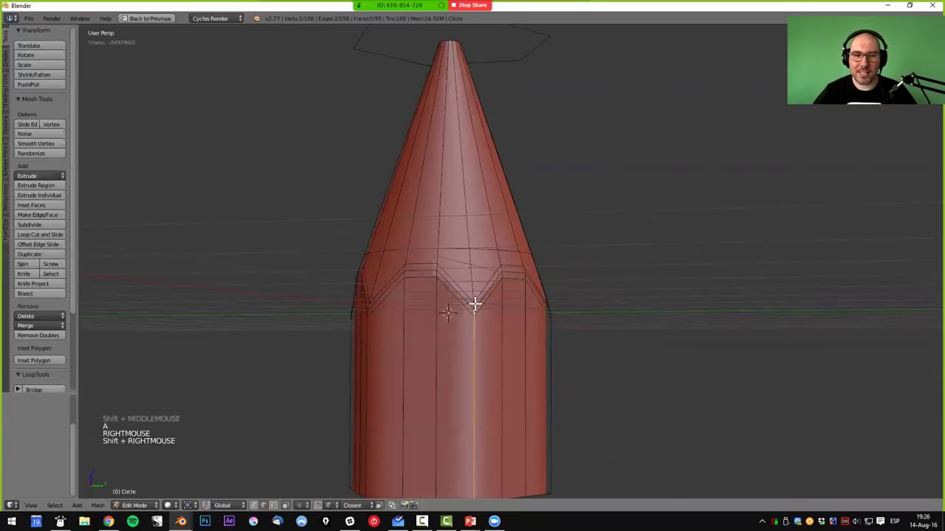
- Add supporting edge loops along the vertical strip under the V notch and preview the smoothed shape
right_click(477, 301)
middle_click(513, 356)
key(ctrl+b)
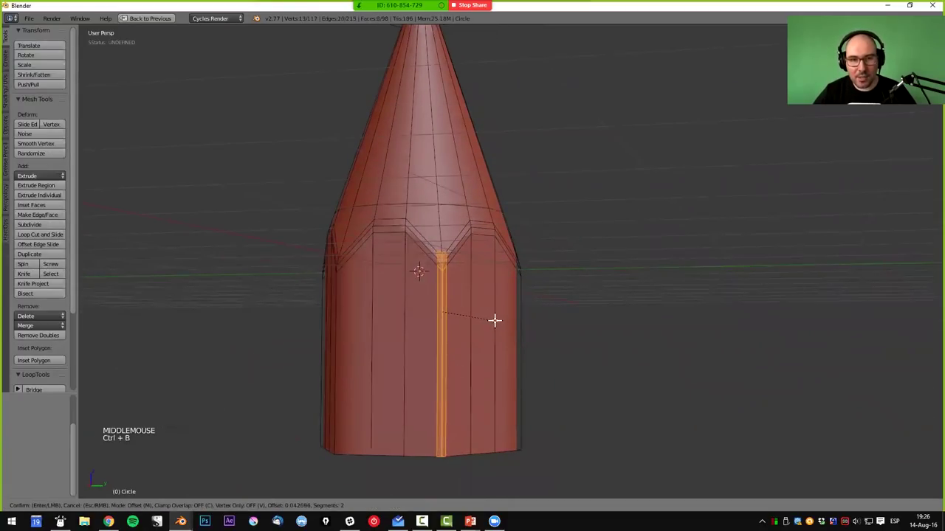
key(Tab)
middle_click(464, 316)
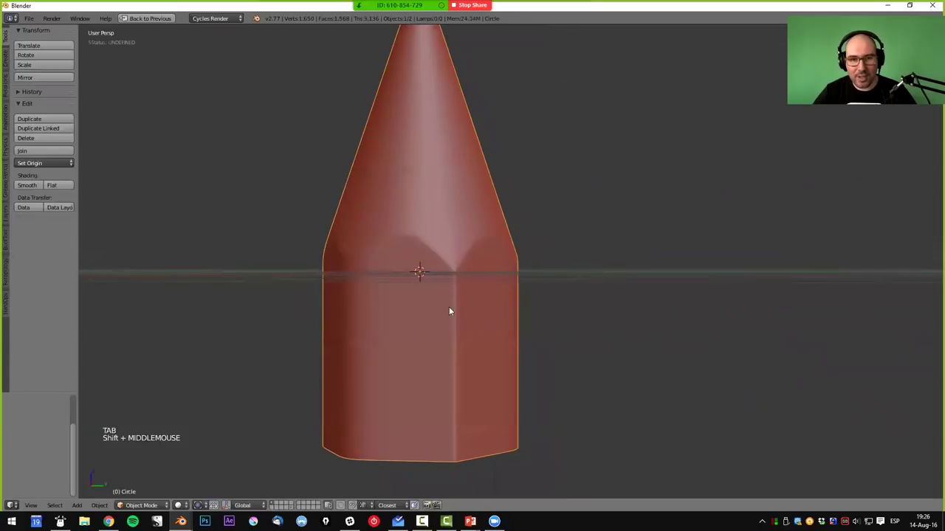
middle_click(448, 289)
scroll(up, 3)
- Merge the stray vertices at the notch tip and inspect the cleaner V-shaped shoulder
key(Tab)
scroll(up, 3)
key(ctrl+Tab)
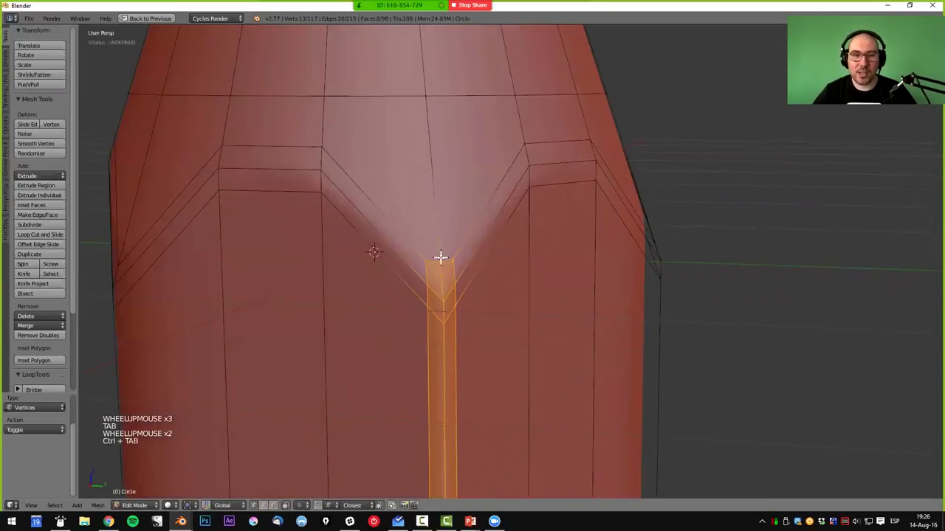
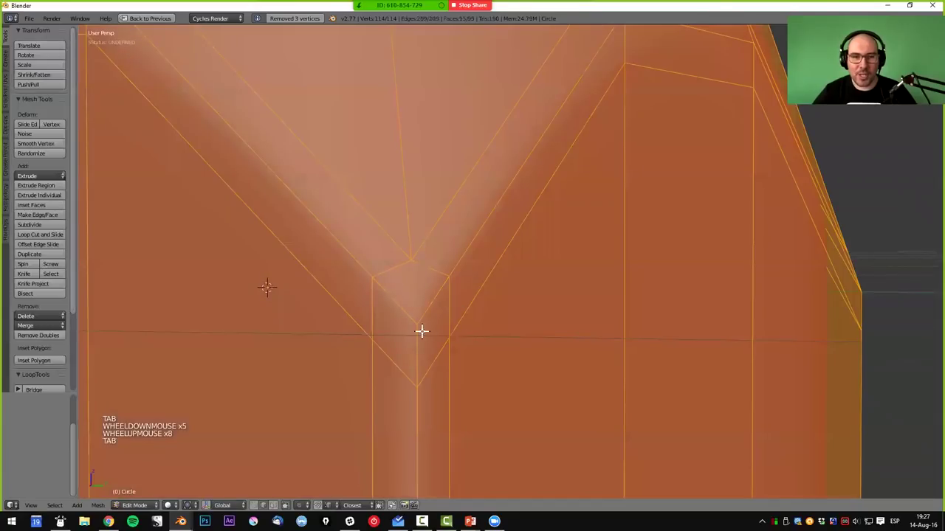
middle_click(423, 329)
scroll(down, 3)
middle_click(417, 353)
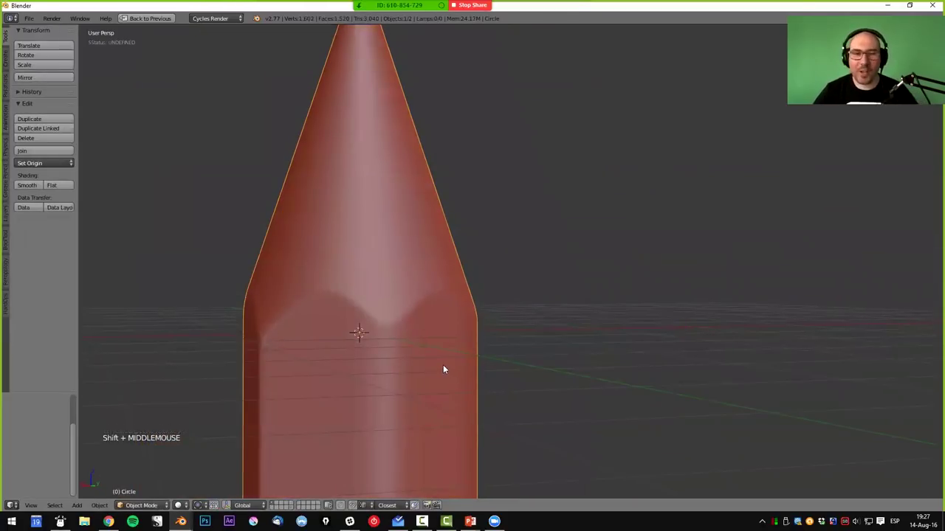
- Select the pencil cone and re-enter mesh editing around the vertical edge under the V notch
middle_click(415, 368)
right_click(380, 349)
key(Tab)
middle_click(405, 350)
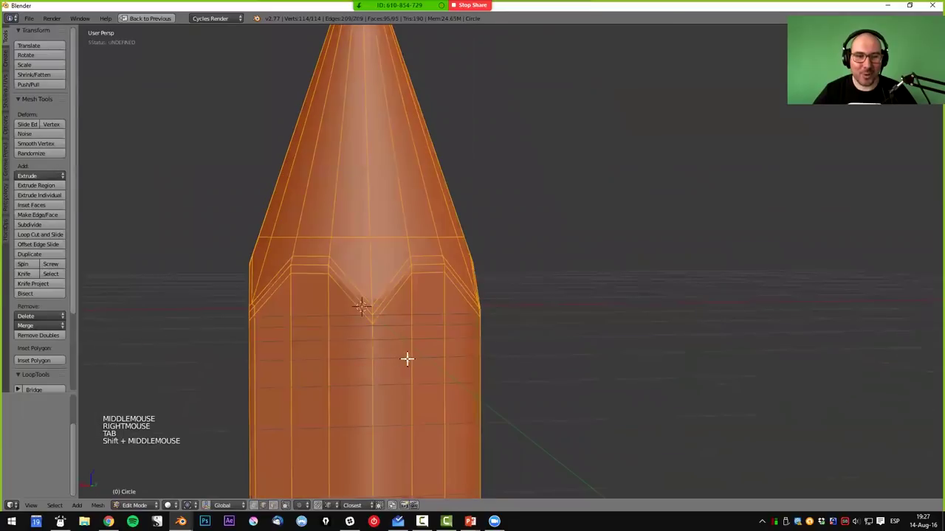
middle_click(402, 332)
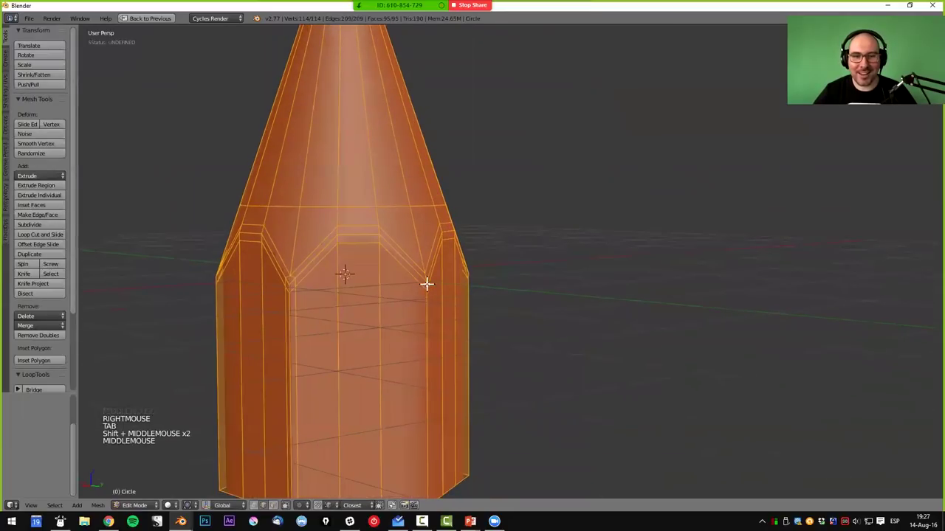
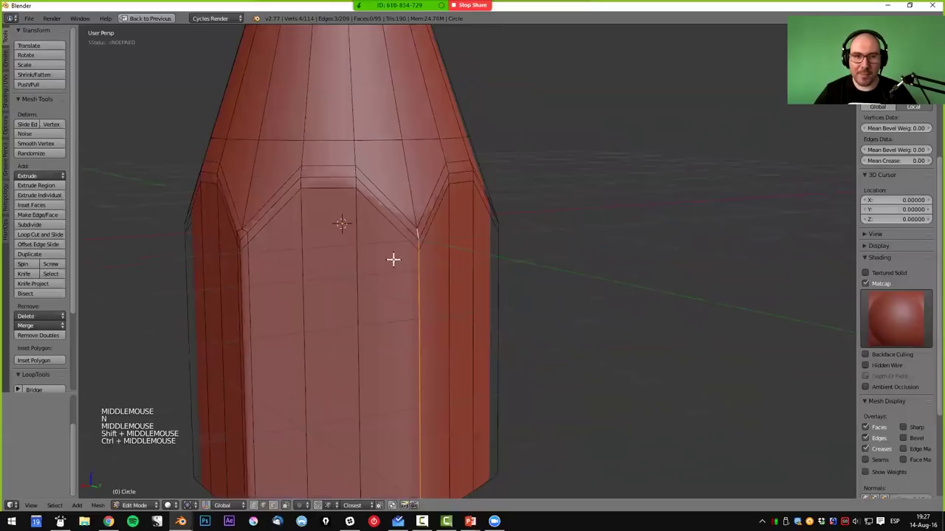
- Crease the vertical edge under the V notch to about 0.68 and preview the sharper ridge
middle_click(409, 273)
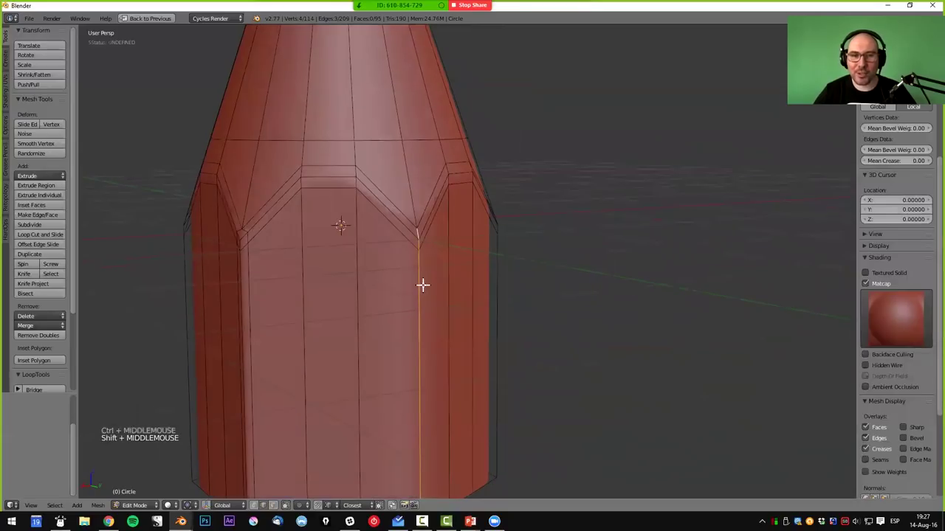
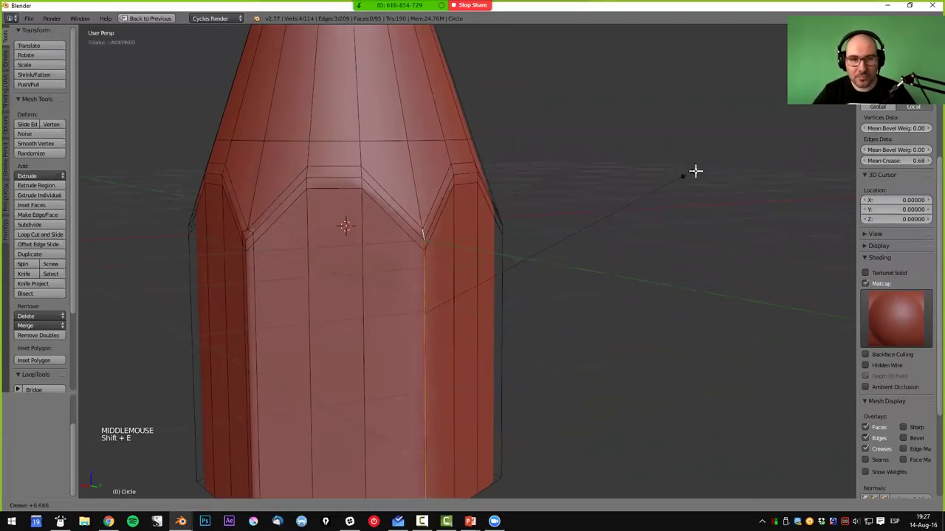
key(Tab)
middle_click(540, 276)
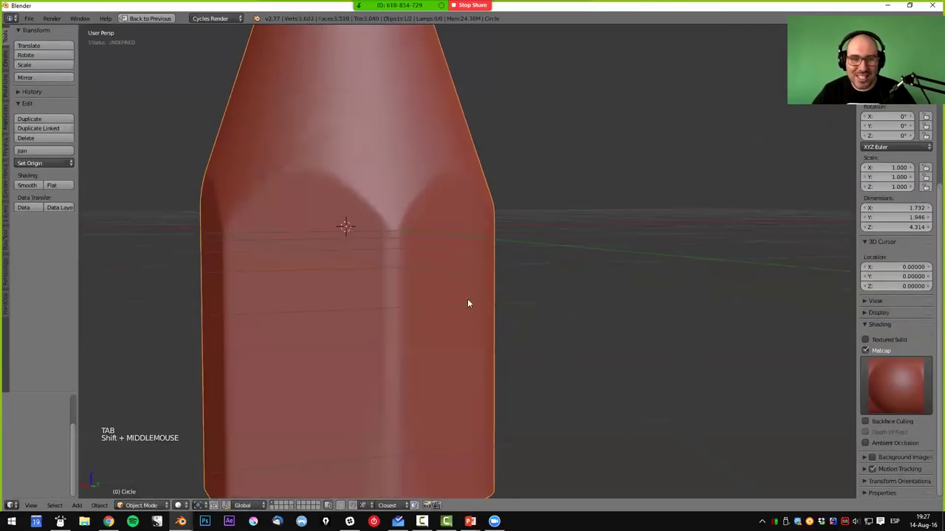
- Orbit and zoom to inspect the creased groove from several angles, then return to mesh editing
middle_click(414, 291)
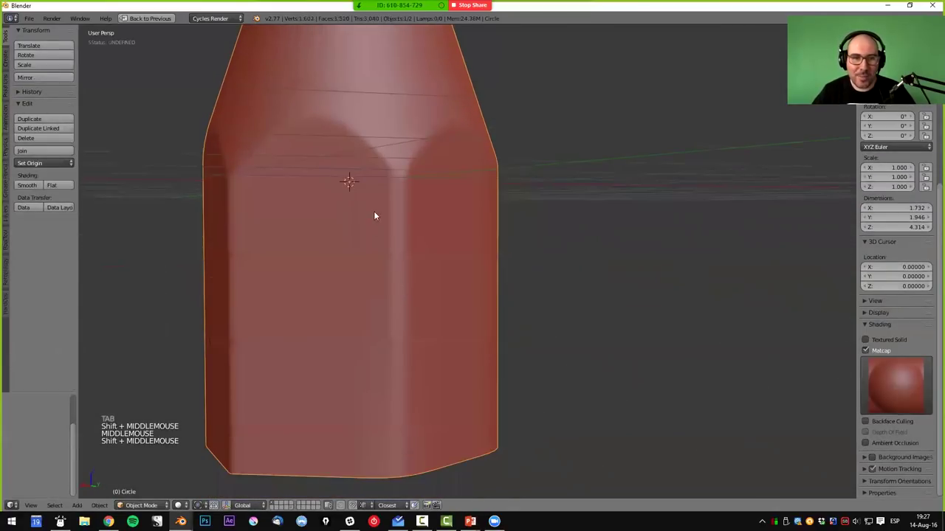
middle_click(378, 276)
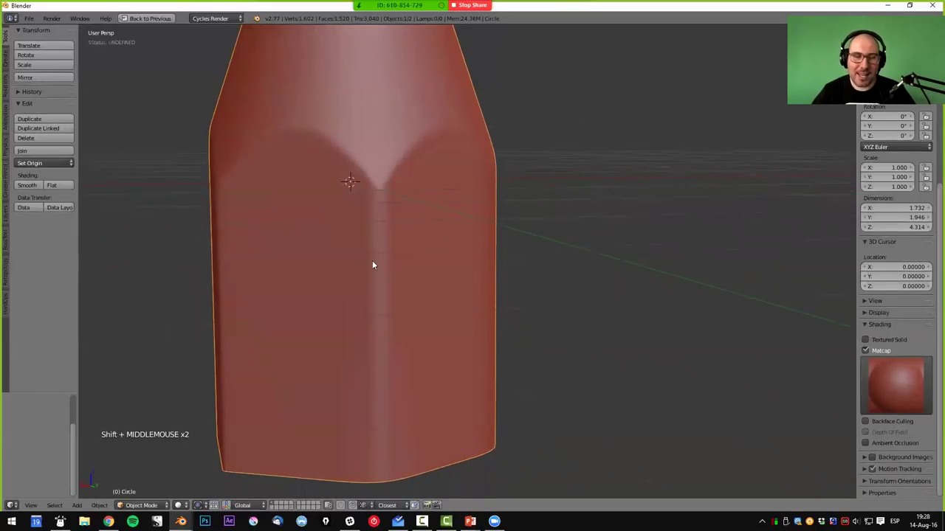
middle_click(385, 214)
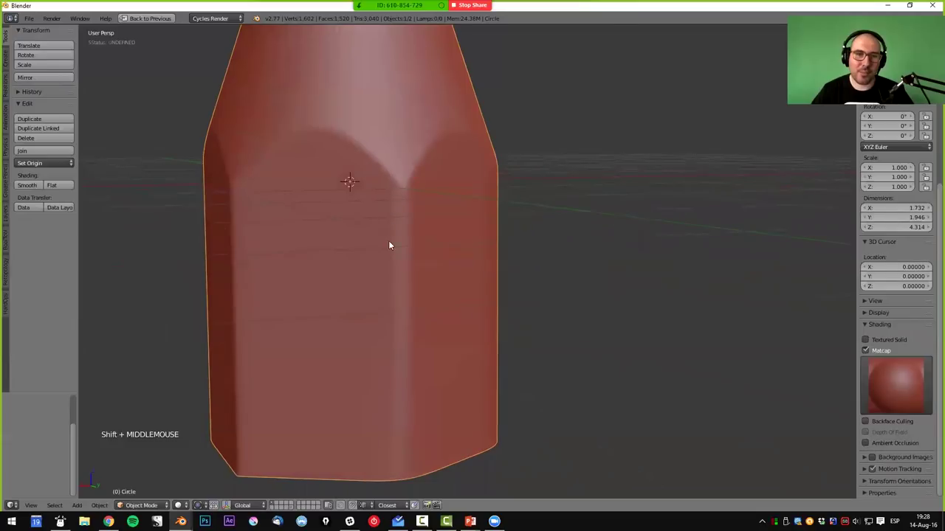
middle_click(436, 257)
scroll(down, 3)
middle_click(512, 298)
scroll(down, 3)
scroll(up, 3)
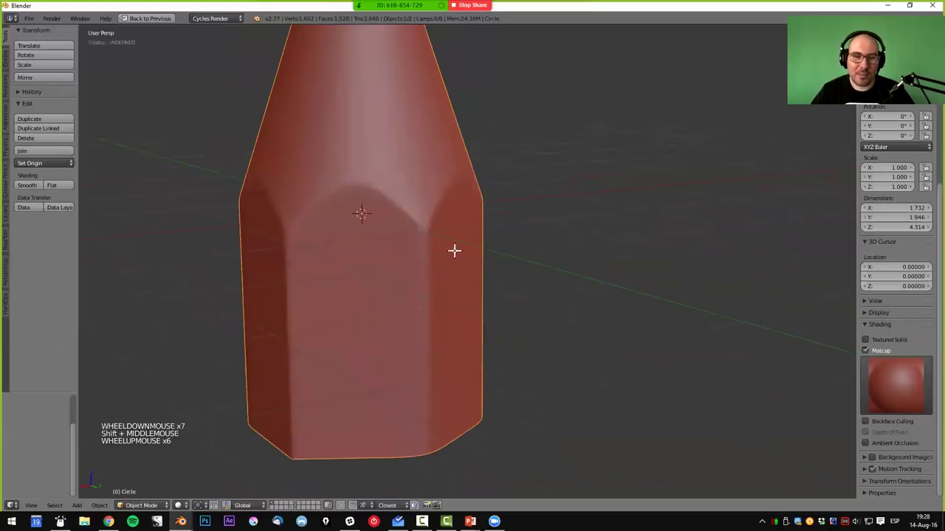
key(Tab)
middle_click(464, 247)
scroll(up, 3)
- Reset the vertical edge's Mean Crease to 0.00 via Shift+E
key(shift+e)
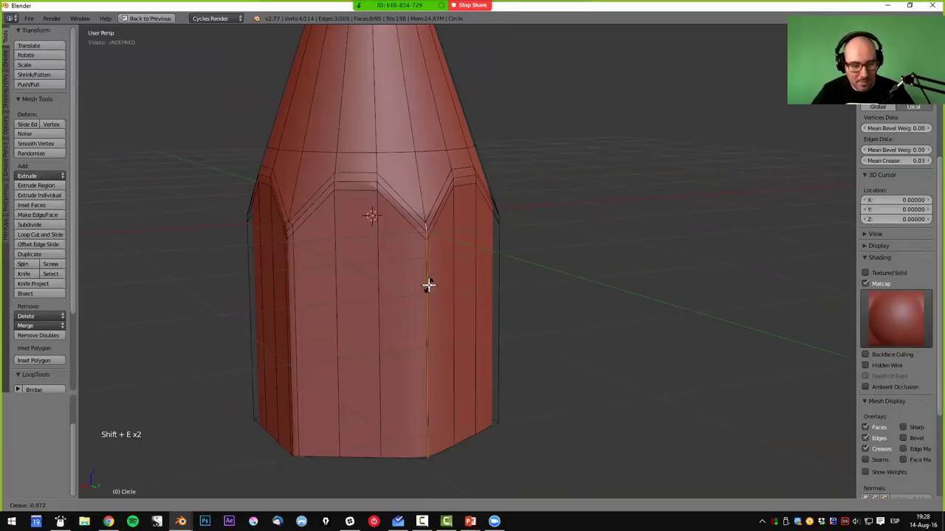
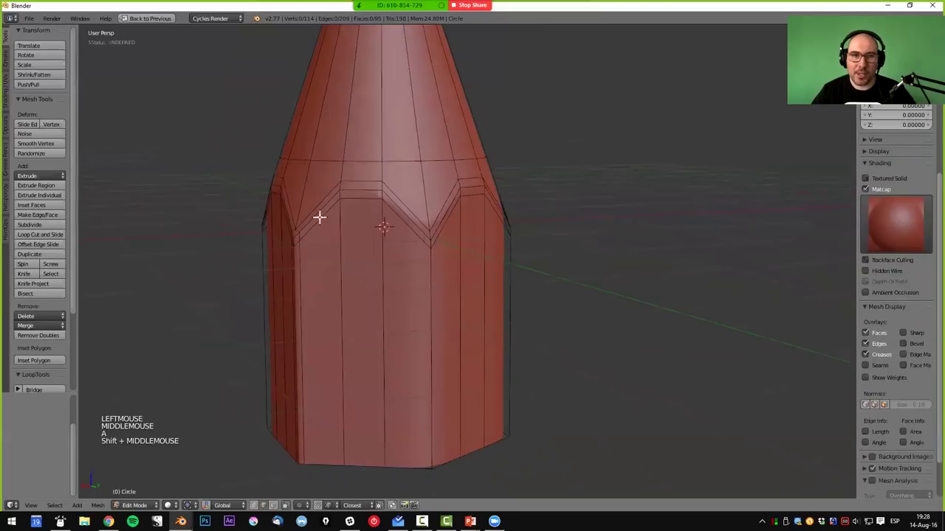
scroll(up, 3)
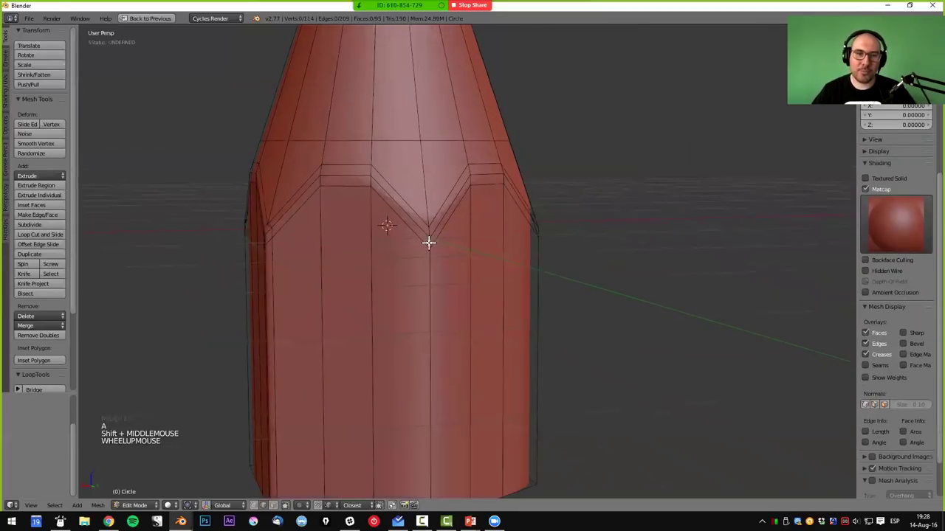
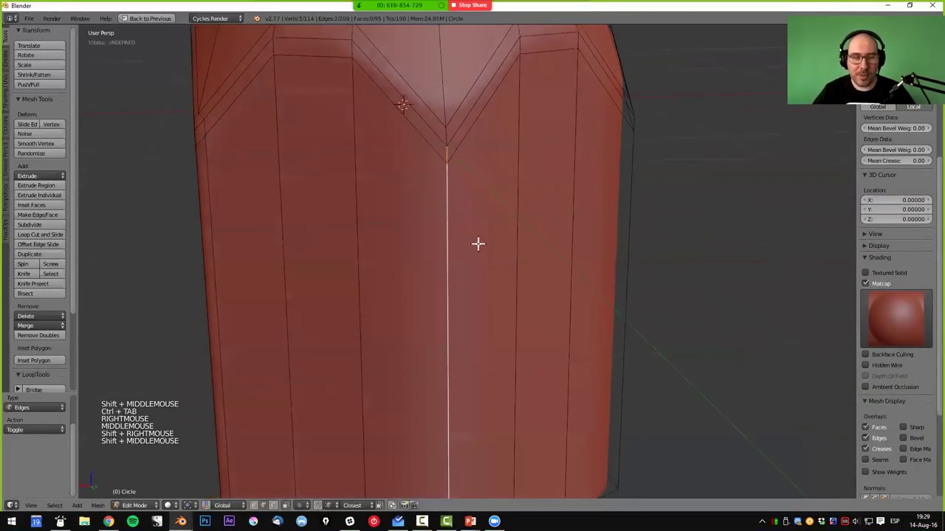
- Bevel the vertical edges under the V notches into narrow two-segment supporting strips
key(ctrl+b)
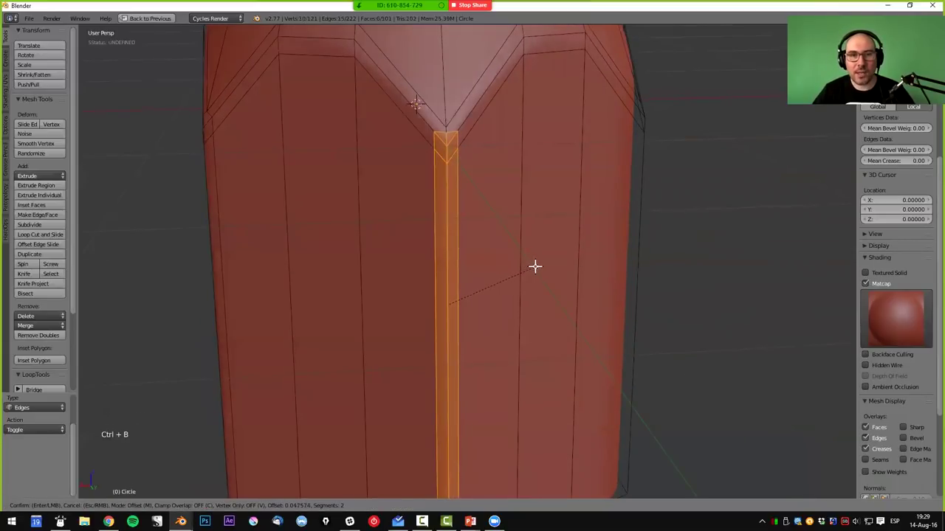
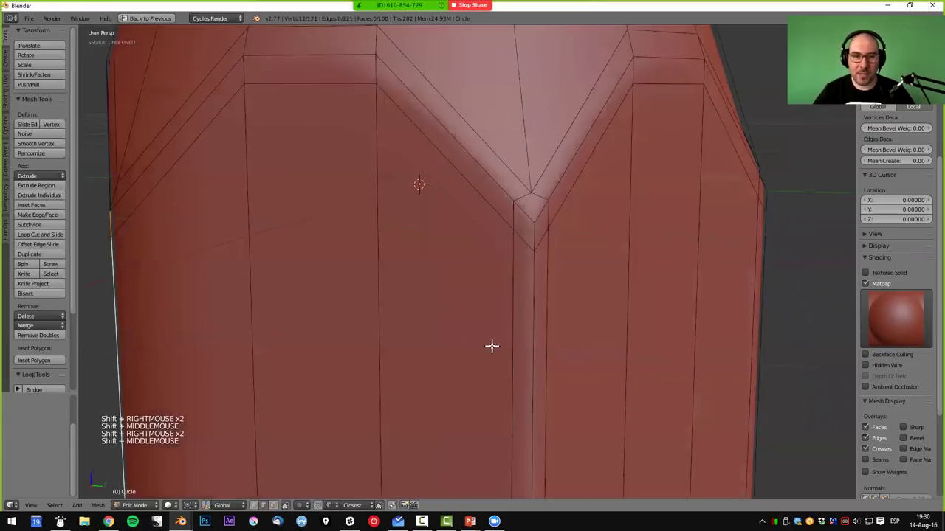
key(ctrl+b)
middle_click(615, 359)
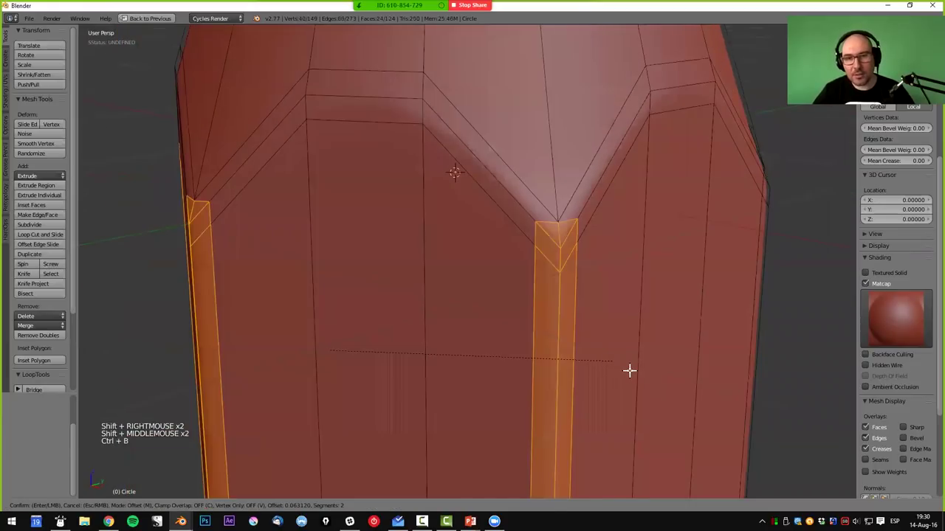
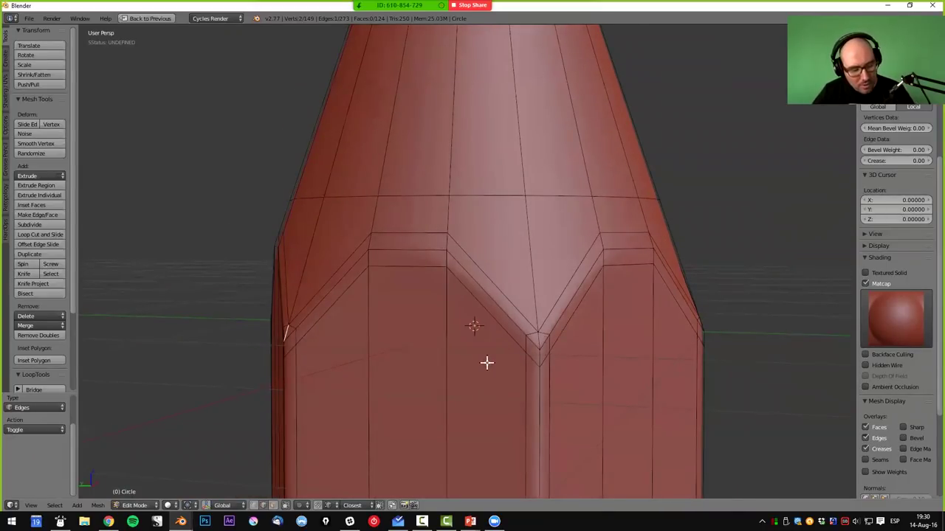
- Select one tip triangle and grab all similar triangles by polygon sides
key(ctrl+shift+g)
key(shift+g)
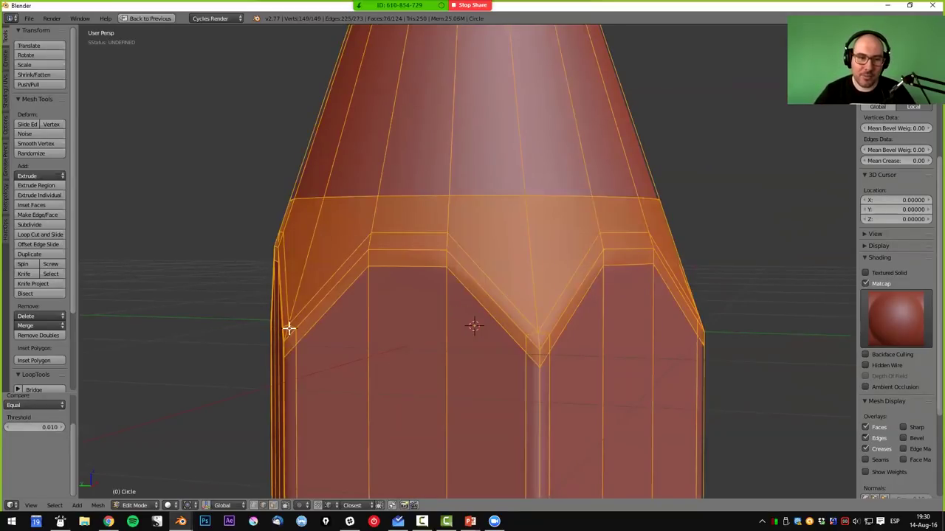
right_click(287, 329)
key(shift+g)
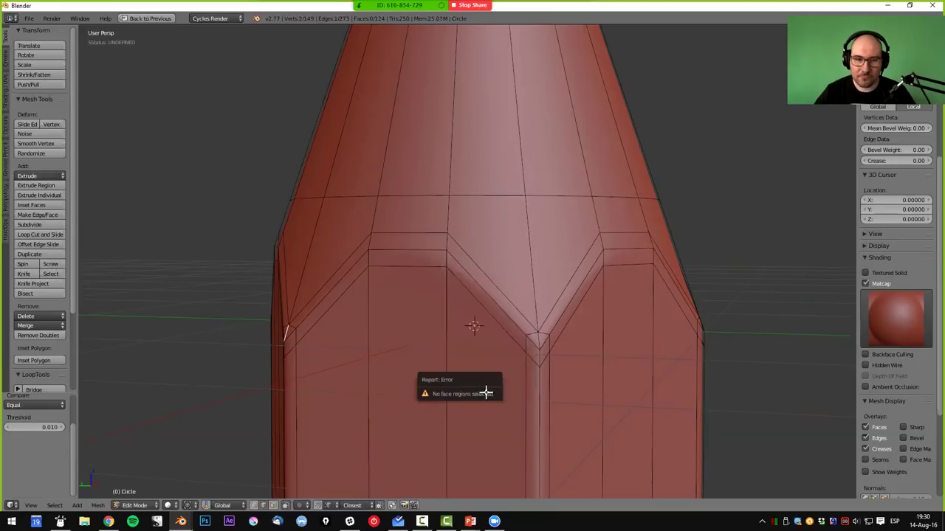
middle_click(315, 364)
key(ctrl+Tab)
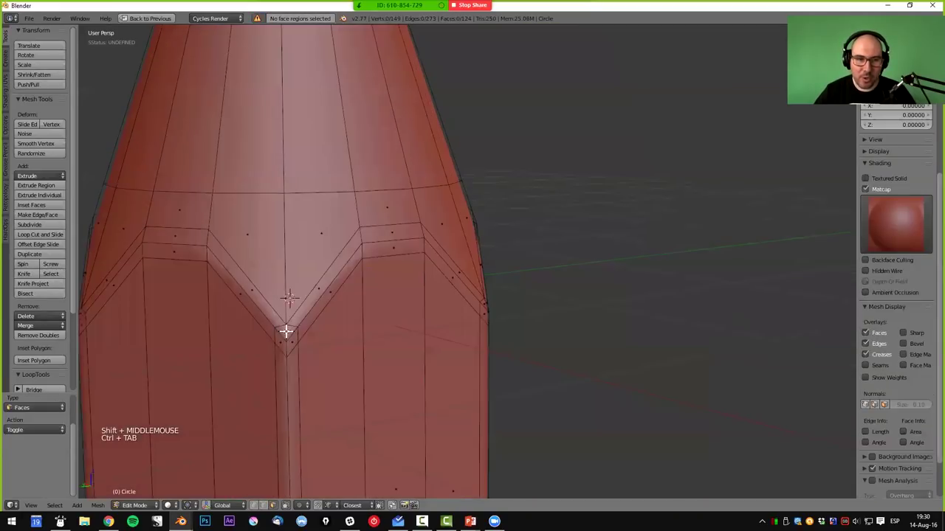
right_click(287, 329)
middle_click(431, 390)
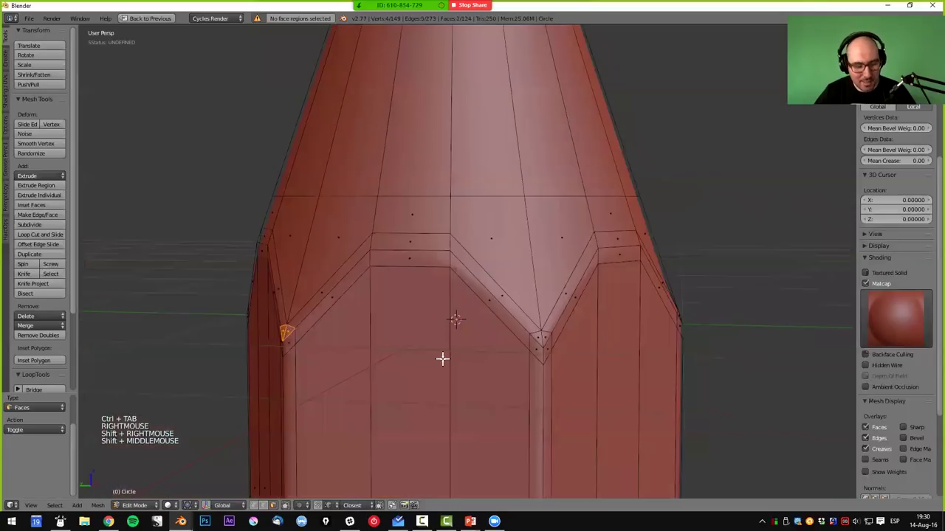
key(shift+g)
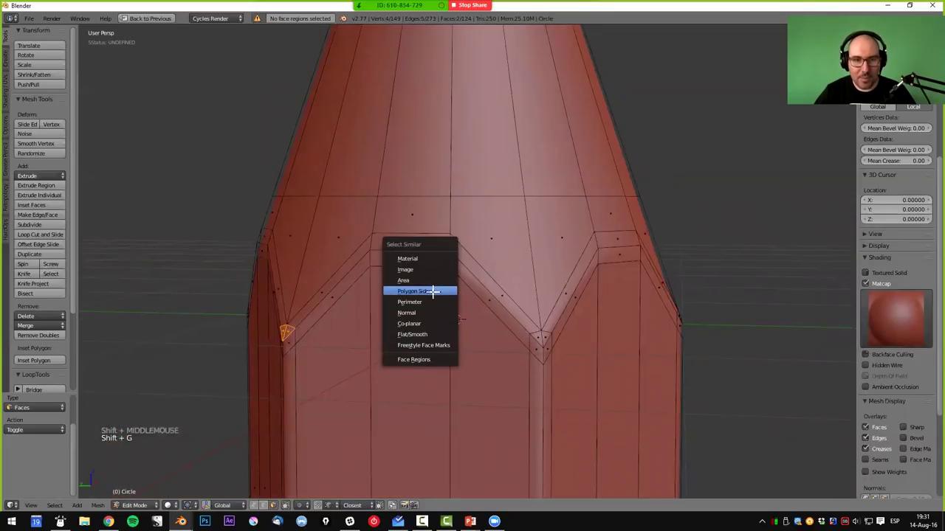
middle_click(503, 348)
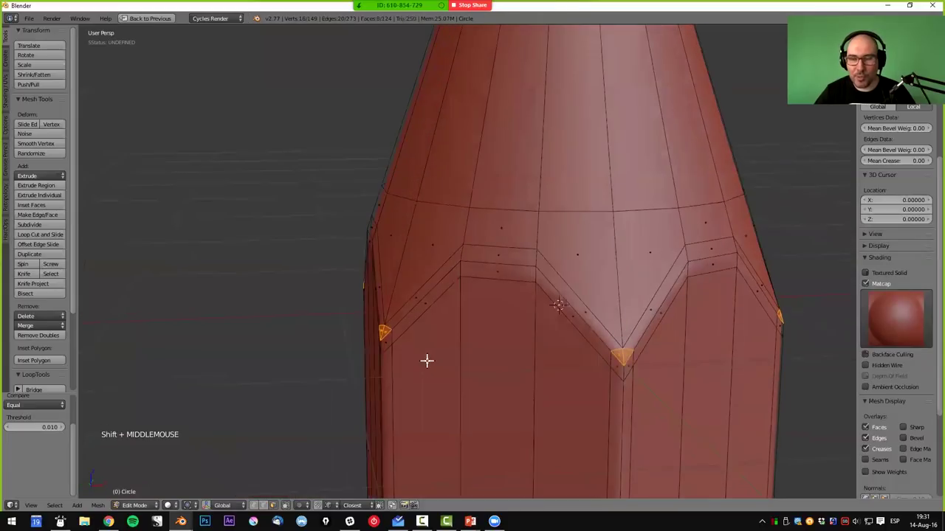
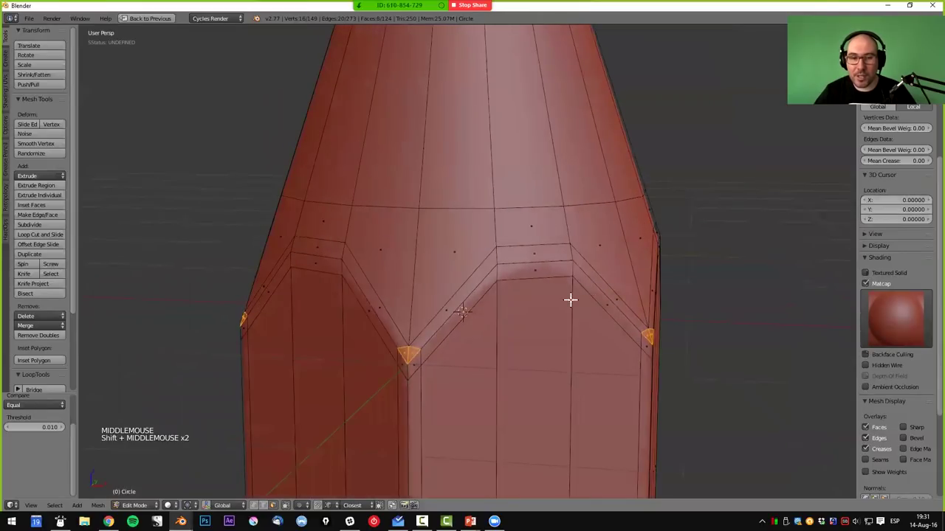
- Dissolve the selected triangles into neighbouring faces and return to Object Mode
key(f)
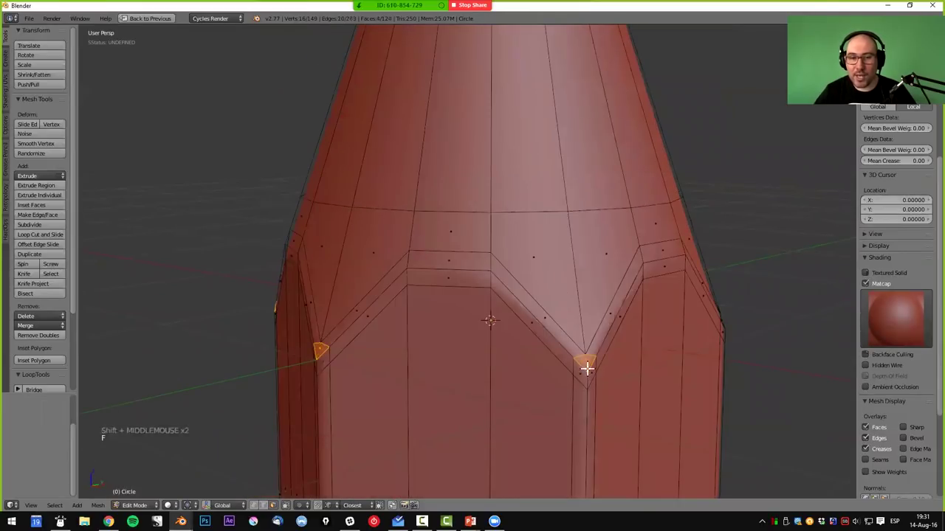
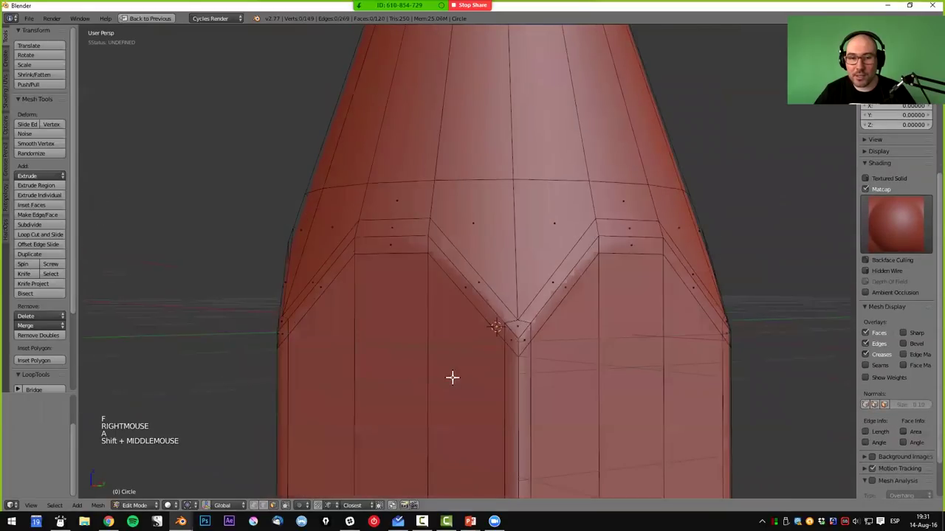
middle_click(420, 370)
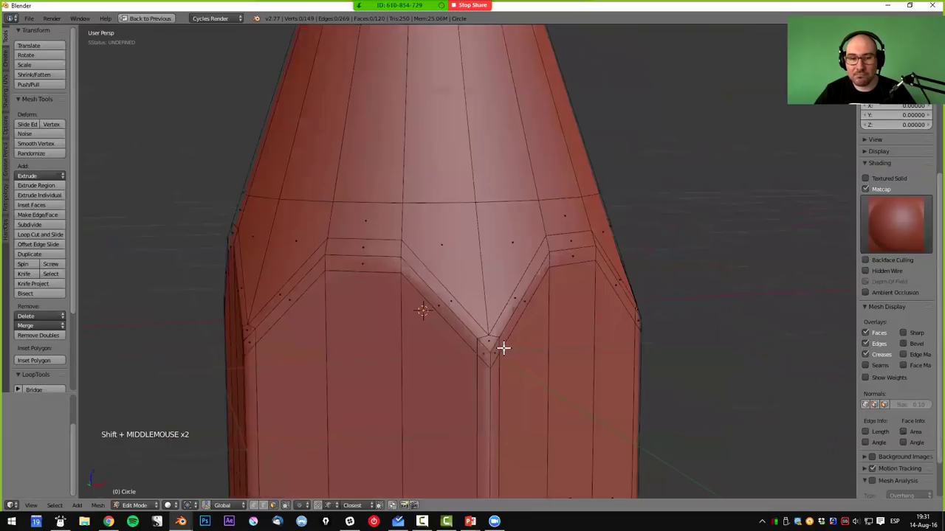
key(Tab)
middle_click(459, 347)
scroll(down, 3)
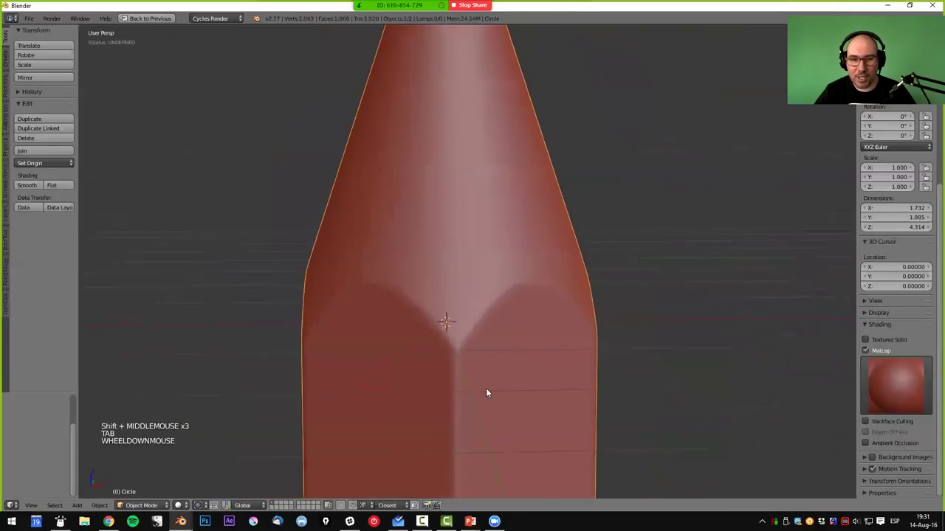
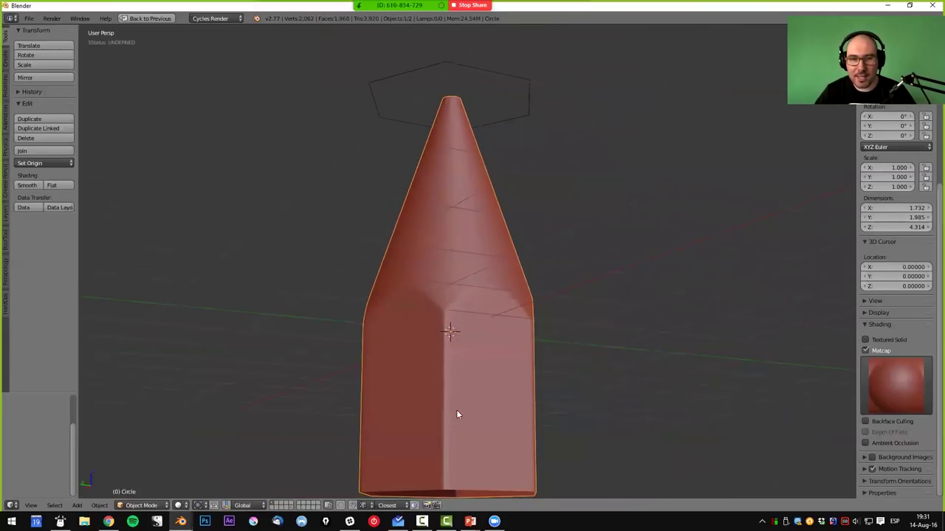
middle_click(490, 327)
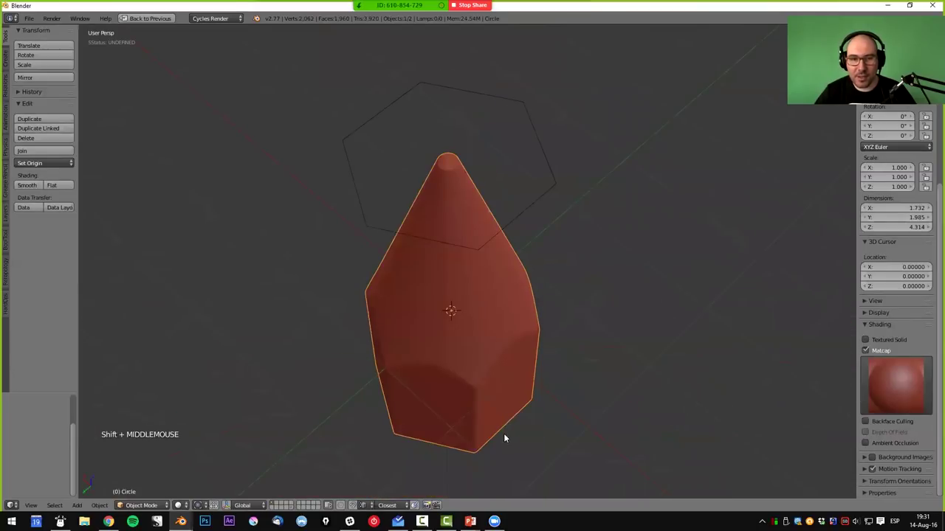
middle_click(462, 383)
middle_click(557, 251)
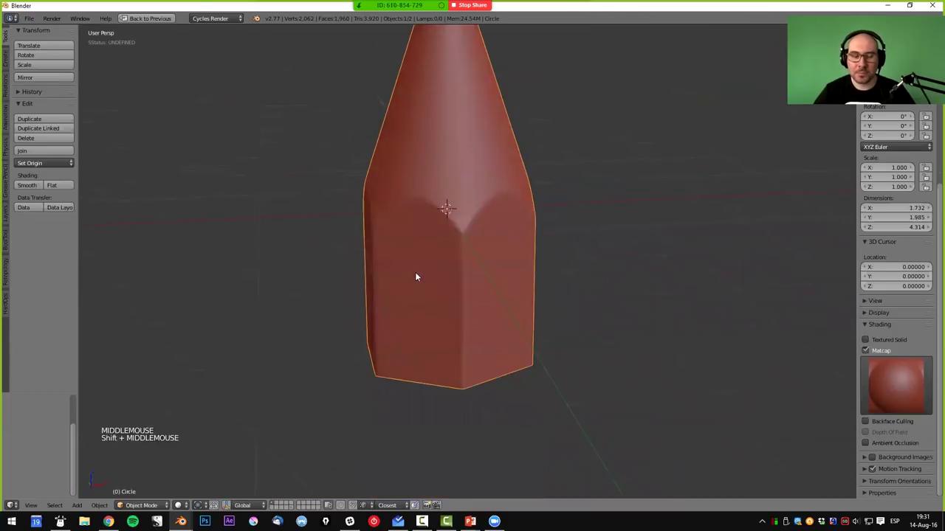
middle_click(518, 285)
middle_click(492, 321)
scroll(down, 3)
middle_click(487, 383)
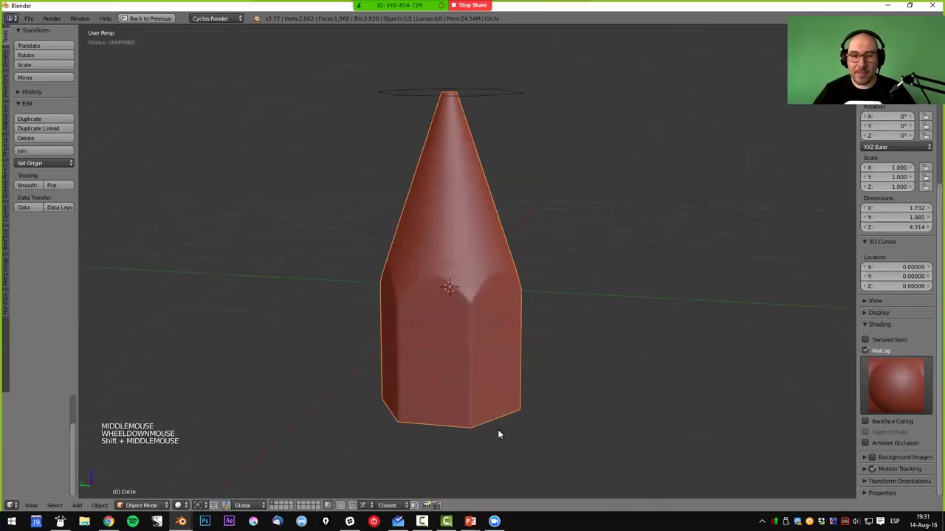
middle_click(502, 389)
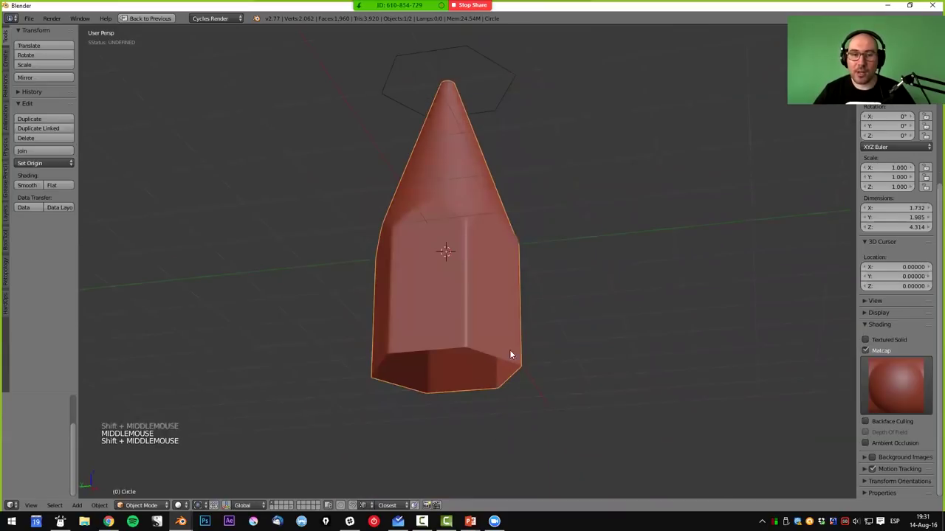
middle_click(544, 356)
middle_click(538, 378)
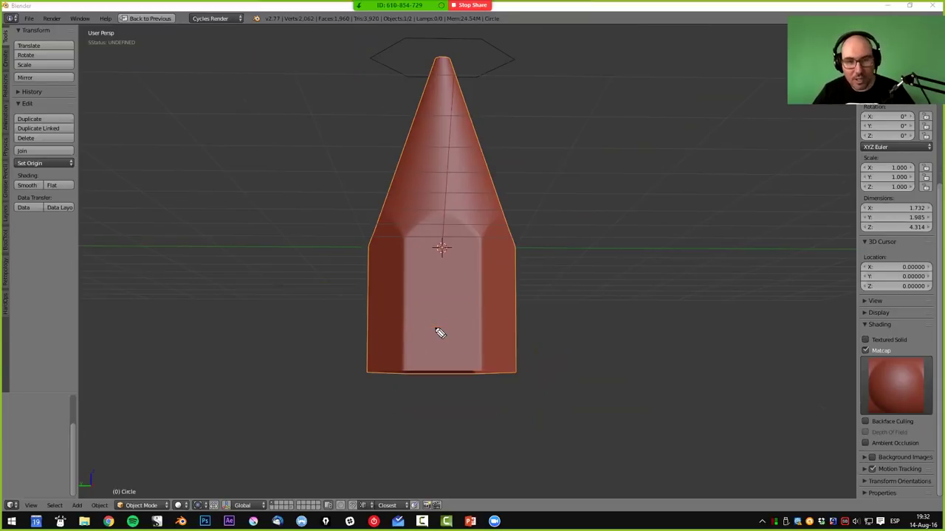
middle_click(492, 304)
middle_click(470, 337)
middle_click(510, 377)
middle_click(514, 374)
middle_click(514, 379)
middle_click(523, 389)
middle_click(517, 390)
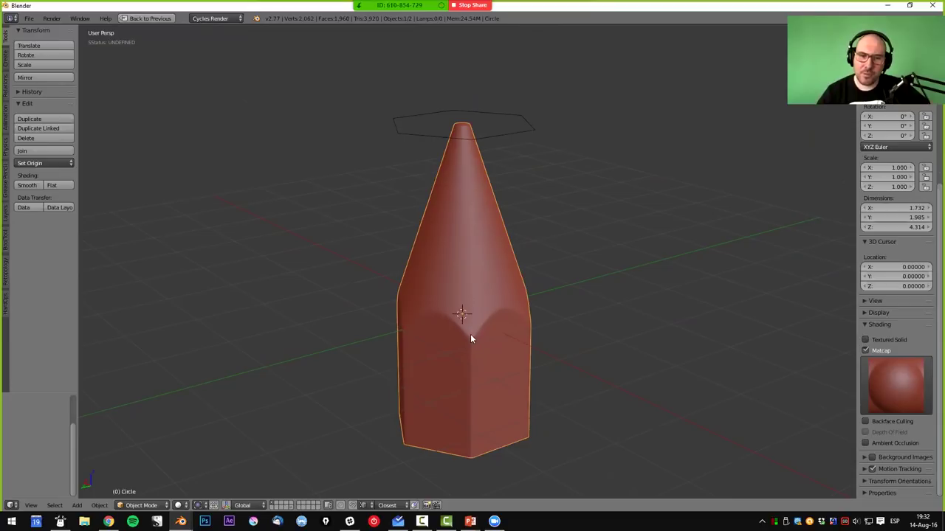
- Select the pencil object and bring up its Properties editor
right_click(473, 310)
middle_click(503, 283)
key(shift+space)
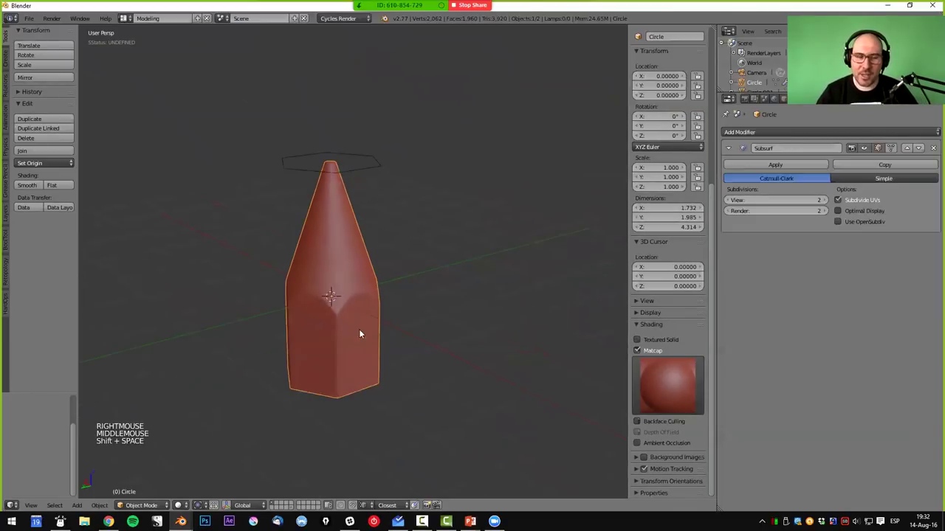
middle_click(387, 348)
middle_click(366, 280)
middle_click(461, 252)
- Enter Edit Mode and add a loop cut around the lower hexagonal body
key(Tab)
key(ctrl+r)
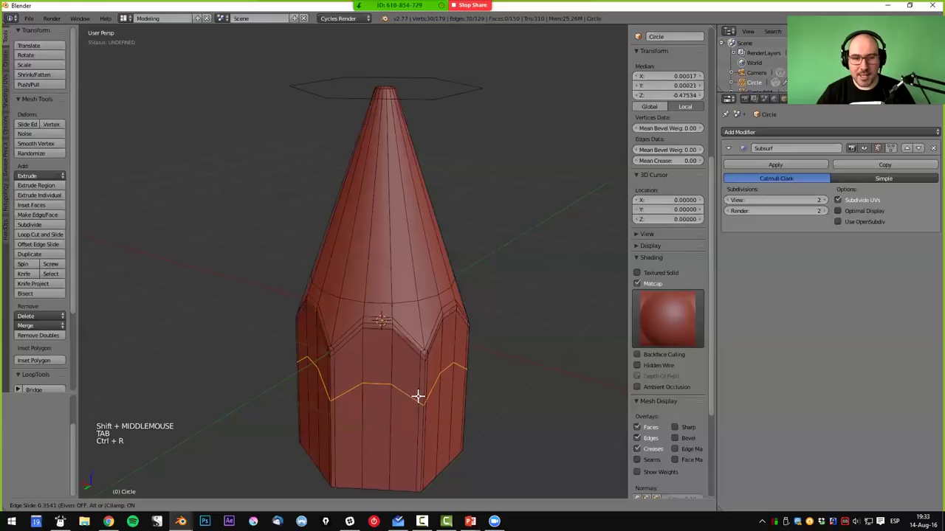
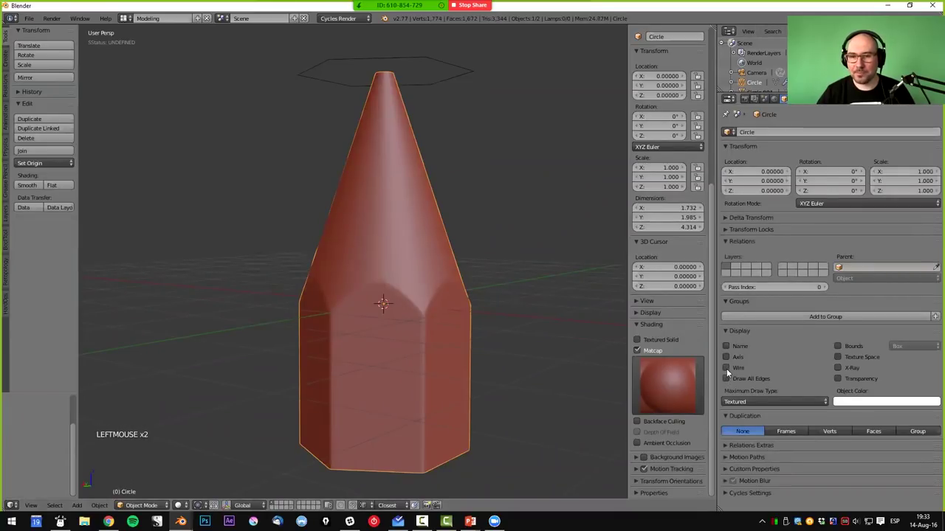
double_click(415, 381)
middle_click(415, 381)
middle_click(425, 341)
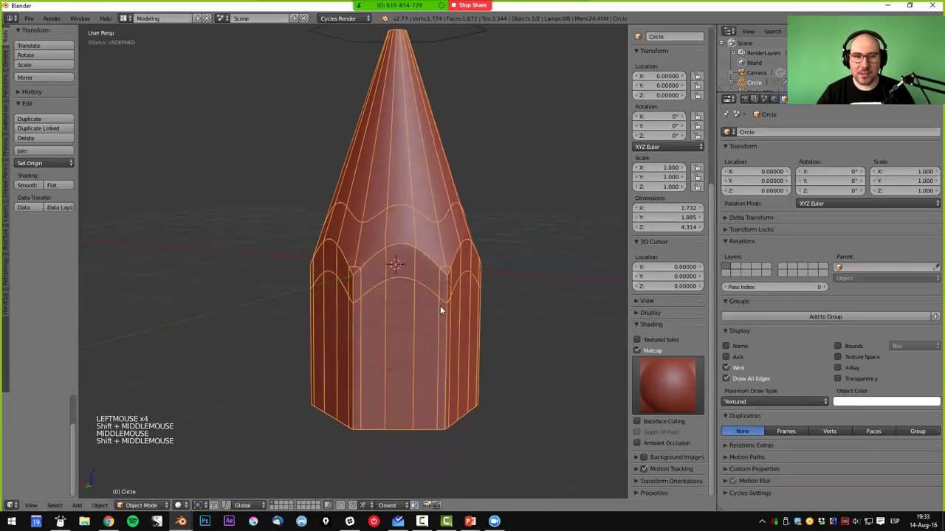
middle_click(453, 276)
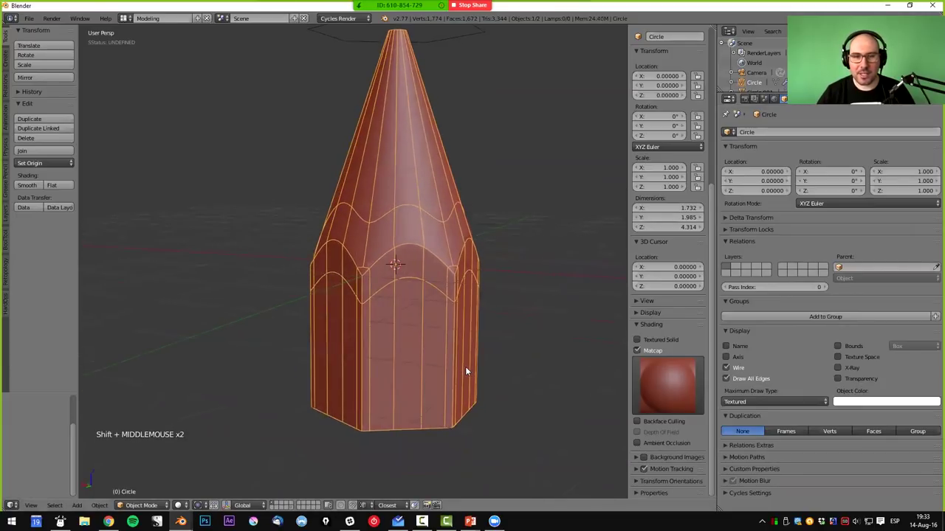
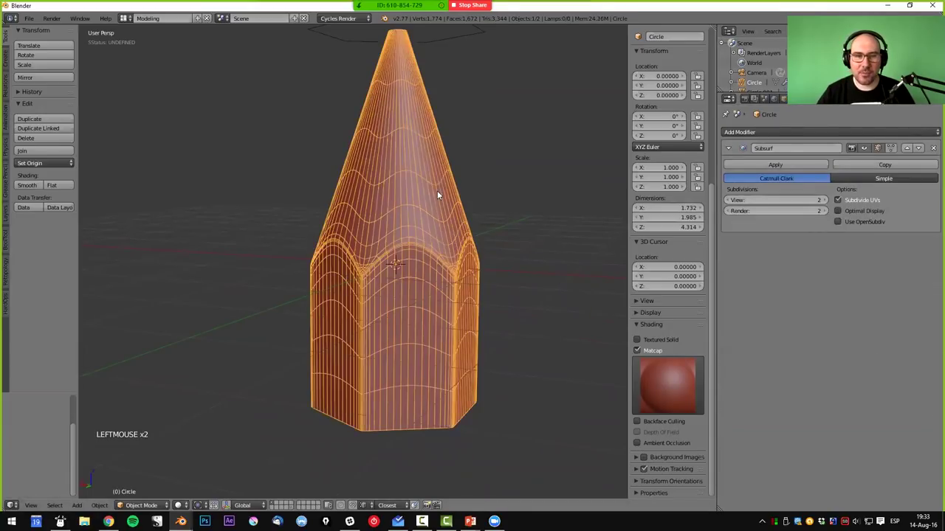
middle_click(448, 190)
middle_click(393, 129)
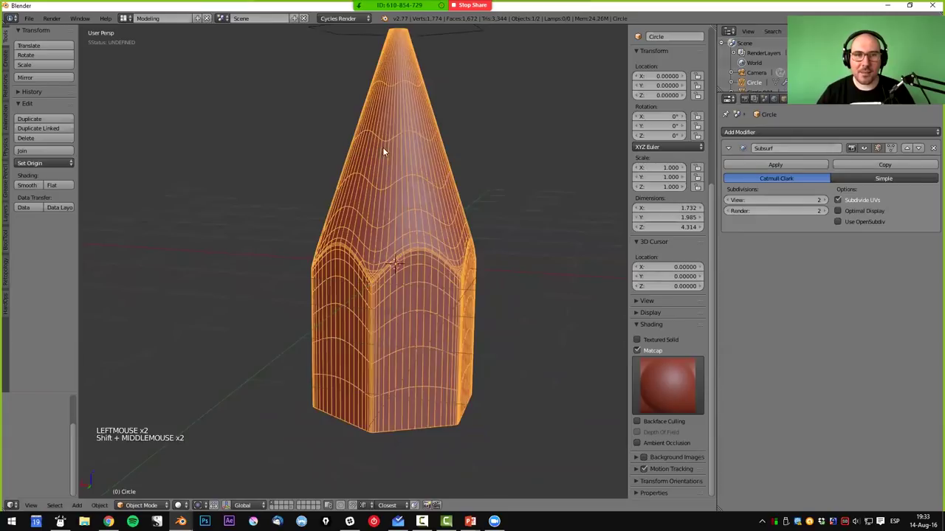
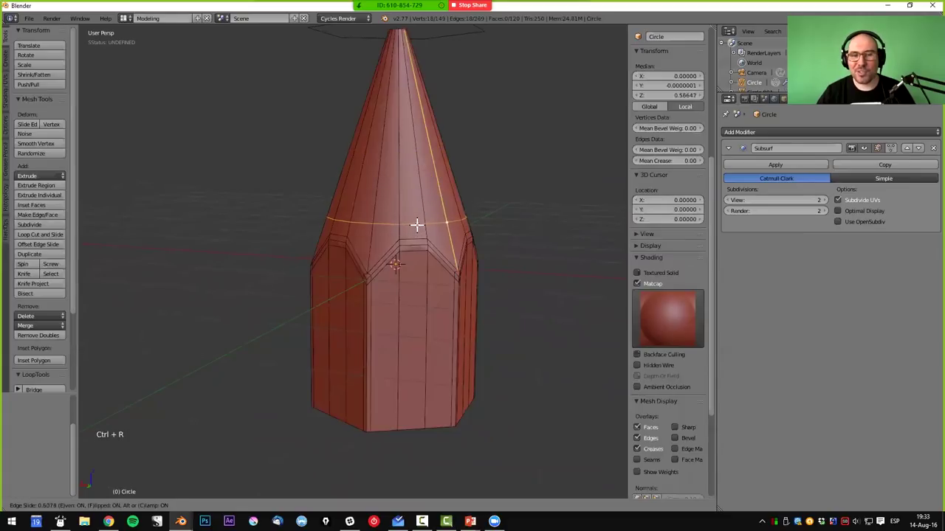
key(ctrl+r)
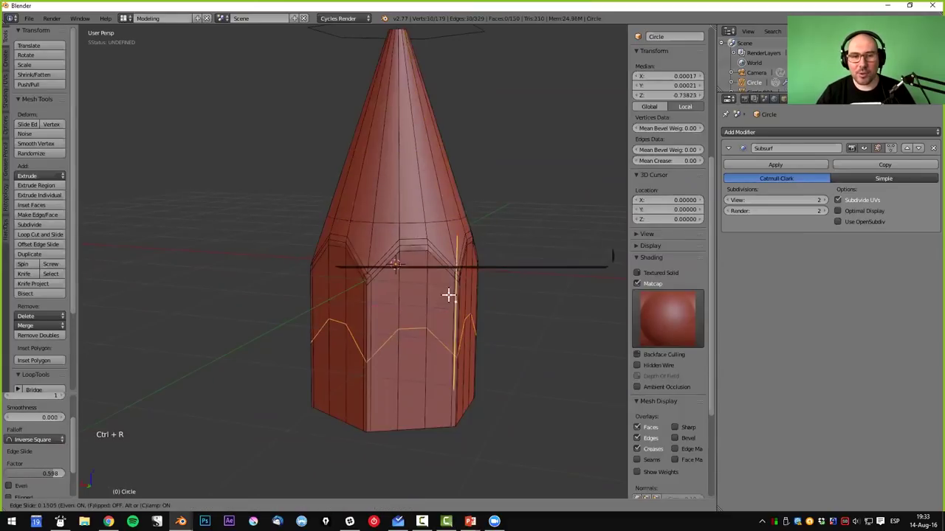
key(Tab)
middle_click(480, 174)
middle_click(411, 348)
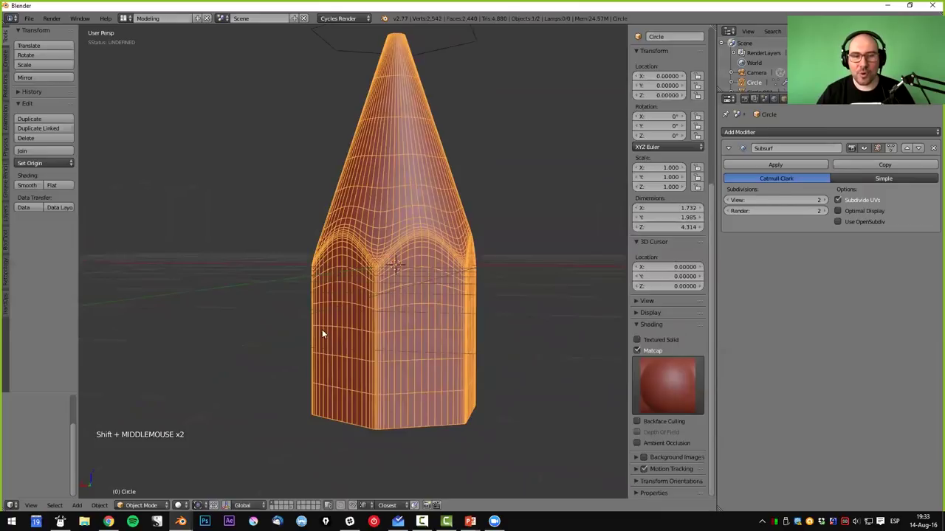
key(a)
middle_click(451, 324)
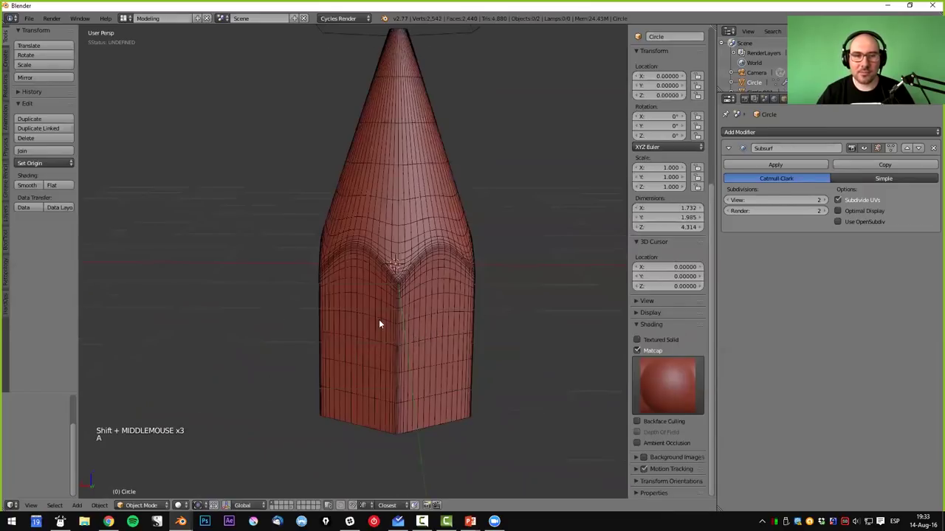
middle_click(331, 317)
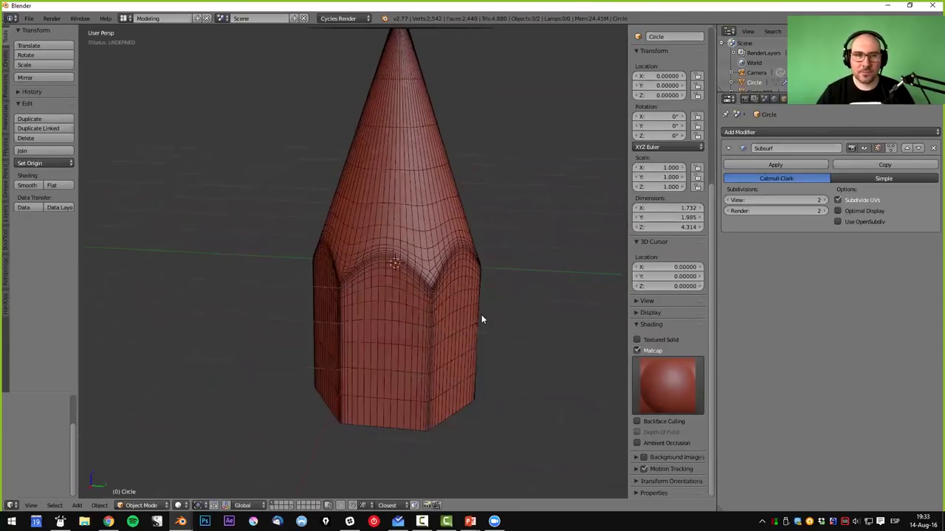
middle_click(504, 341)
middle_click(476, 363)
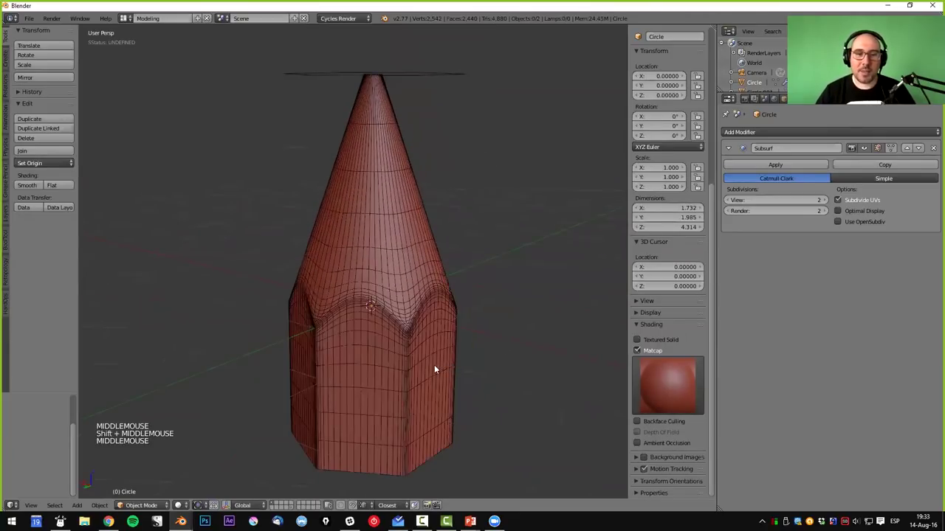
middle_click(423, 366)
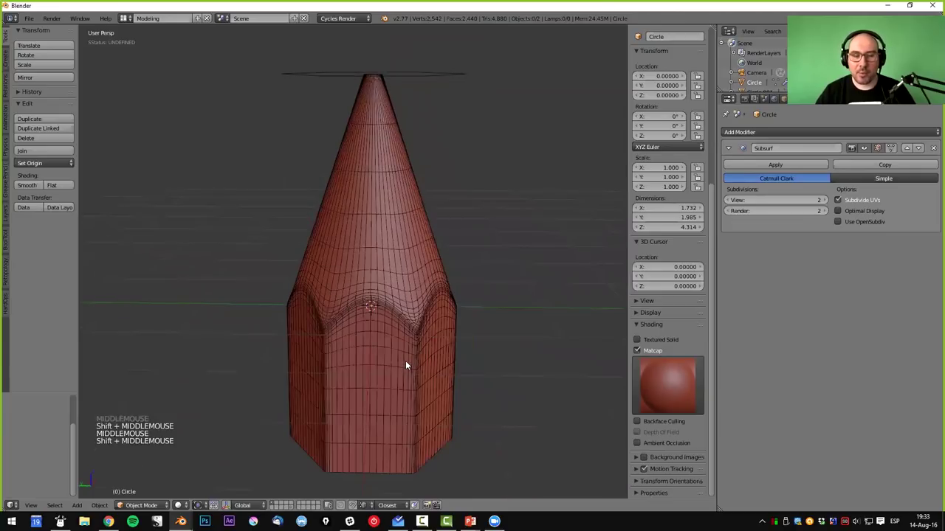
middle_click(353, 377)
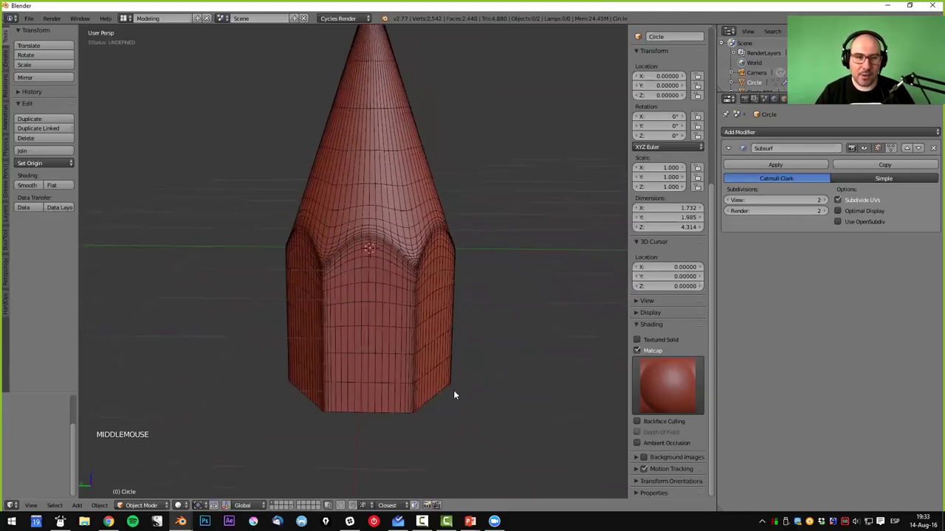
middle_click(446, 251)
middle_click(426, 297)
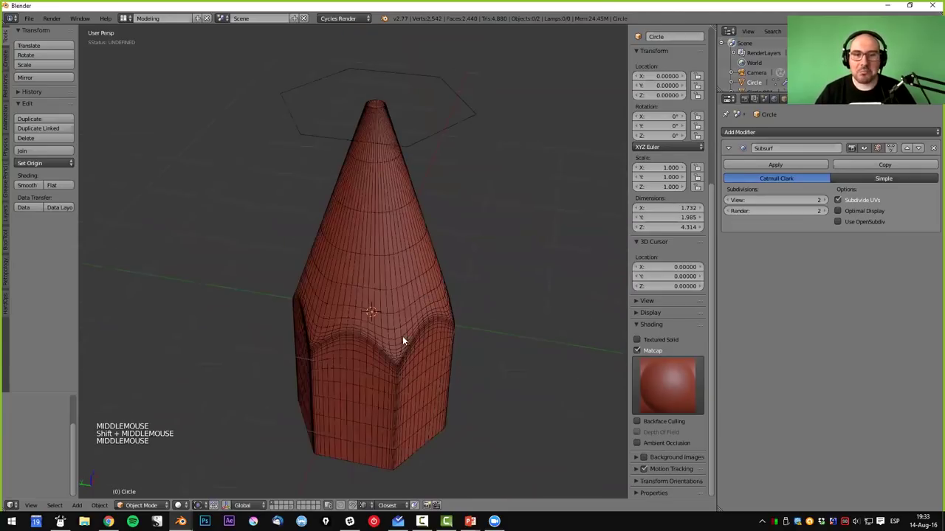
middle_click(396, 355)
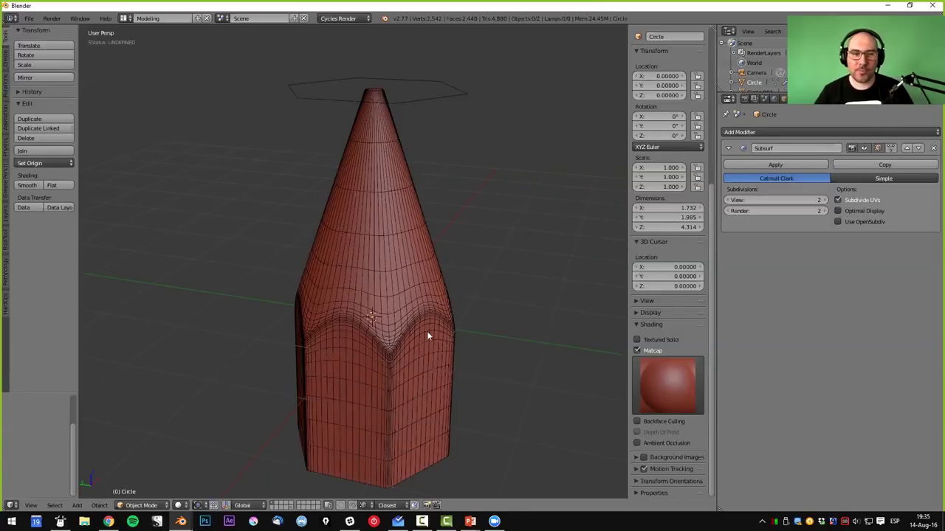
middle_click(359, 279)
- Select the hexagon outline Circle.001 above the tip and enter Edit Mode
key(KP_7)
middle_click(186, 330)
middle_click(332, 205)
right_click(332, 205)
key(Tab)
- Select all hexagon vertices and fill the outline into a capped face
key(e)
key(s)
key(alt+m)
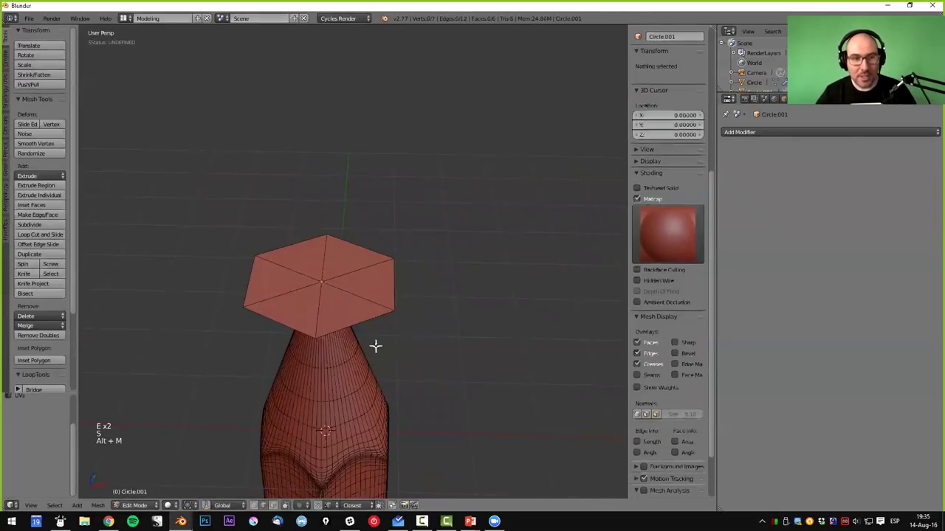
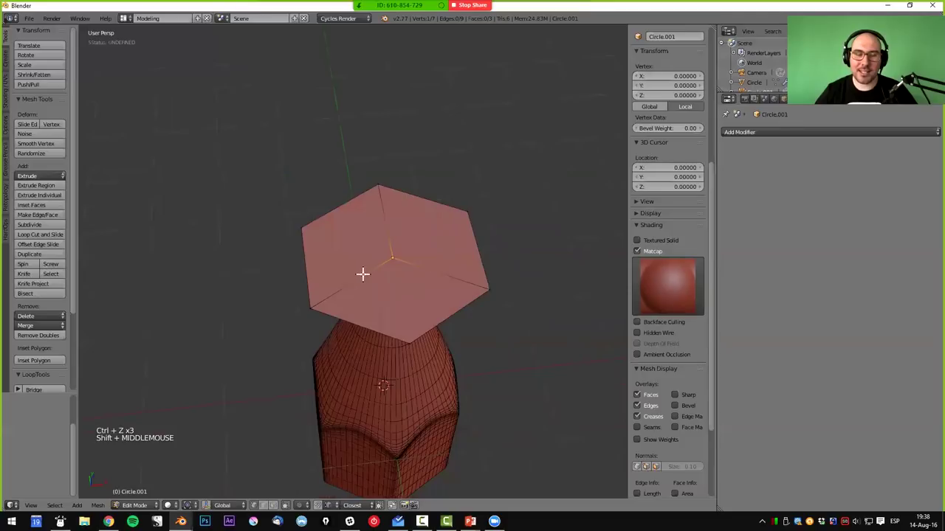
- Add a level-2 Subsurf modifier so the three-quad cap rounds into a disc, then re-enter Edit Mode
key(a)
key(ctrl+2)
key(Tab)
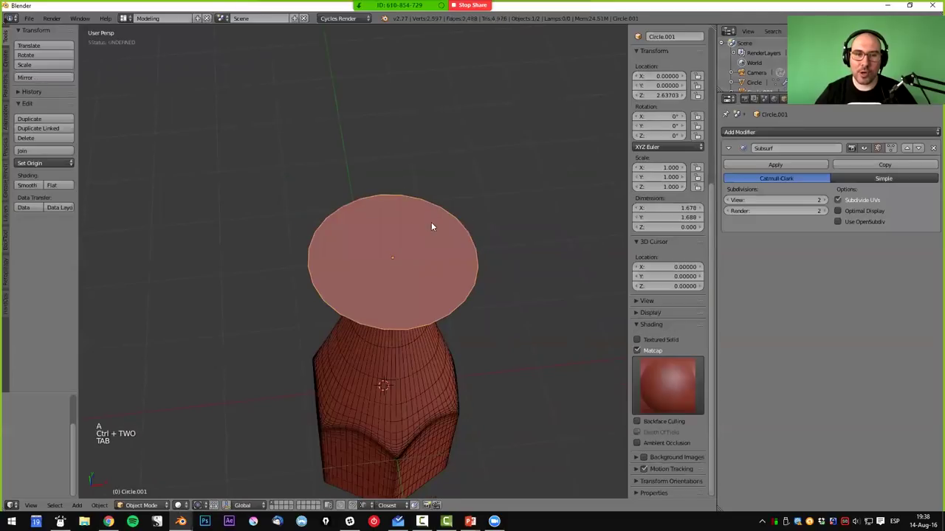
middle_click(393, 186)
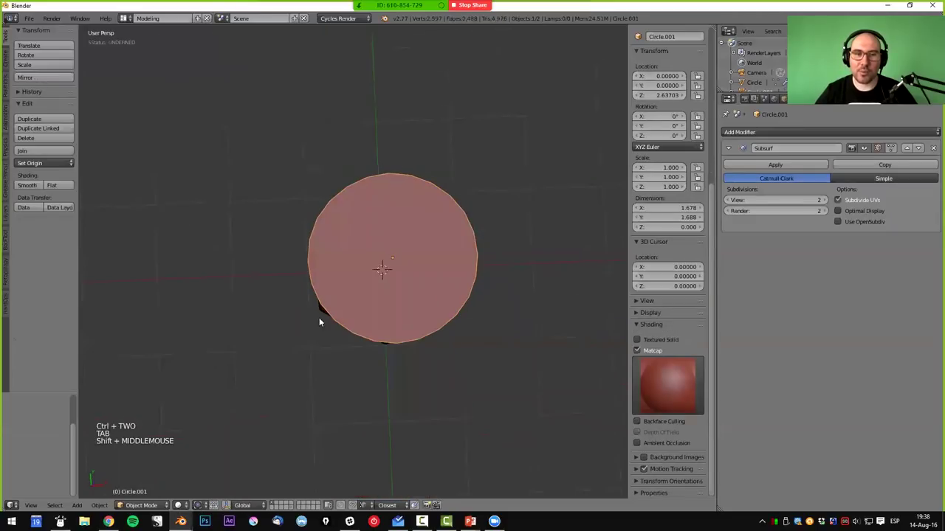
middle_click(454, 322)
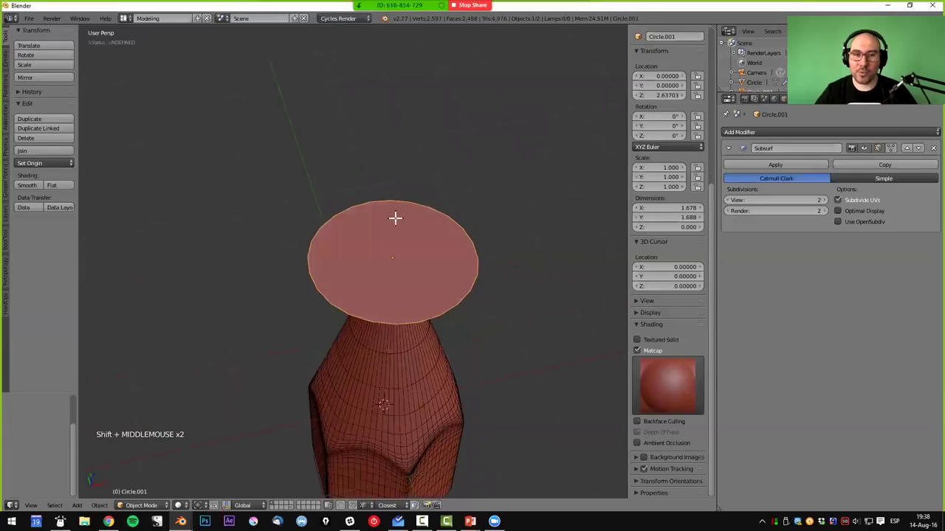
key(Tab)
middle_click(410, 301)
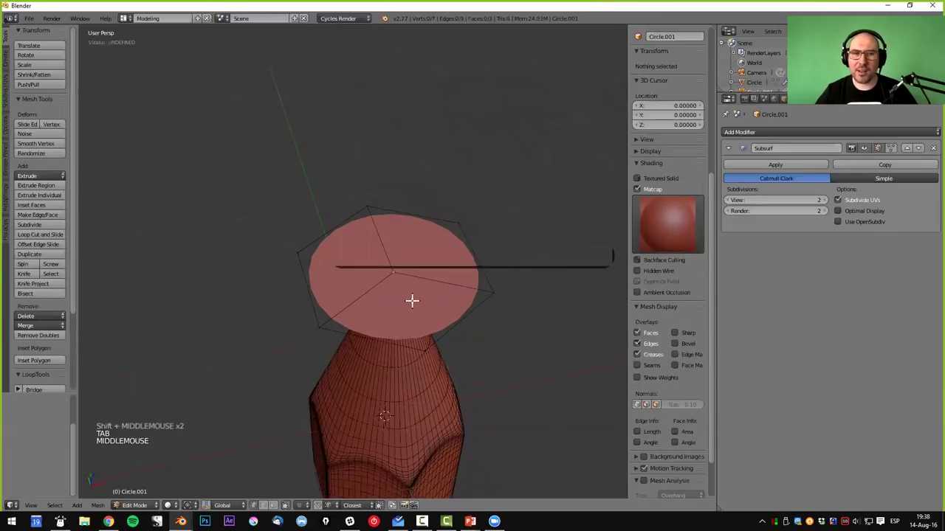
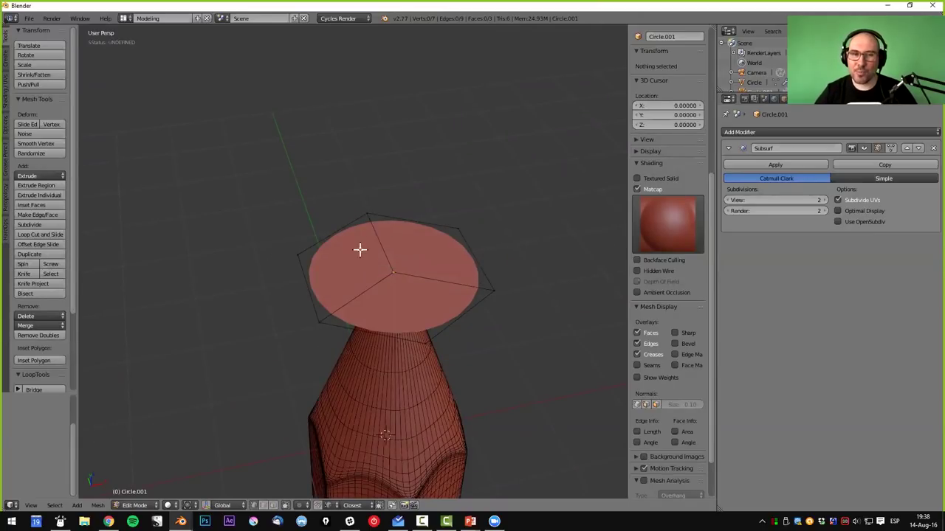
middle_click(378, 231)
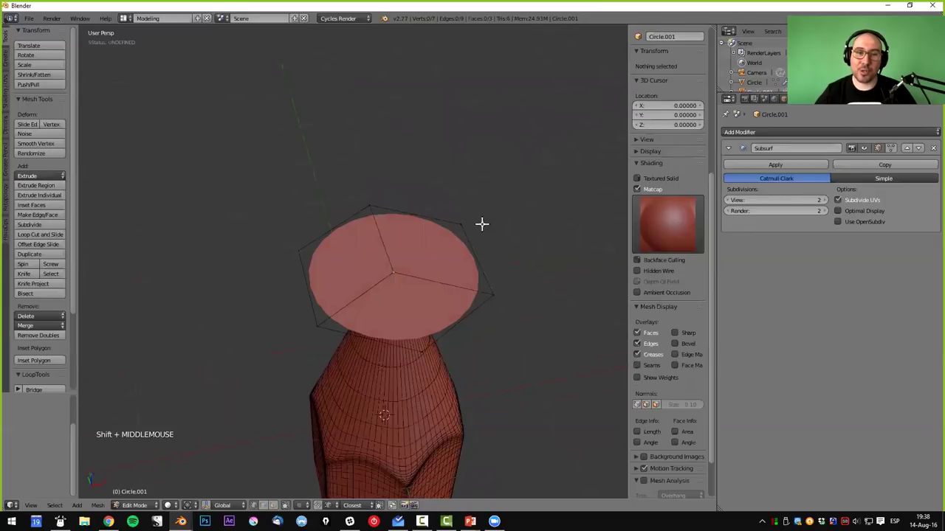
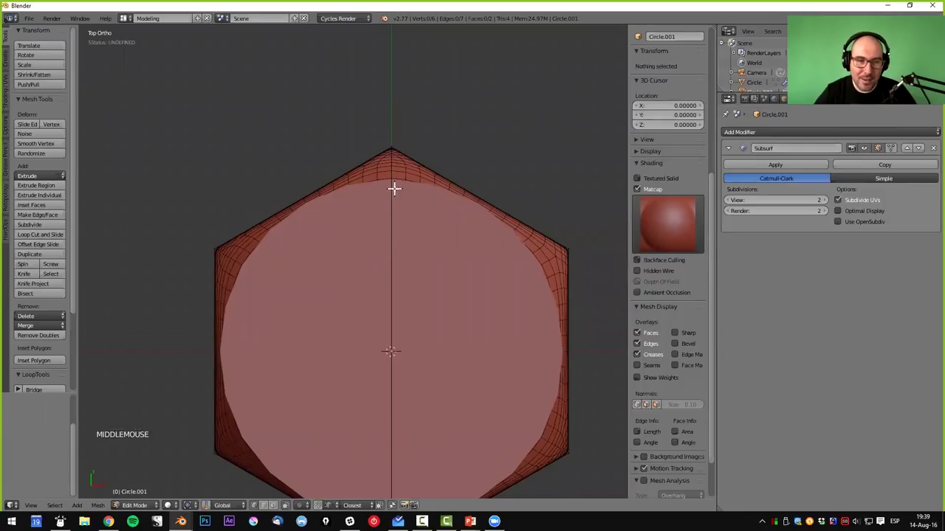
- Orbit around the flared cone and its disc cap to inspect them
middle_click(397, 224)
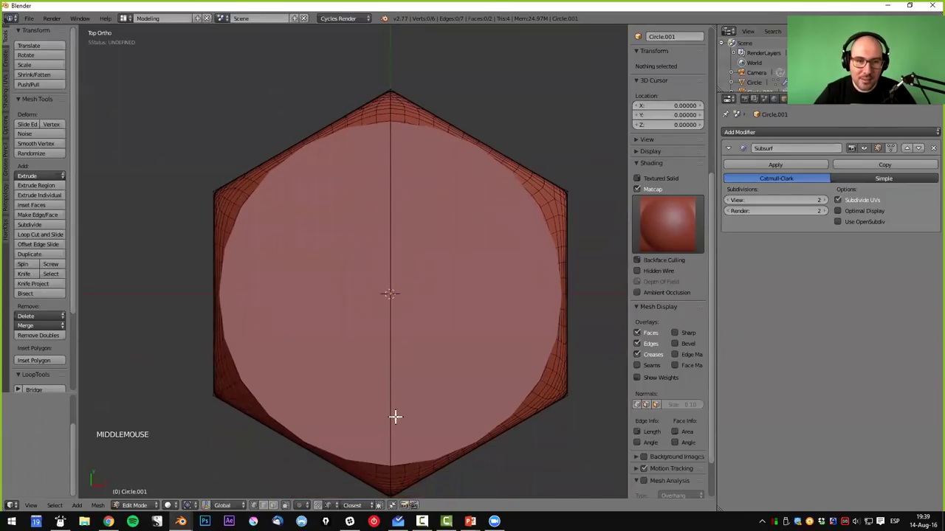
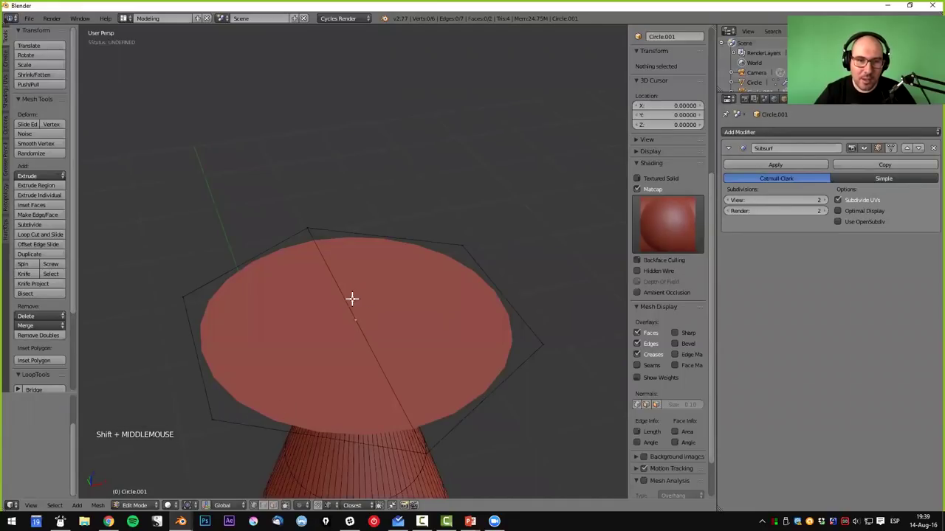
middle_click(441, 309)
scroll(down, 3)
middle_click(399, 304)
- Select all objects in the scene and bring up the Delete confirmation
key(Tab)
key(x)
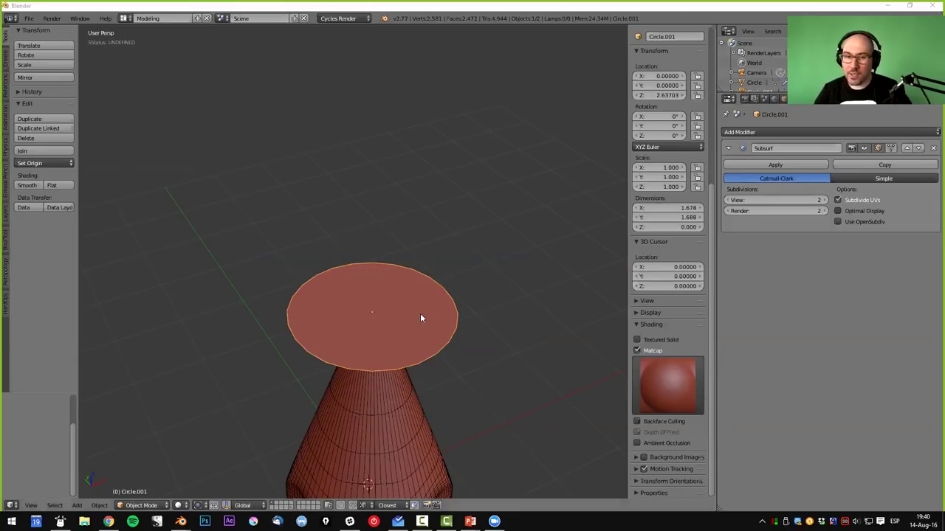
middle_click(425, 315)
key(Tab)
key(Tab)
- Delete the cone and disc and add a new UV Sphere in their place
key(x)
right_click(396, 323)
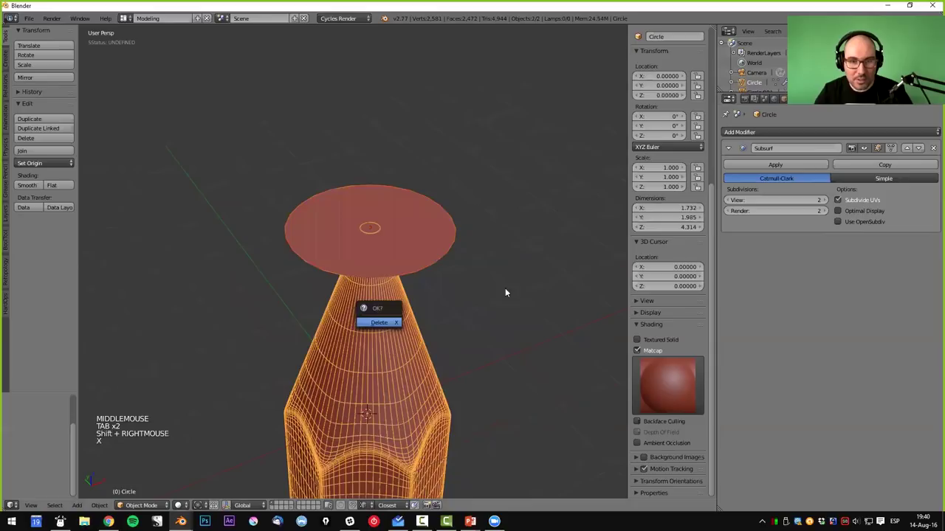
key(shift+a)
middle_click(399, 374)
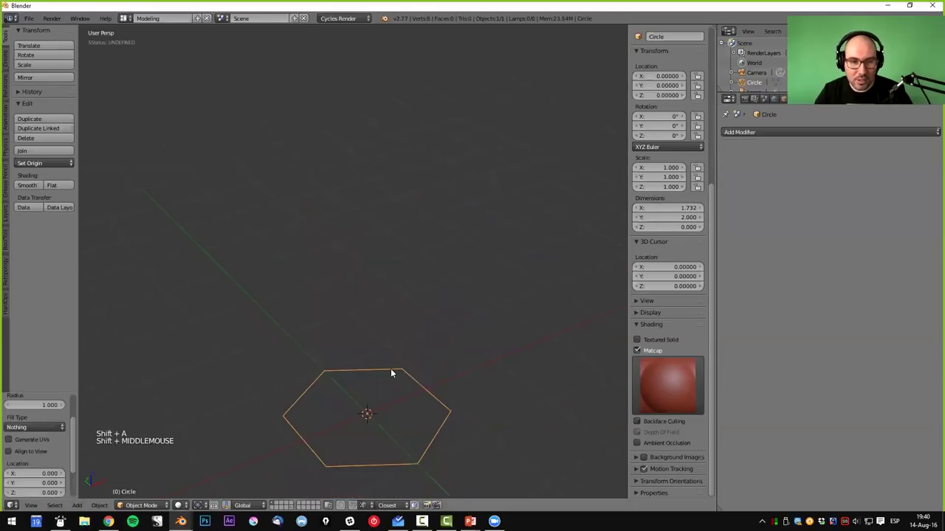
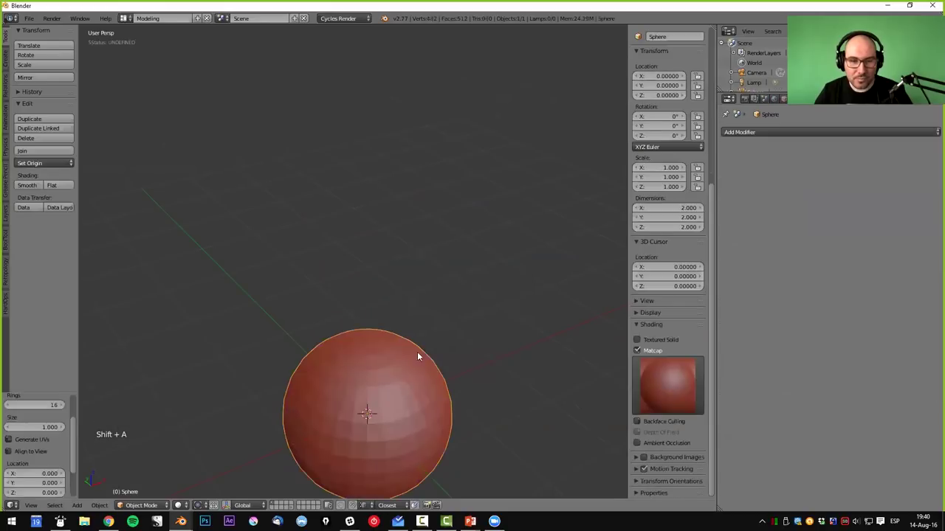
- Grow a selection from the sphere's top pole, delete the cap faces and select the open rim loop
key(Tab)
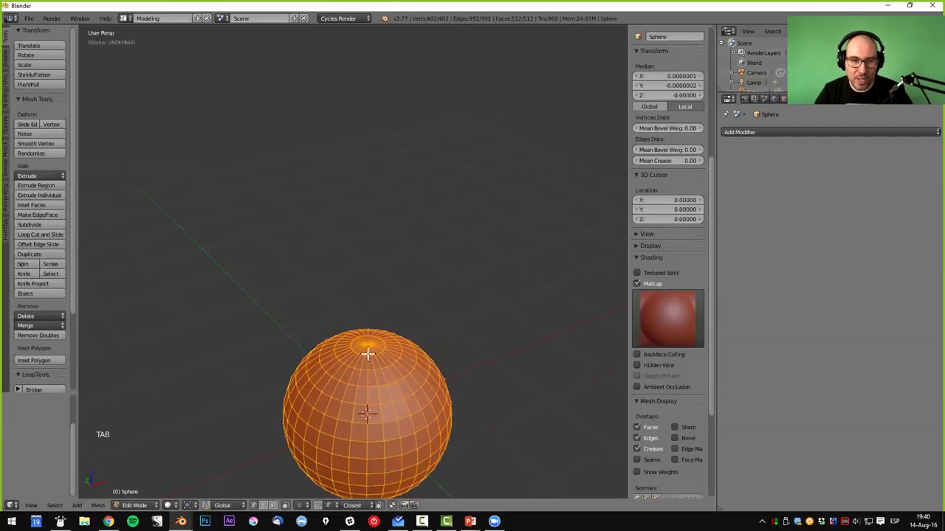
right_click(370, 341)
key(ctrl+KP_Add)
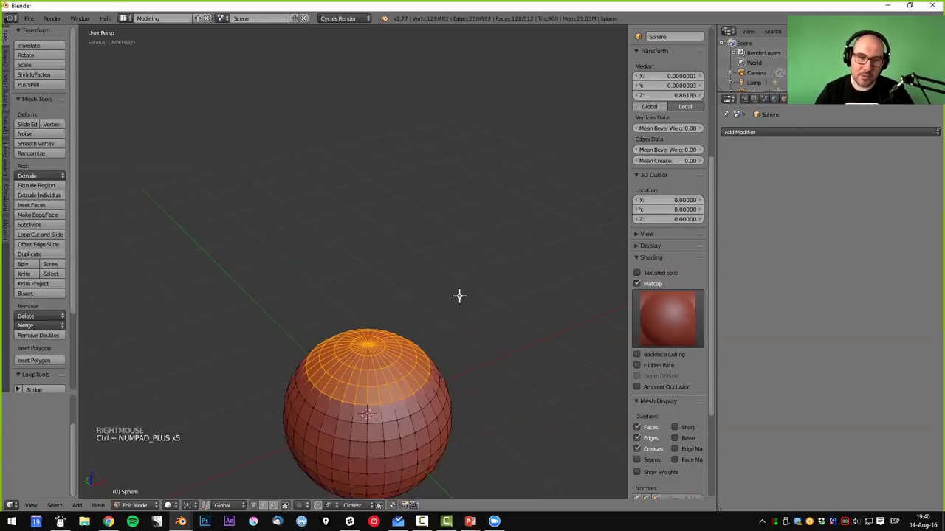
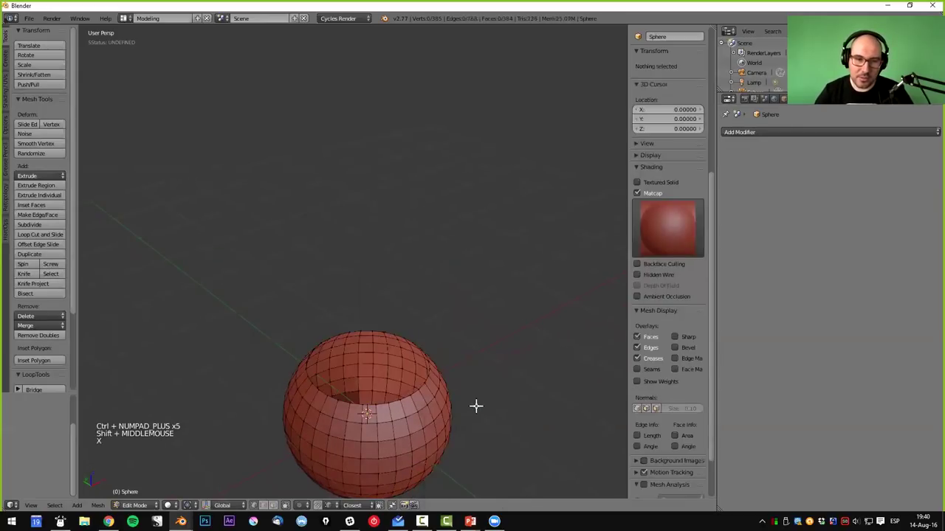
right_click(369, 403)
middle_click(431, 440)
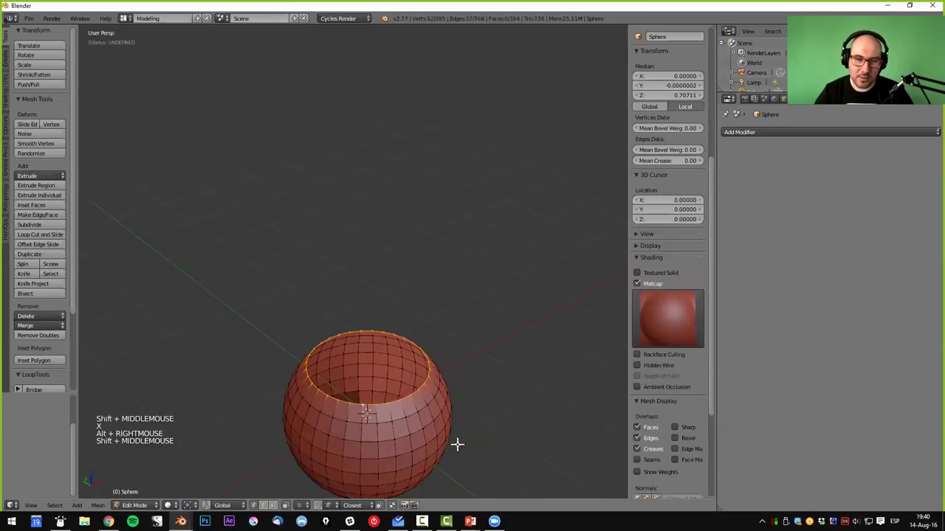
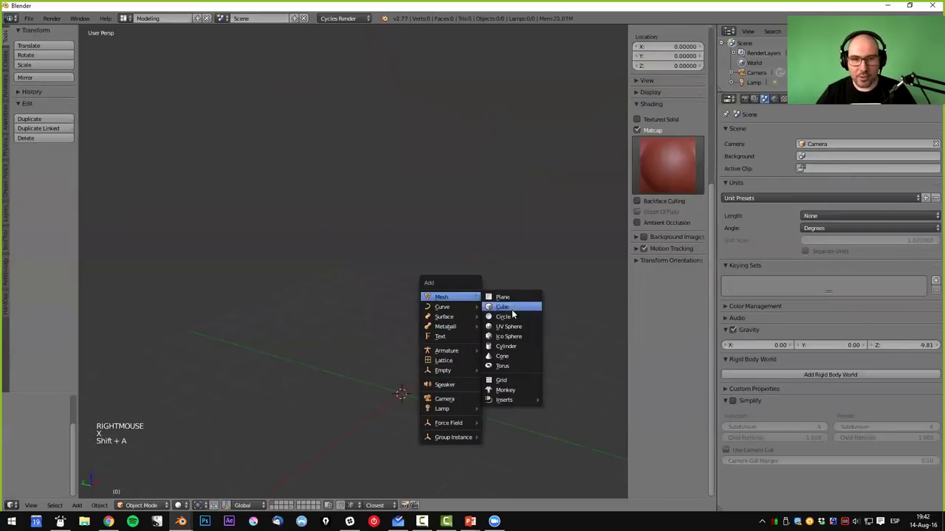
- Add a 96-vertex circle, scale it up and enter Edit Mode viewed from the top
scroll(up, 3)
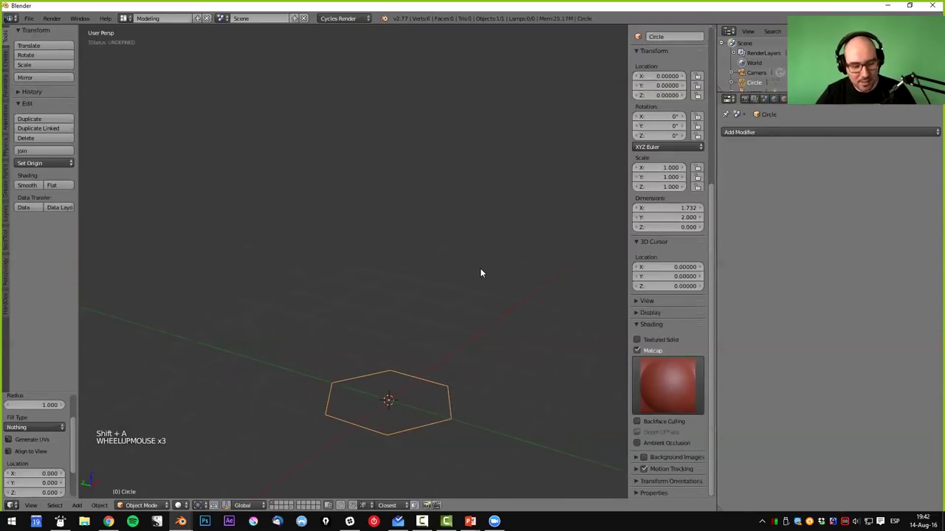
key(F6)
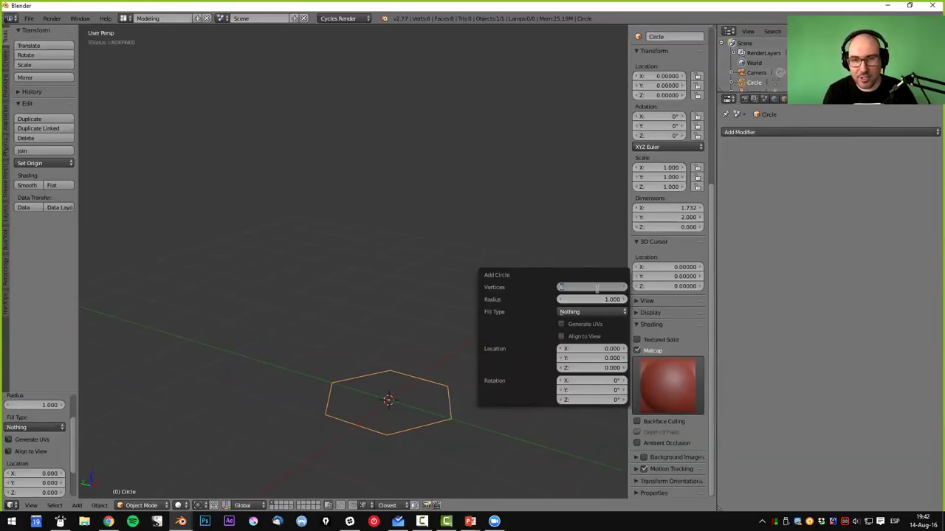
key(s)
middle_click(477, 360)
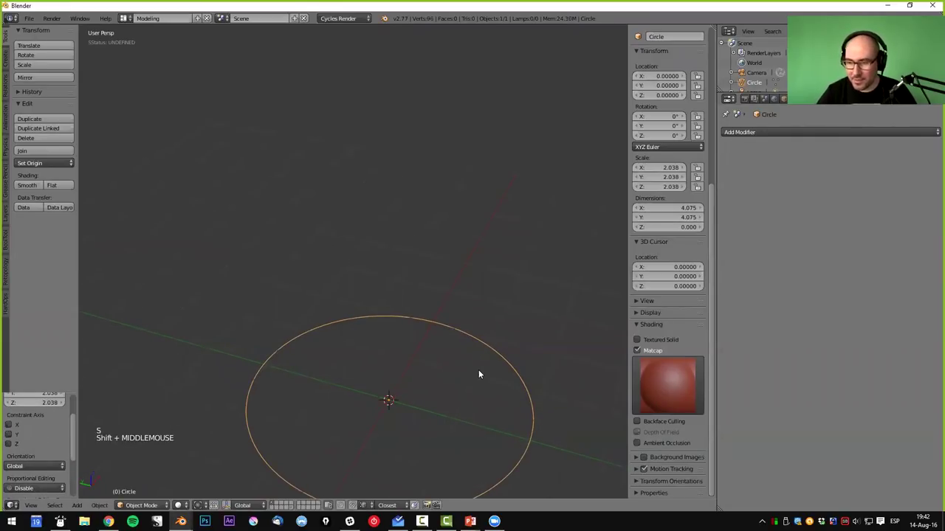
key(KP_7)
key(Tab)
- Extrude and scale the circle into a flat ring, then loop-cut inner and outer border bands
key(s)
key(e)
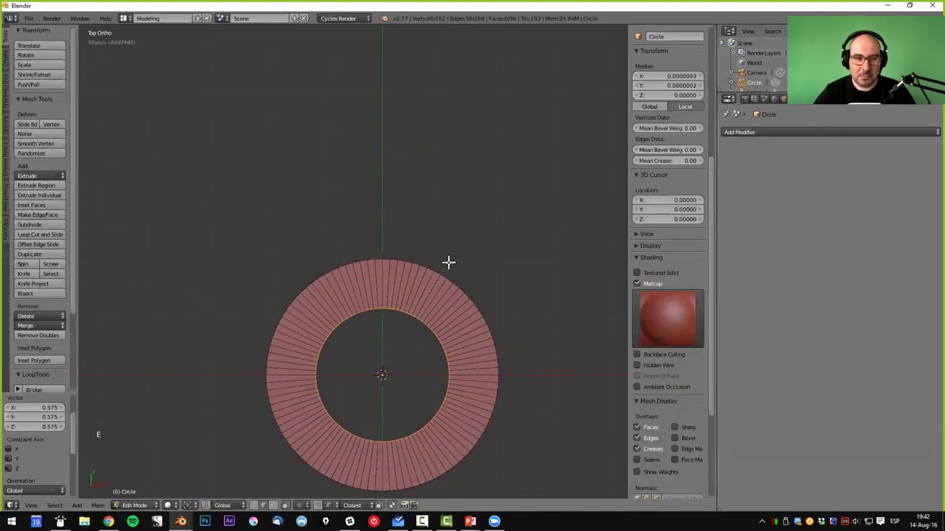
scroll(up, 3)
key(ctrl+r)
middle_click(284, 231)
scroll(up, 3)
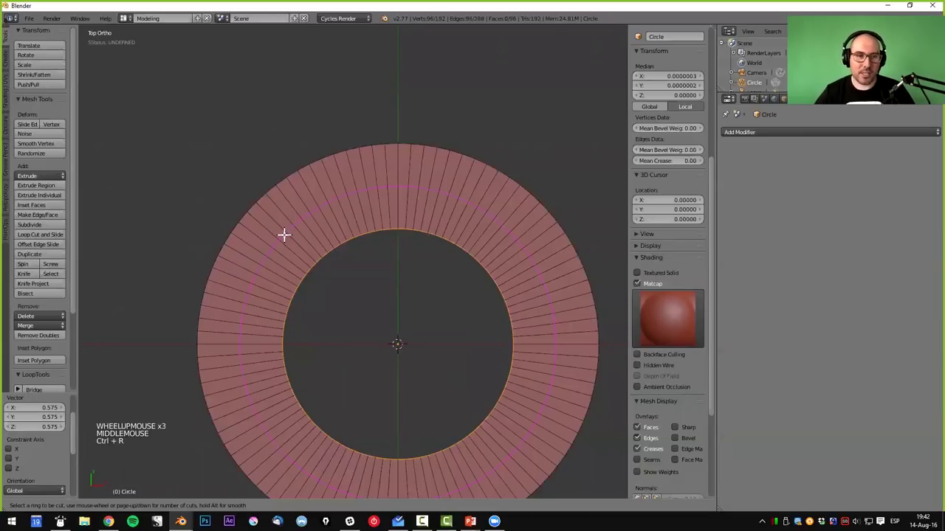
key(ctrl+b)
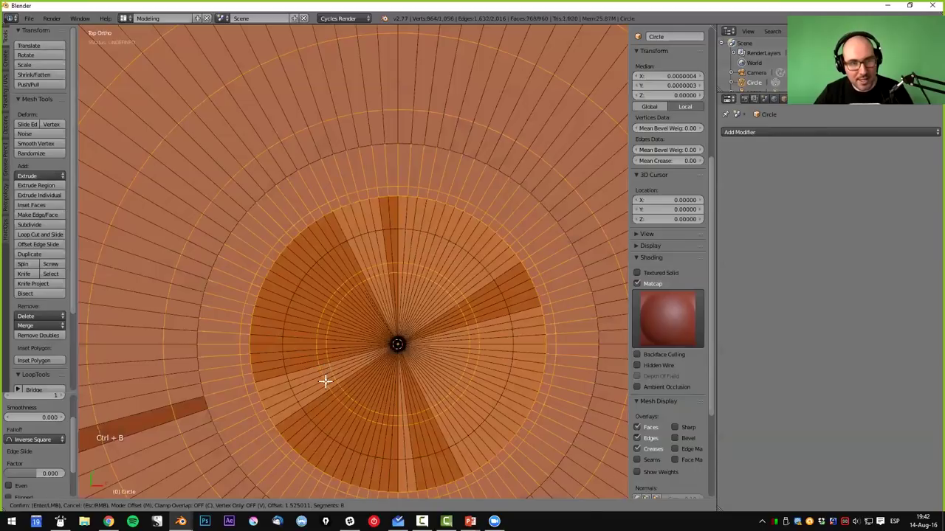
- Switch to face select and checker-deselect to leave every other middle face selected
key(ctrl+Tab)
middle_click(455, 239)
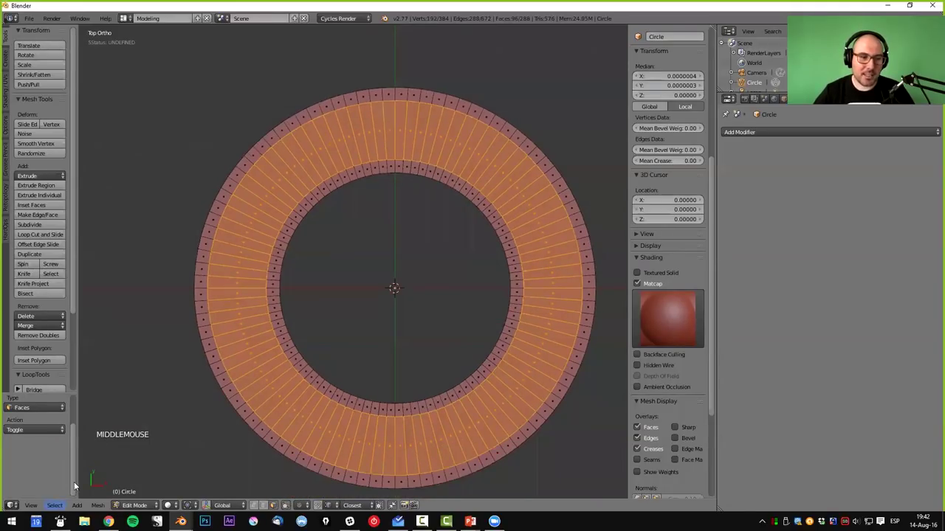
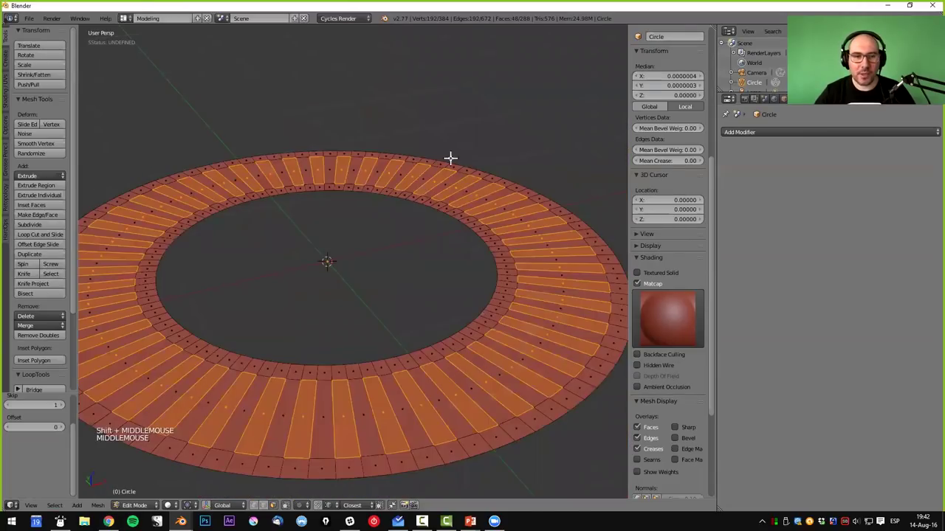
middle_click(459, 141)
- Extrude the alternating faces down into grooves and add supporting loops near the groove edges
key(e)
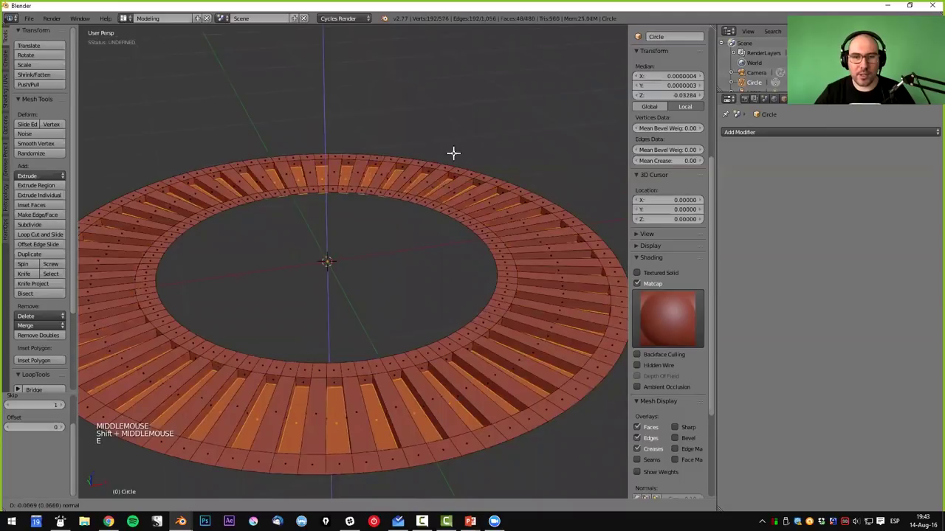
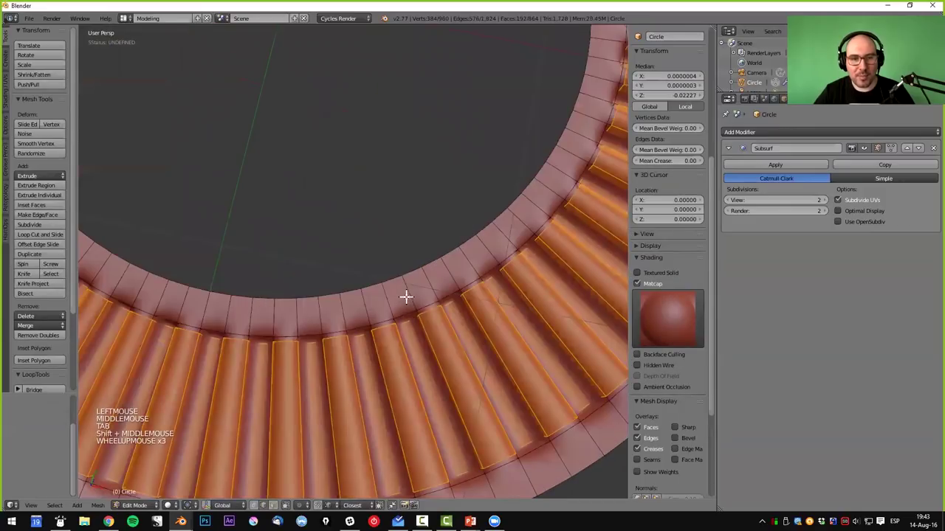
key(ctrl+r)
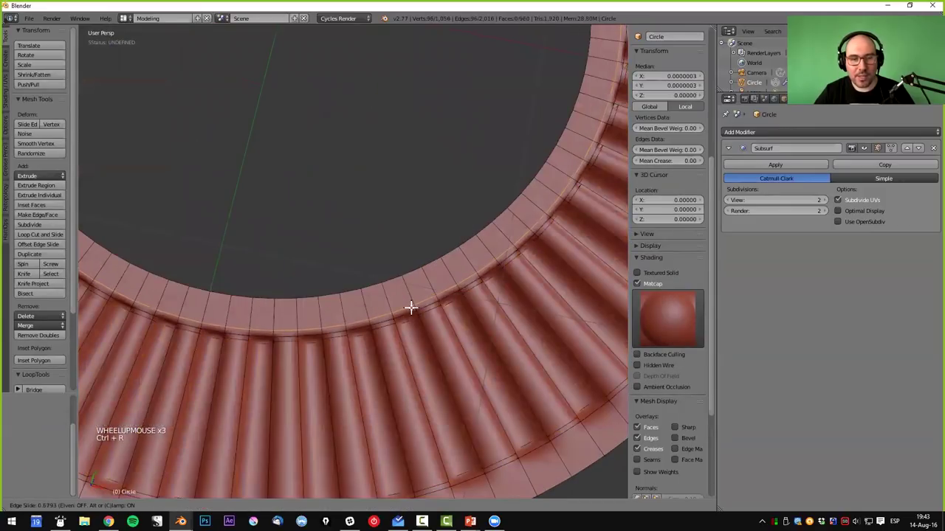
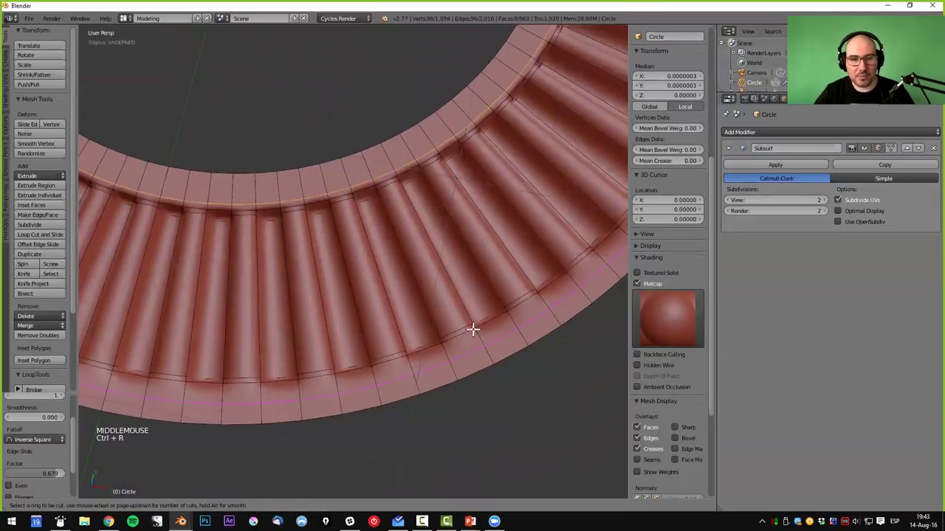
key(Tab)
scroll(down, 3)
scroll(down, 3)
- Check the subdivided ribbed ring and return to Edit Mode in face select
middle_click(471, 293)
key(Tab)
scroll(up, 3)
key(ctrl+Tab)
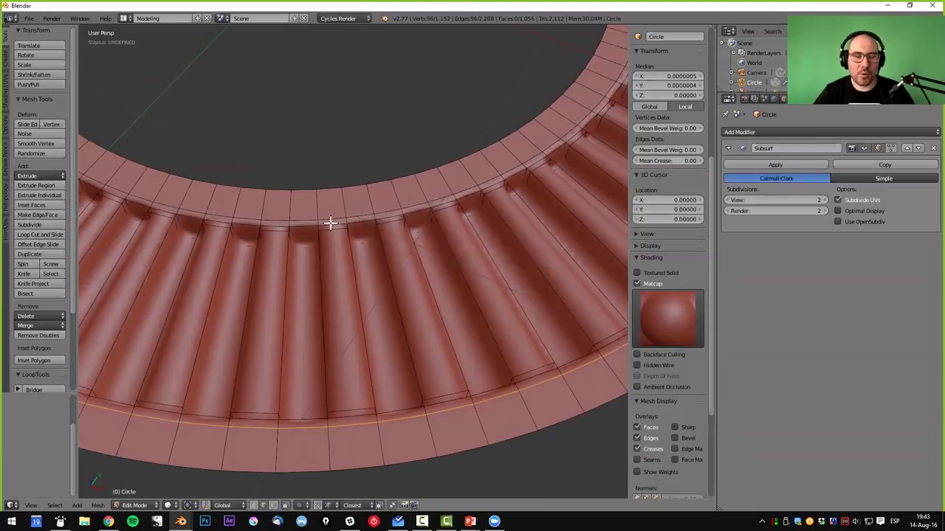
- Select a groove face strip and try loop cuts and bevels across it
right_click(331, 220)
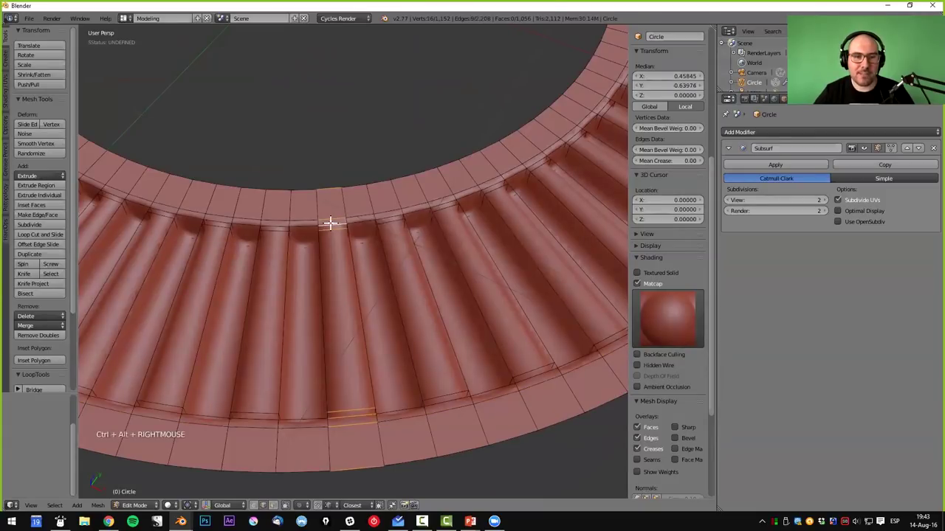
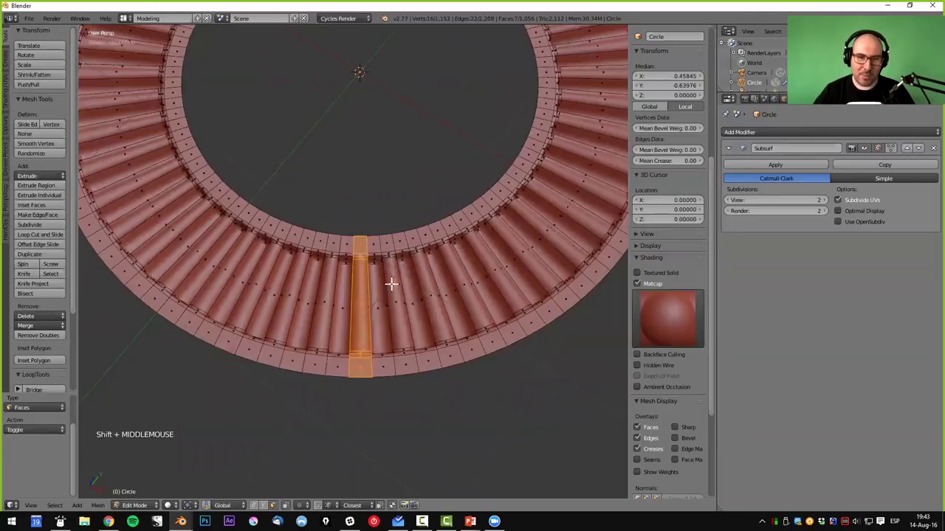
scroll(up, 3)
scroll(up, 3)
key(ctrl+r)
key(ctrl+b)
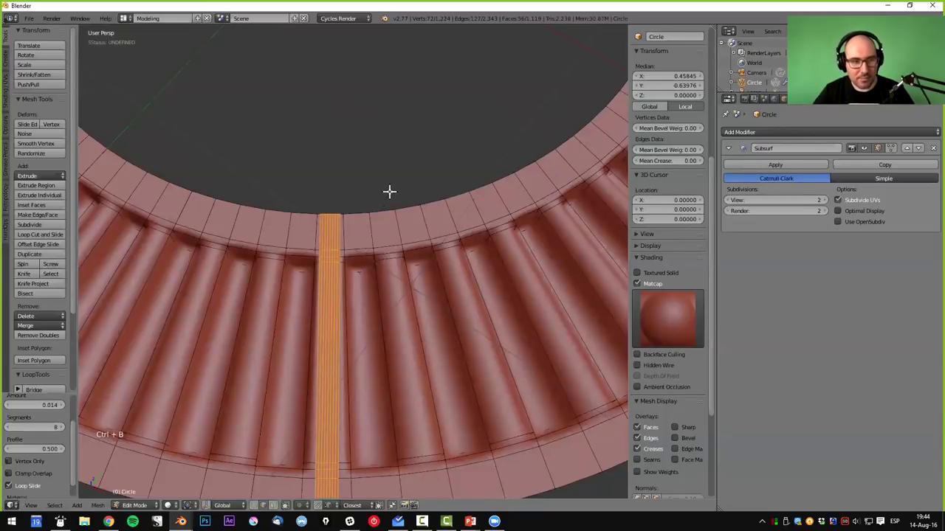
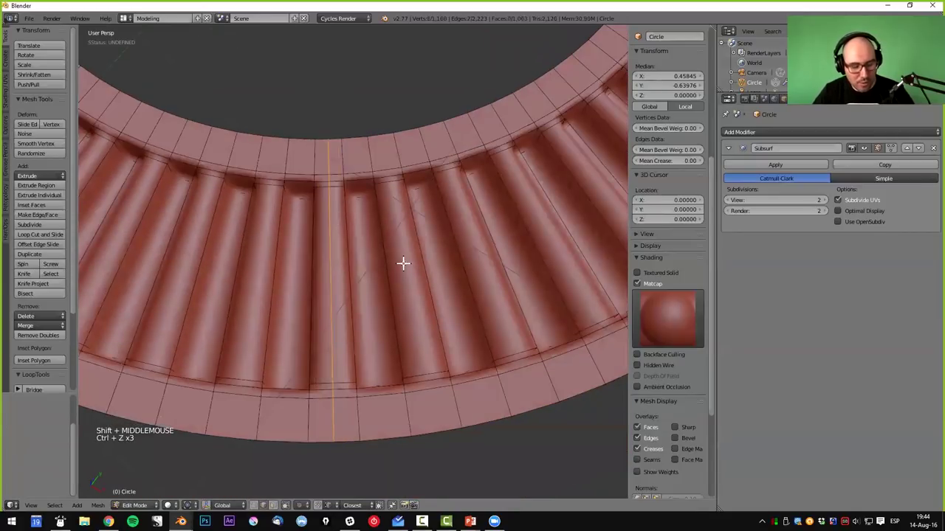
key(ctrl+b)
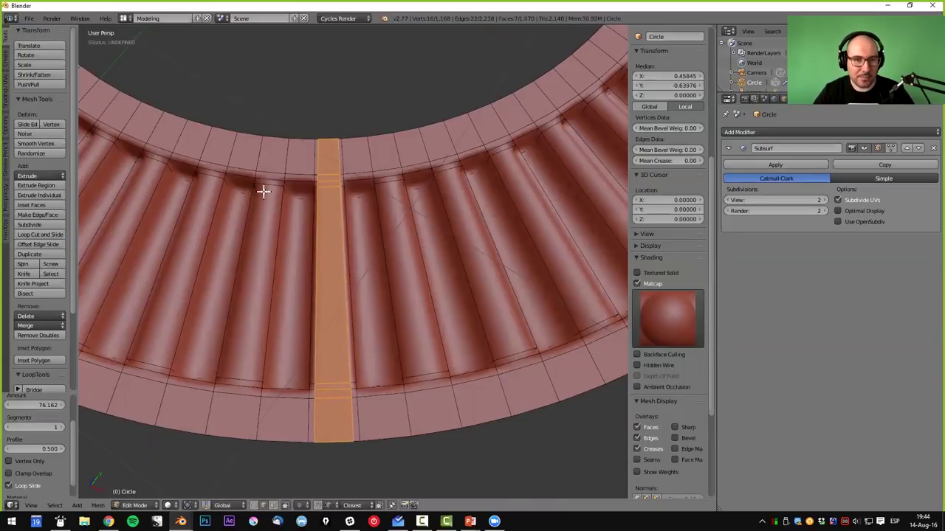
- Make another trial cut on the rib and undo it, reverting the ring to 1,152 vertices
middle_click(281, 211)
key(ctrl+r)
key(ctrl+b)
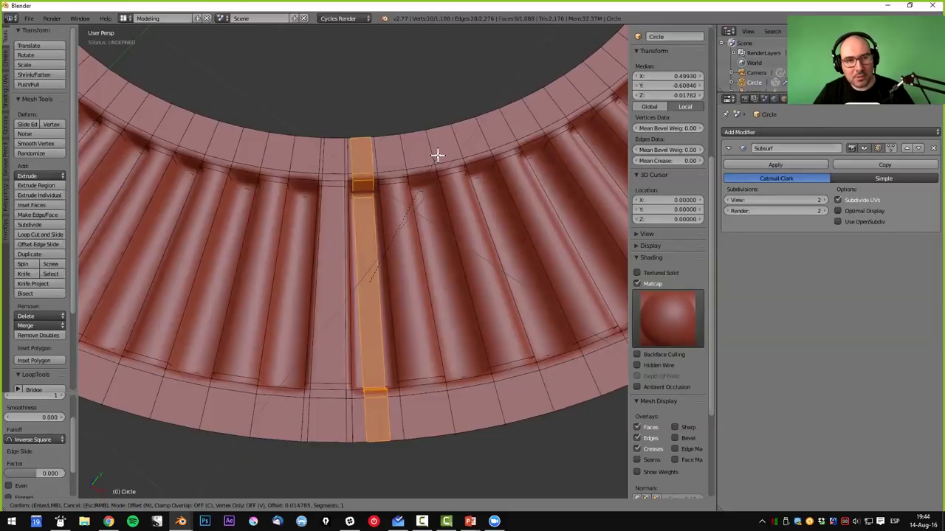
key(ctrl+z)
key(ctrl+z)
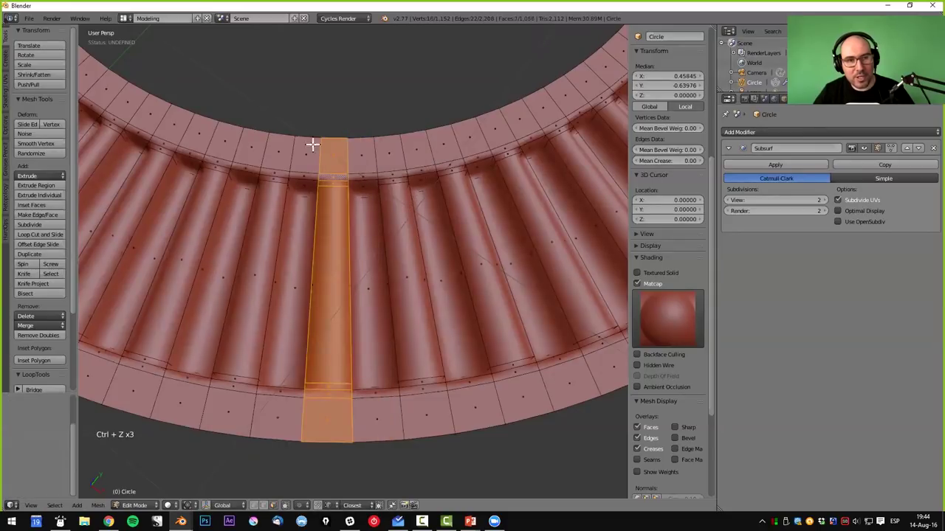
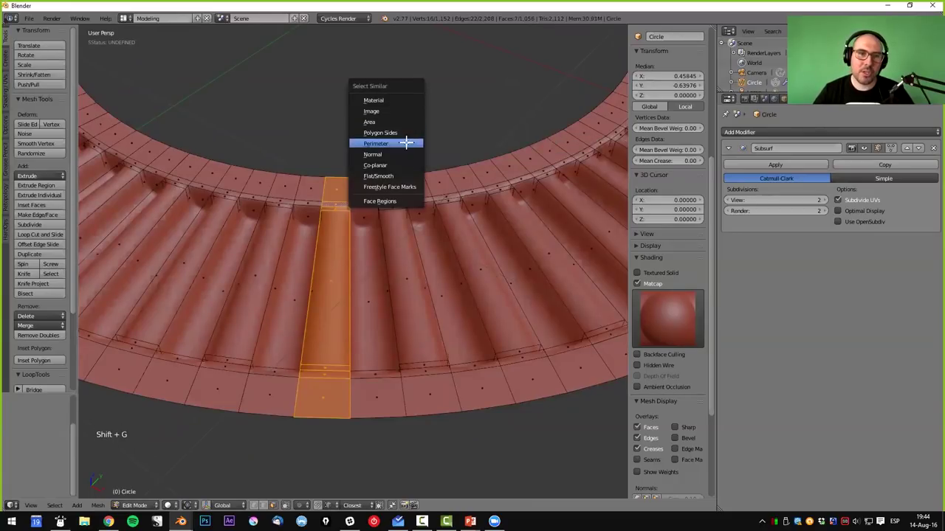
- View the finished ridged ring in wireframe outside of Edit Mode
middle_click(389, 162)
key(z)
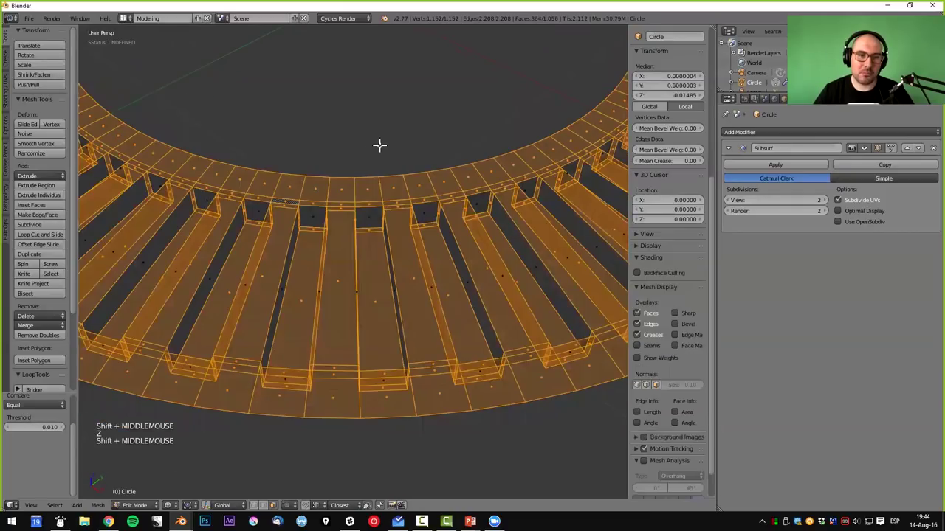
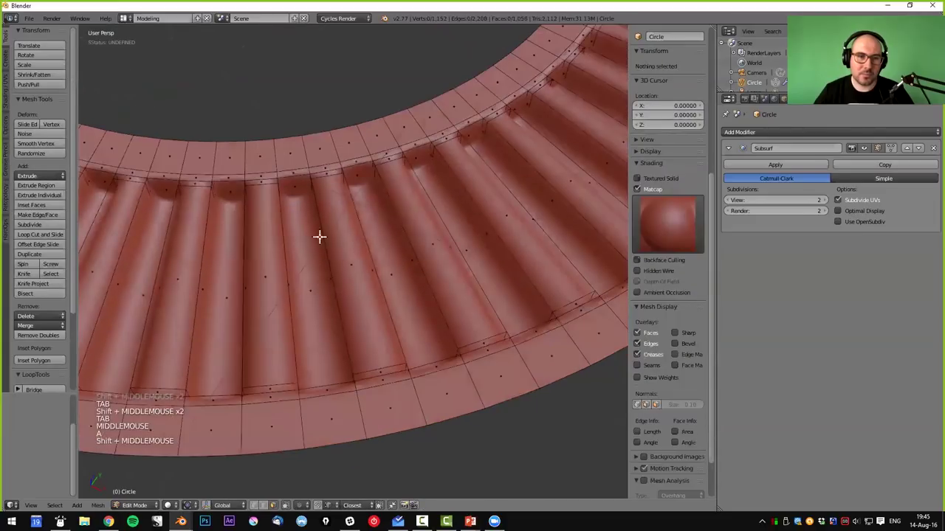
key(a)
middle_click(297, 219)
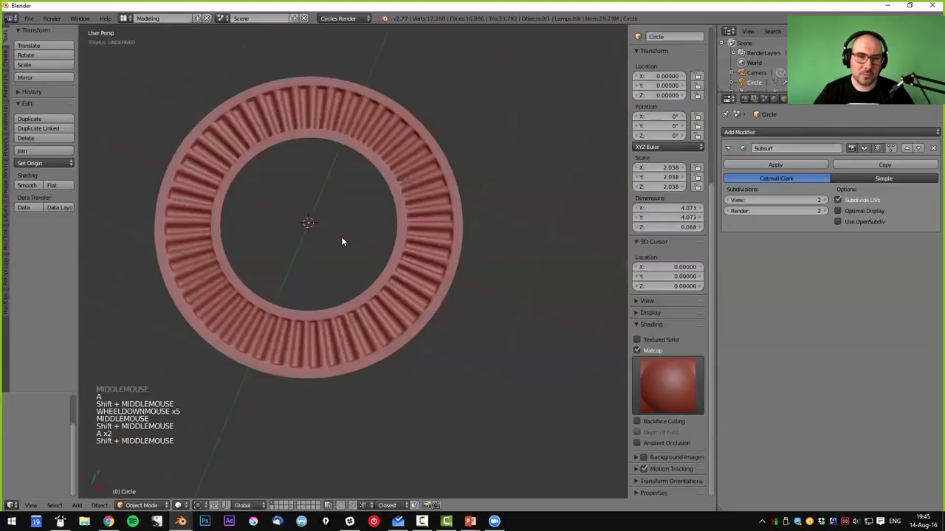
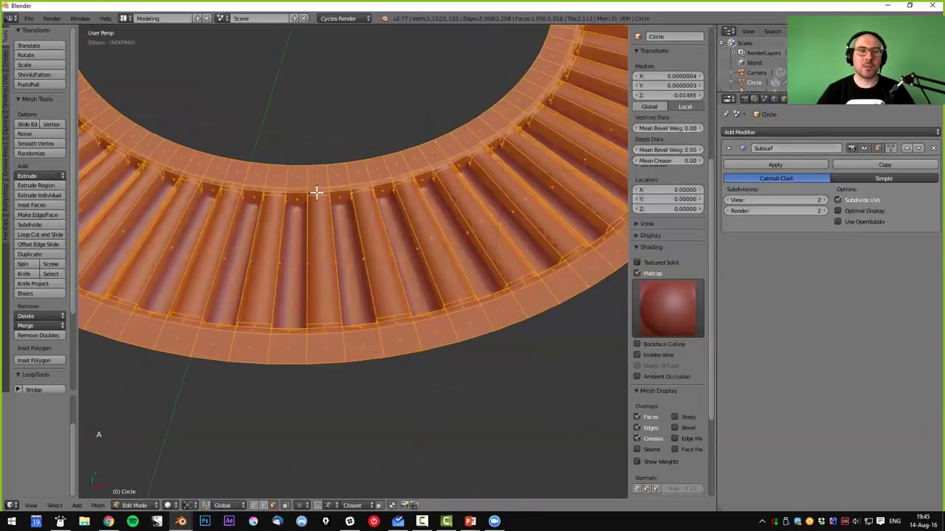
- Select all the ring's faces and trial a subdivision, leaving the ring at 1,152 vertices
key(a)
key(ctrl+b)
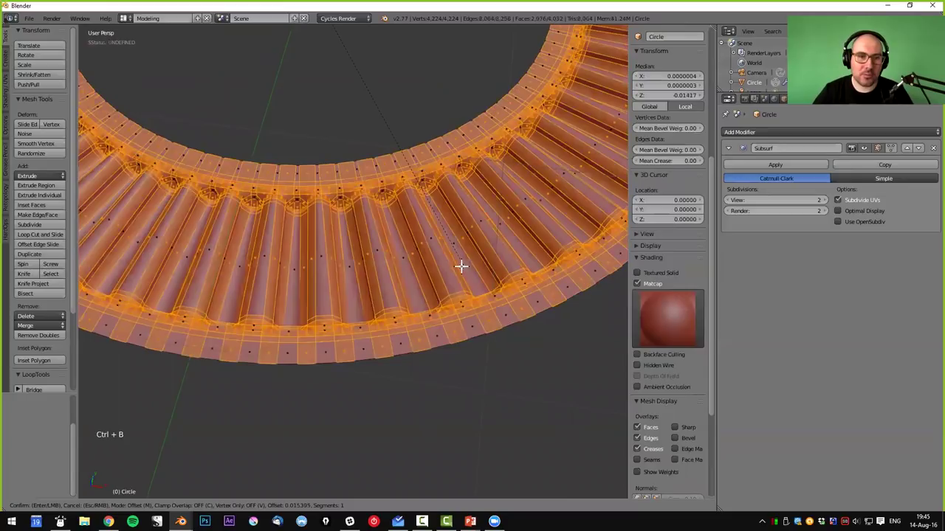
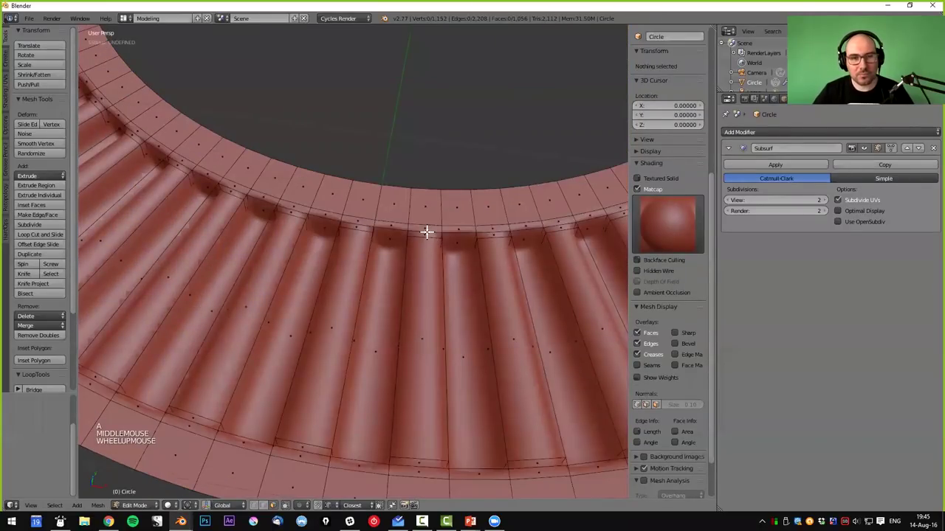
middle_click(452, 209)
- Select one long radial strip face, bring up Select Similar, then view the ring edge-on from the front
right_click(451, 209)
key(shift+g)
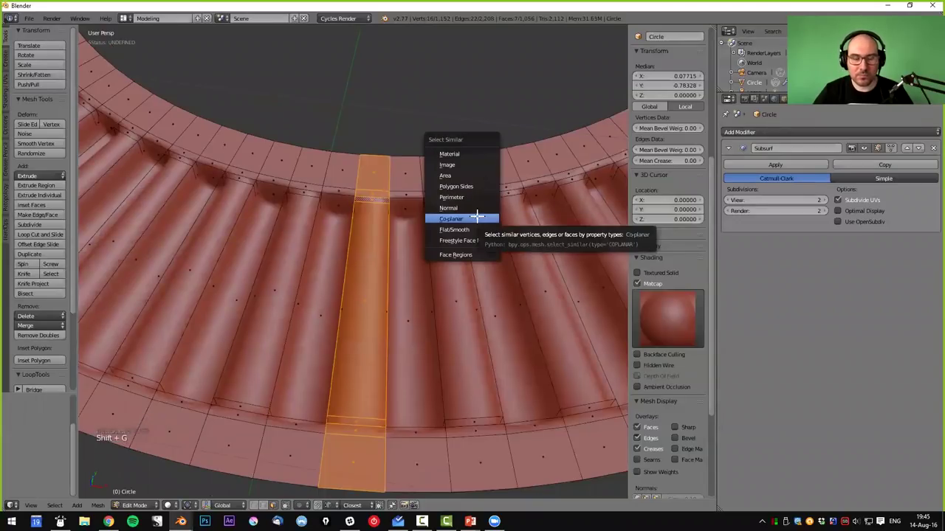
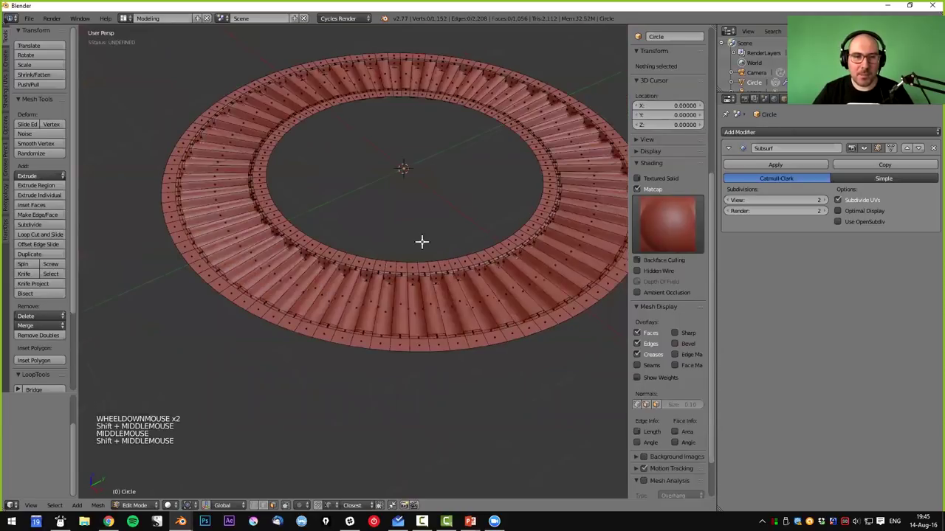
key(ctrl+Tab)
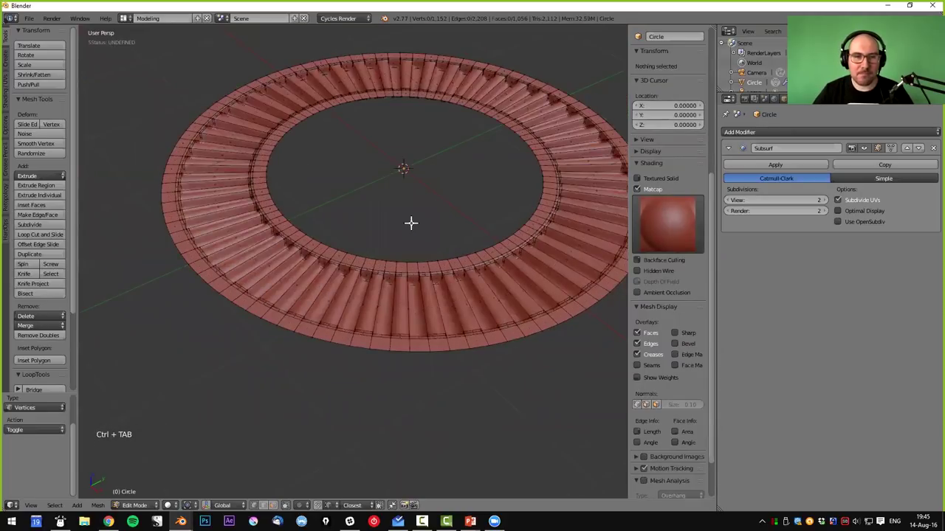
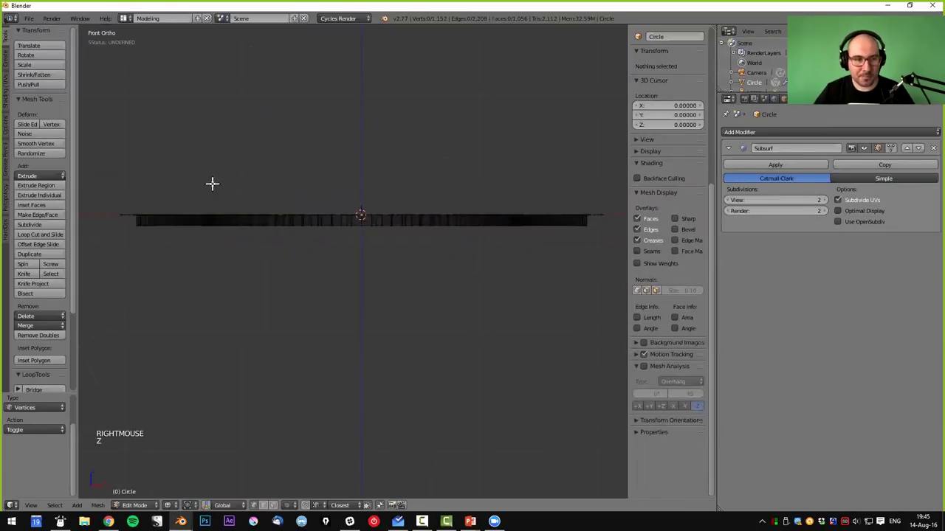
- Box-select the ring's raised upper geometry from the front orthographic view
key(a)
key(a)
key(b)
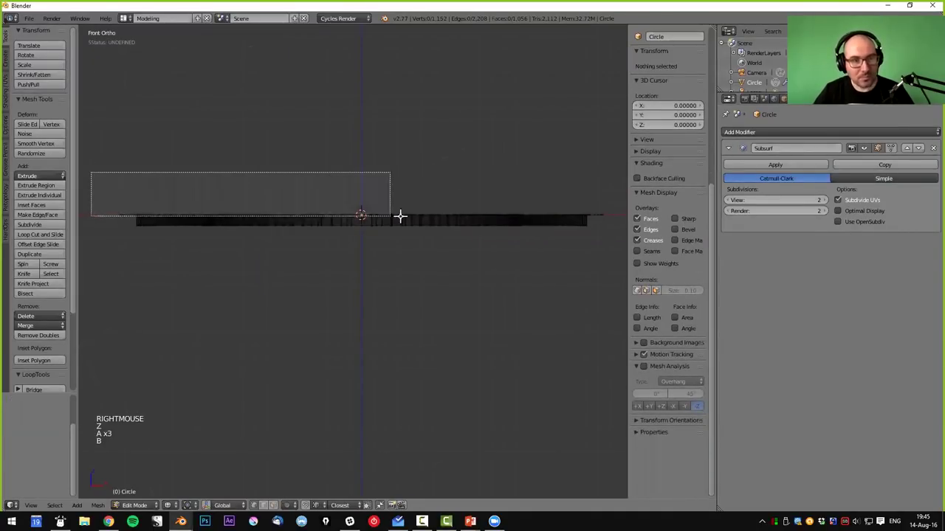
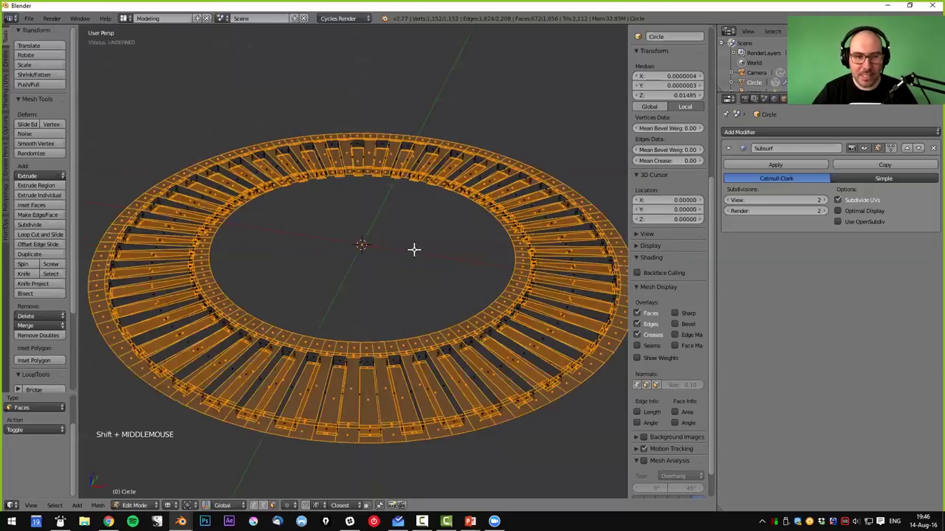
- Select a far-side strip face, extend to similar coplanar faces, and switch to edge selection
middle_click(414, 247)
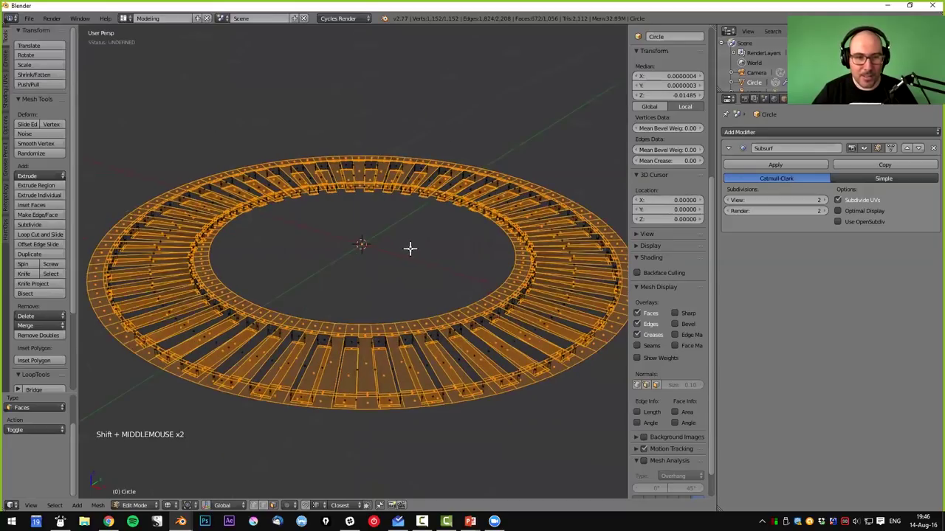
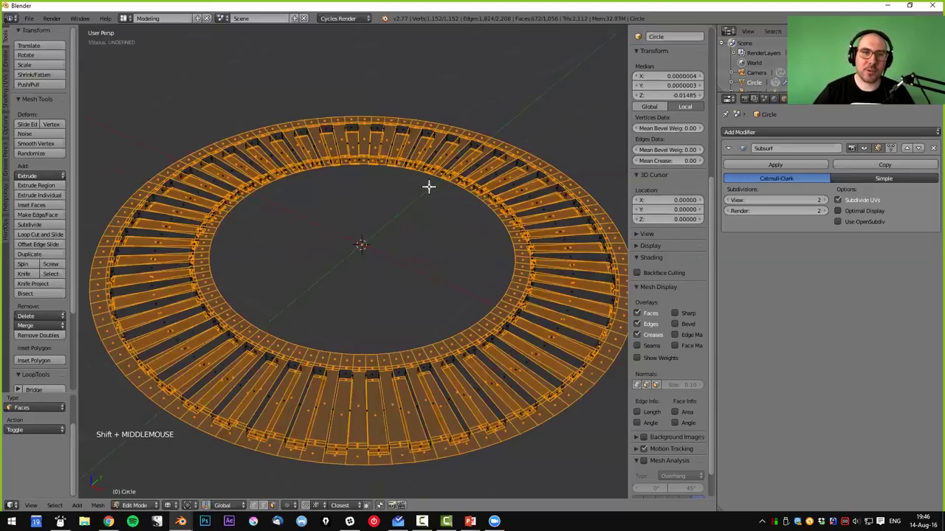
key(shift+f)
right_click(428, 179)
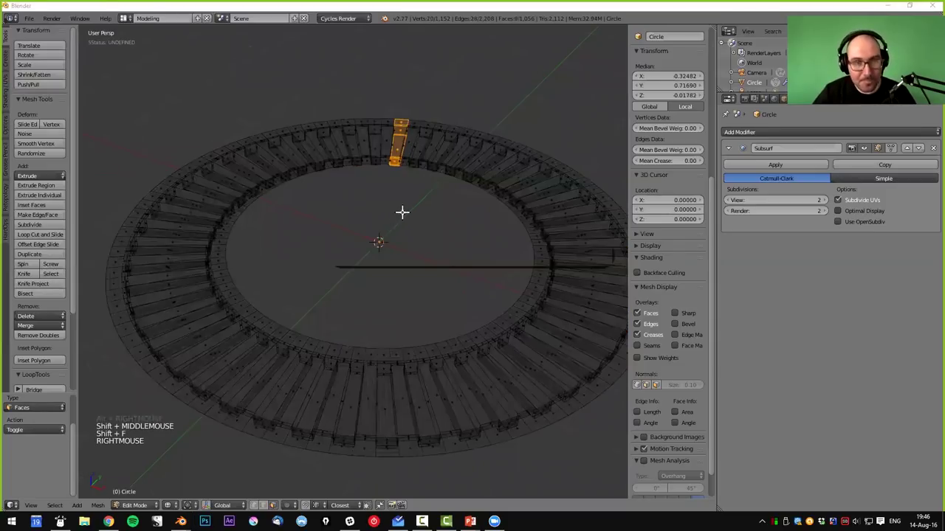
key(shift+g)
middle_click(401, 211)
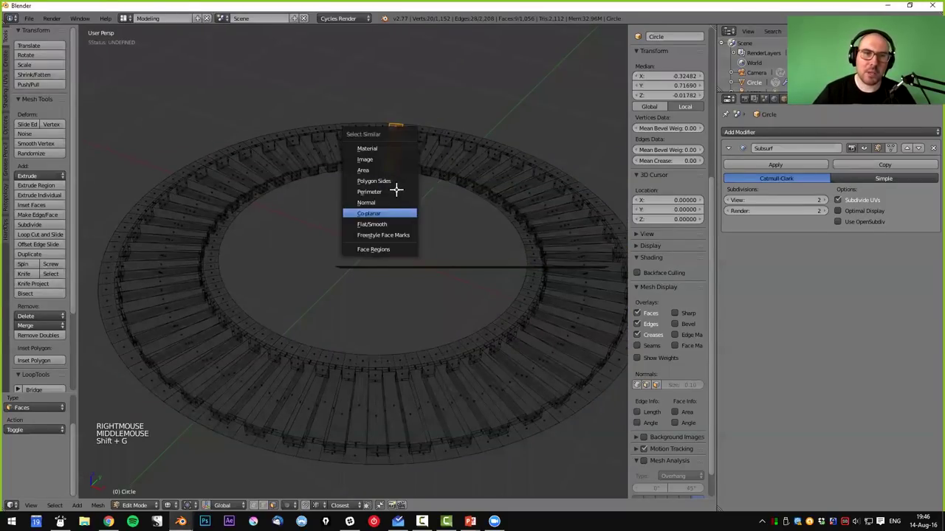
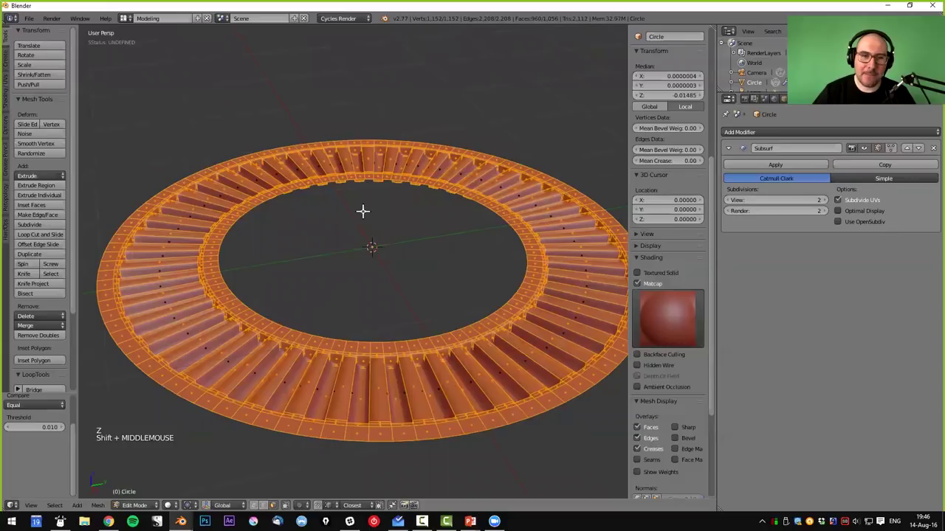
key(ctrl+Tab)
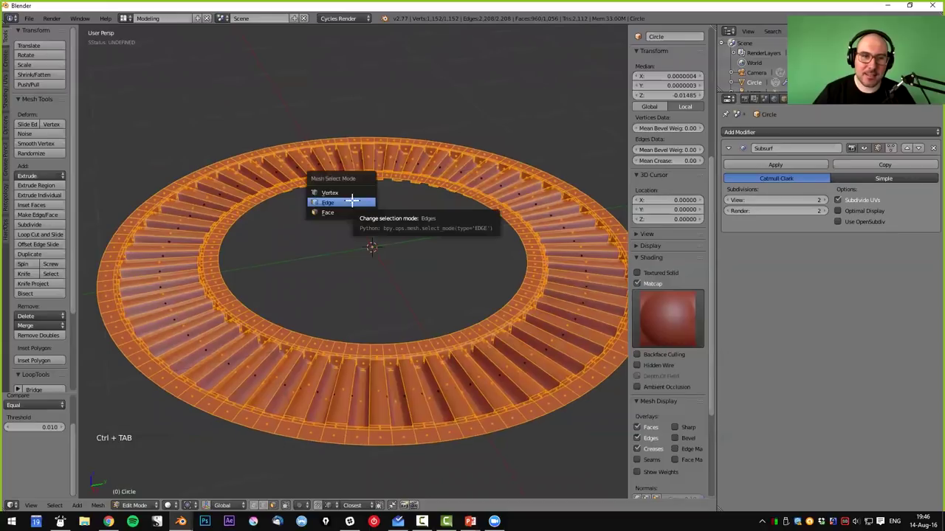
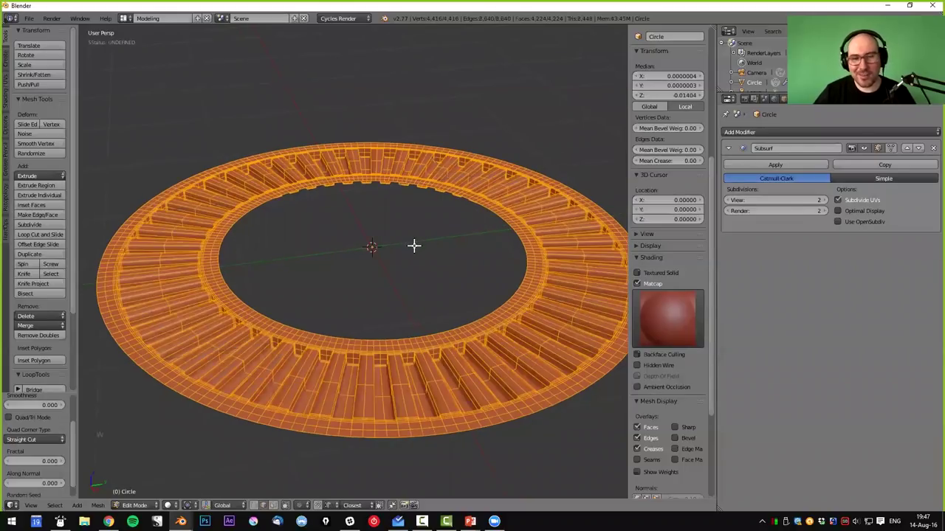
- Subdivide the strips and inspect the smoothed ring's crisp radial grooves in Object Mode
middle_click(407, 256)
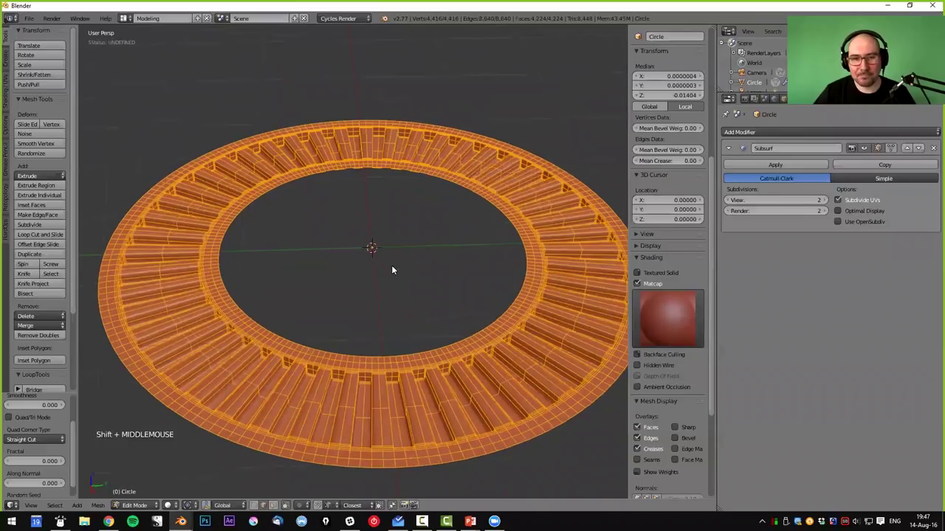
key(a)
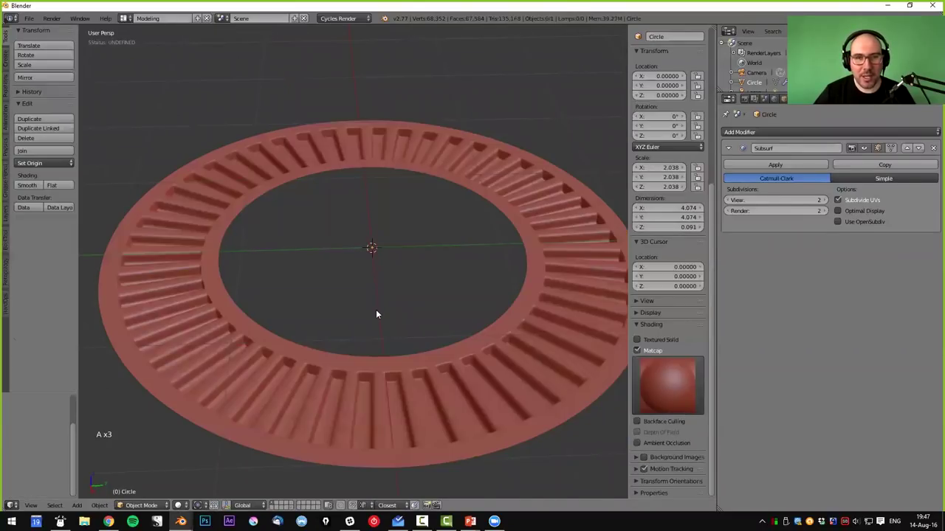
middle_click(371, 285)
middle_click(386, 297)
middle_click(503, 303)
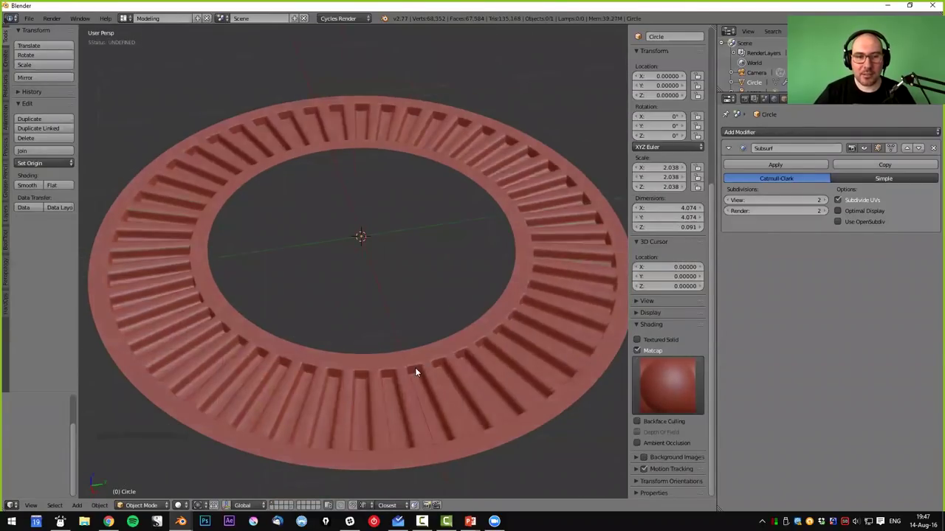
key(a)
right_click(417, 369)
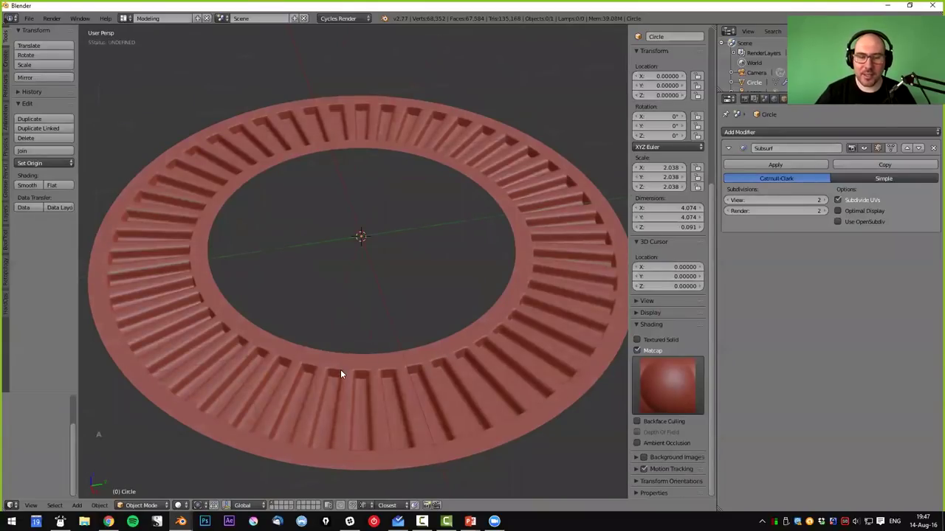
right_click(343, 368)
key(a)
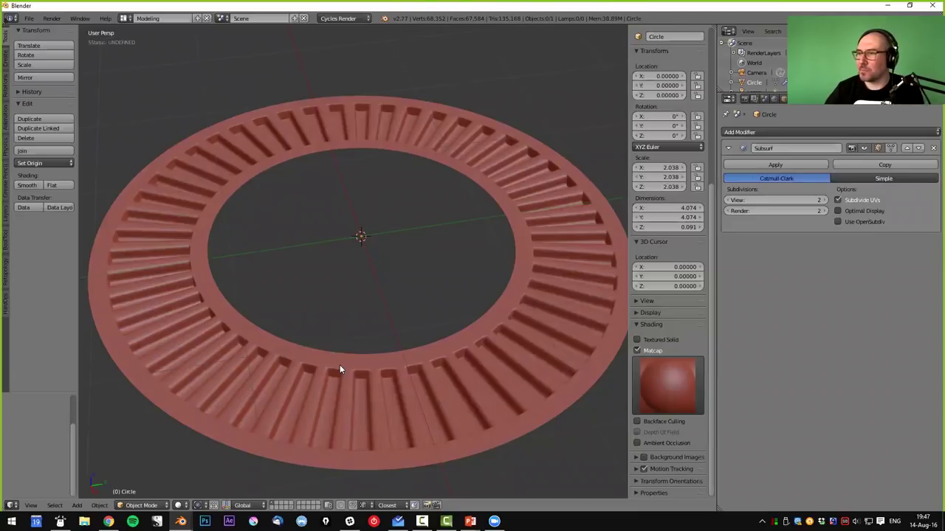
- Return to editing the denser 4,416-vertex cage and select one ring edge
middle_click(513, 217)
key(Tab)
right_click(509, 222)
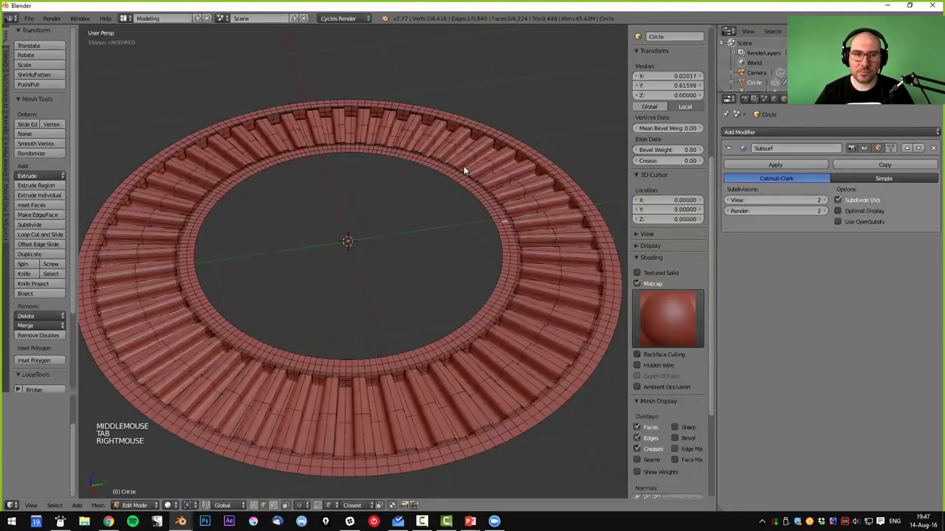
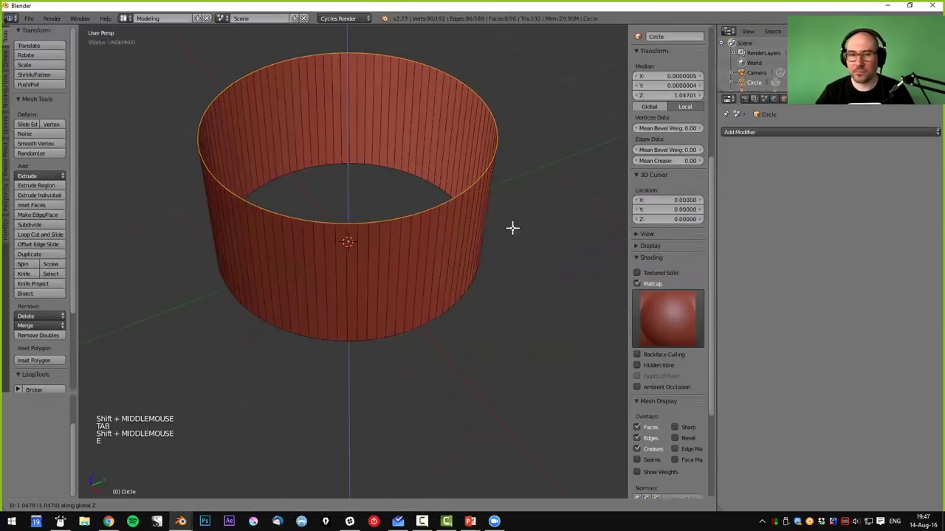
- Scale the top edge loop inward into a small rim raised about 1.95, forming a tapered cone
key(s)
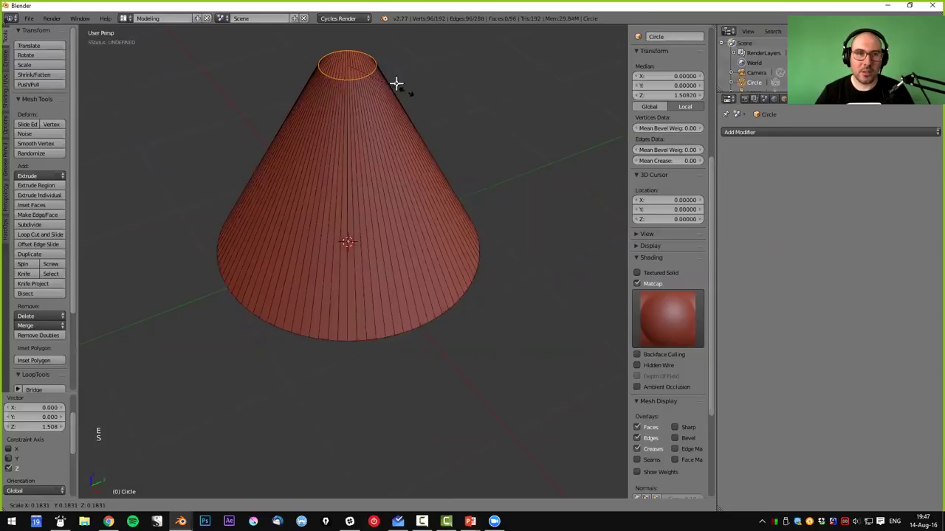
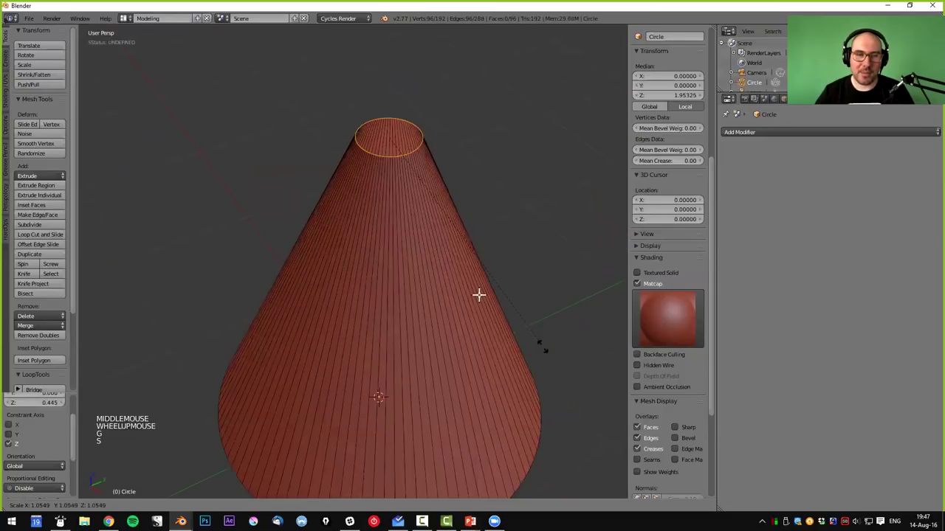
key(s)
middle_click(426, 267)
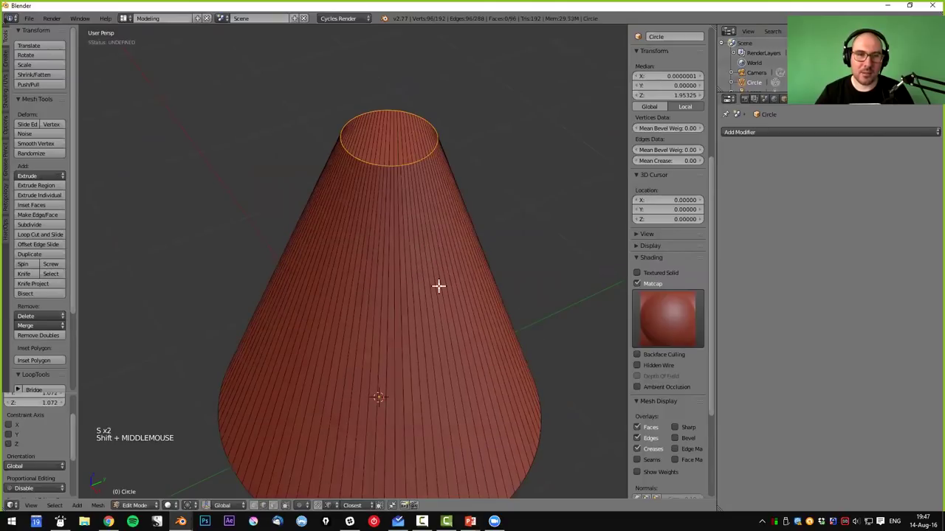
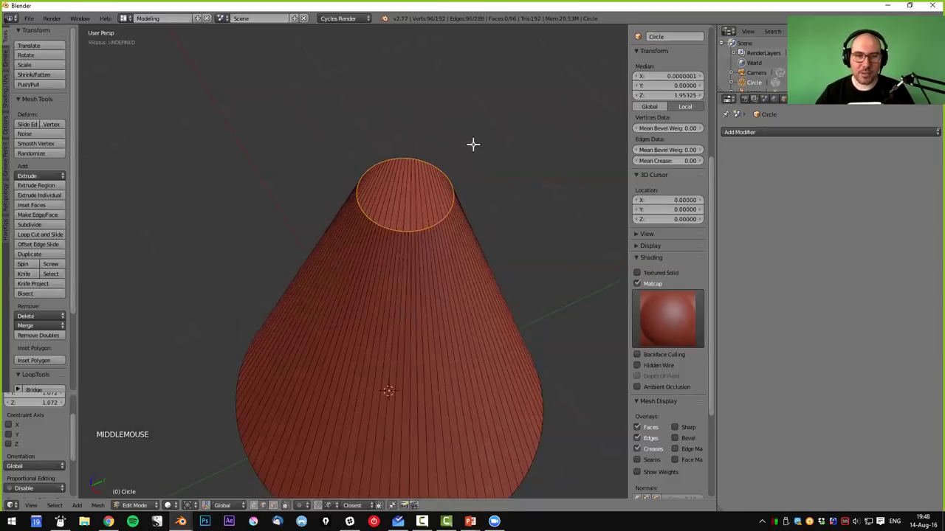
middle_click(468, 271)
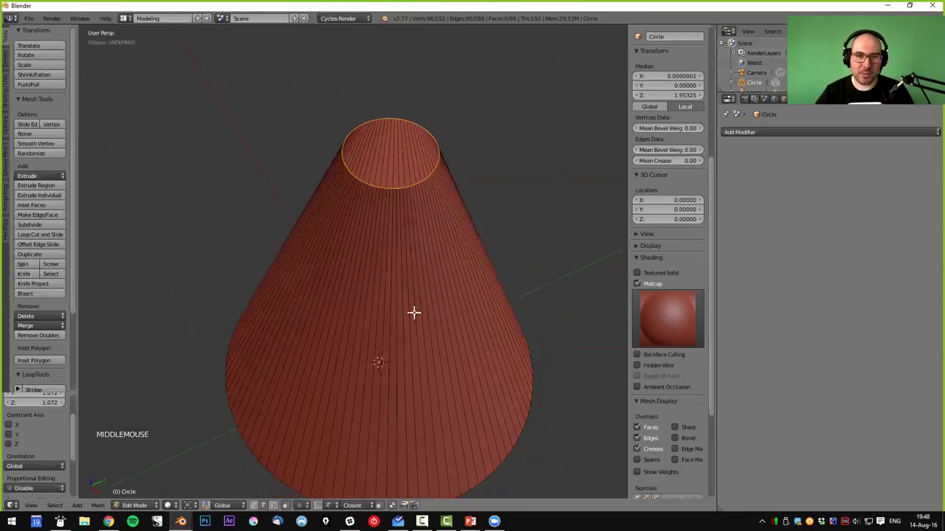
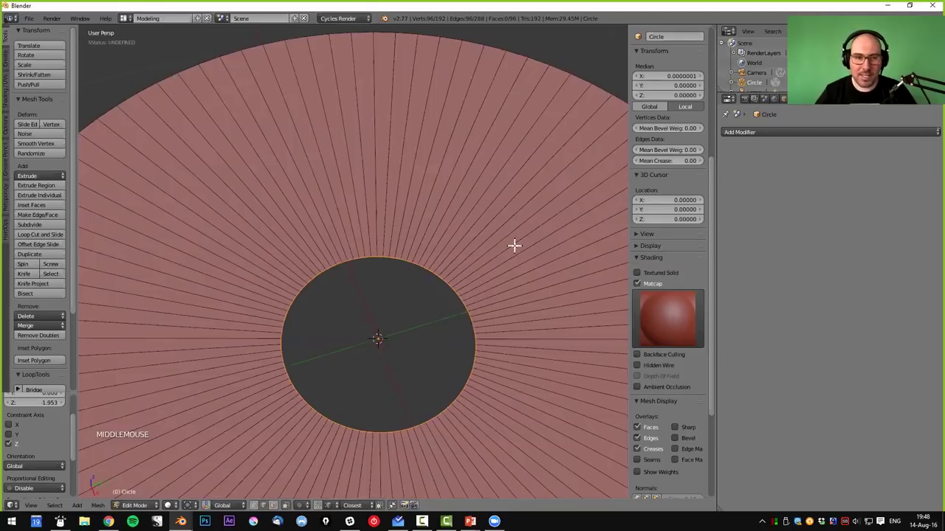
- Extrude and scale the inner ring inward to narrow the disc's central hole
key(e)
key(s)
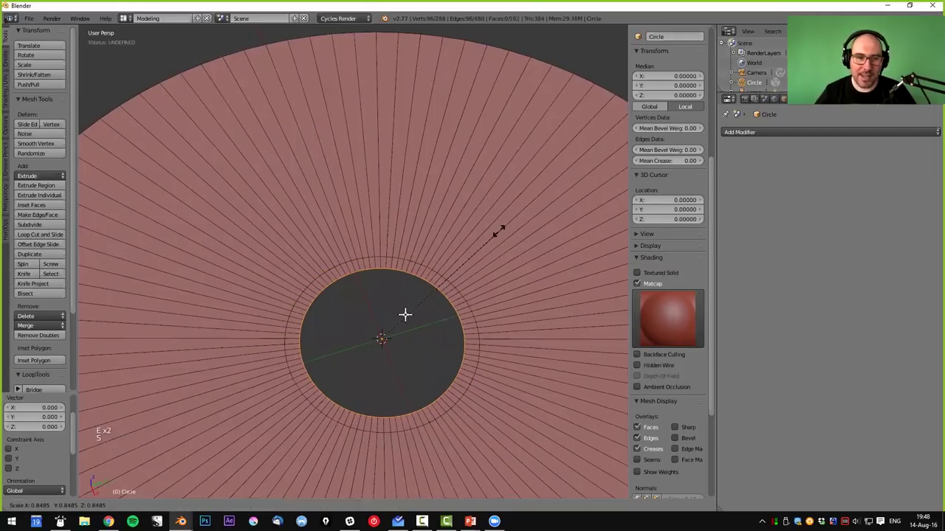
scroll(up, 3)
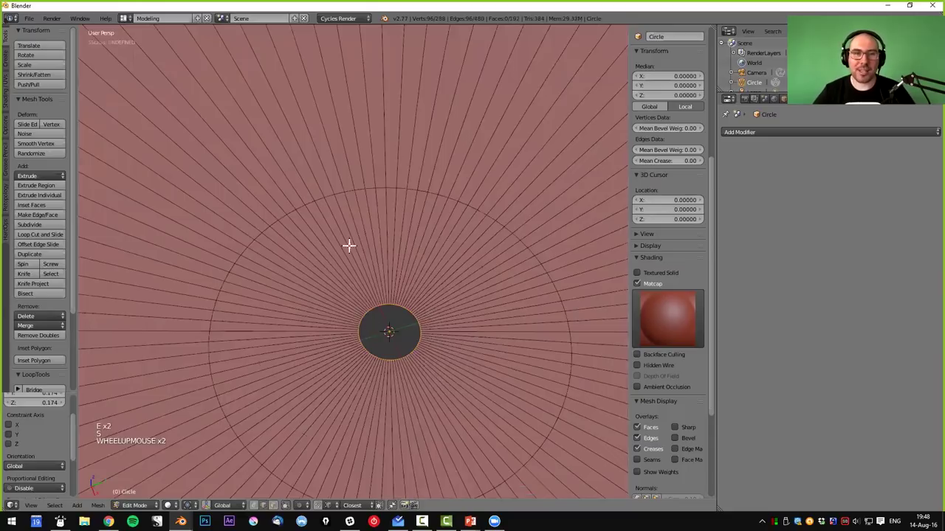
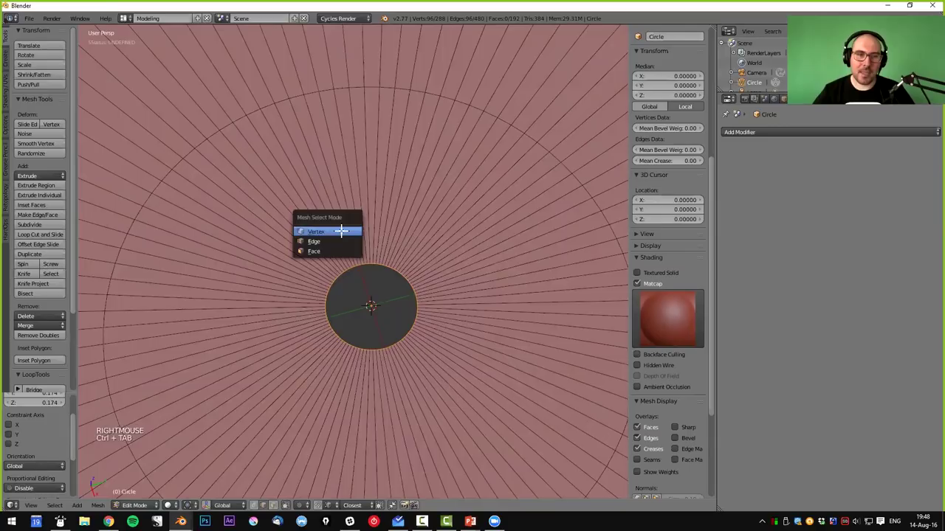
scroll(up, 3)
middle_click(289, 282)
scroll(down, 3)
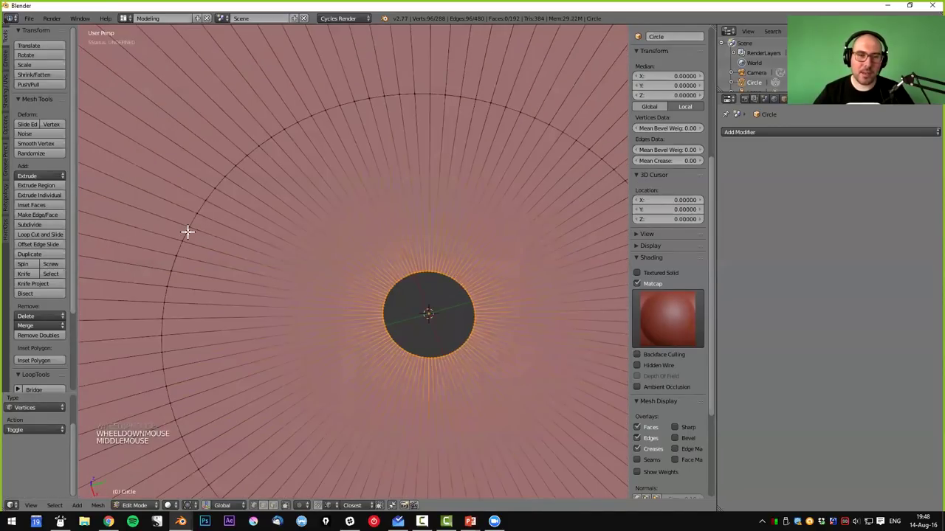
- Dissolve alternating spoke edges and merge the inner rim into a single centre vertex (Alt+M)
key(a)
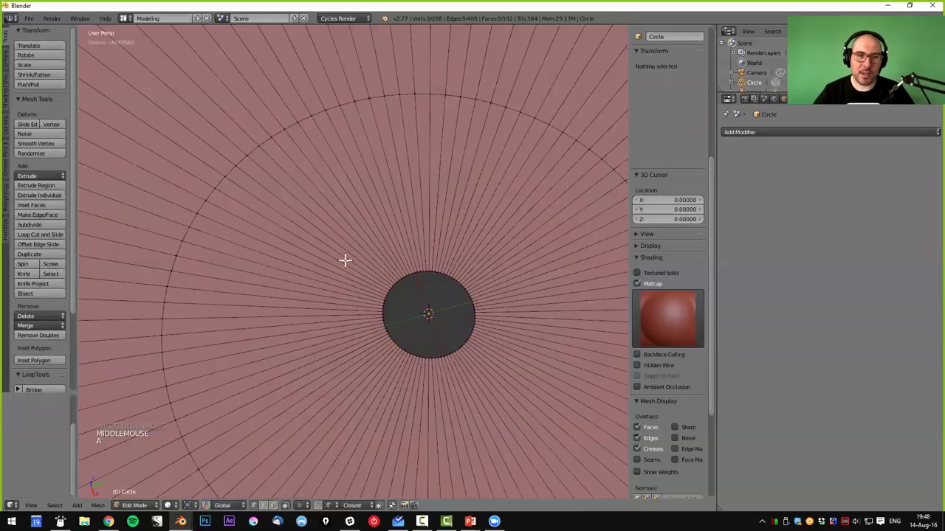
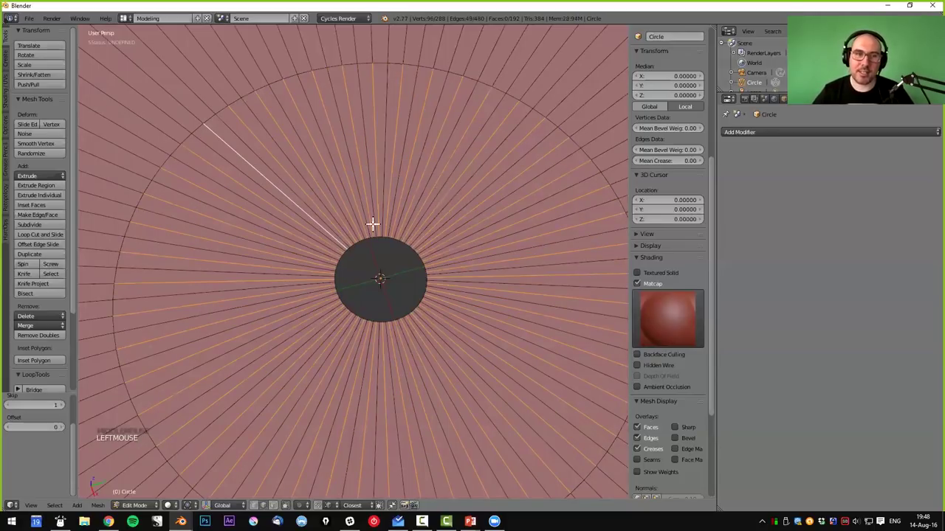
key(ctrl+x)
key(ctrl+Tab)
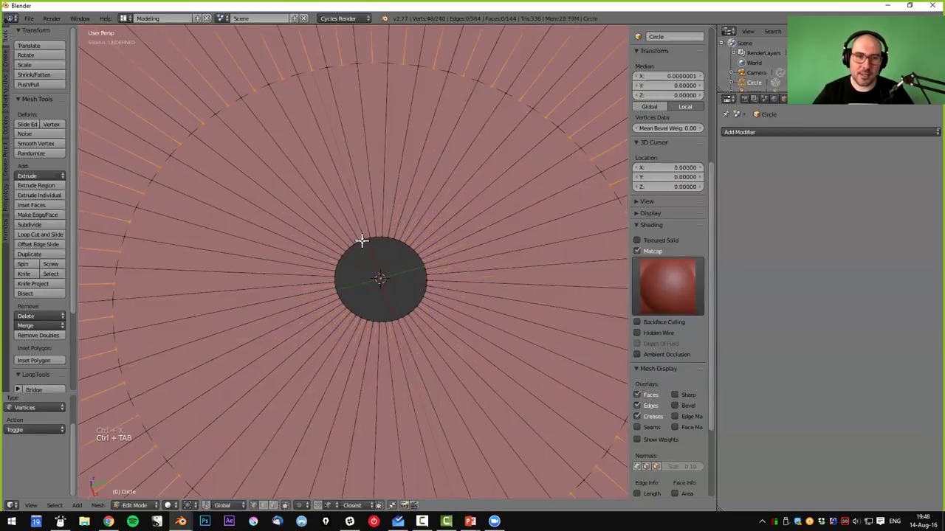
right_click(469, 168)
key(alt+m)
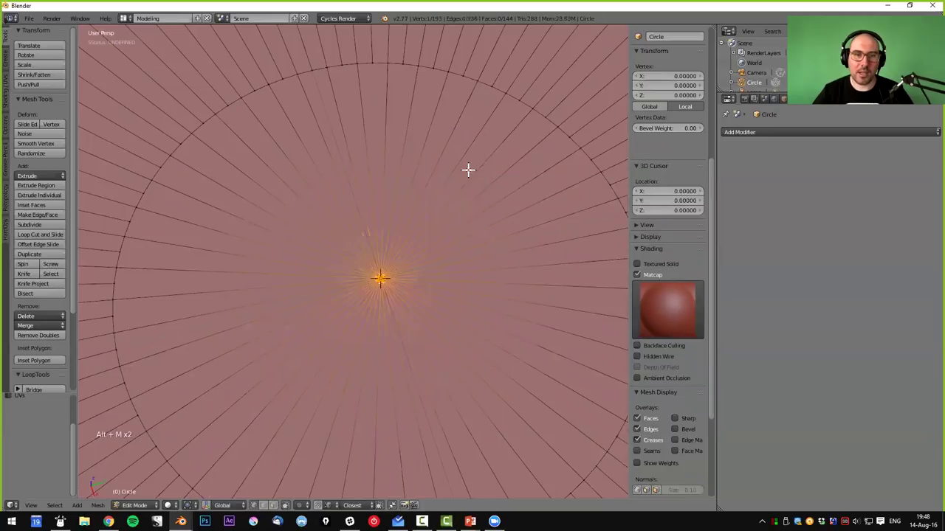
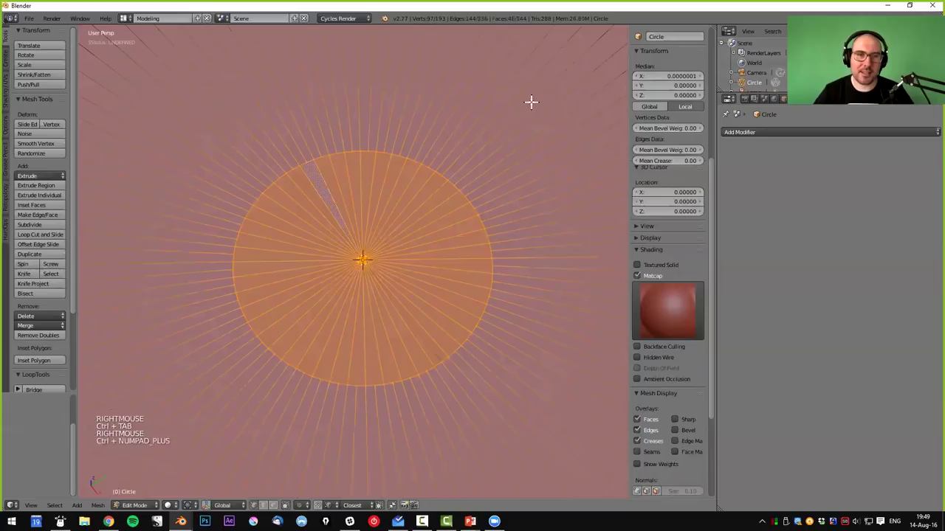
- Shrink the centre faces, then delete the Circle object, leaving only the camera and lamp
key(s)
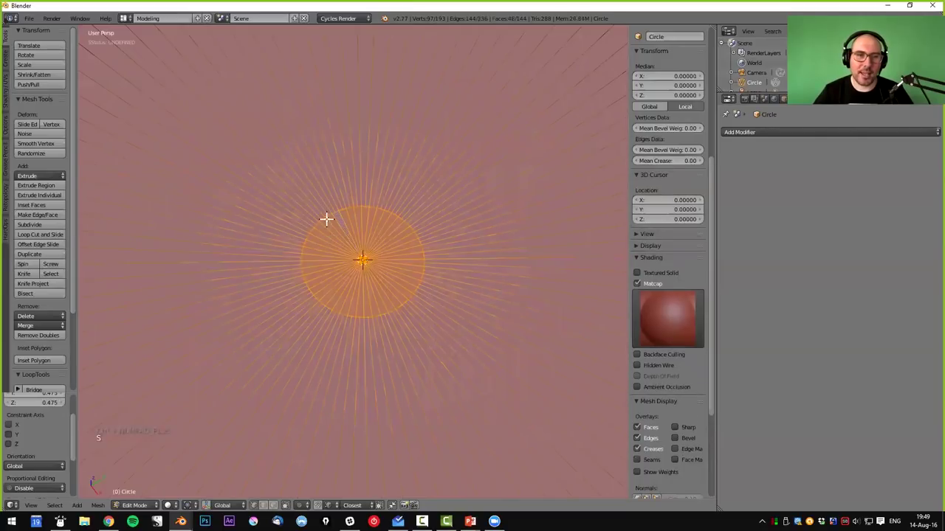
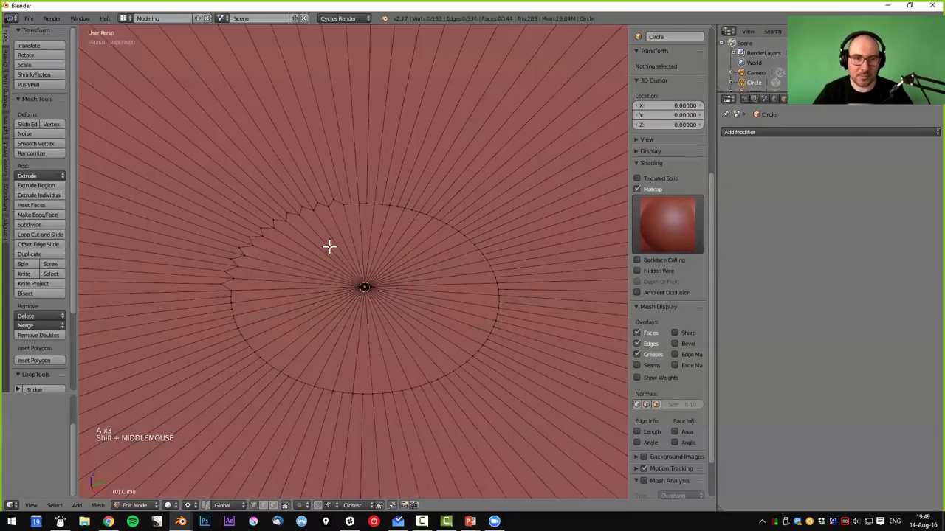
key(Tab)
scroll(down, 3)
scroll(down, 3)
right_click(419, 259)
key(x)
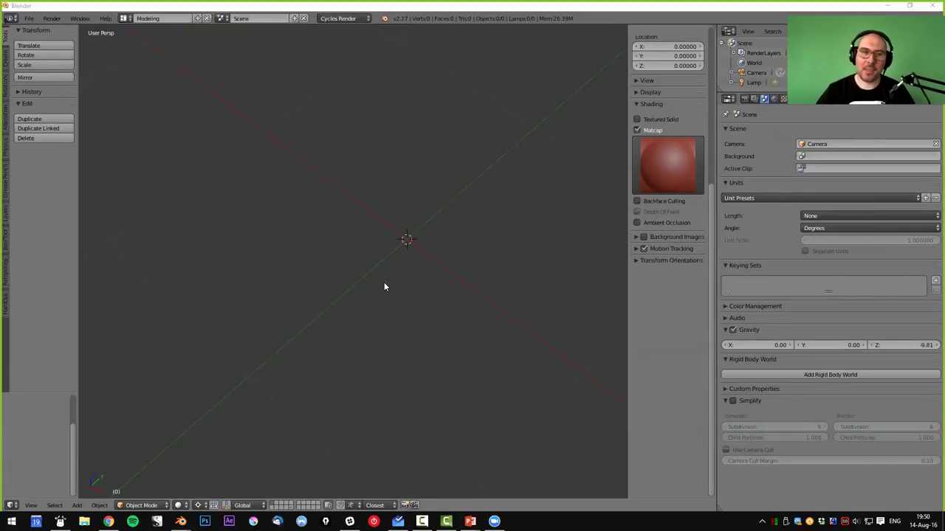
- Add a Bezier curve and a twelve-vertex circle mesh at the scene origin
middle_click(461, 299)
middle_click(432, 330)
key(shift+a)
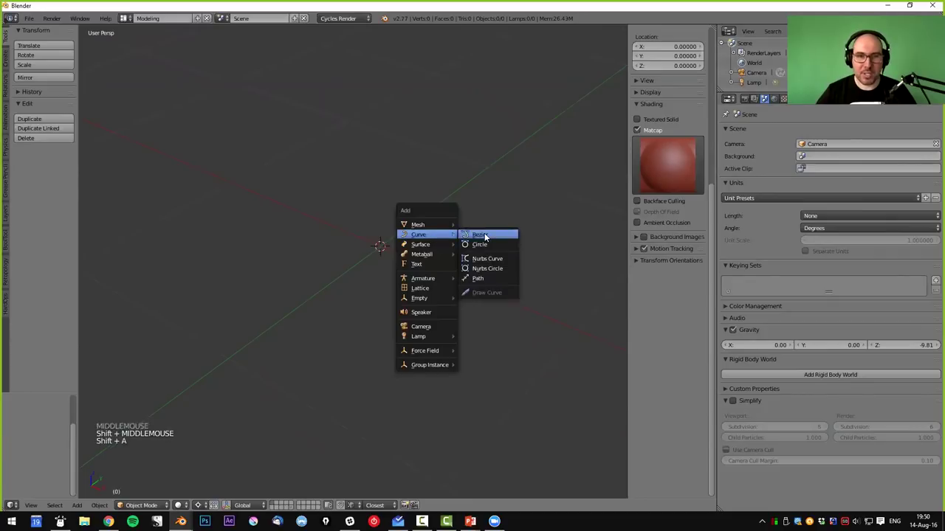
middle_click(395, 274)
middle_click(452, 195)
key(shift+a)
key(s)
key(Tab)
- Delete the circle's faces, shrink it and extrude it upward into a short open tube, then select the Bezier curve
middle_click(375, 291)
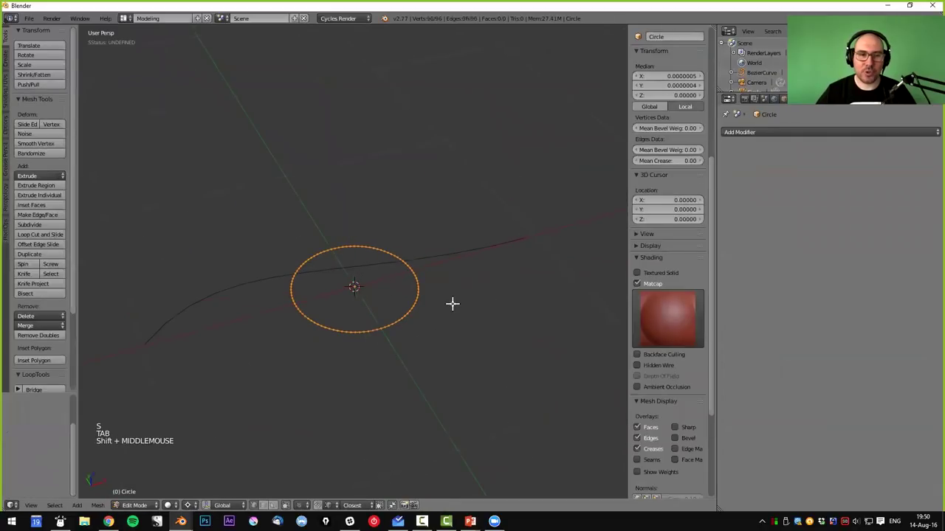
key(x)
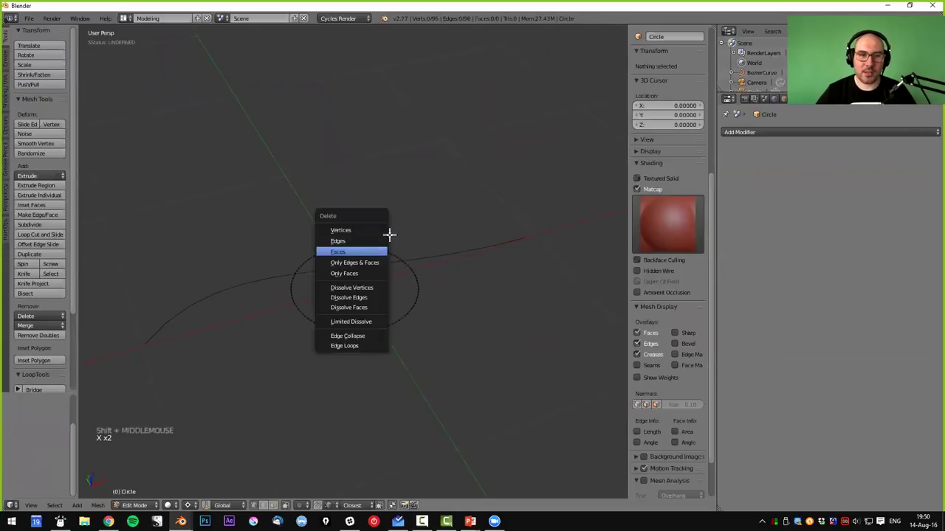
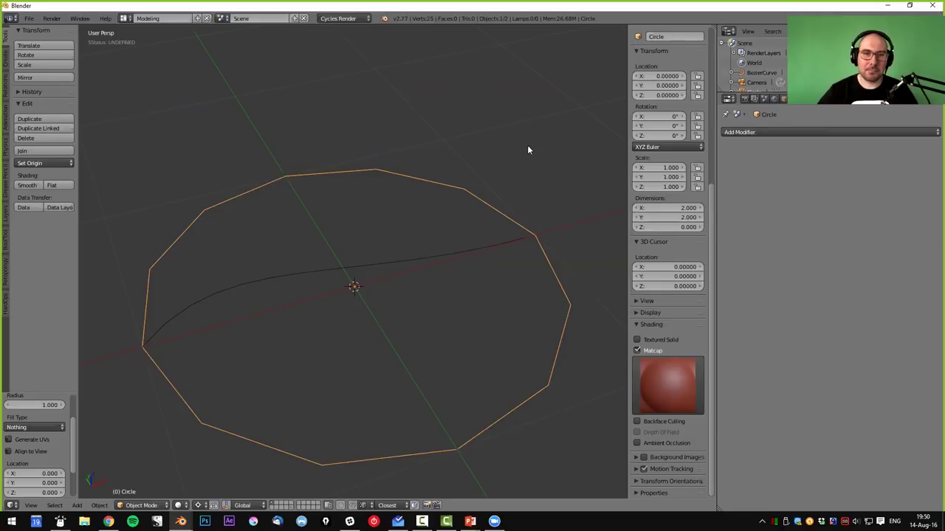
key(Tab)
key(a)
key(s)
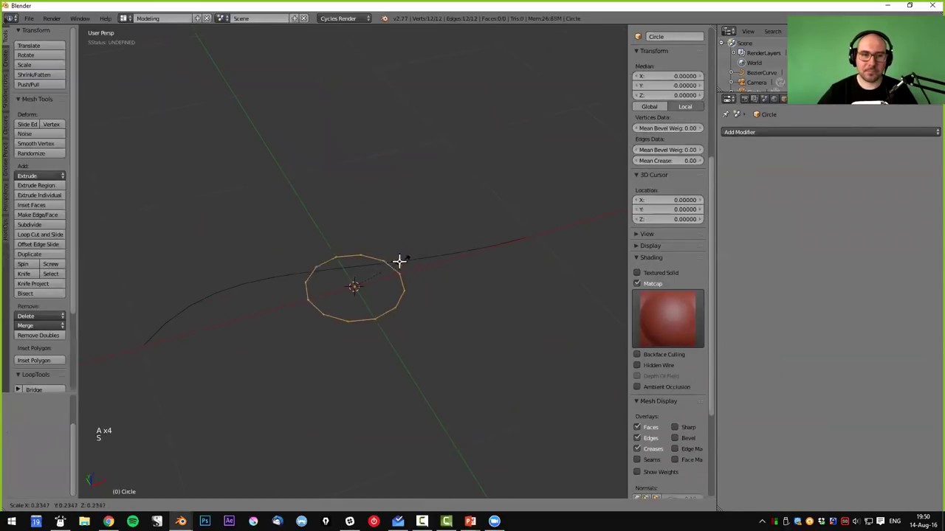
key(e)
key(Tab)
right_click(409, 300)
middle_click(410, 300)
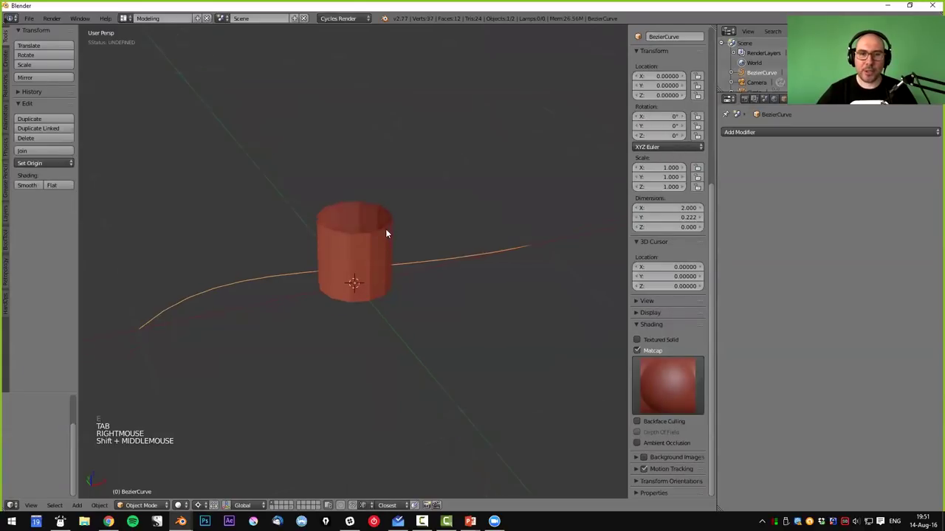
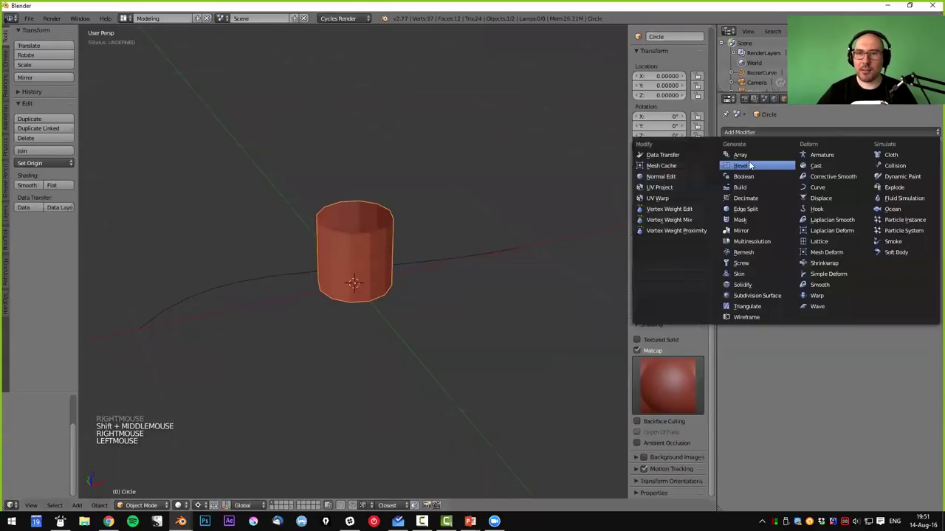
- Repeat the tube five times into a column with an Array modifier
click(888, 236)
middle_click(482, 245)
scroll(down, 3)
middle_click(475, 289)
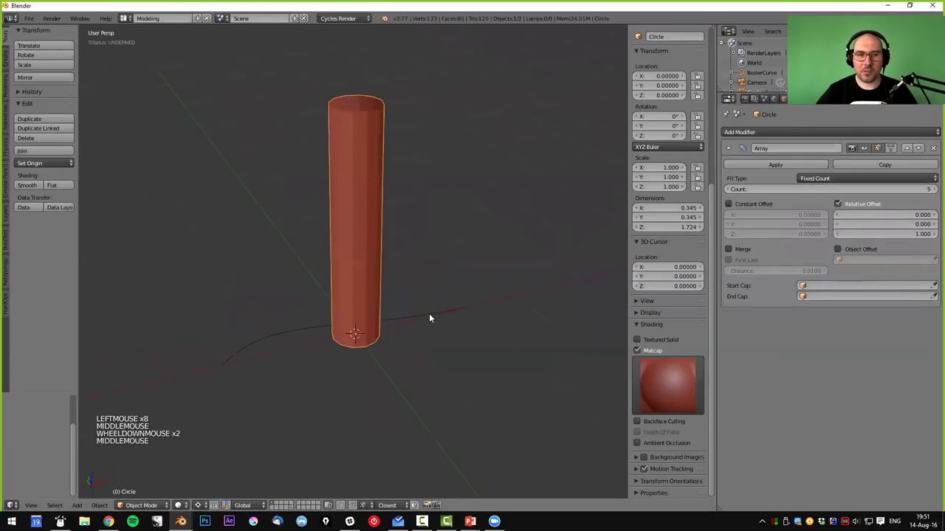
- Add a Curve modifier targeting BezierCurve with deformation axis Z to bend the column
click(727, 152)
click(745, 135)
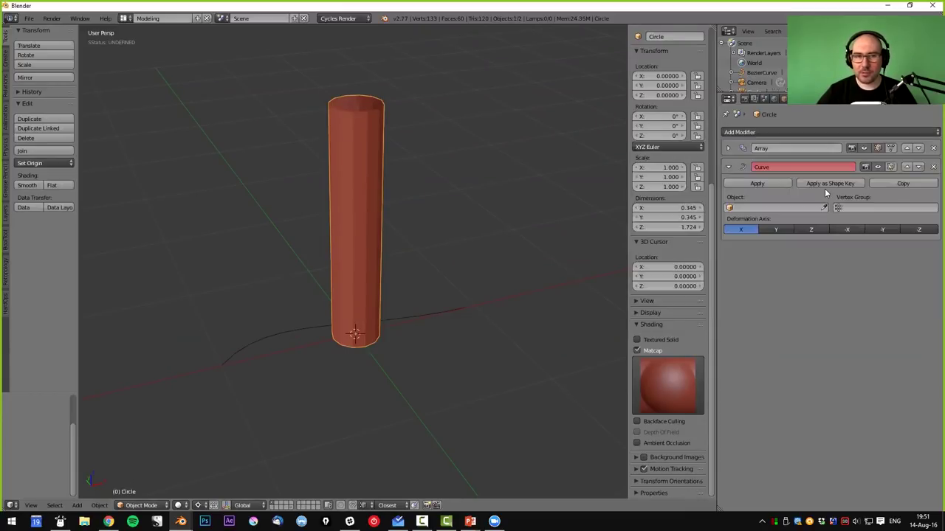
click(827, 209)
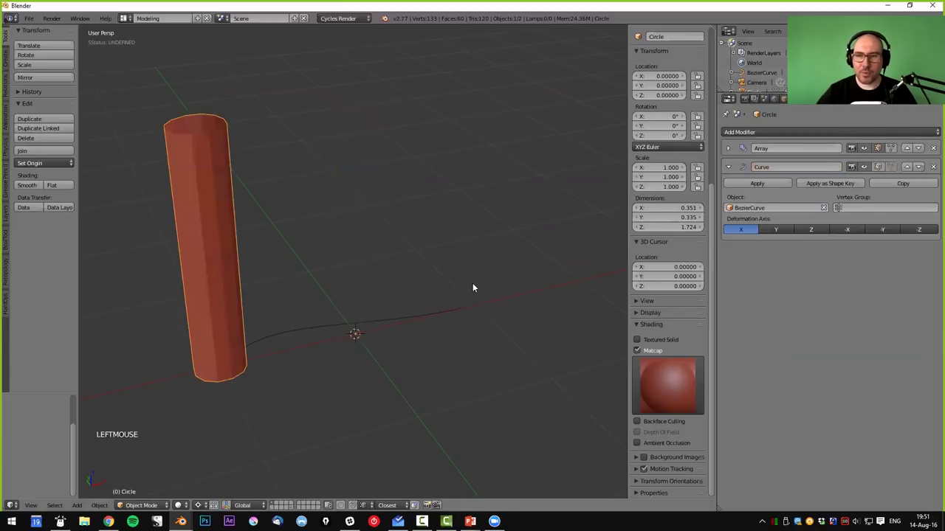
click(782, 233)
click(809, 232)
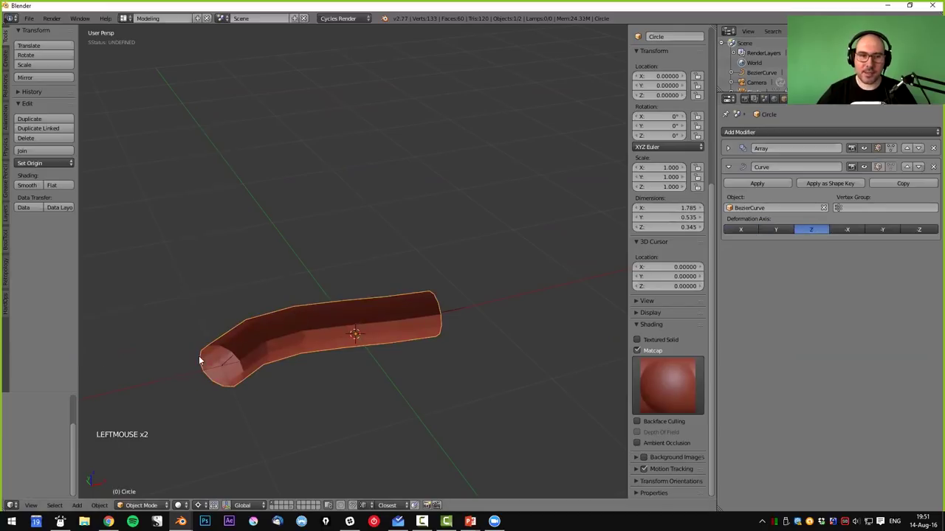
- Edit the Bezier curve from top view, dragging a control point outward into a broad hook-shaped arc
middle_click(382, 333)
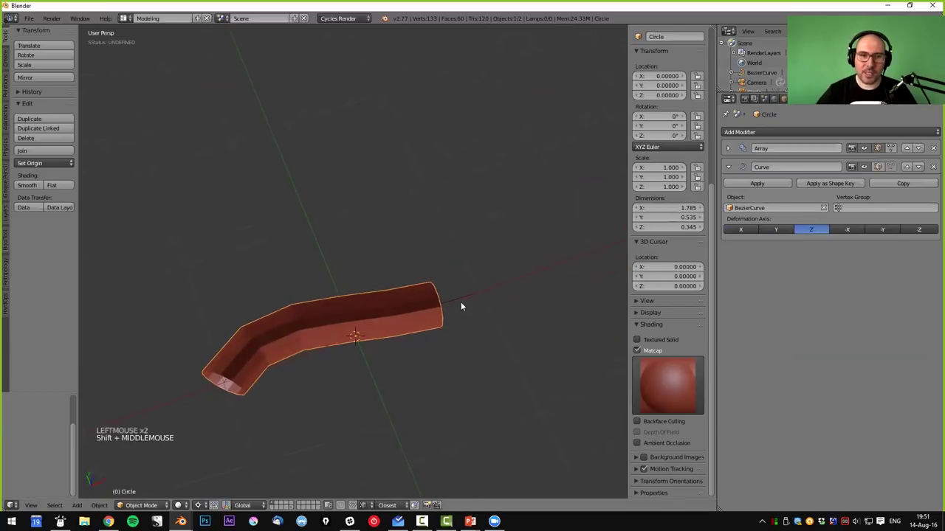
right_click(467, 301)
key(Tab)
right_click(488, 288)
middle_click(440, 341)
key(KP_7)
key(e)
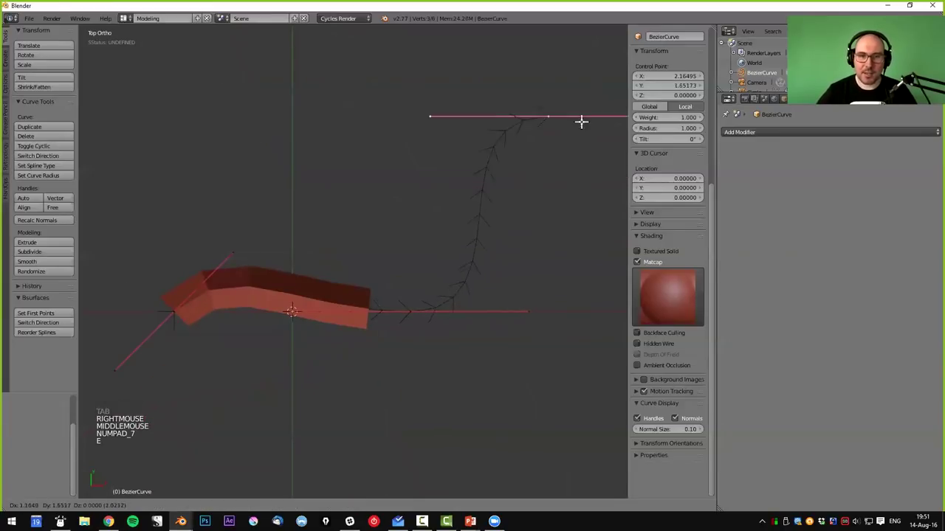
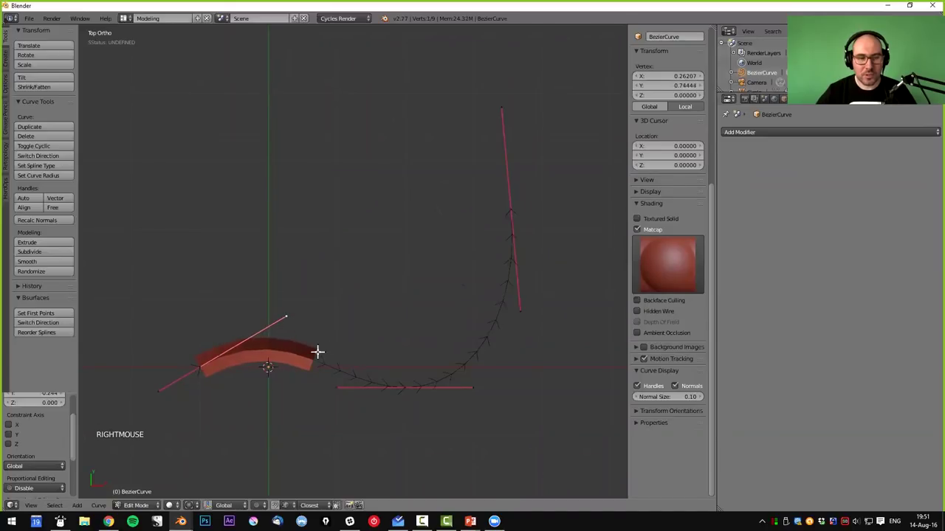
- Leave the curve, select the tube and recalculate its normals in Edit Mode
key(Tab)
right_click(276, 359)
middle_click(303, 354)
key(Tab)
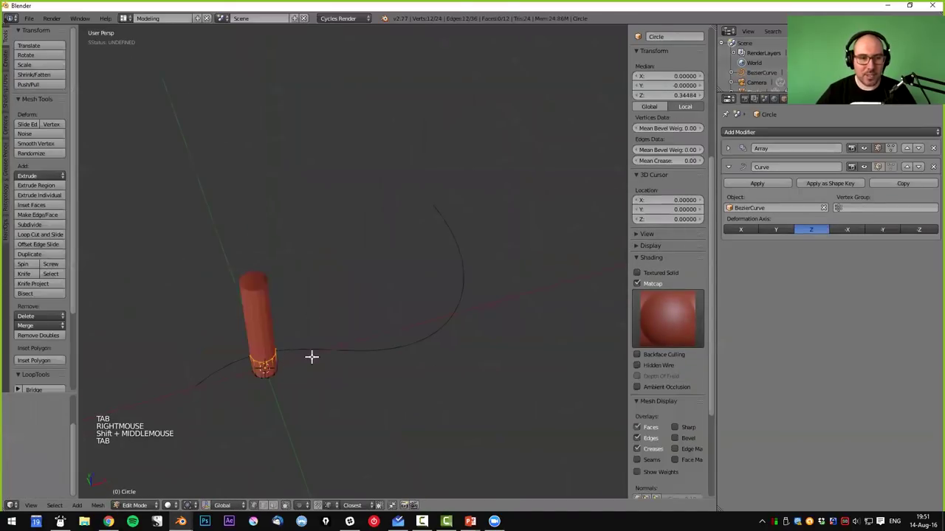
key(a)
key(ctrl+n)
key(Tab)
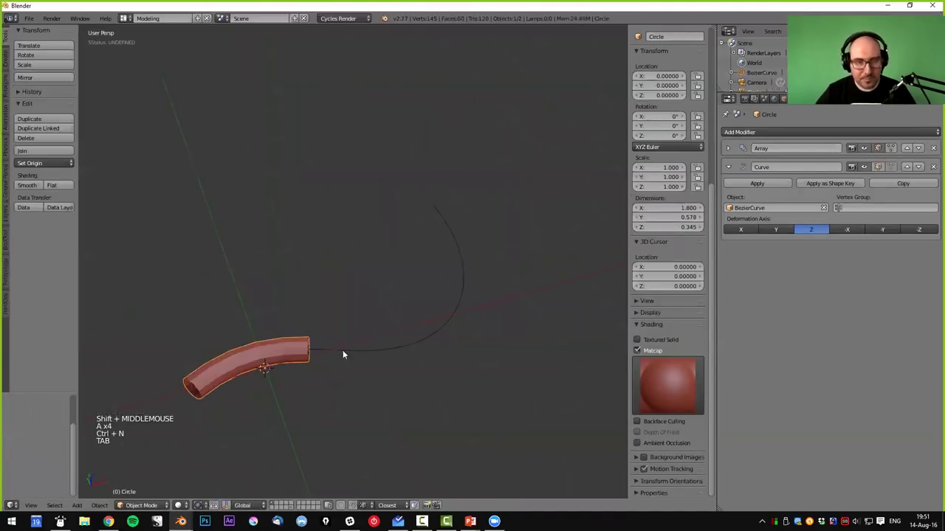
- Set the Array to 19 merged copies with level-2 subdivision and inspect the long smooth pipe
click(735, 150)
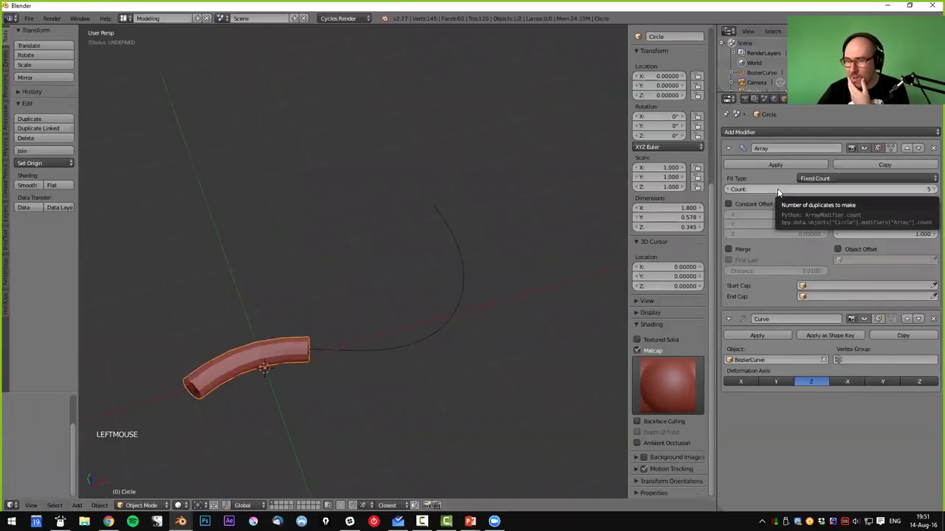
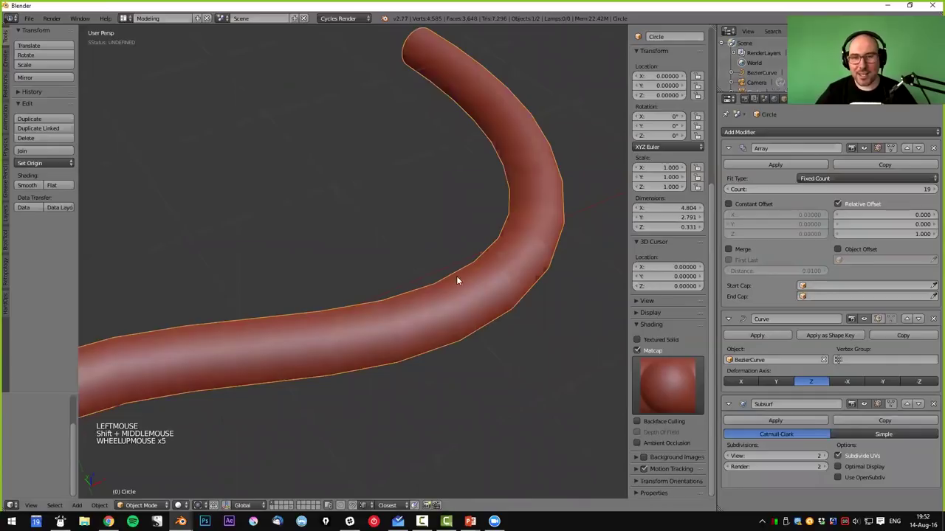
middle_click(475, 311)
scroll(up, 3)
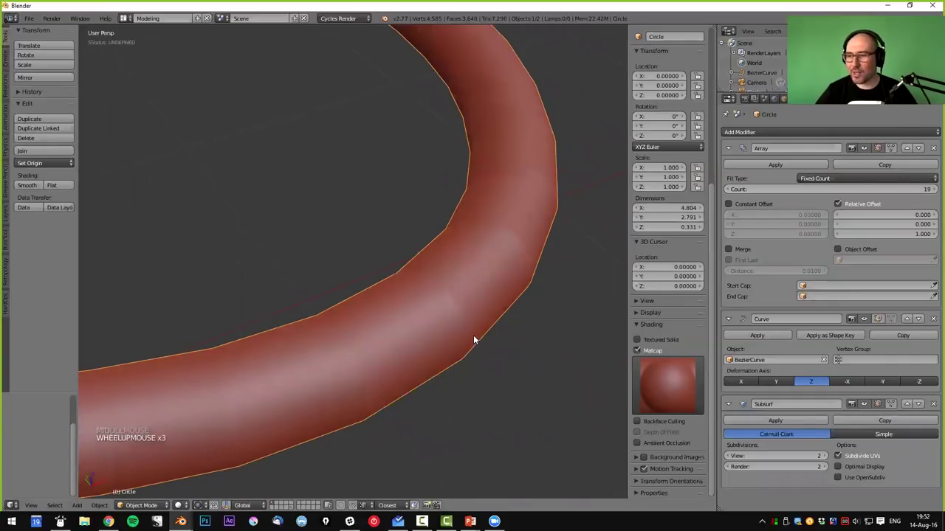
middle_click(493, 355)
middle_click(489, 370)
middle_click(476, 380)
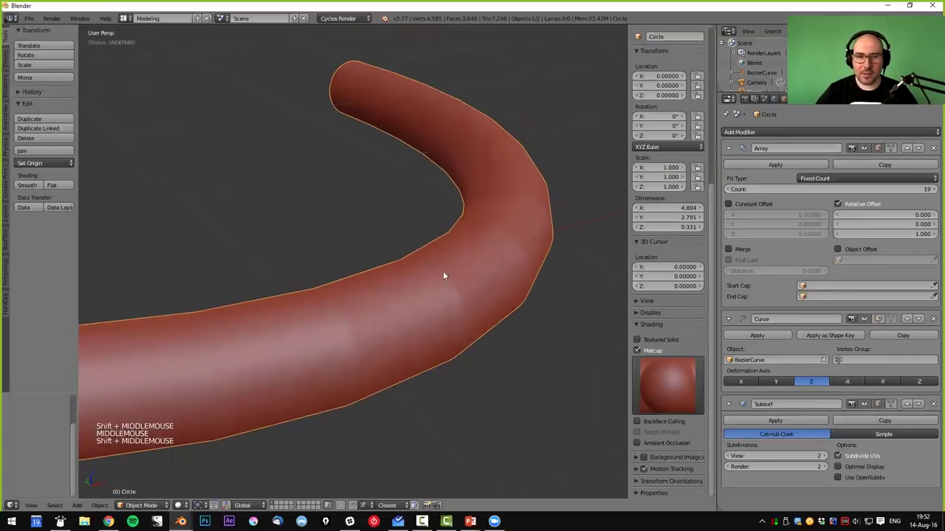
middle_click(470, 327)
middle_click(431, 312)
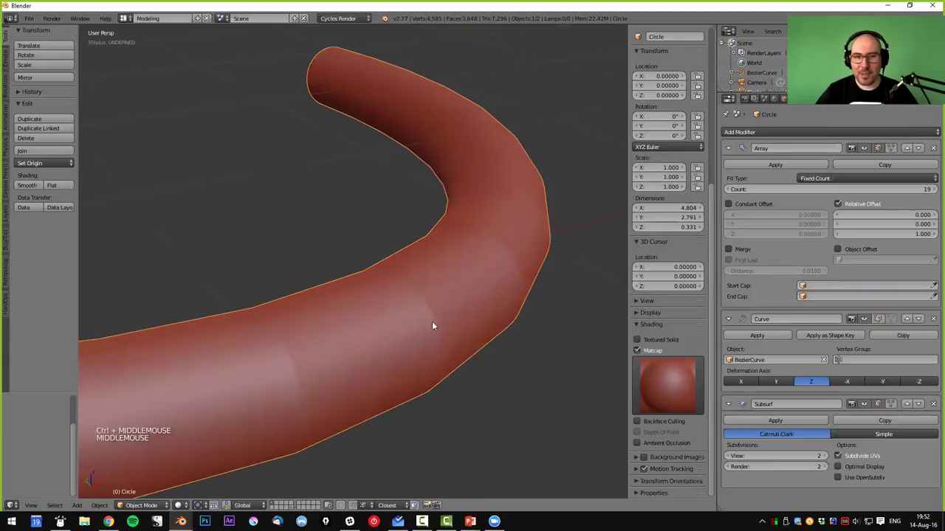
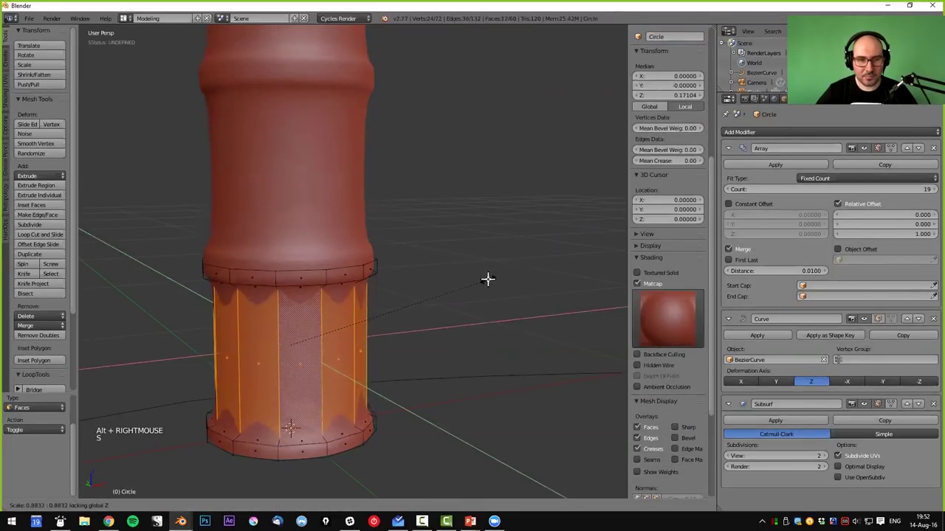
- Add edge loops and scale them into a rounded collar at each segment joint
key(ctrl+r)
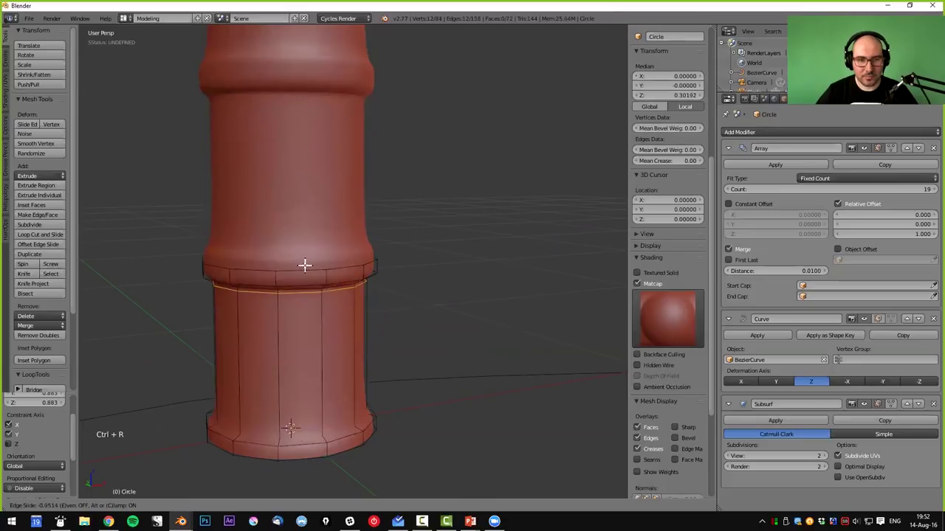
key(ctrl+r)
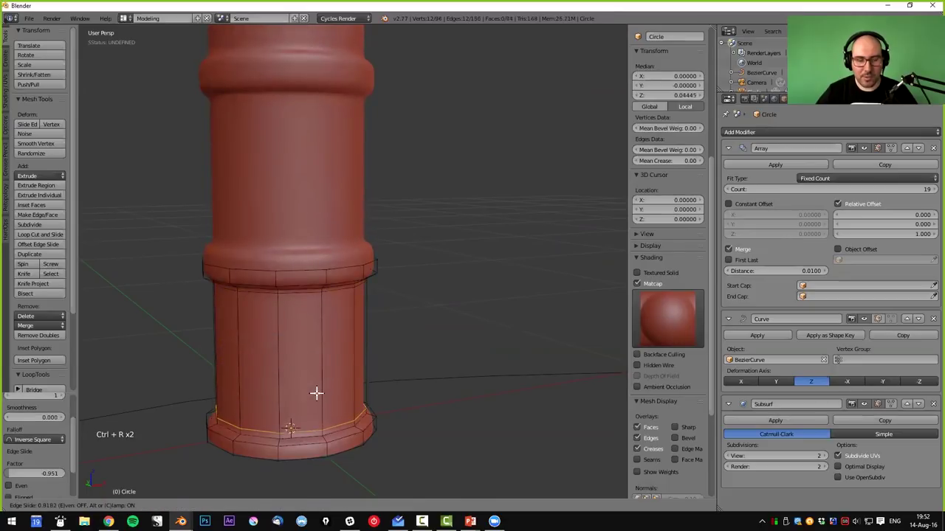
key(ctrl+r)
key(ctrl+r)
key(Tab)
key(a)
- Orbit and zoom out to inspect the ridged pipe along its whole length
scroll(down, 3)
middle_click(498, 312)
scroll(down, 3)
middle_click(409, 339)
scroll(down, 3)
middle_click(432, 340)
middle_click(433, 344)
middle_click(447, 348)
middle_click(451, 347)
middle_click(452, 348)
middle_click(466, 344)
middle_click(467, 331)
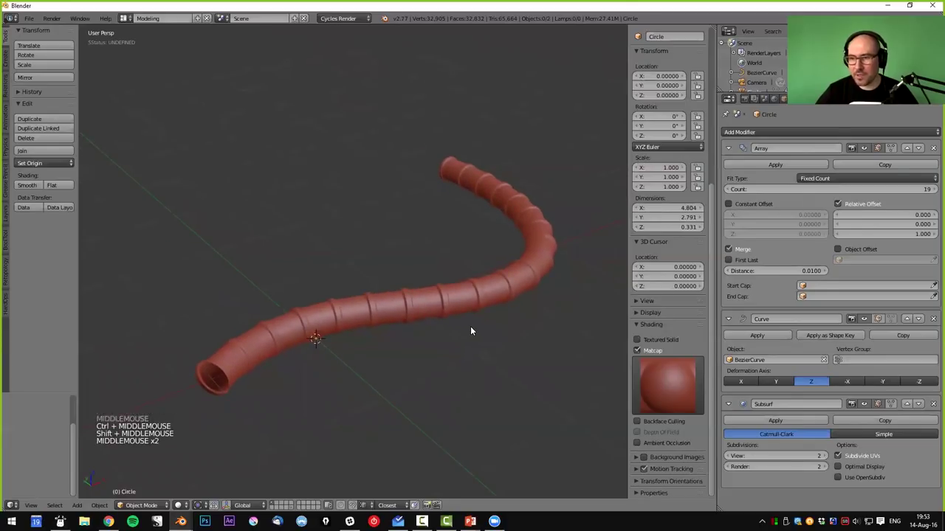
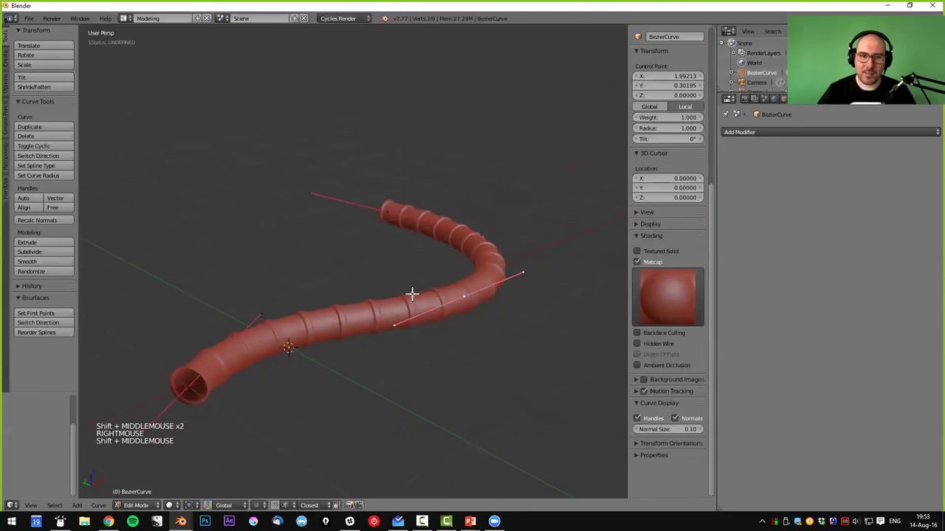
- Extrude a rounded tab out of the ring segment so every copy gains a little leg
key(Tab)
key(Tab)
right_click(278, 342)
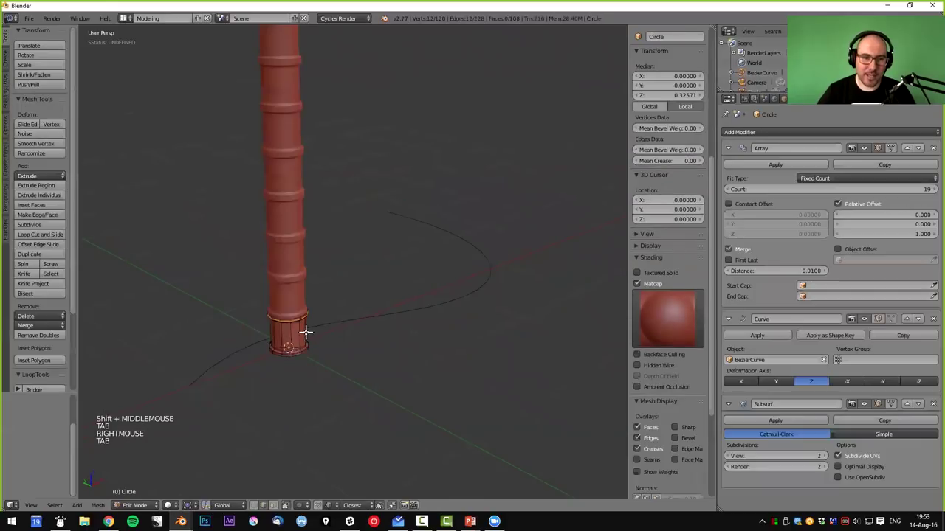
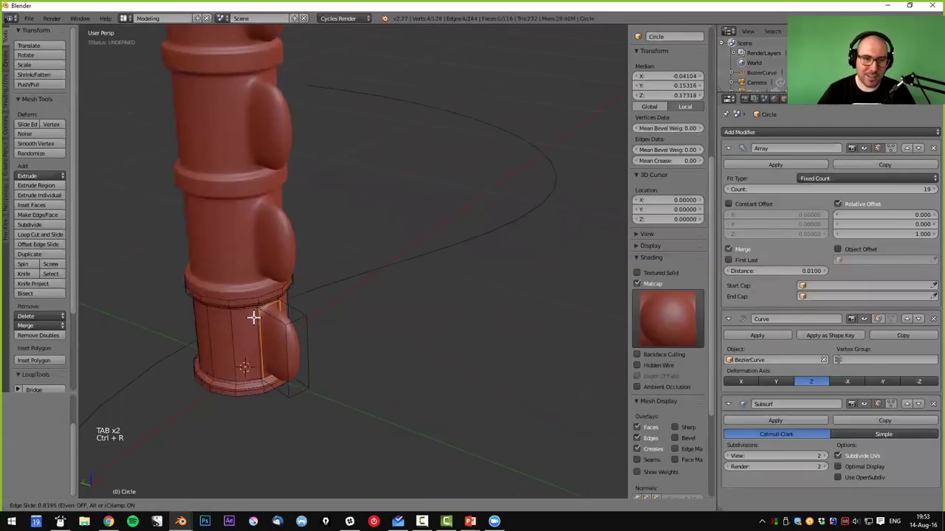
key(Tab)
key(a)
scroll(down, 3)
middle_click(366, 302)
- Select the guiding Bezier curve and enter point editing
right_click(342, 309)
middle_click(417, 303)
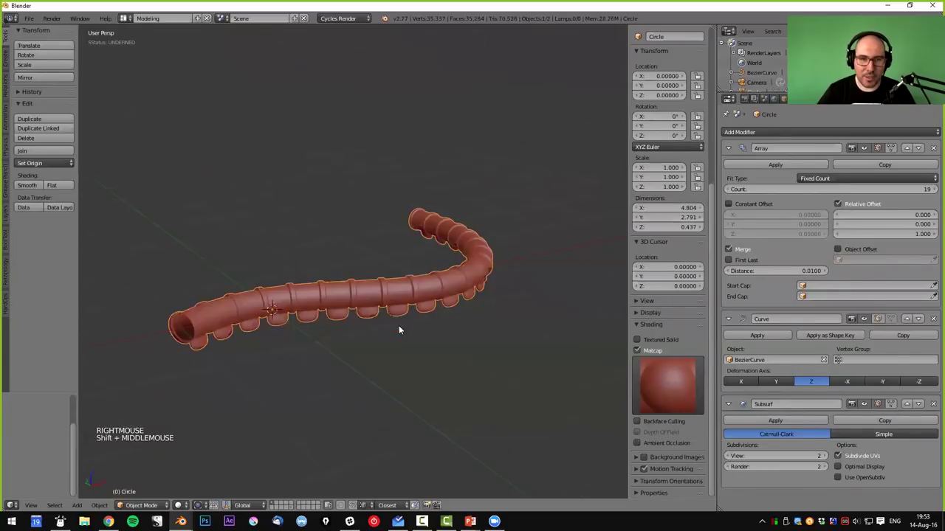
right_click(185, 330)
key(Tab)
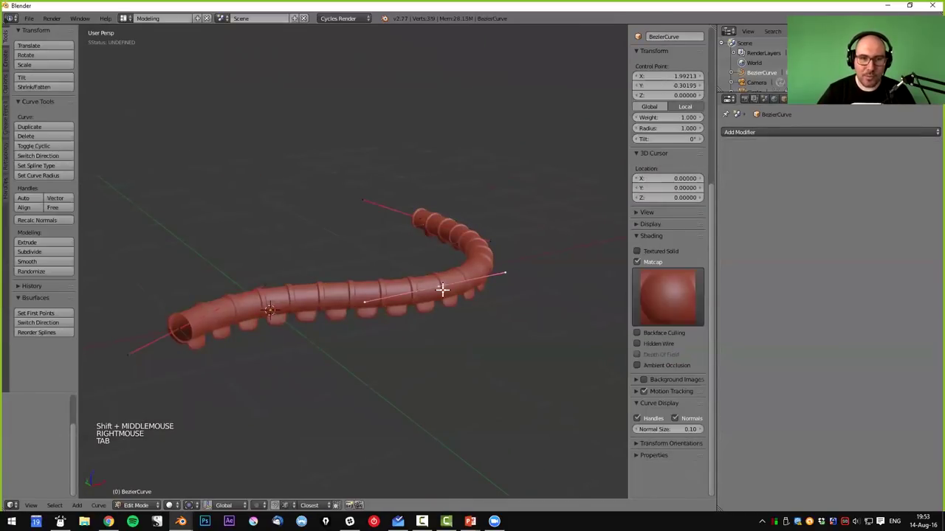
- Tilt one control point about -175° and raise its radius to 2.13, then grab a neighbouring point
right_click(491, 321)
middle_click(491, 321)
key(ctrl+r)
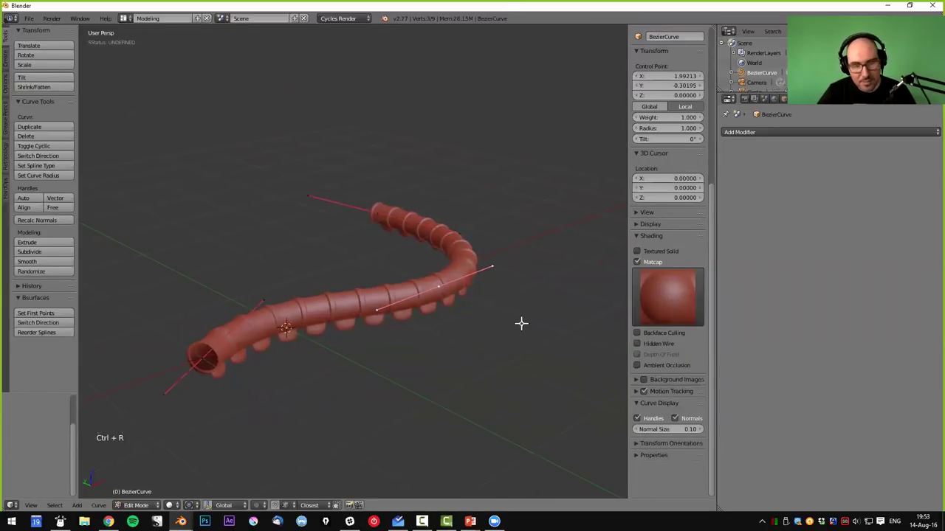
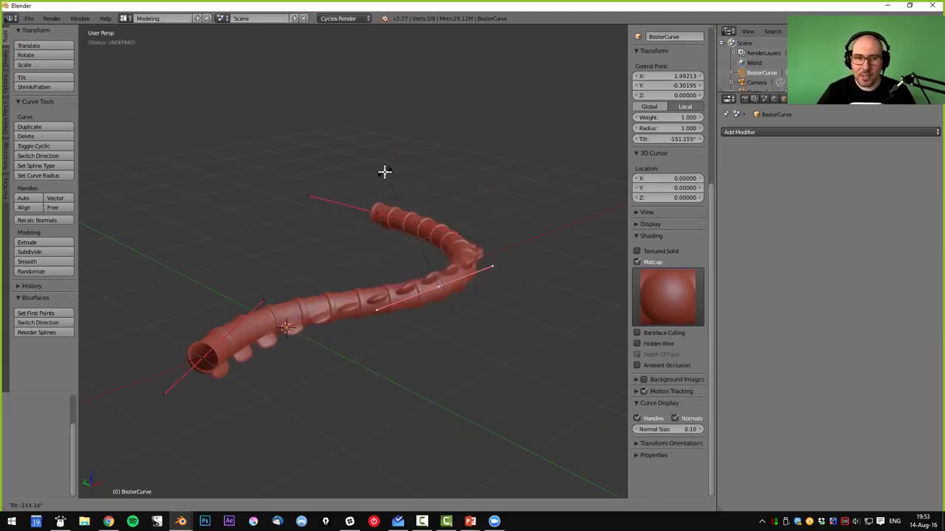
key(alt+s)
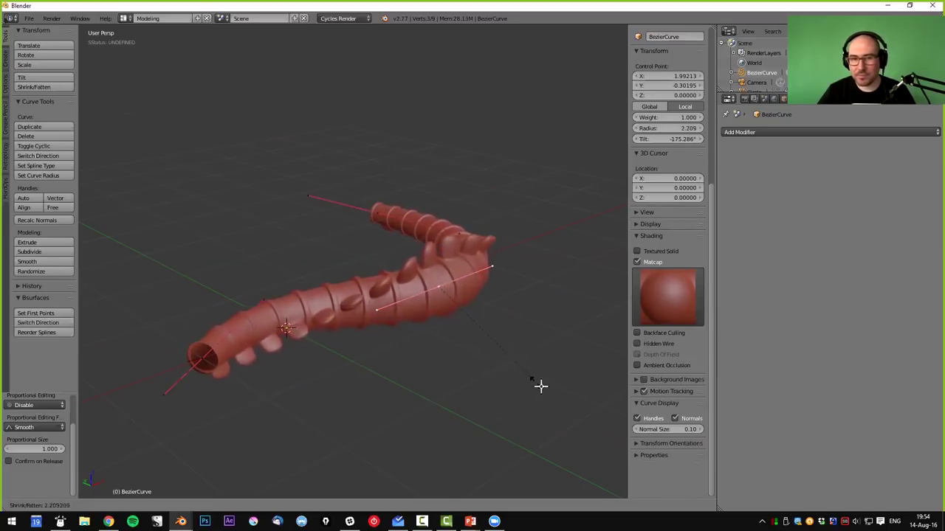
middle_click(446, 262)
right_click(441, 288)
key(g)
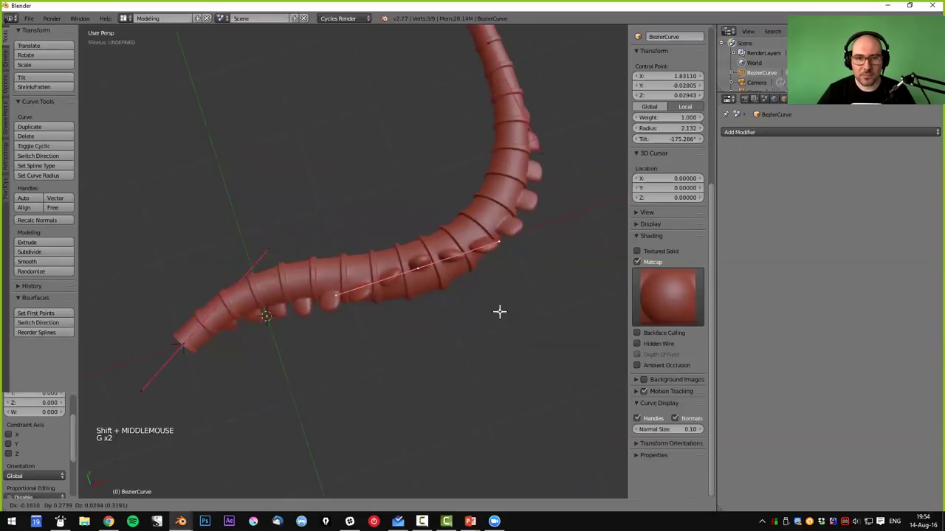
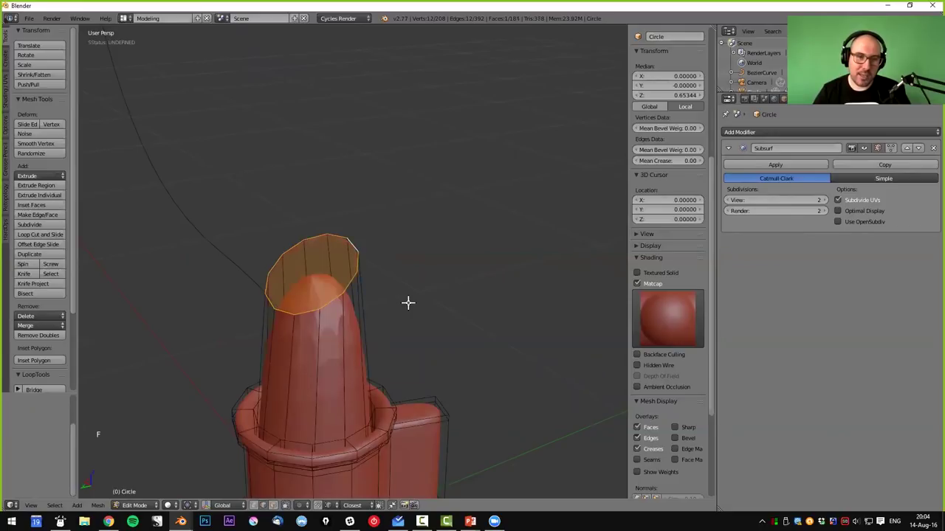
- Cap the spout's top ring with an inset face and a loop cut, then inspect the rounded tip
key(f)
key(i)
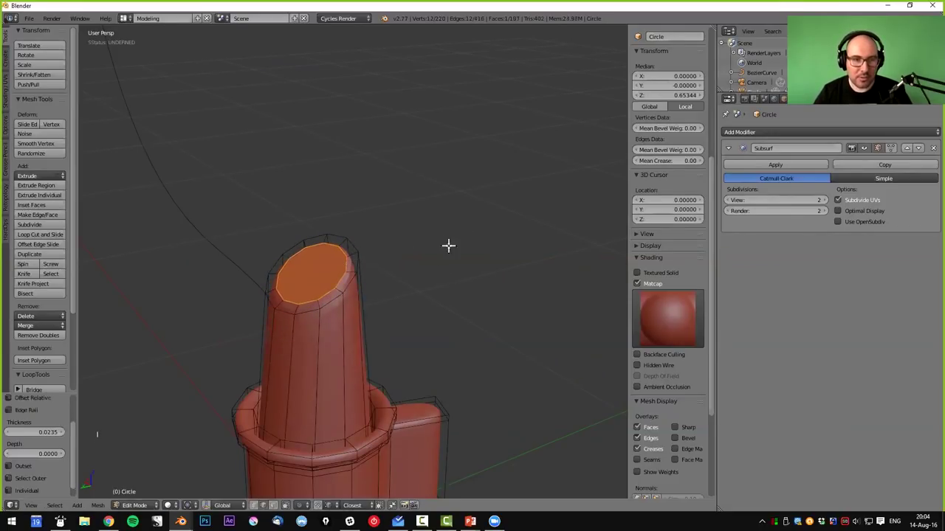
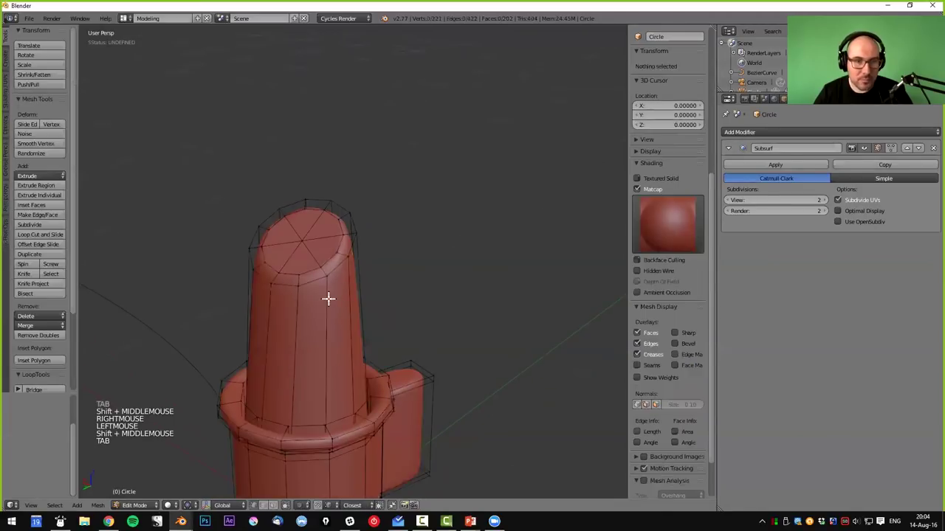
key(ctrl+r)
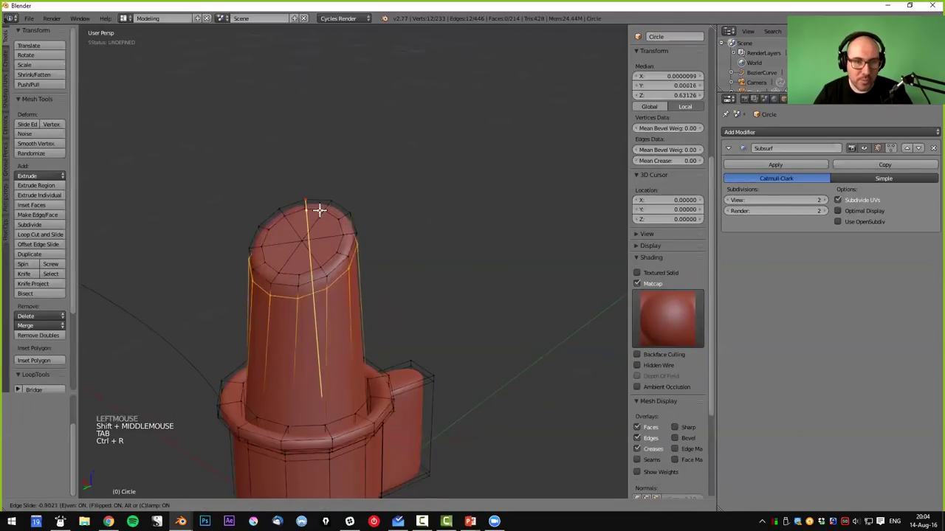
key(Tab)
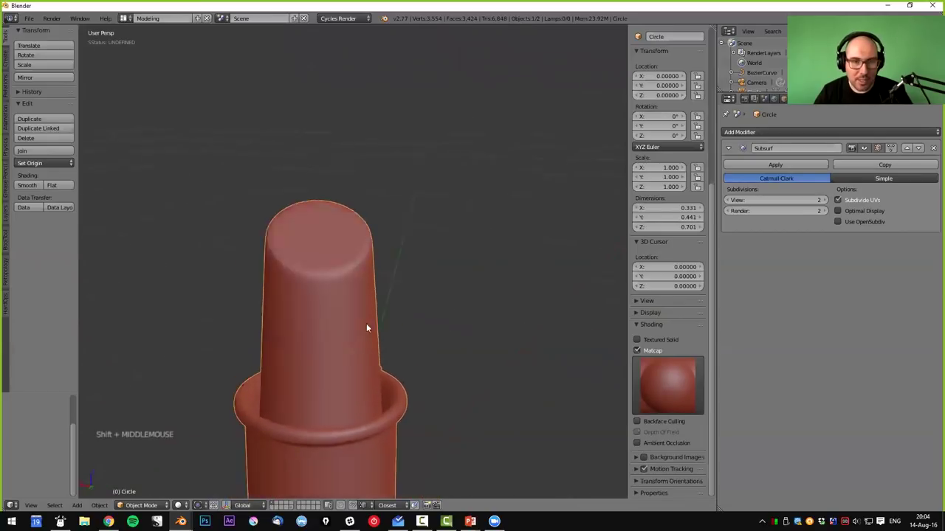
middle_click(399, 339)
middle_click(404, 346)
scroll(down, 3)
scroll(down, 3)
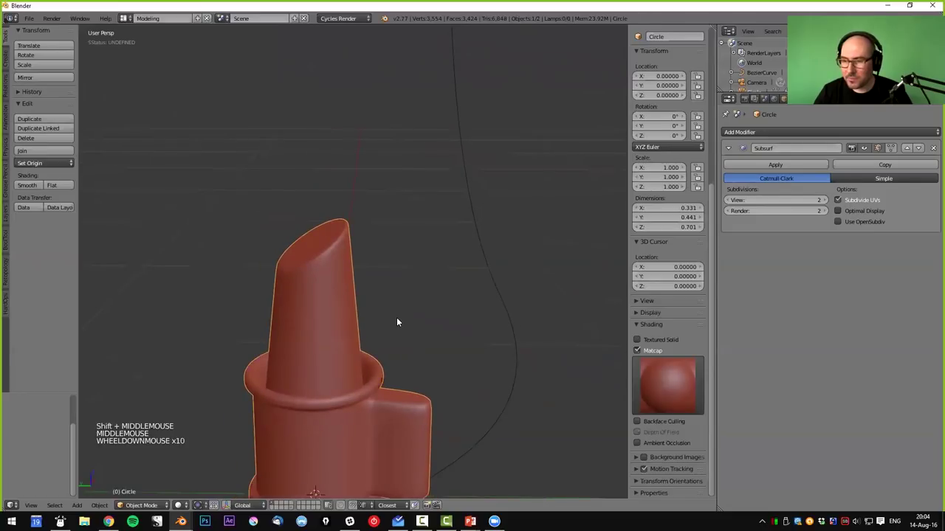
scroll(down, 3)
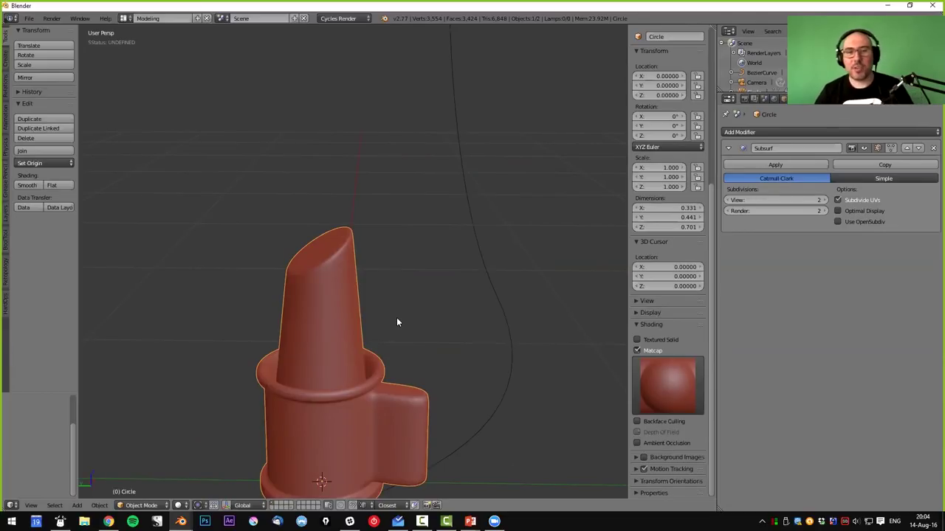
- Remove the spout, add a flat plane at the origin and scale it up
key(x)
scroll(down, 3)
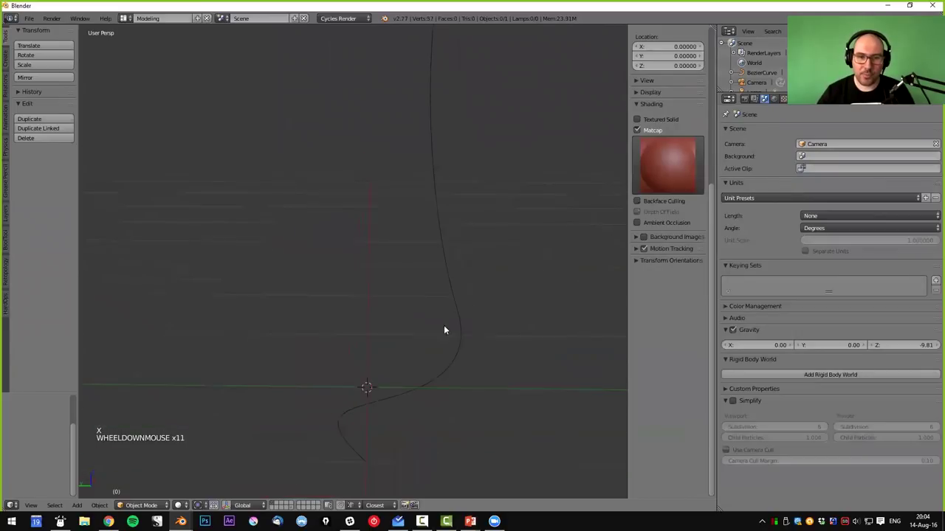
right_click(458, 333)
scroll(down, 3)
key(x)
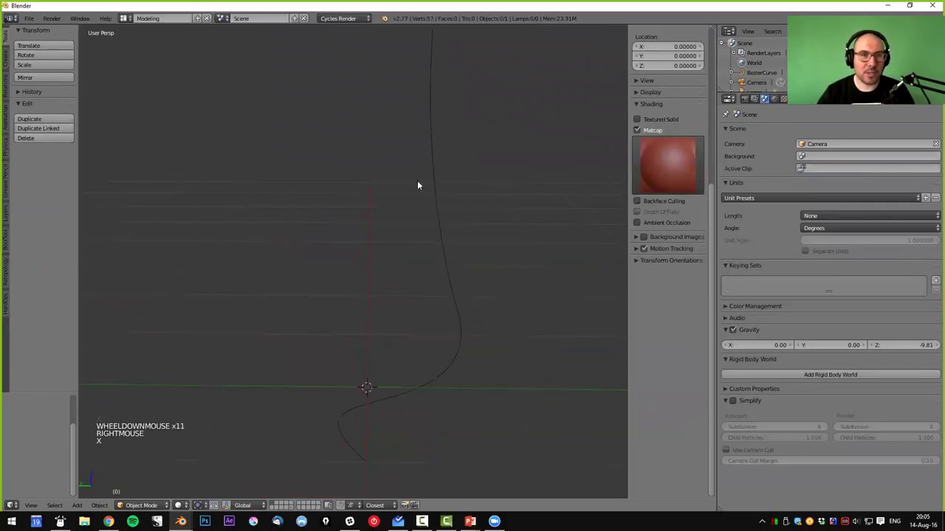
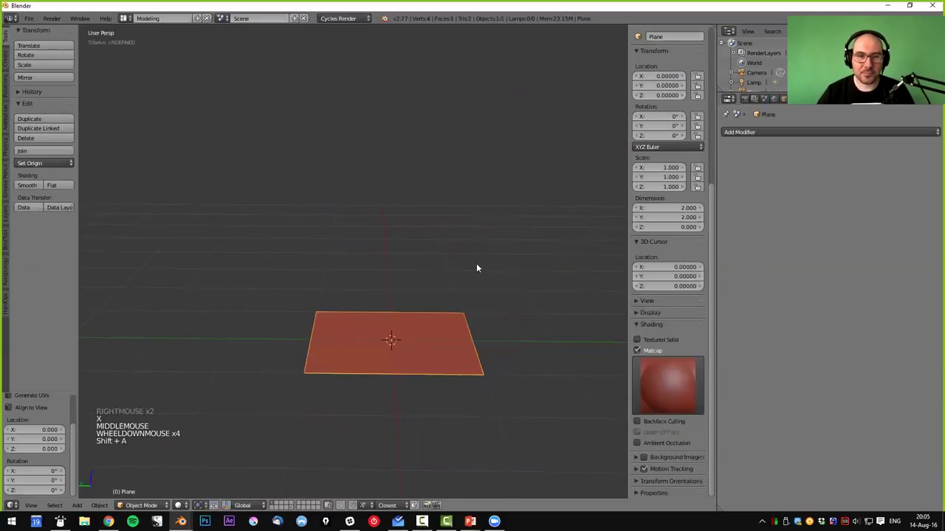
key(s)
middle_click(418, 298)
middle_click(397, 300)
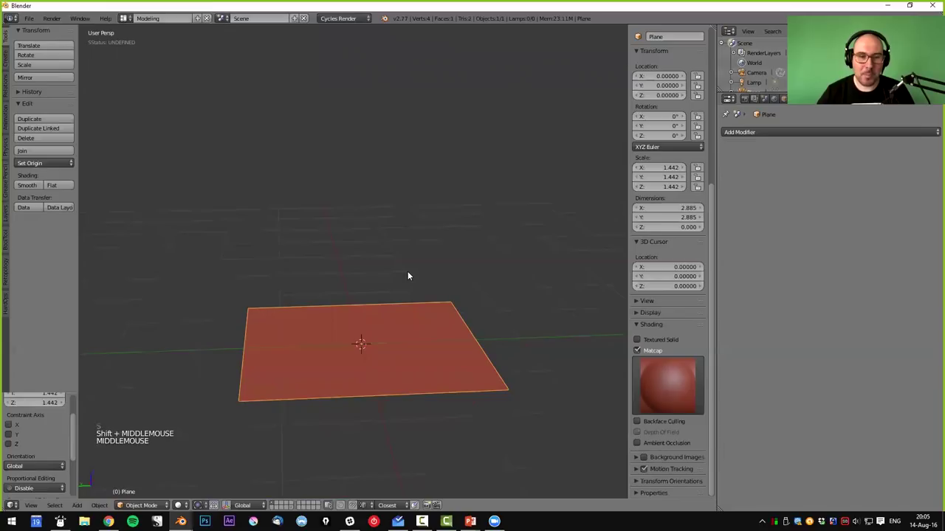
- Bring the swirl-shaped strip mesh into a top view over the plane, ready for editing
key(Tab)
key(Tab)
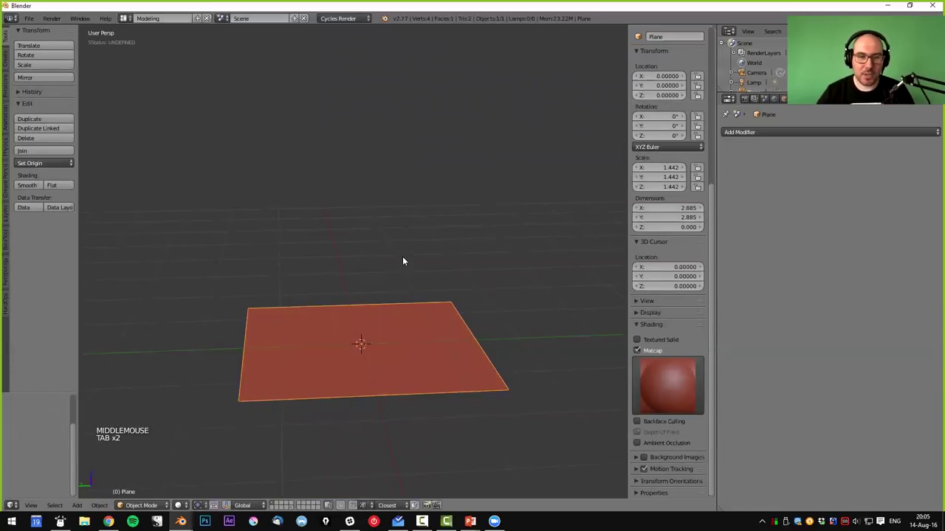
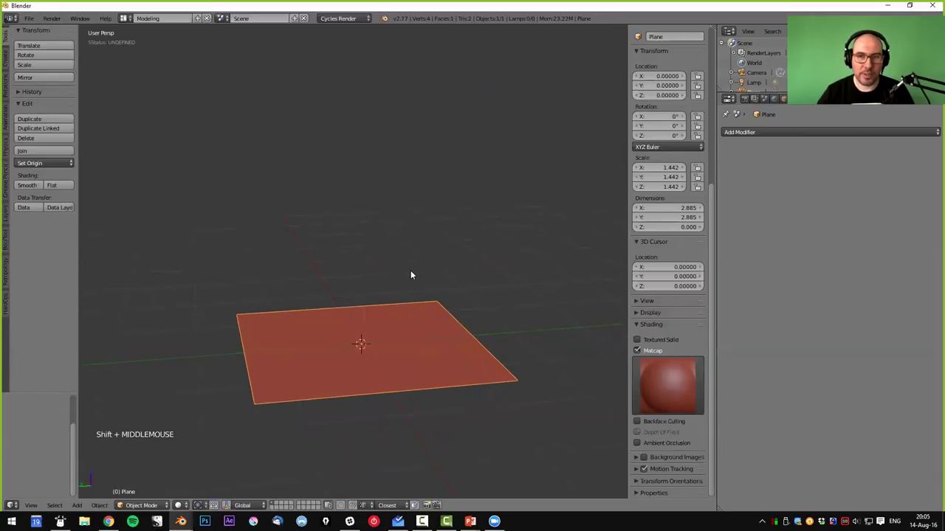
middle_click(417, 275)
middle_click(399, 285)
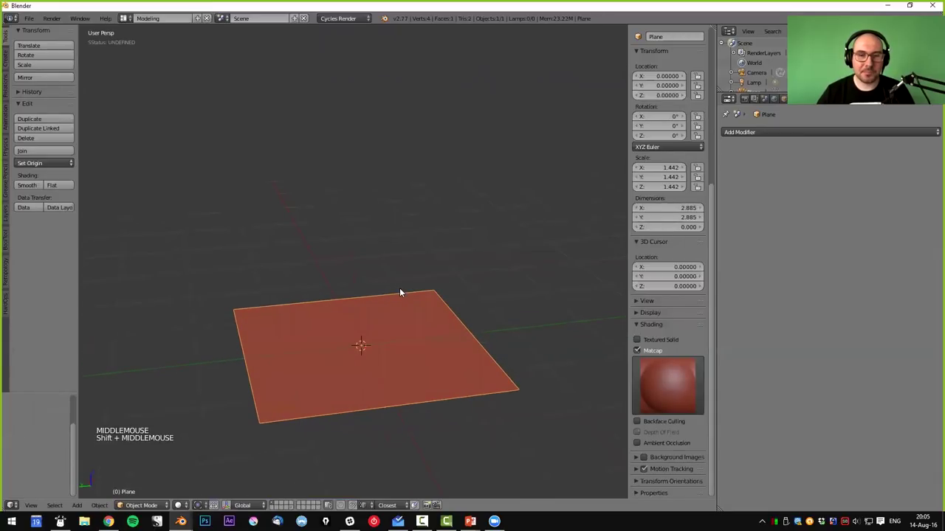
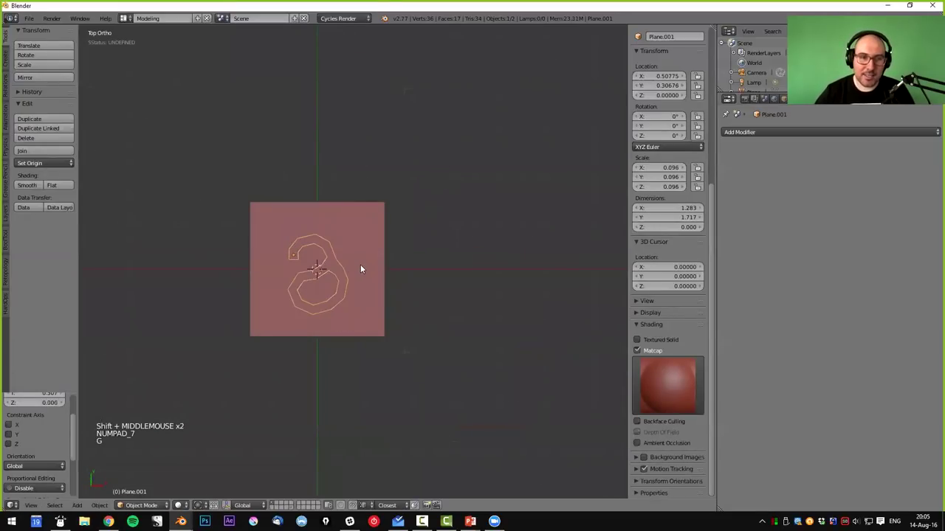
scroll(up, 3)
- Isolate the swirl in local view with level-2 Subsurf and add a lengthwise edge loop through it
key(Tab)
key(ctrl+r)
right_click(375, 173)
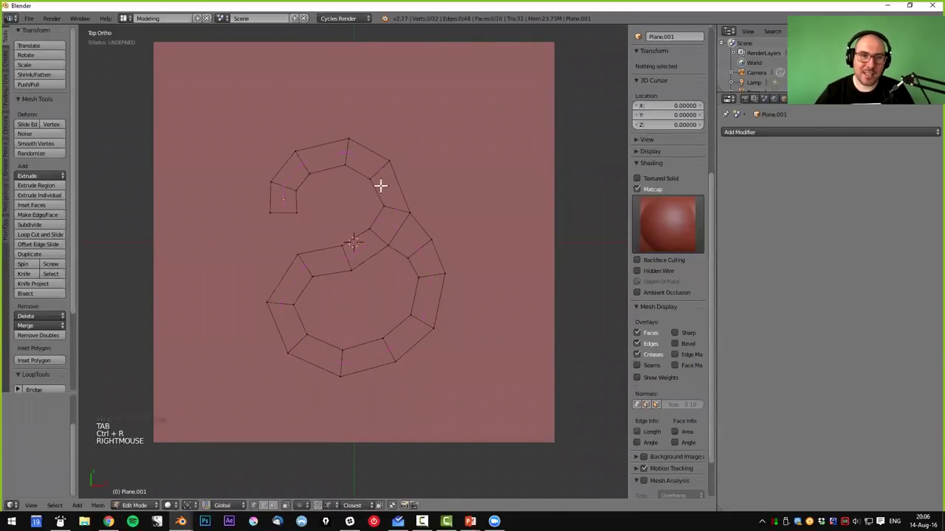
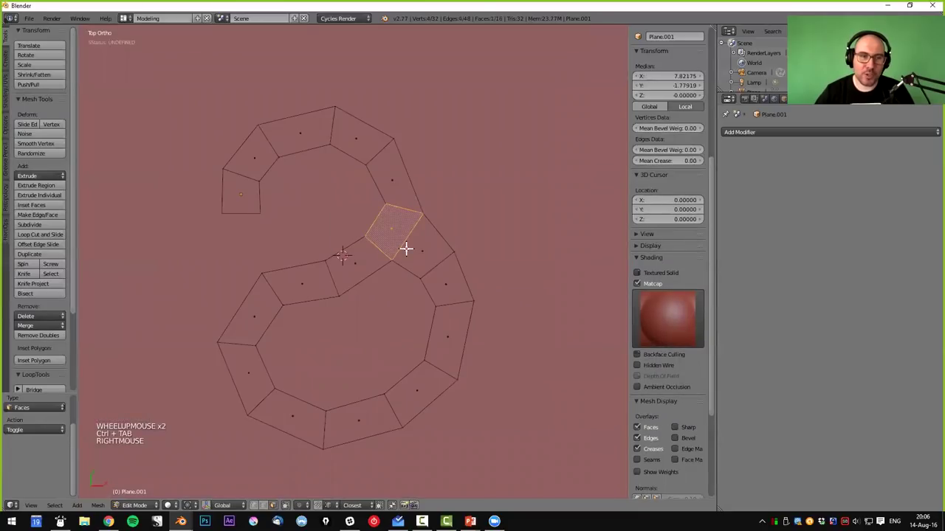
key(a)
key(KP_Divide)
key(ctrl+2)
key(ctrl+r)
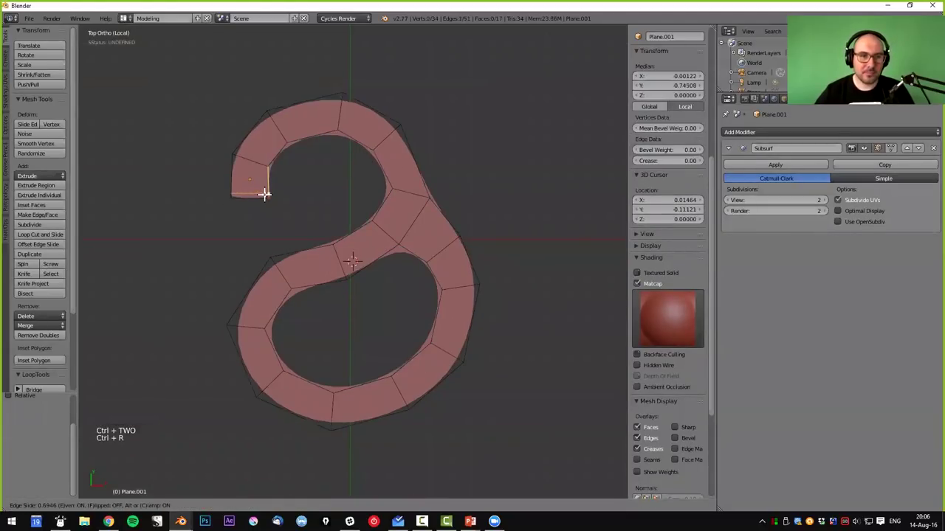
key(a)
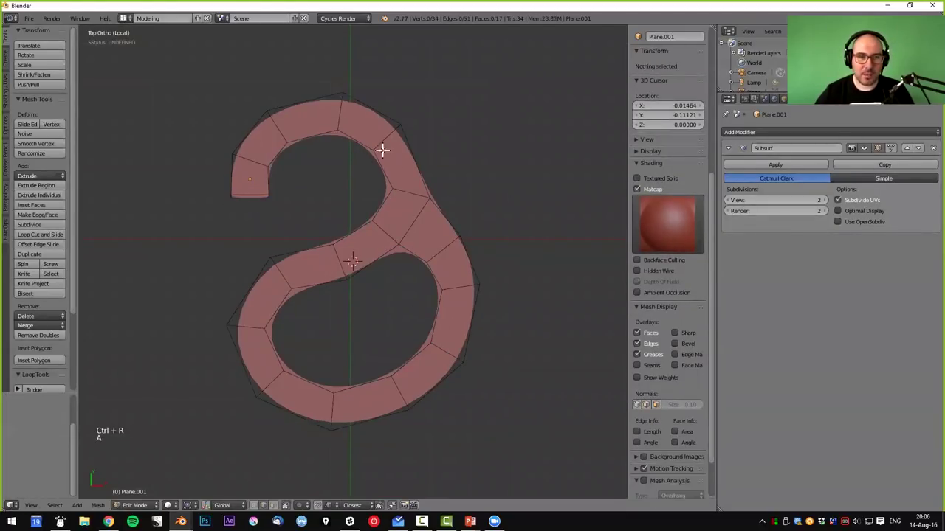
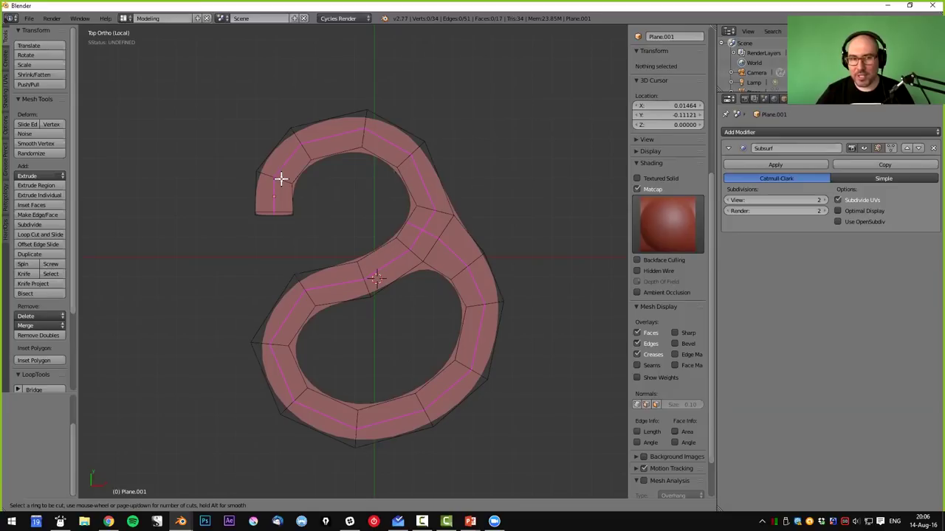
click(280, 178)
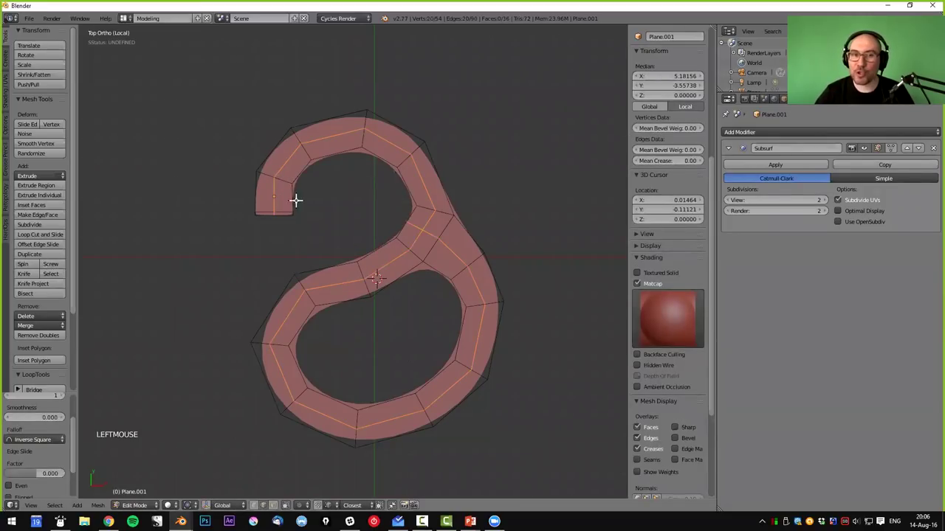
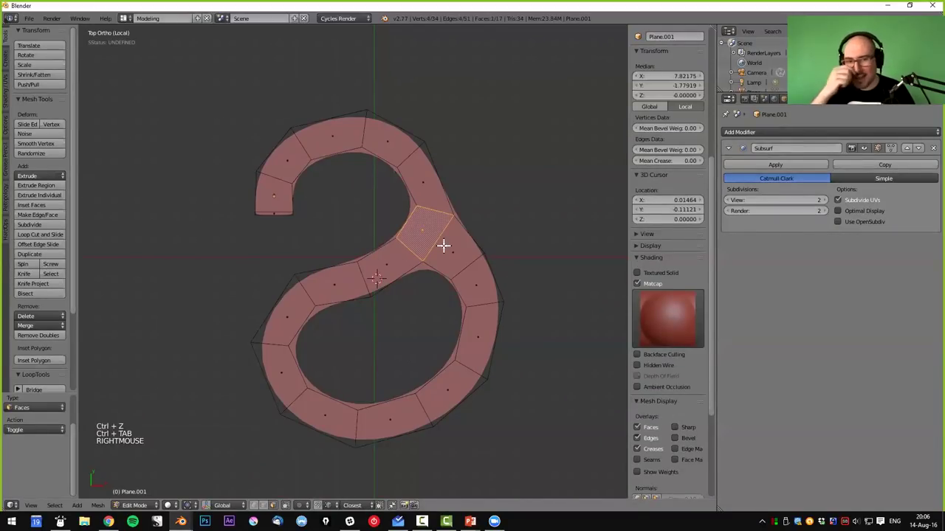
- Try removing the junction face, undo it, and start insetting the whole swirl
key(h)
key(ctrl+r)
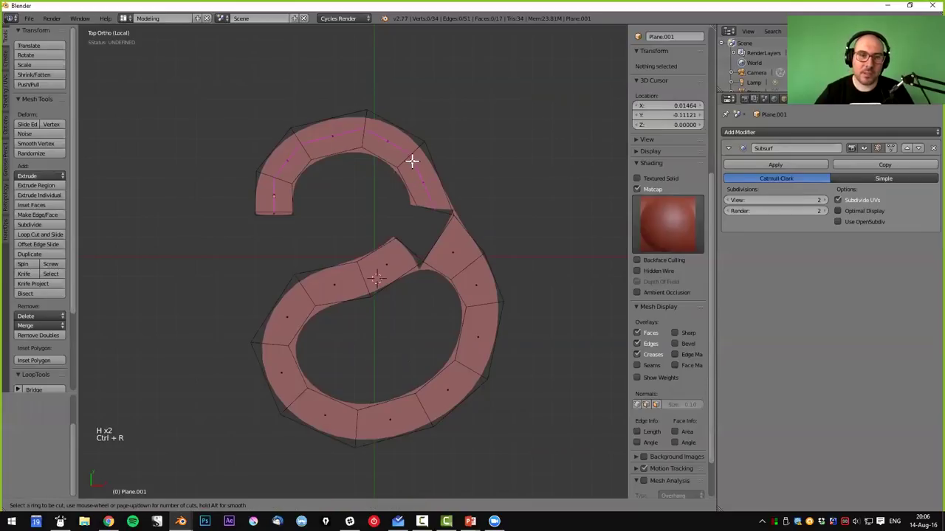
right_click(413, 159)
key(ctrl+z)
key(a)
key(a)
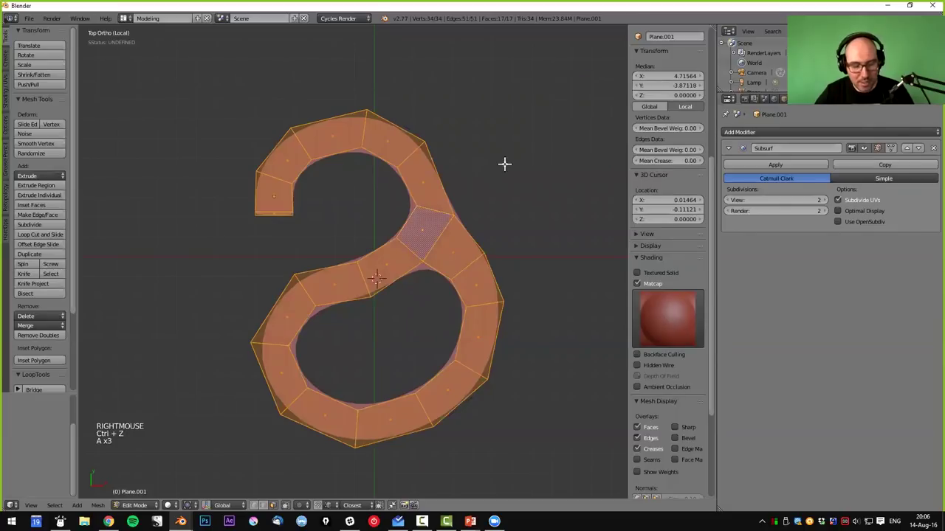
key(i)
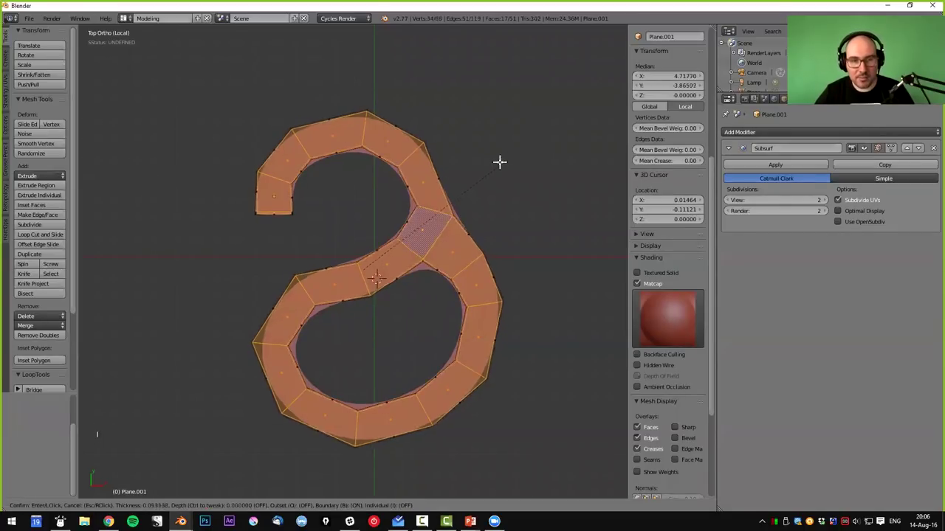
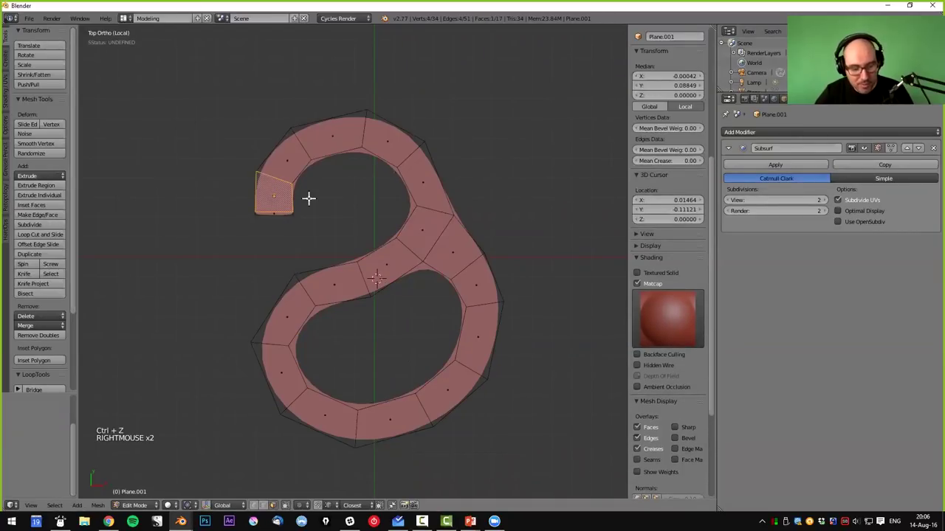
- Pull the curled tip face away and inset the remaining faces into a narrow border rim
key(h)
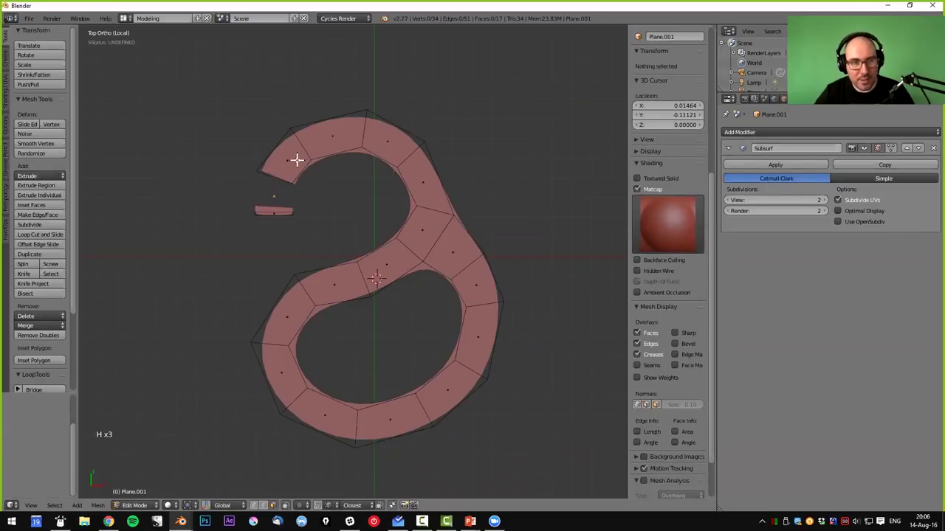
right_click(305, 149)
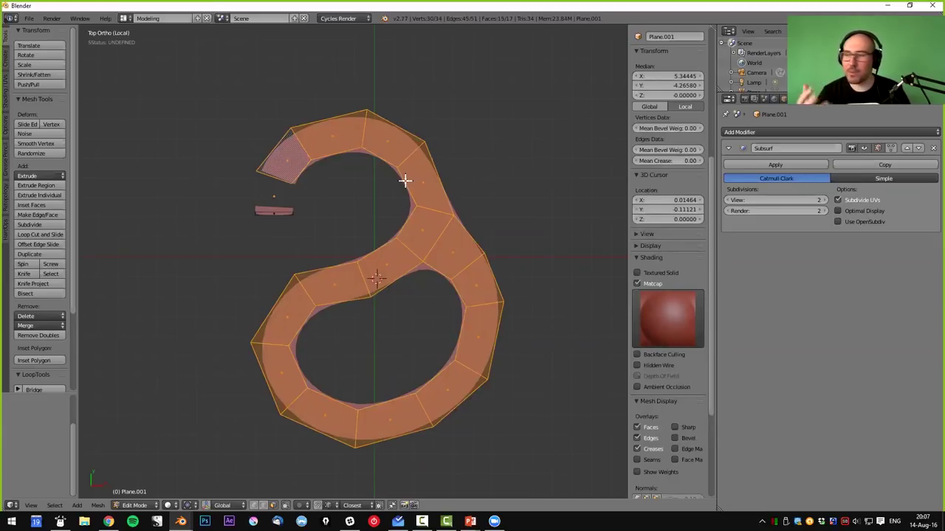
key(i)
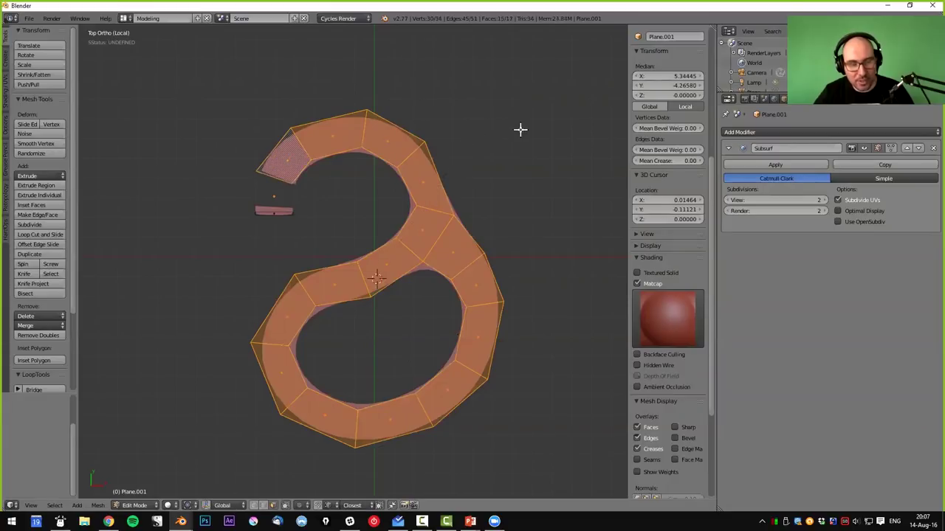
key(i)
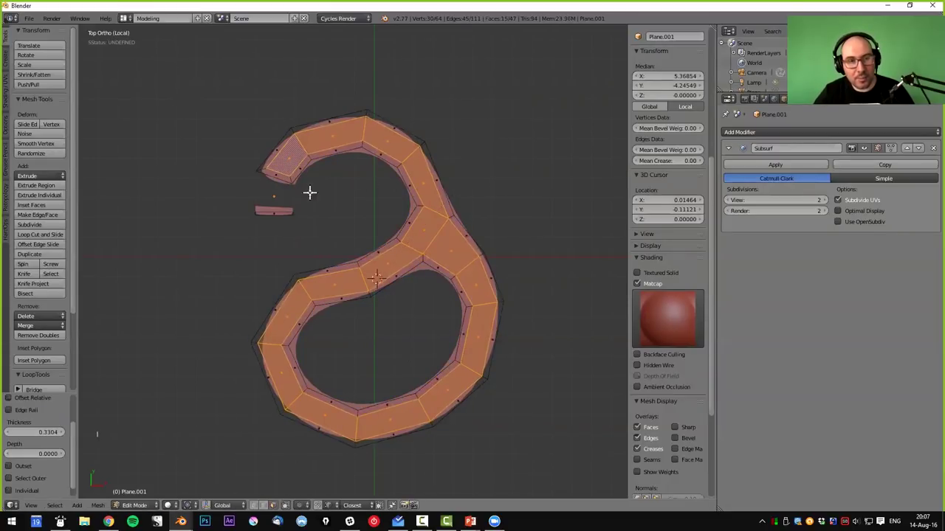
- Zoom to the curled tip and trace knife cuts between corners of its inset rim
middle_click(344, 241)
scroll(up, 3)
middle_click(345, 205)
scroll(up, 3)
key(ctrl+Tab)
key(a)
key(k)
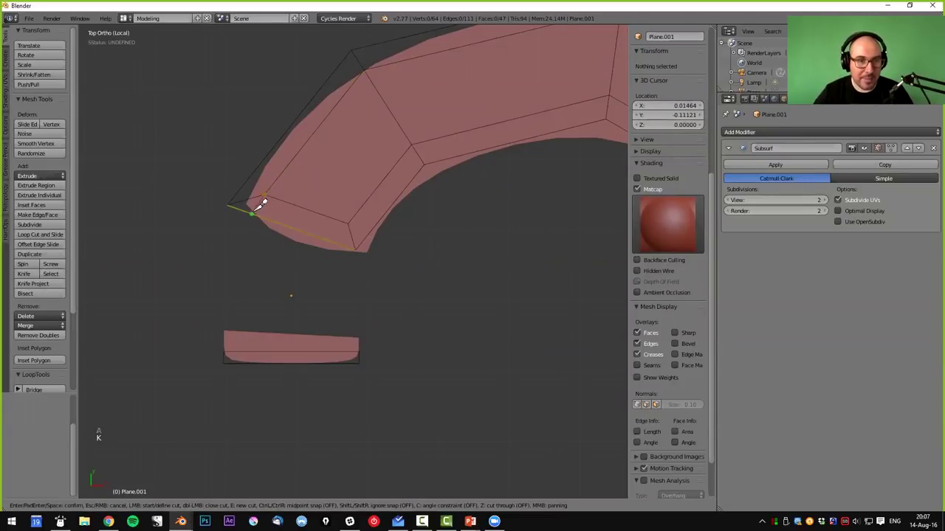
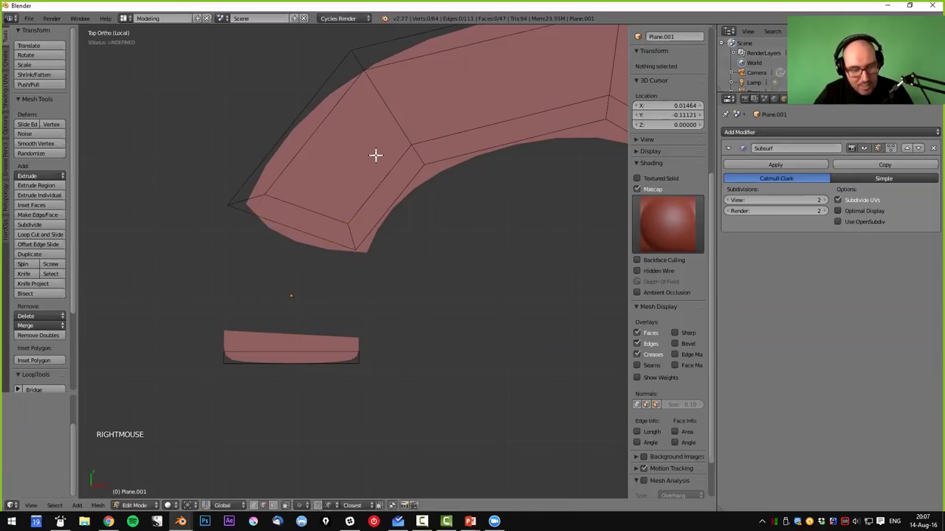
key(alt+h)
key(a)
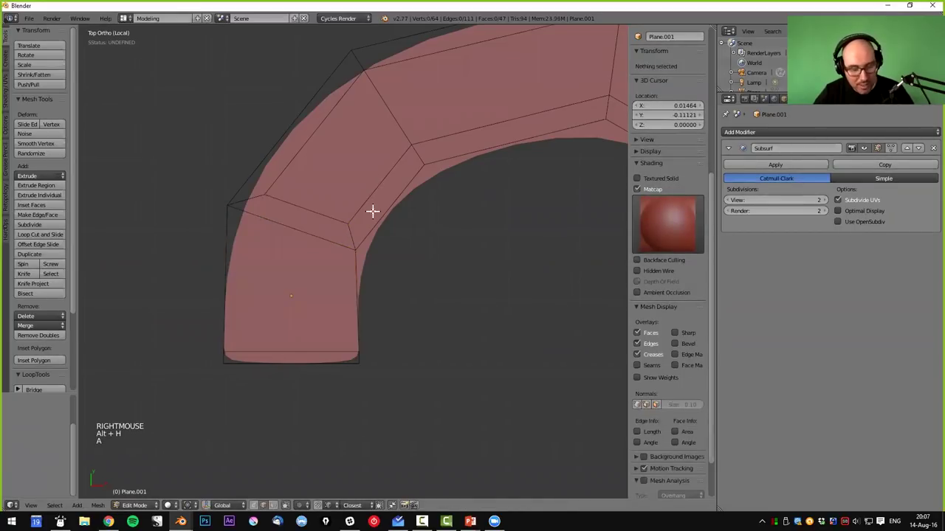
key(k)
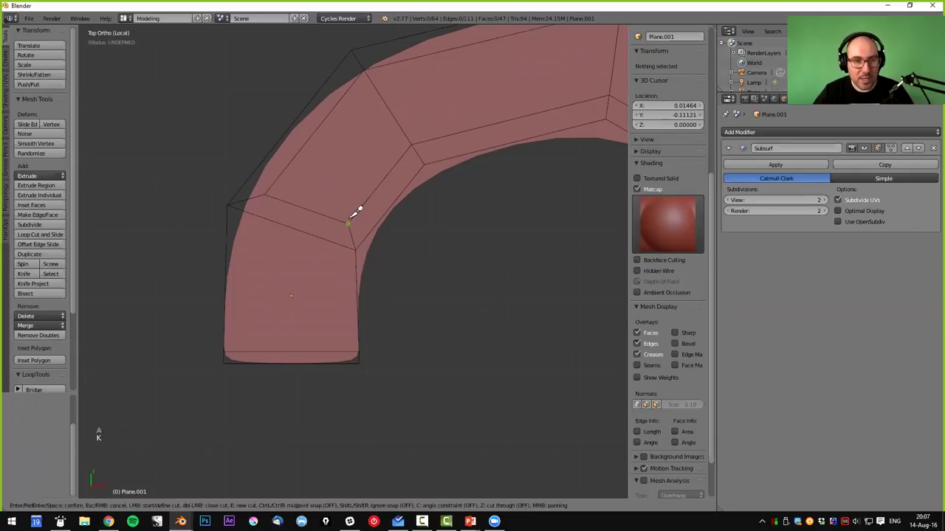
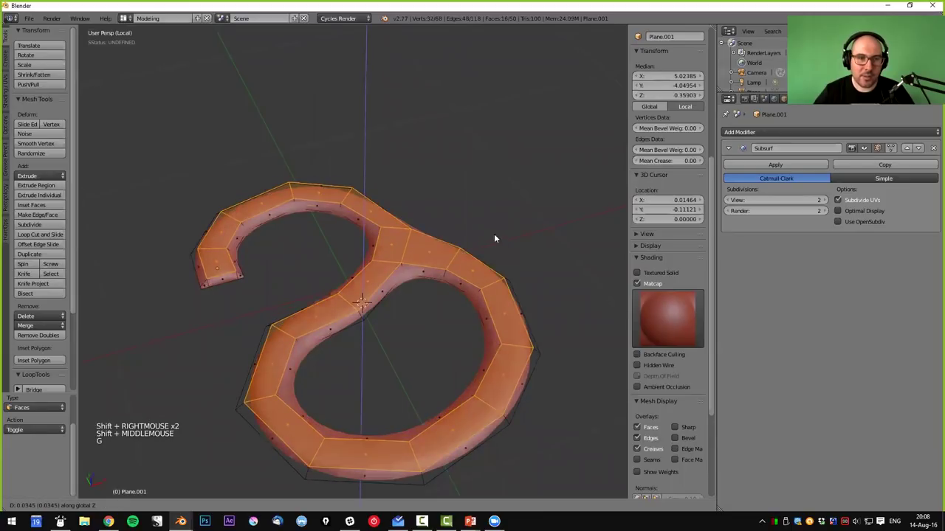
- Review the smoothed swirl from above in object and edit modes
key(Tab)
middle_click(439, 252)
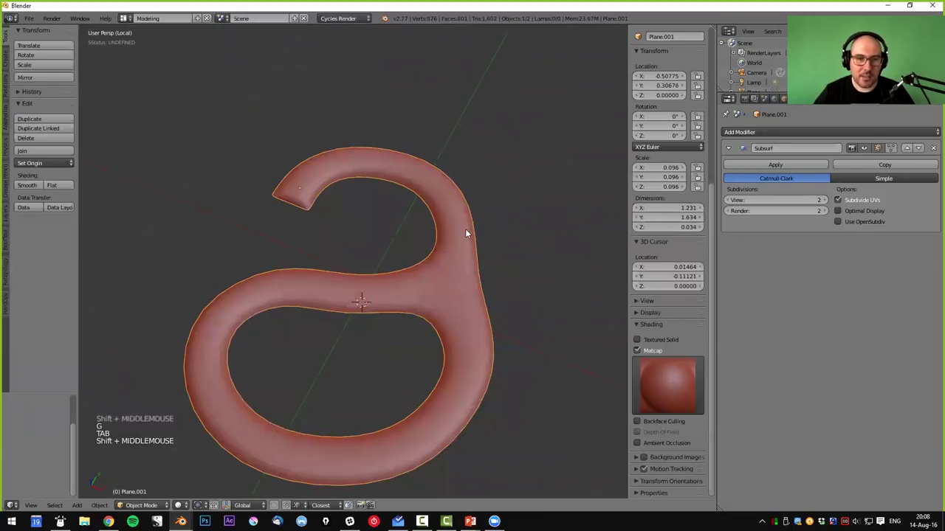
key(ctrl+z)
middle_click(450, 217)
key(KP_7)
key(Tab)
key(Tab)
scroll(down, 3)
middle_click(405, 350)
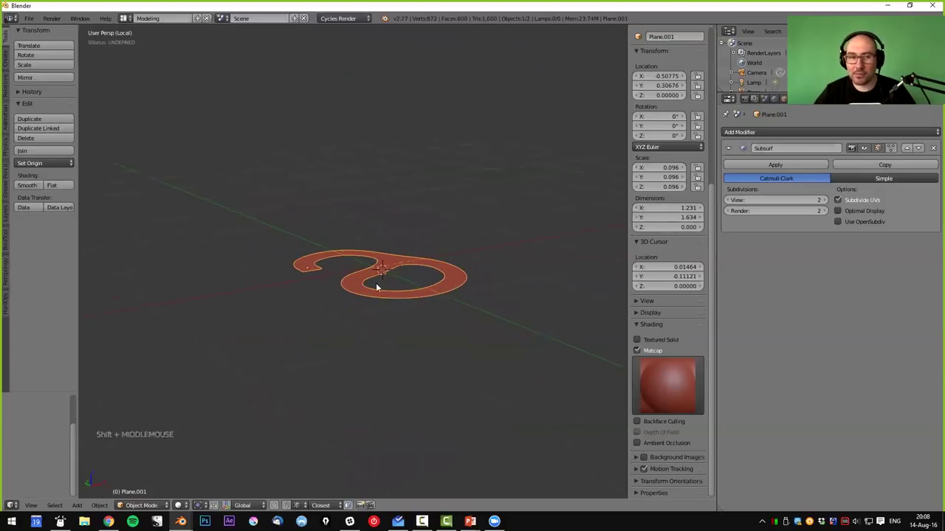
middle_click(440, 291)
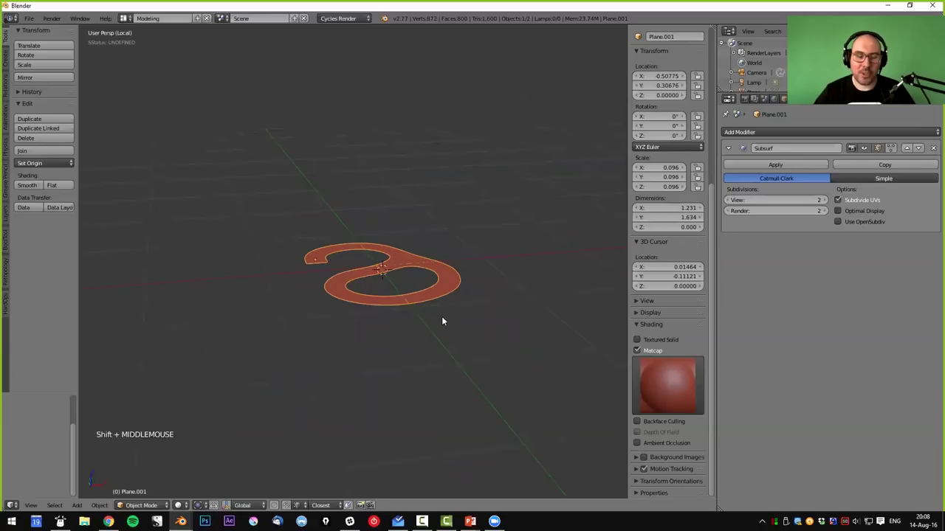
- Exit local view, select the square ground plane and enter its mesh editing
key(KP_Divide)
right_click(499, 238)
scroll(down, 3)
key(Tab)
middle_click(494, 289)
- Loop-cut the ground plane, smooth it with Subsurf level 4, and raise the centre vertex in Z into a bulge
key(ctrl+r)
key(ctrl+r)
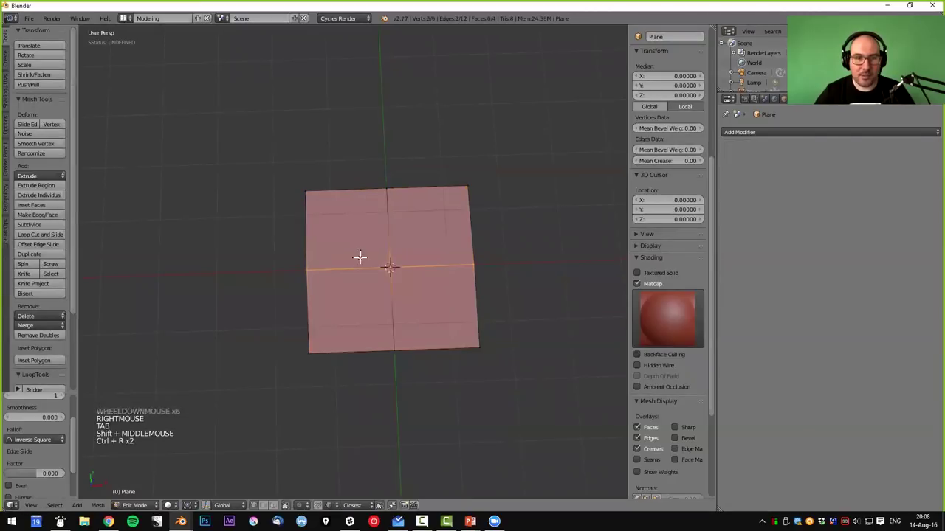
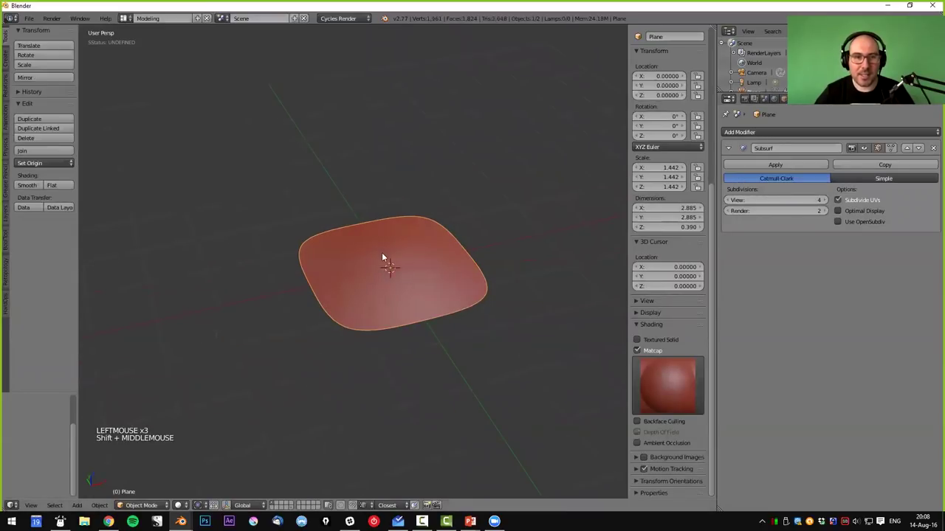
key(Tab)
middle_click(370, 275)
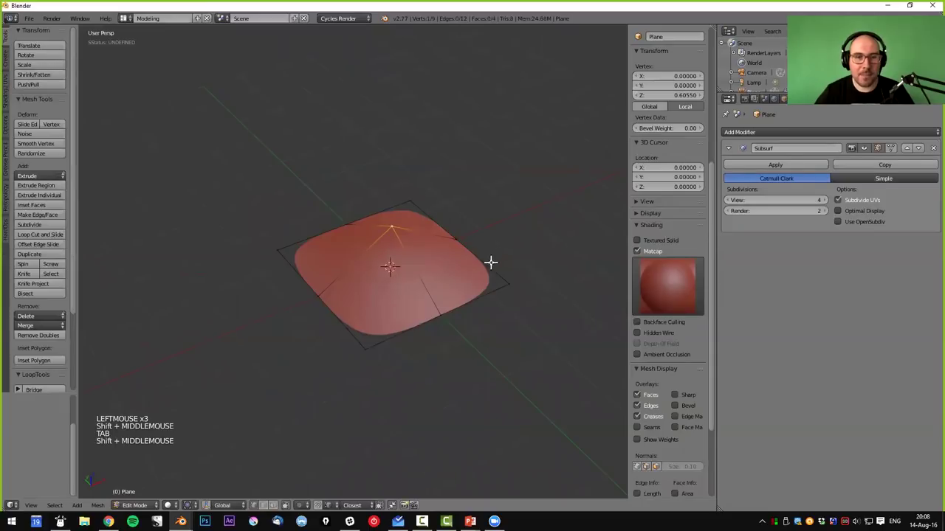
key(Tab)
middle_click(444, 291)
middle_click(491, 271)
- Scale the bulged plane up larger, then select the swirl shape above it
right_click(491, 272)
key(s)
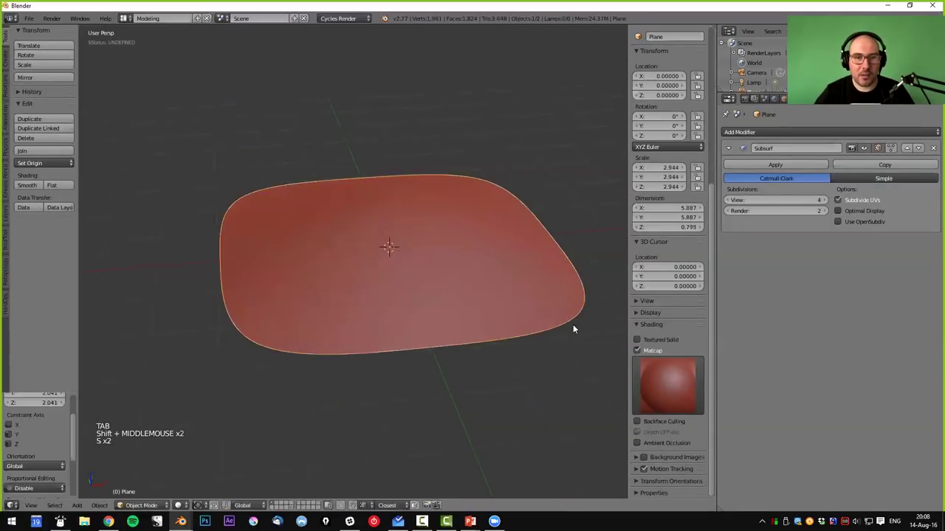
middle_click(444, 321)
click(37, 188)
middle_click(370, 275)
right_click(389, 253)
middle_click(434, 242)
- Lift the swirl above the plane and add a Shrinkwrap modifier to Plane.001, placed above Subsurf
key(g)
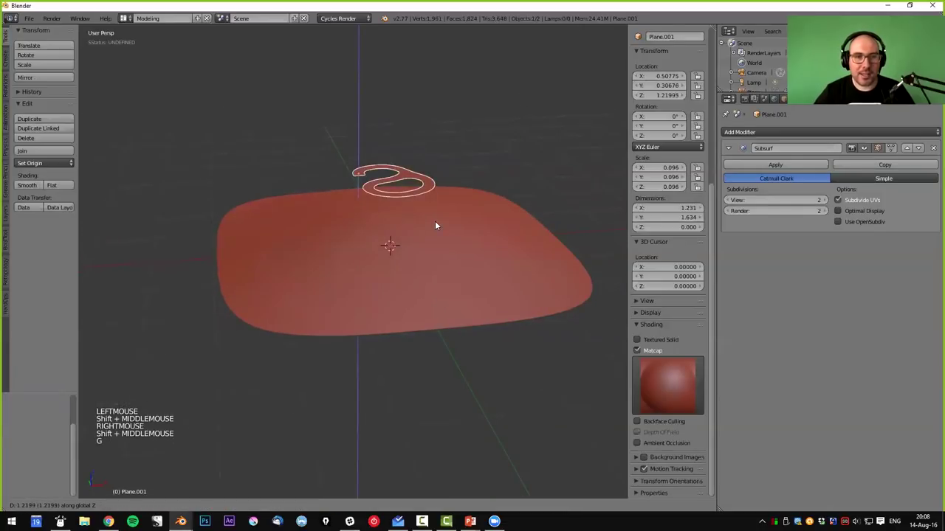
key(z)
middle_click(424, 251)
middle_click(417, 299)
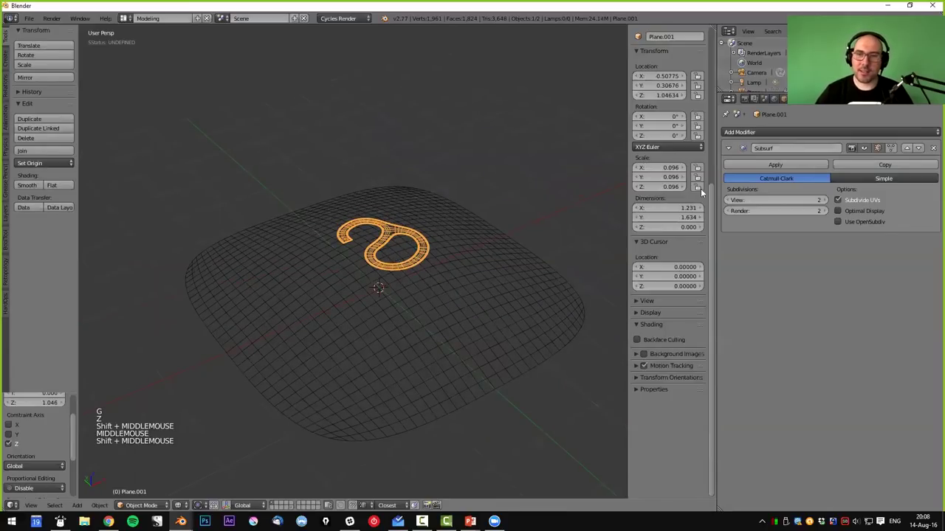
click(763, 246)
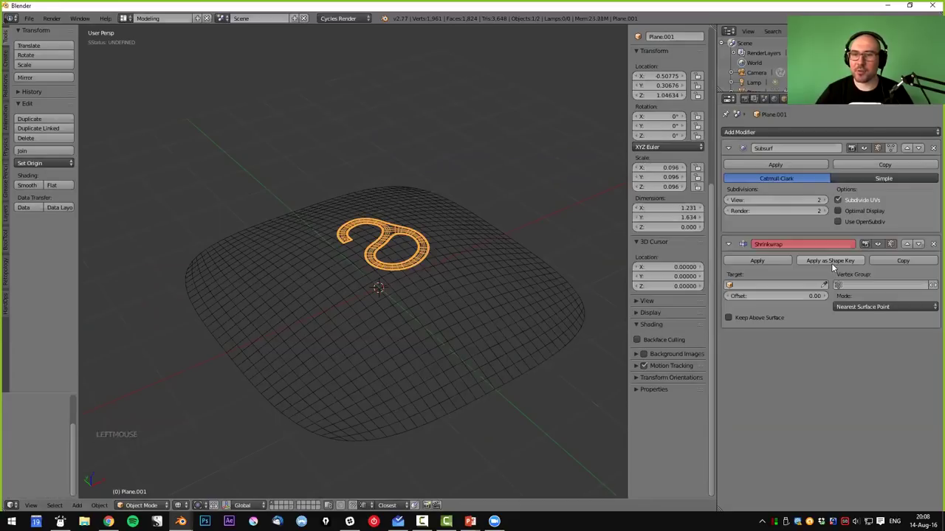
click(913, 247)
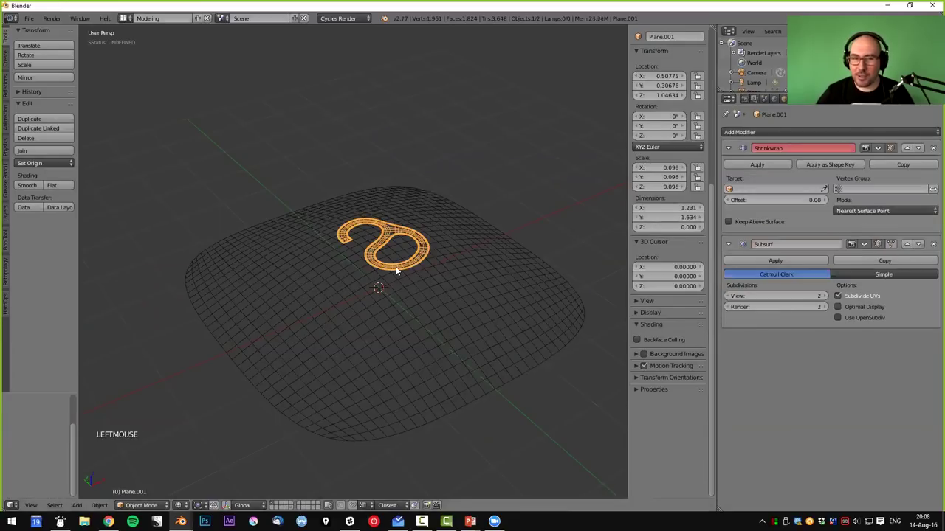
- Orbit around the swirl in solid shading to inspect how it sits over the dome
middle_click(388, 283)
key(z)
scroll(up, 3)
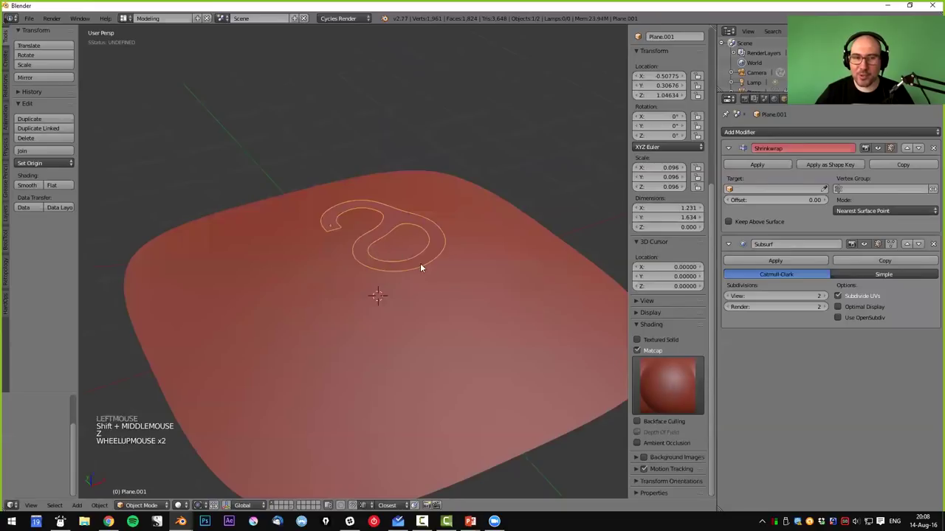
middle_click(426, 283)
middle_click(426, 271)
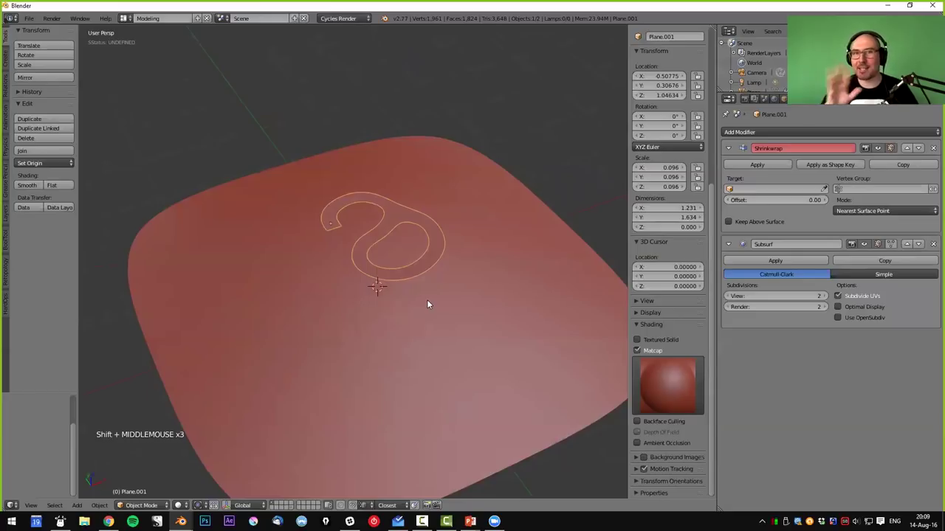
middle_click(431, 303)
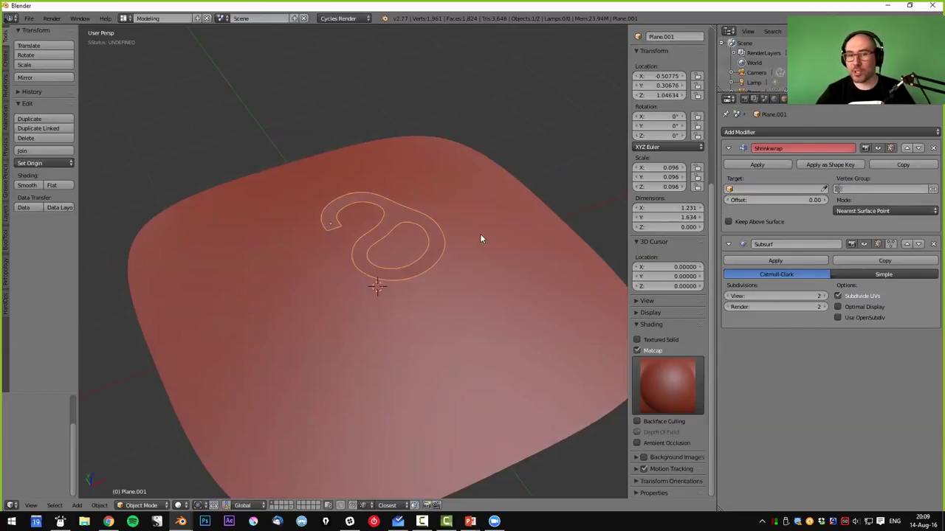
middle_click(483, 245)
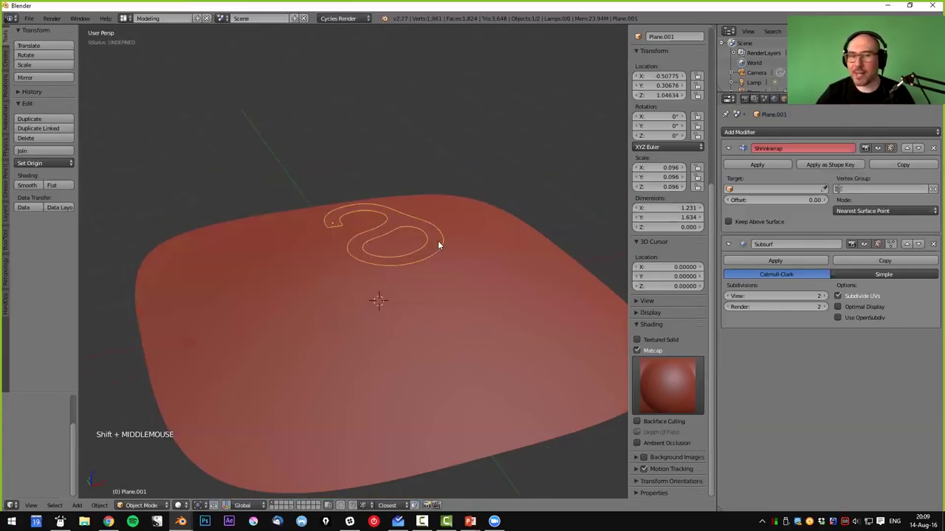
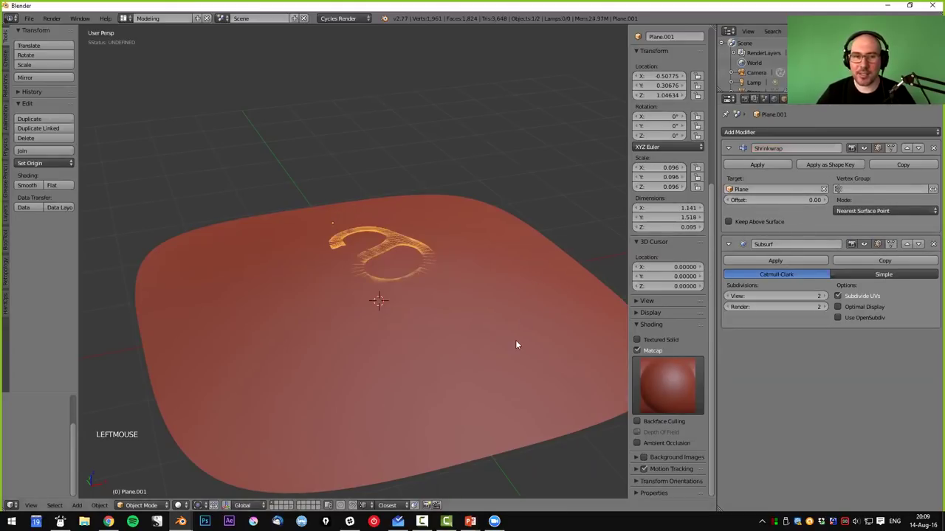
- Set the Shrinkwrap to Project mode along the Z axis with both Negative and Positive directions
key(z)
middle_click(440, 267)
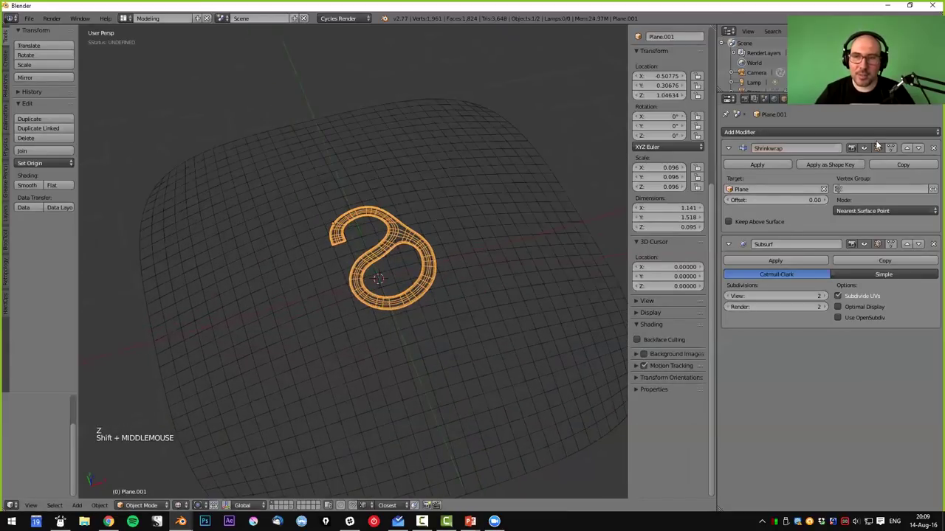
click(869, 154)
click(868, 154)
middle_click(471, 328)
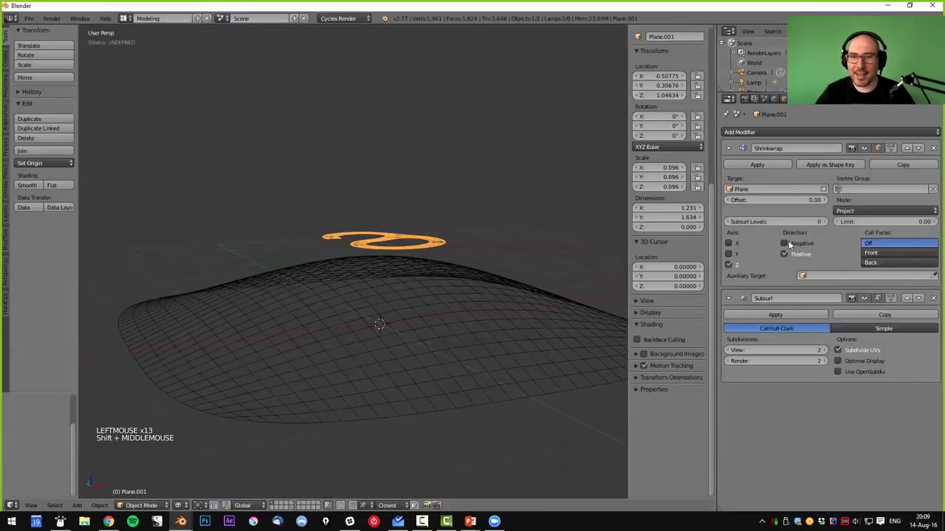
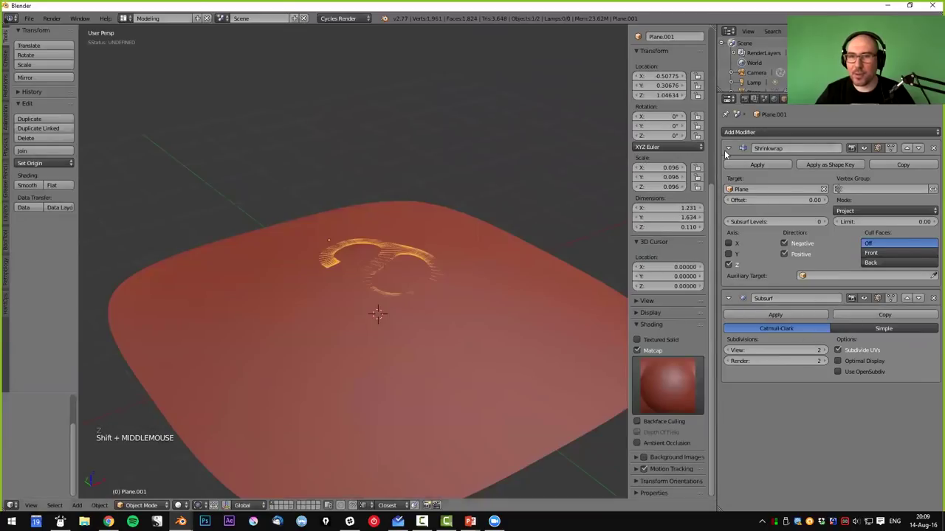
- Add a Solidify modifier above Subsurf with Thickness about -1.045 so the swirl becomes raised relief
click(734, 153)
click(757, 136)
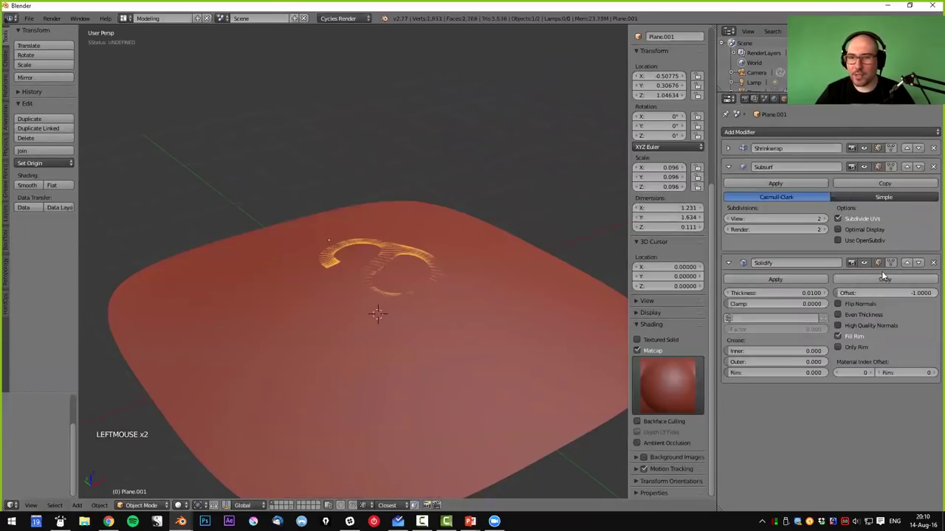
click(907, 266)
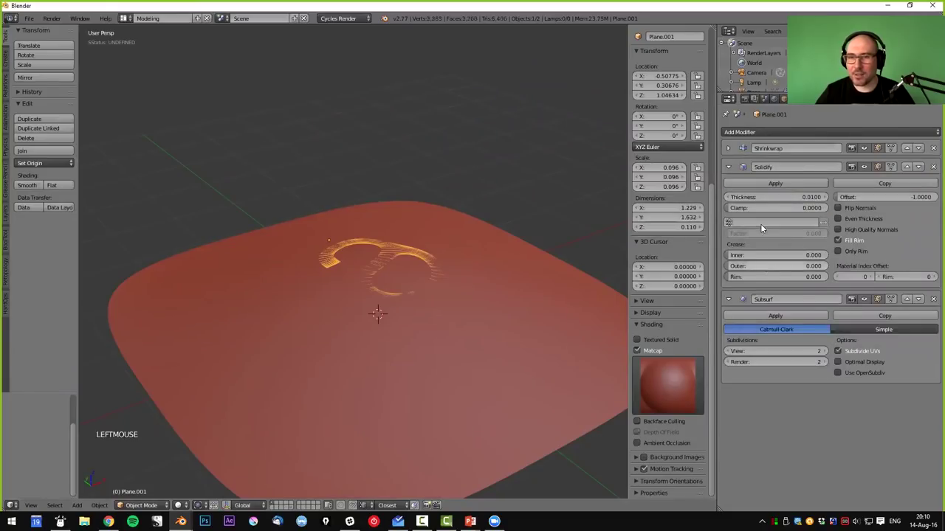
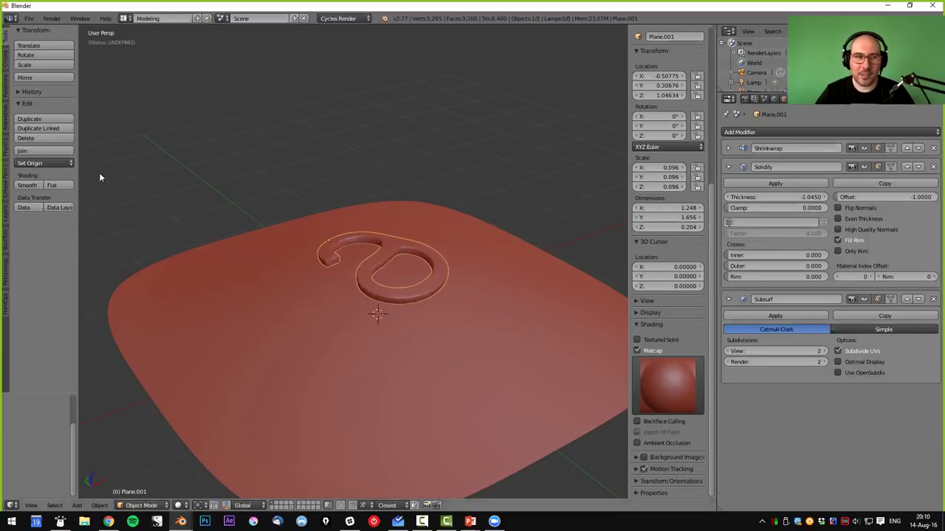
click(31, 190)
key(a)
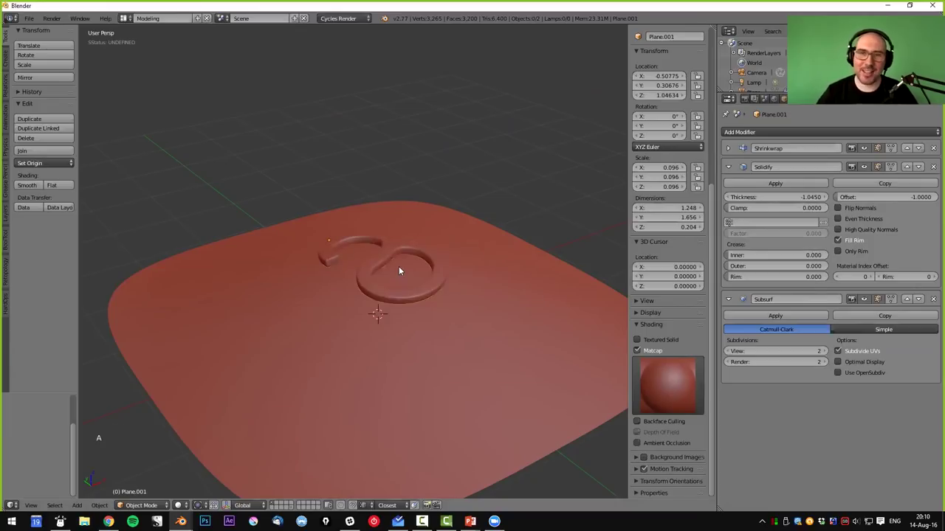
middle_click(433, 339)
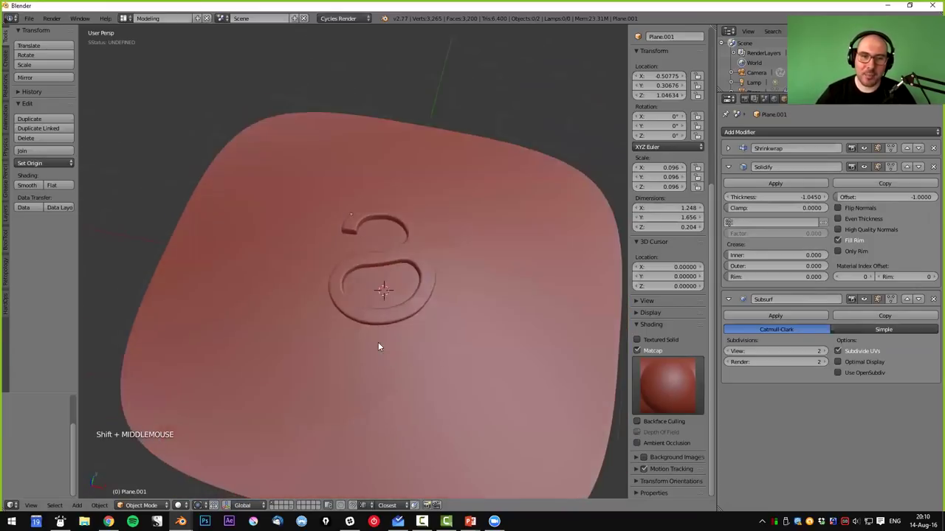
- Enter Edit Mode on the ground plane and select the raised centre vertex
right_click(523, 339)
key(Tab)
middle_click(429, 309)
right_click(390, 176)
middle_click(403, 257)
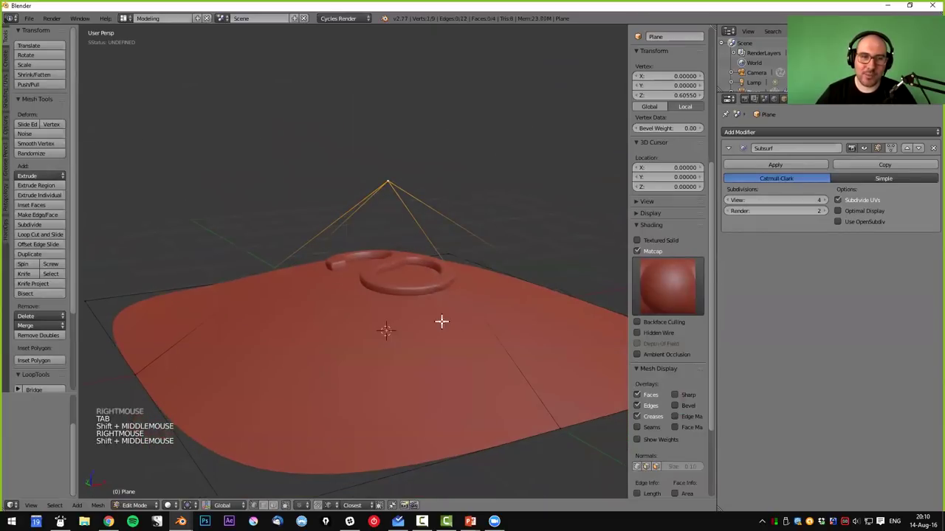
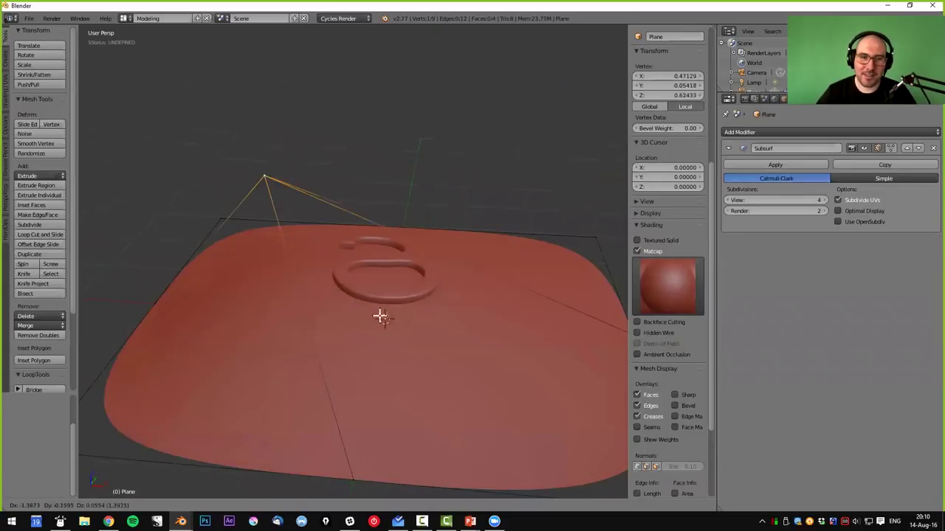
middle_click(457, 306)
- Grab cage vertices and push them down to warp the bulge, the swirl relief following
key(ctrl+r)
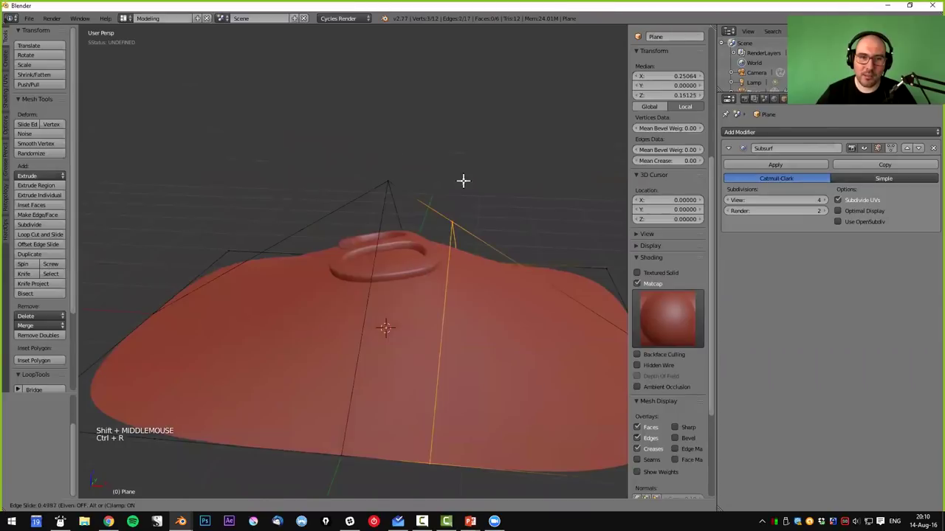
key(g)
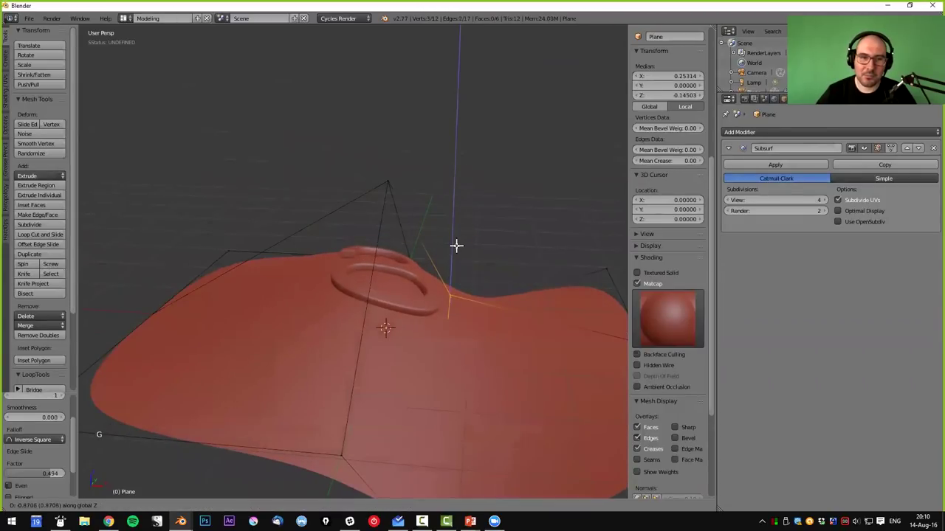
key(ctrl+r)
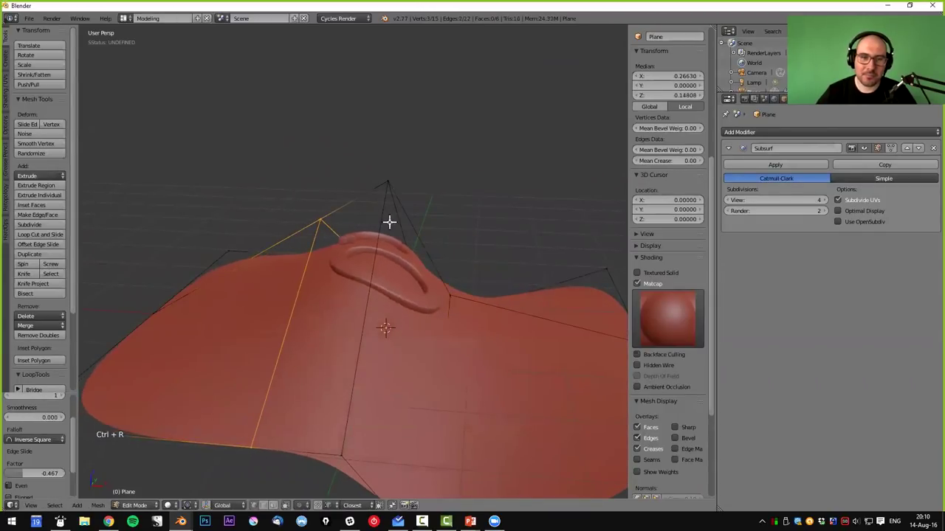
key(g)
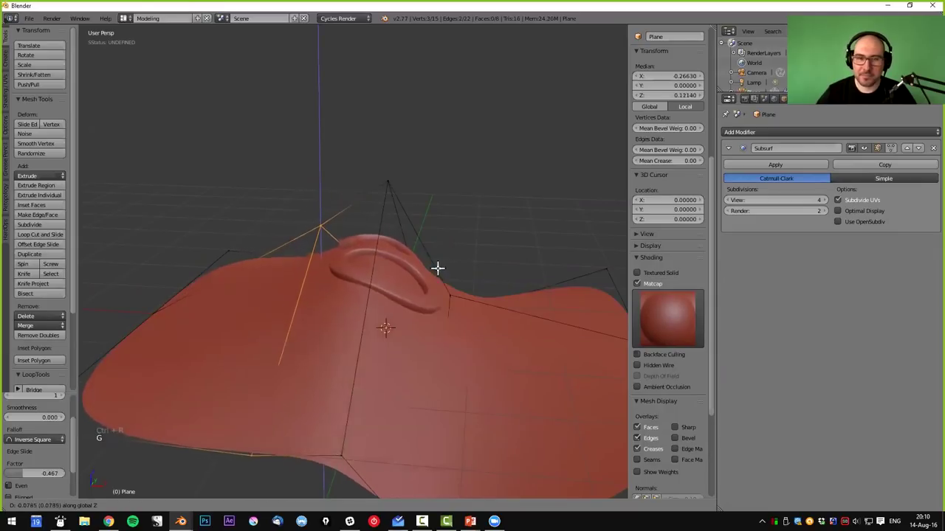
key(g)
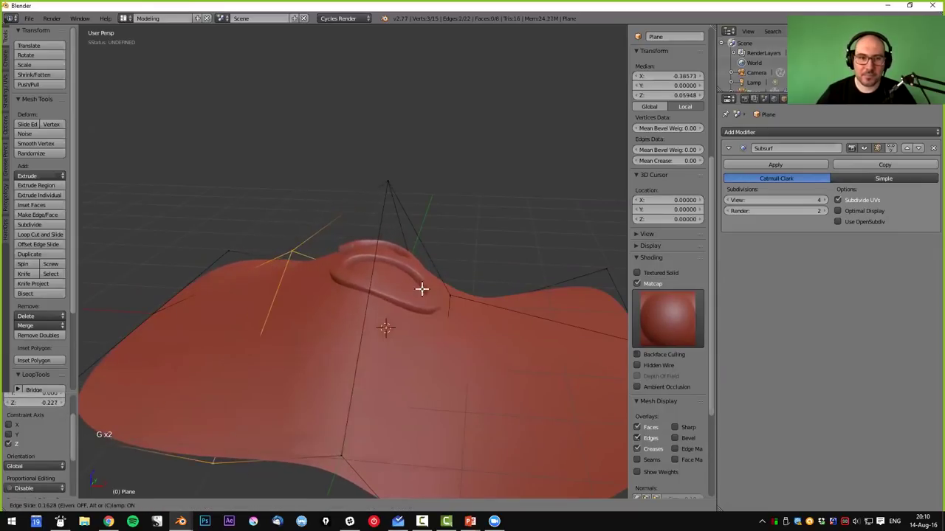
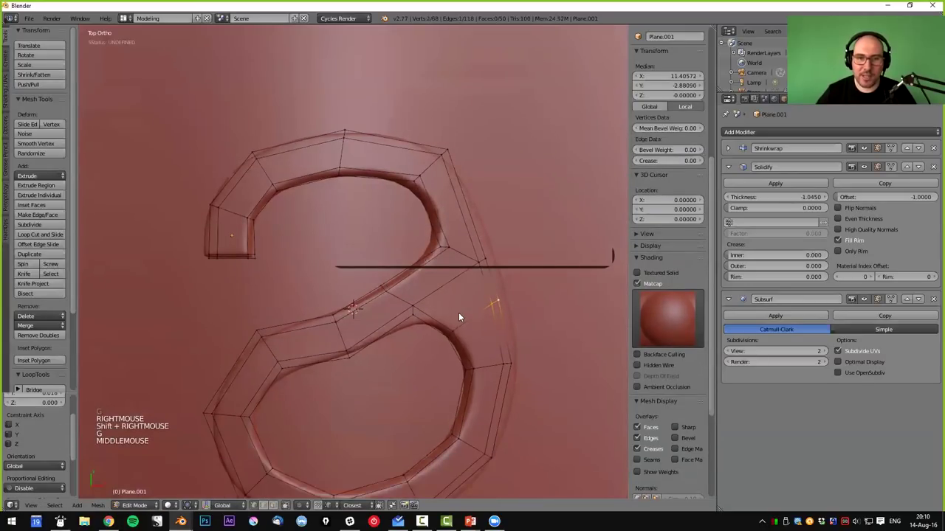
- Leave Edit Mode, deselect everything and orbit to view the bulge and swirl
key(Tab)
scroll(down, 3)
middle_click(415, 306)
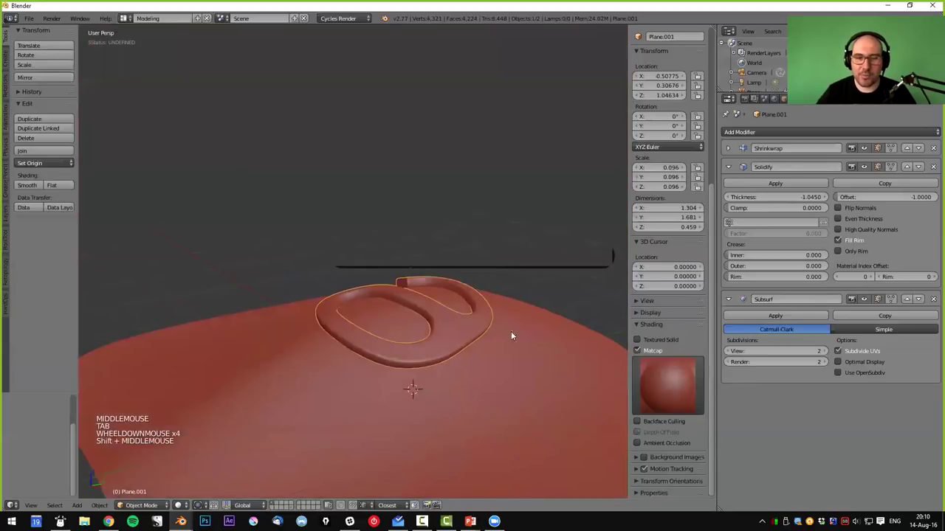
scroll(down, 3)
key(a)
middle_click(506, 369)
scroll(down, 3)
middle_click(426, 409)
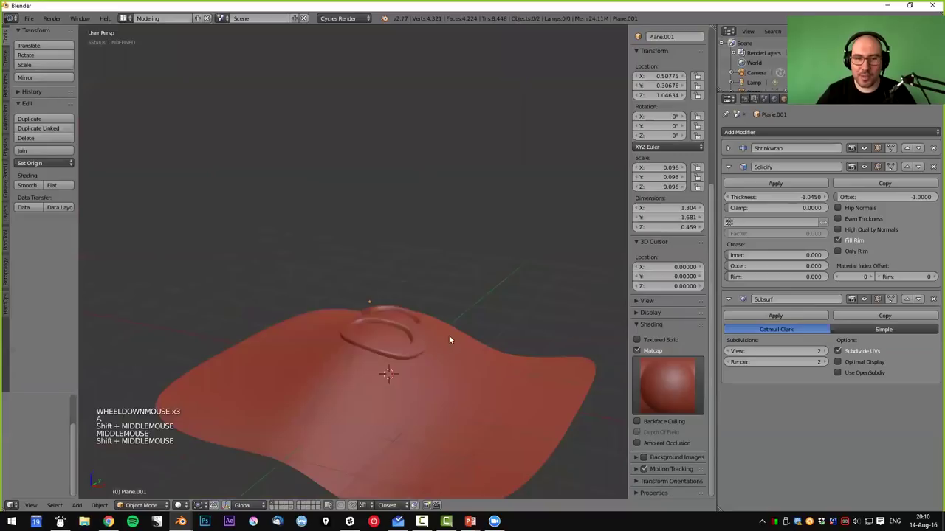
- Select the swirl object and slide it across the warped ground surface
right_click(428, 349)
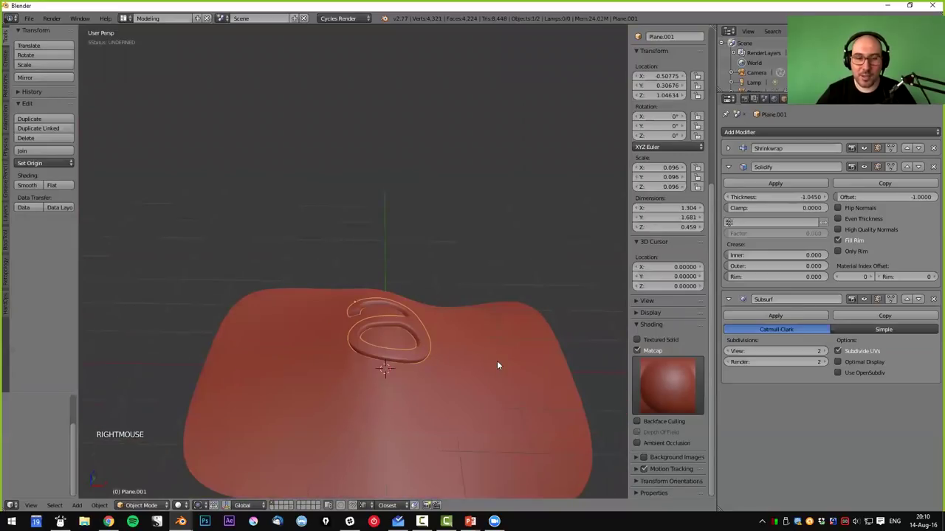
key(g)
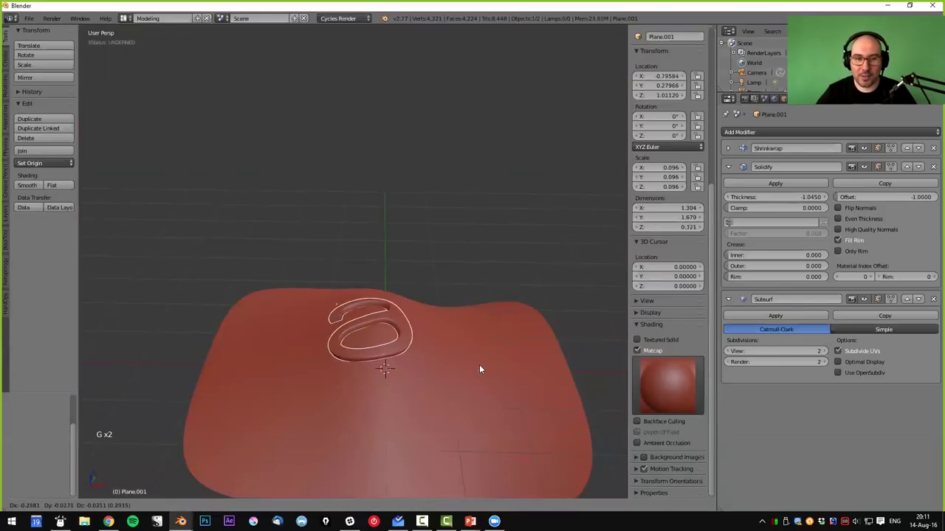